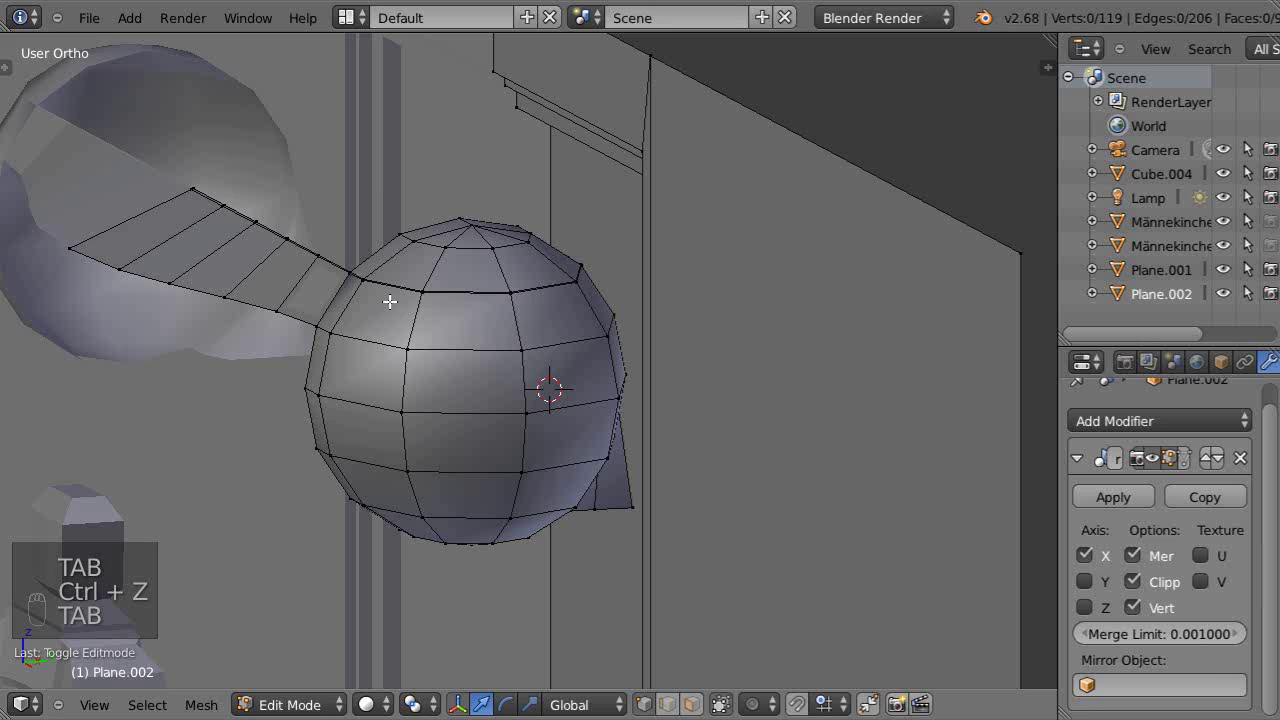
- Select the band's upper rim loop and pick the corner vertices where it meets the head
key("c")
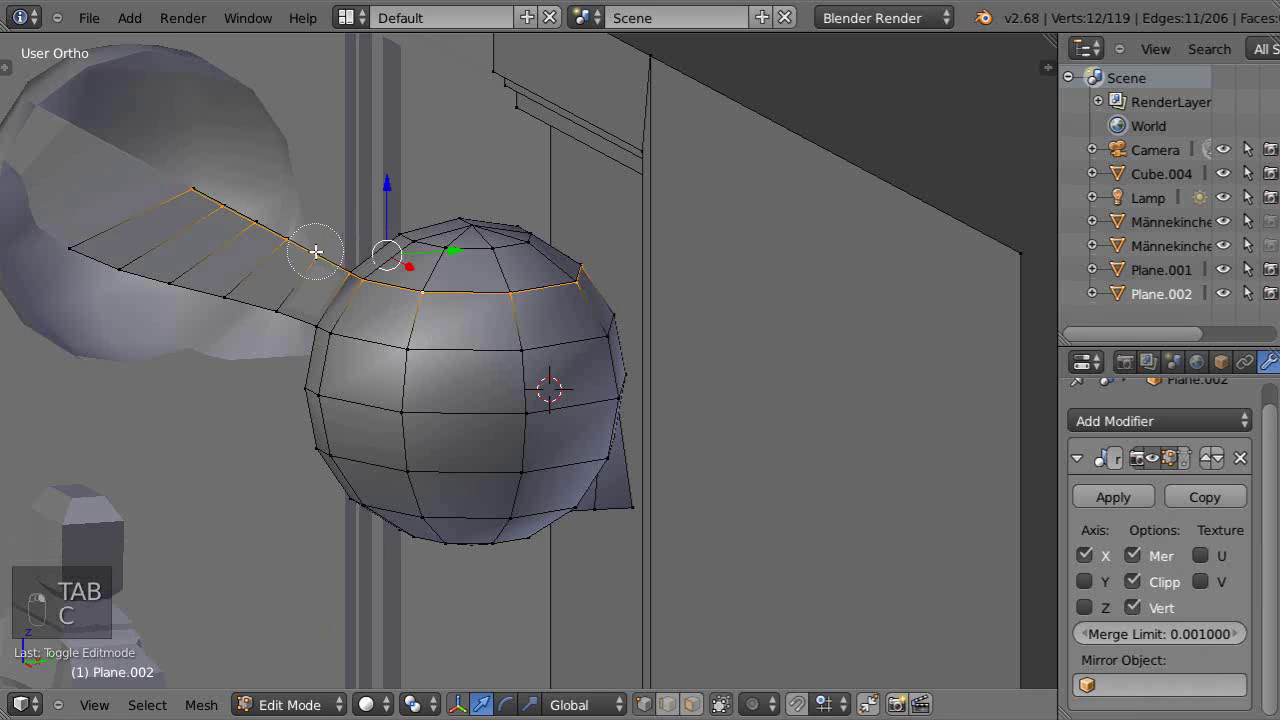
middle_click(318, 279)
middle_click(380, 318)
middle_click(406, 328)
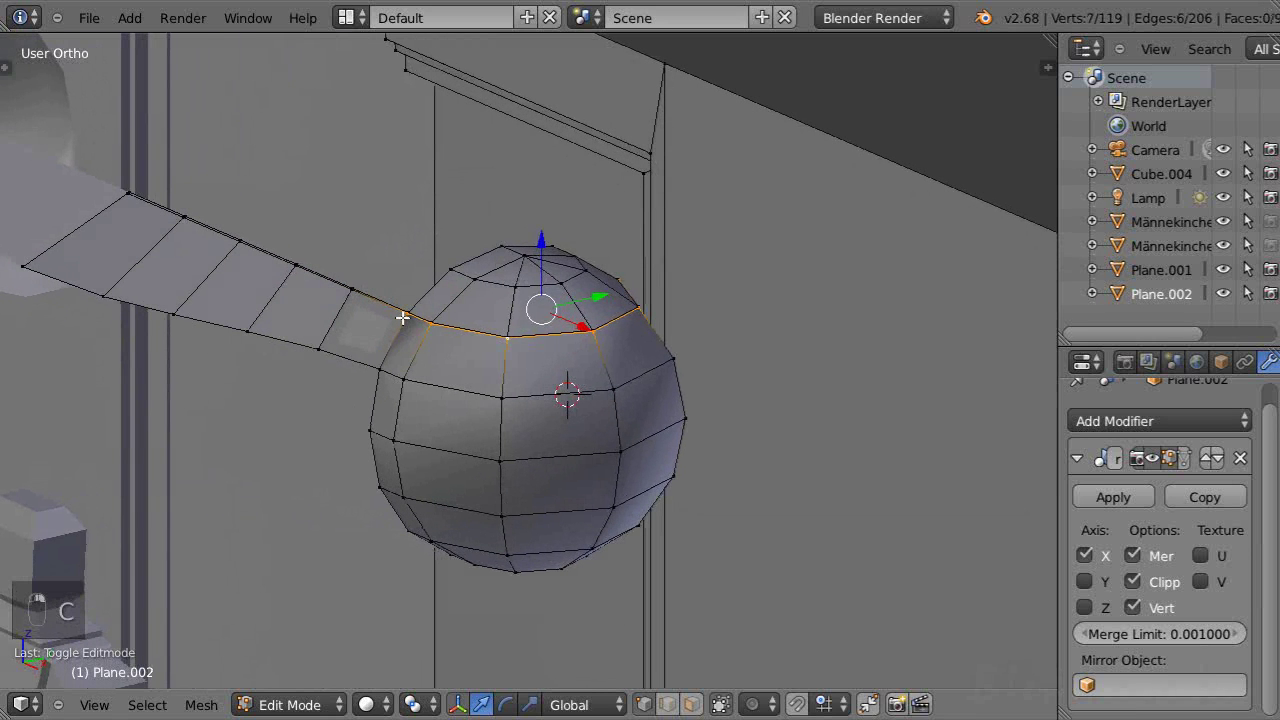
key("x")
left_click_drag(456, 358, 465, 372)
- Try merging the corner vertices and filling the gap with new edges
key("a")
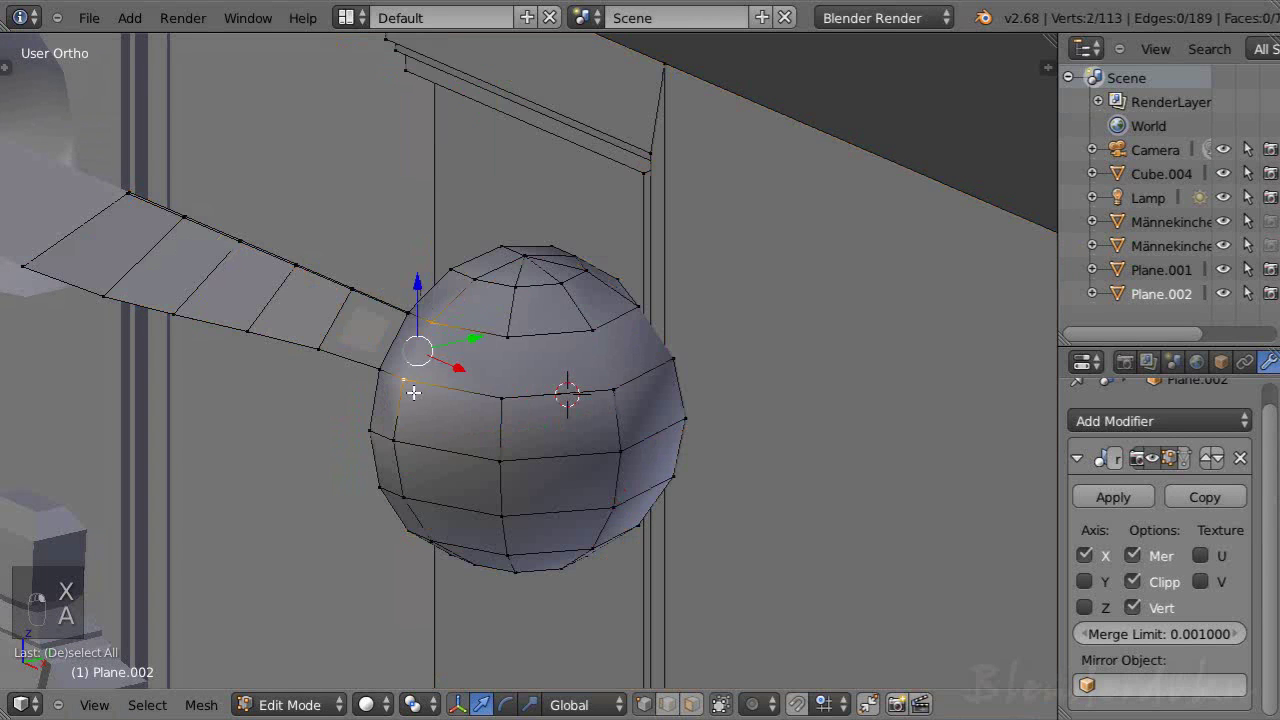
key("f")
key("a")
key("f")
key("f")
key("f")
key("f")
key("a")
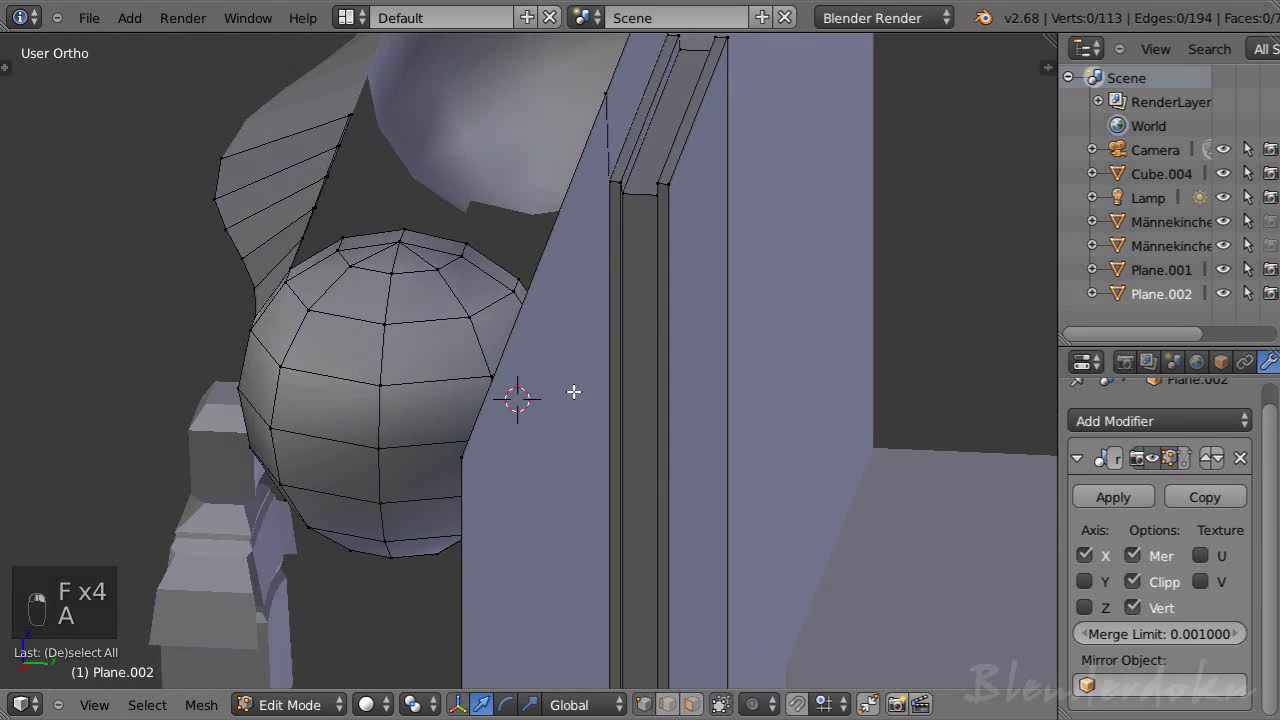
- Nudge an ear-cup rim vertex upward toward the band as a trial
key("Tab")
key("Tab")
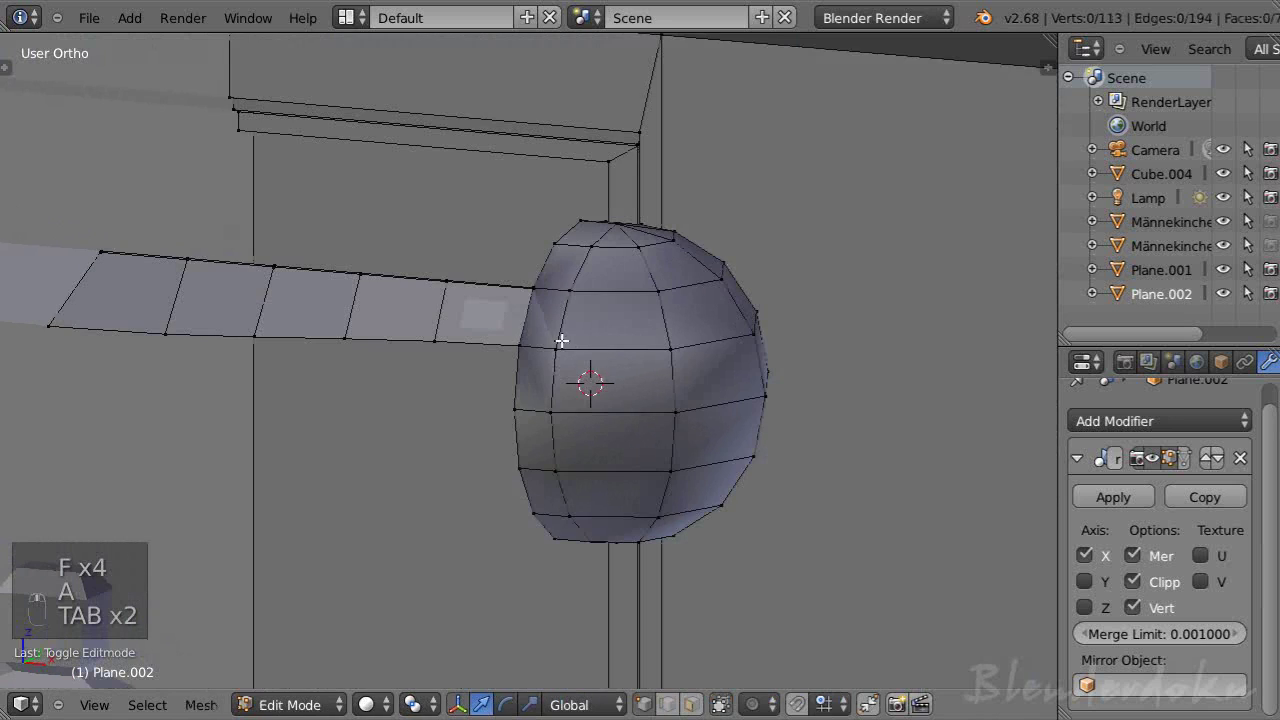
key("g")
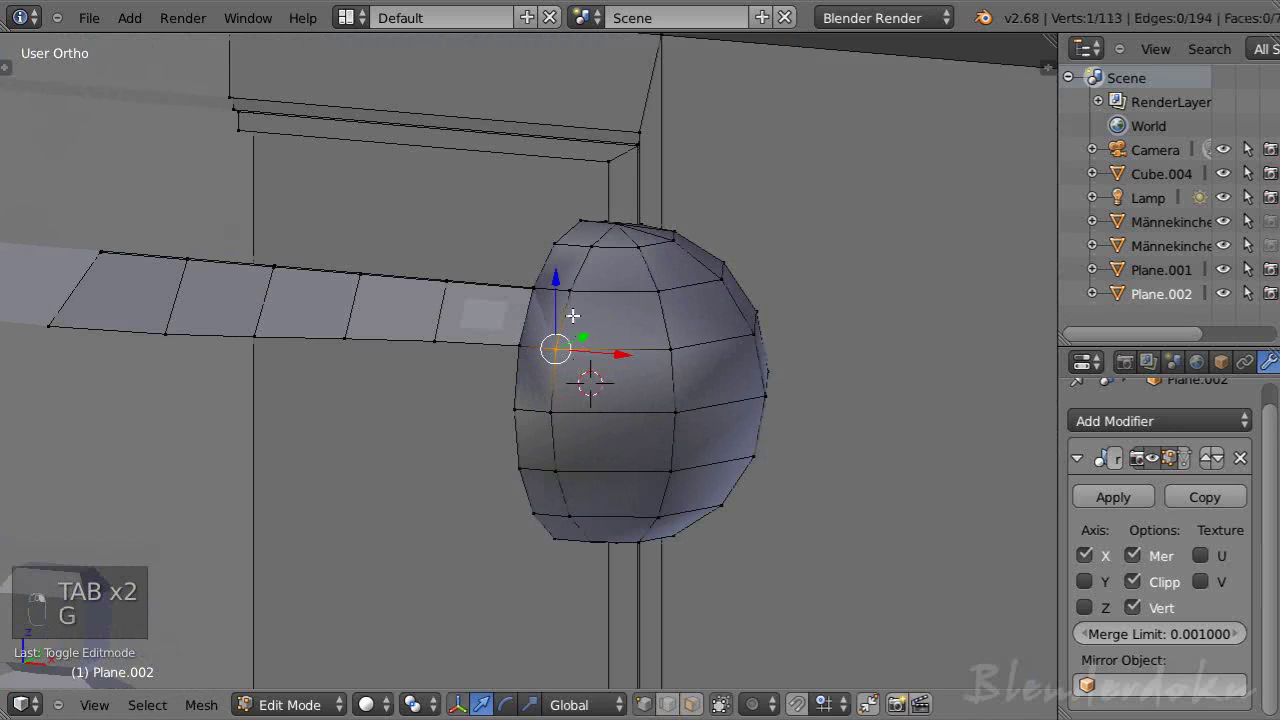
key("g")
key("g")
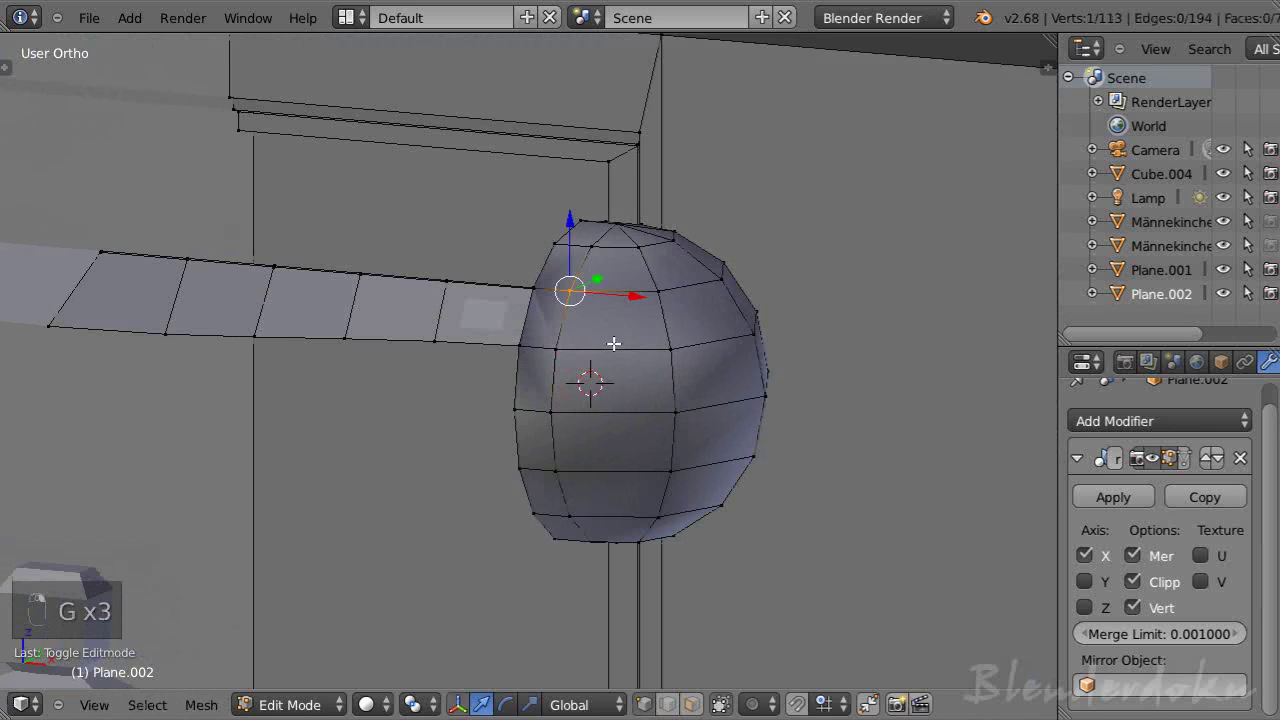
- Undo the whole run of trial vertex moves and merges
key("ctrl+z")
key("ctrl+z")
key("ctrl+z")
key("ctrl+z")
key("ctrl+z")
key("ctrl+z")
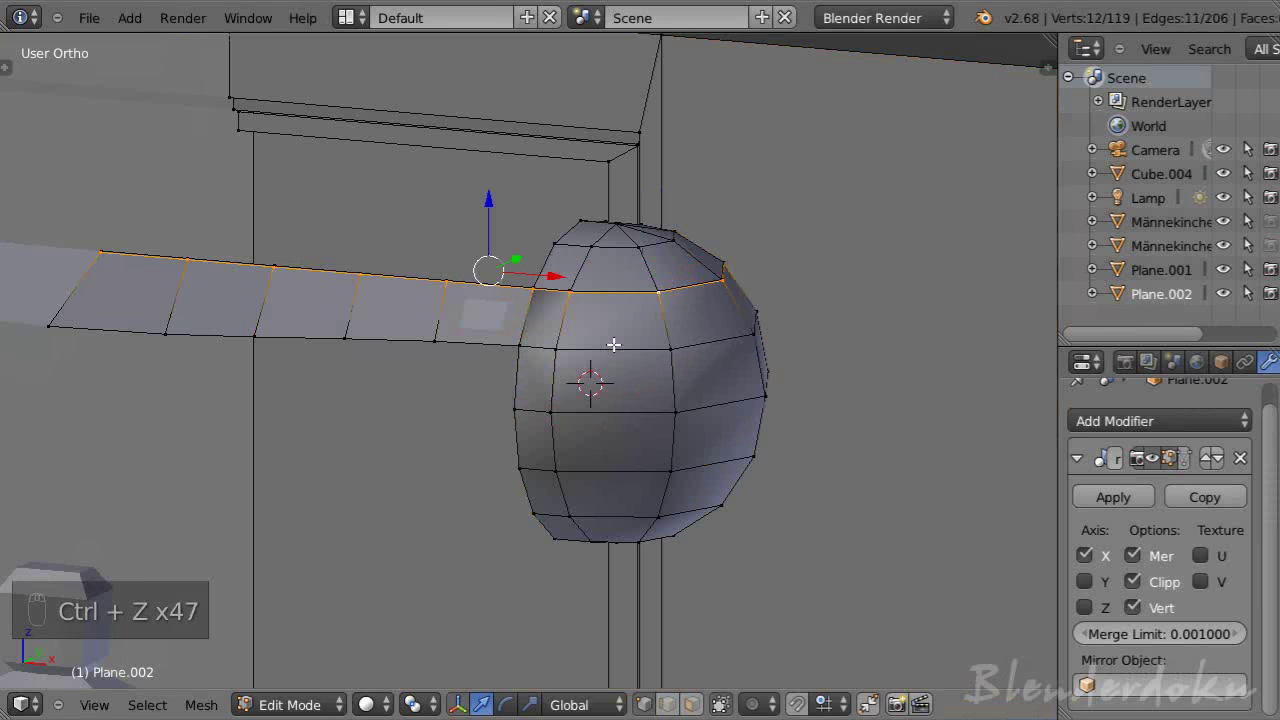
key("ctrl+z")
key("ctrl+z")
key("ctrl+z")
key("ctrl+z")
- Reselect the band's upper rim edge loop ready for the delete options
left_click_drag(599, 293, 527, 339)
left_click(549, 336)
- Dissolve the surplus rim loop into a single edge and slide it toward the ear cup
key("x")
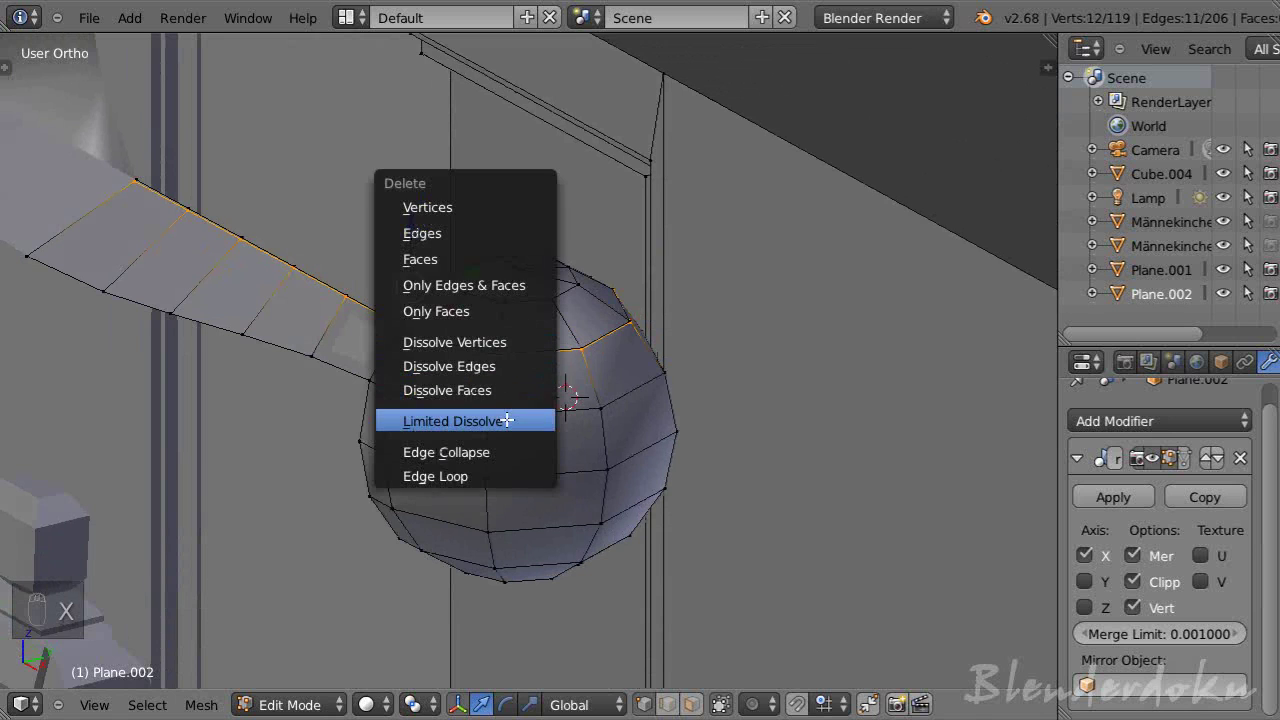
key("a")
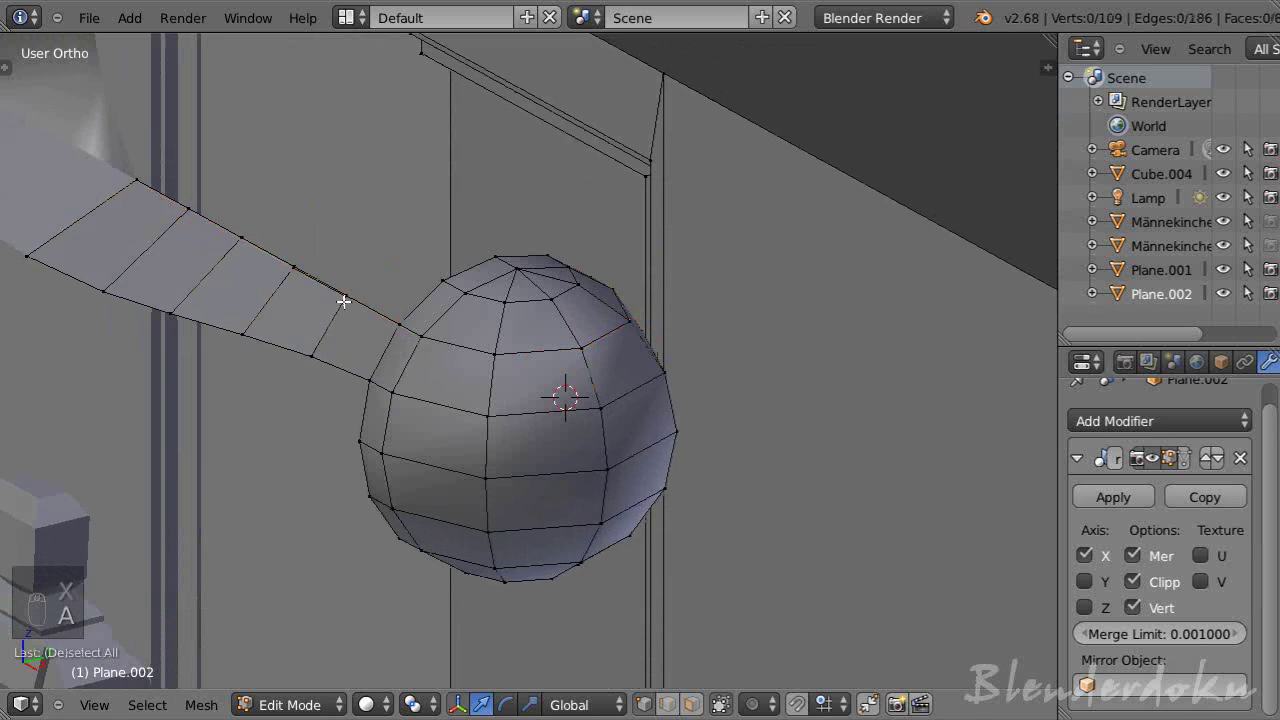
key("x")
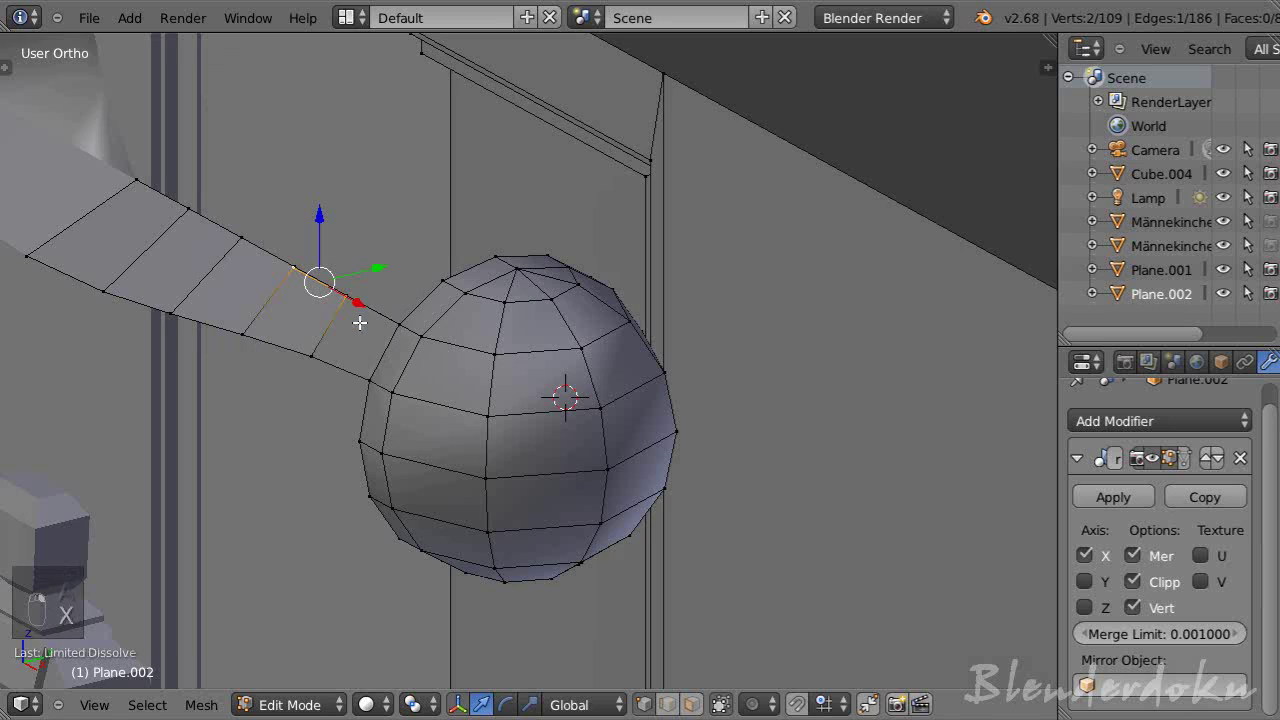
left_click_drag(366, 323, 436, 346)
- Move the band's corner vertex onto the band edge, undoing two misplaced attempts
key("x")
left_click_drag(302, 182, 305, 235)
key("ctrl+z")
left_click_drag(305, 235, 300, 237)
key("x")
key("ctrl+z")
key("x")
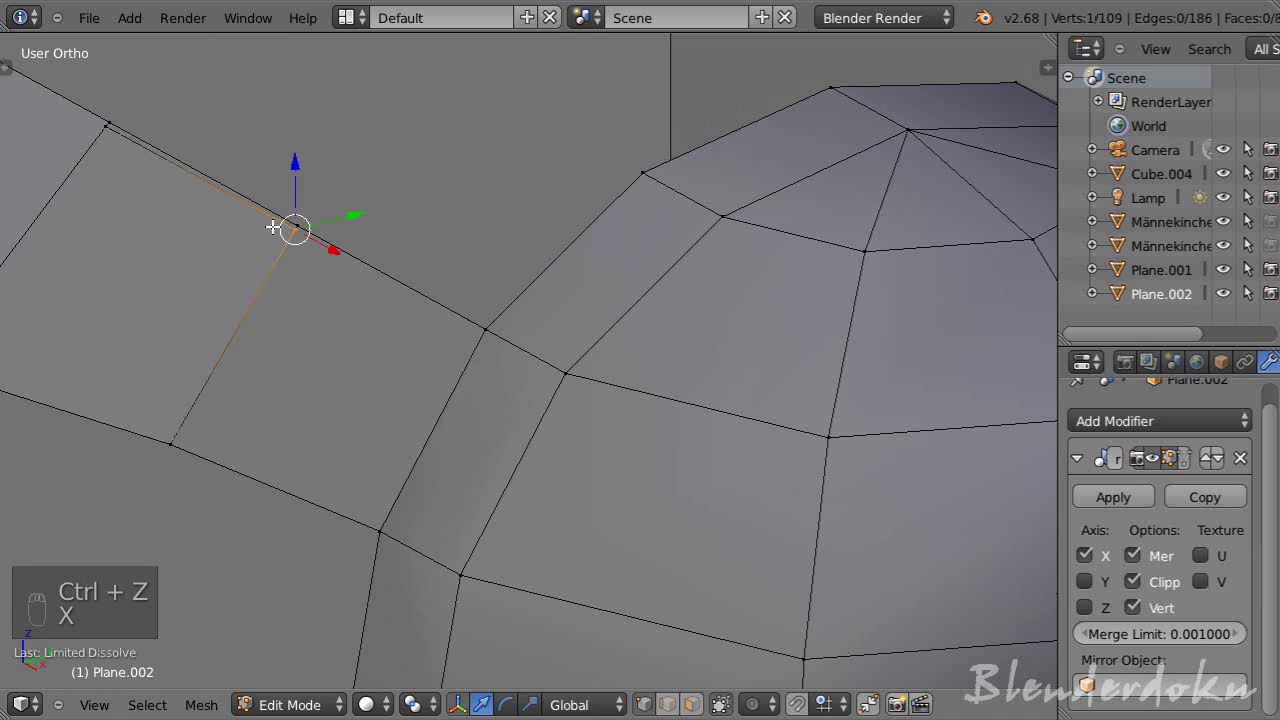
left_click_drag(305, 223, 314, 238)
- Merge the two corner vertices into one where the band meets the ear cup
key("f")
key("a")
key("g")
key("x")
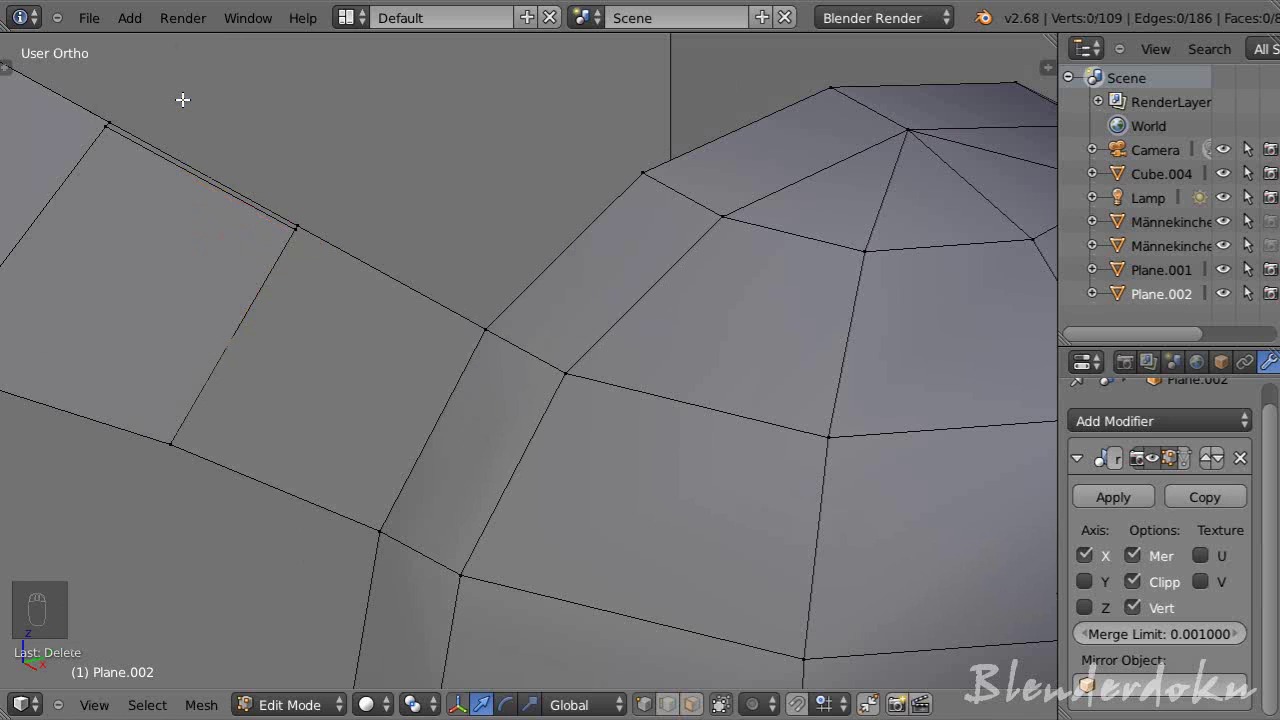
left_click_drag(285, 224, 358, 210)
key("x")
key("f")
key("x")
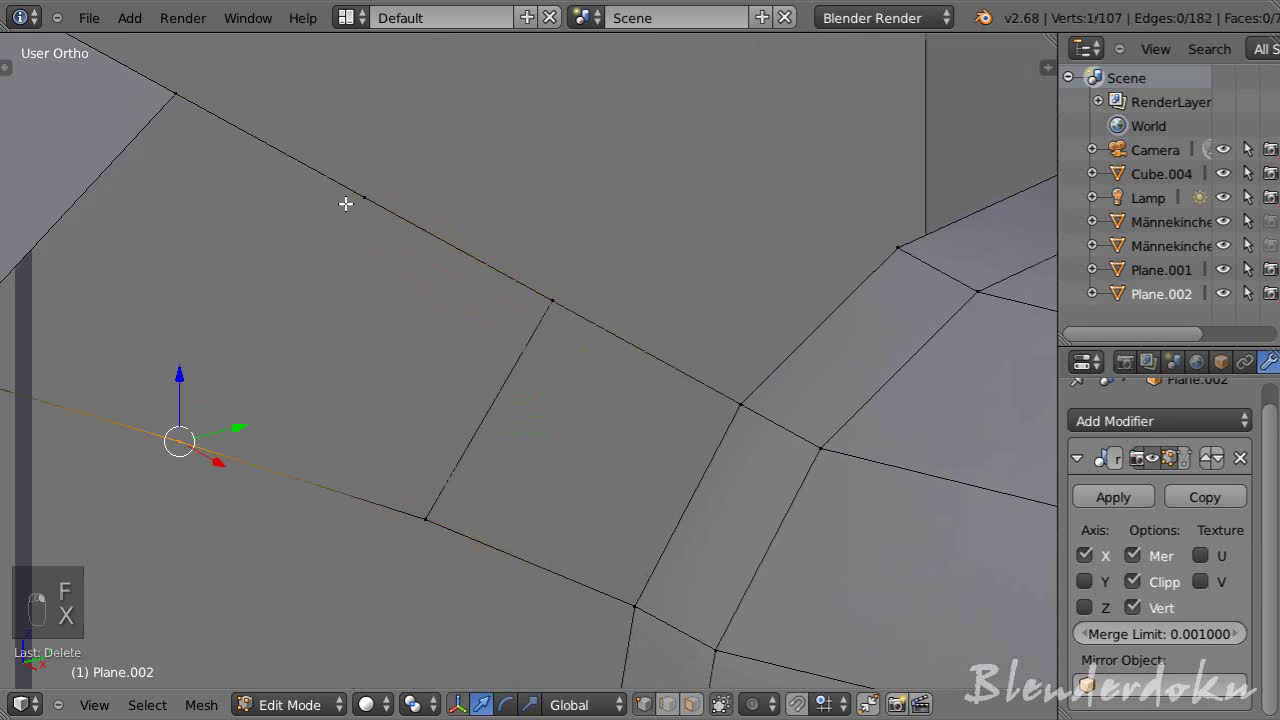
- Fill the band faces beside the joint and return to Object Mode to check it
key("f")
key("f")
key("f")
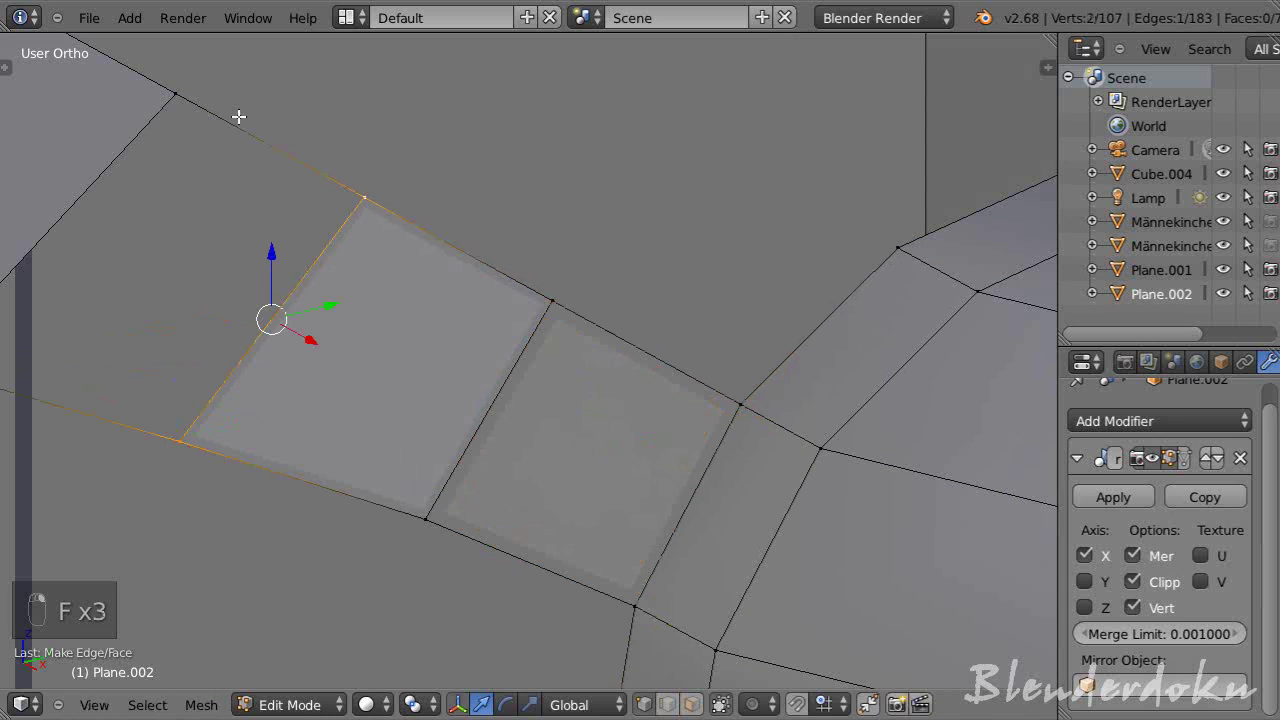
left_click_drag(588, 257, 795, 400)
key("f")
key("a")
key("Tab")
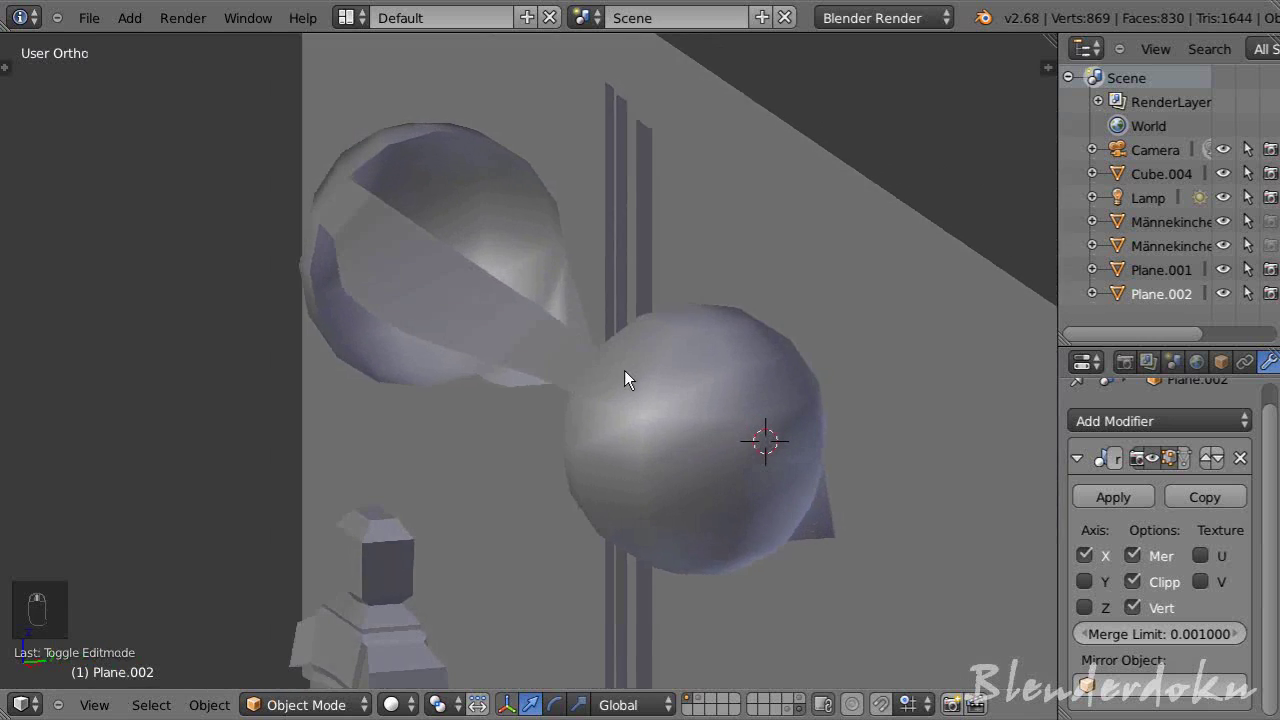
- In face select mode, pick the band faces near the ear cup and check their shading
left_click_drag(705, 371, 756, 365)
left_click_drag(669, 372, 841, 378)
key("Tab")
key("ctrl+Tab")
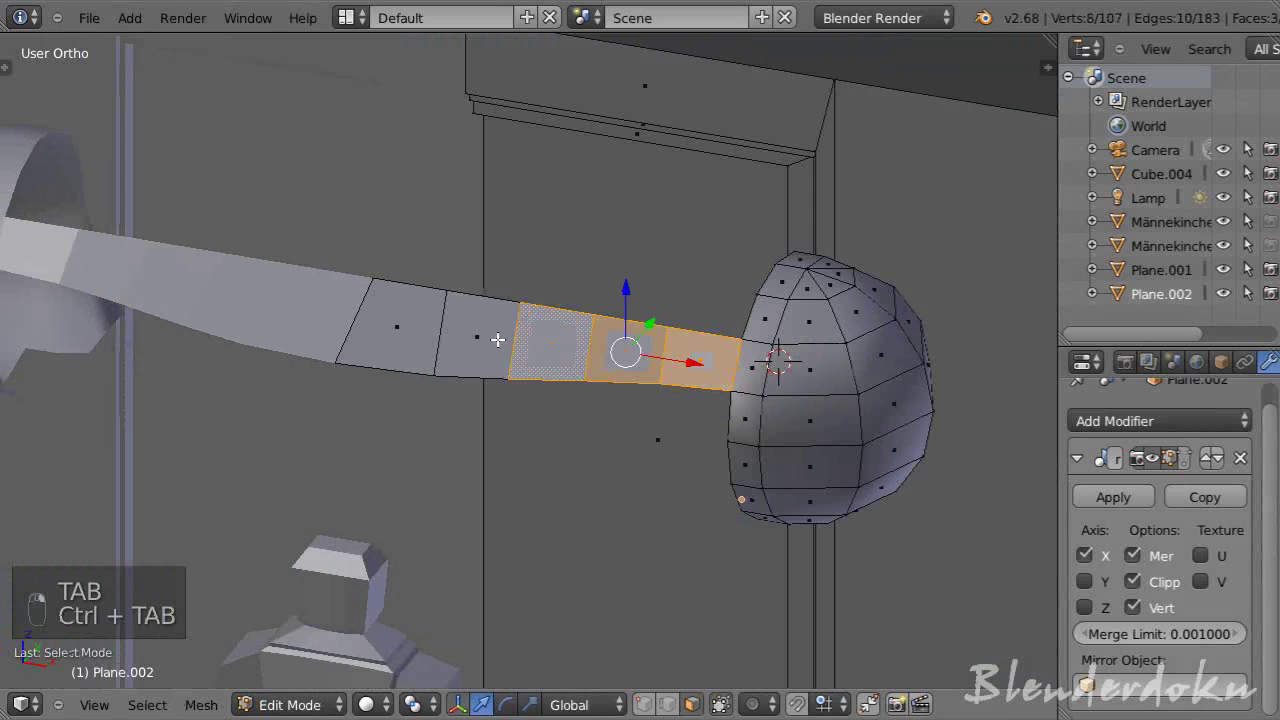
key("BackSpace")
key("t")
key("Tab")
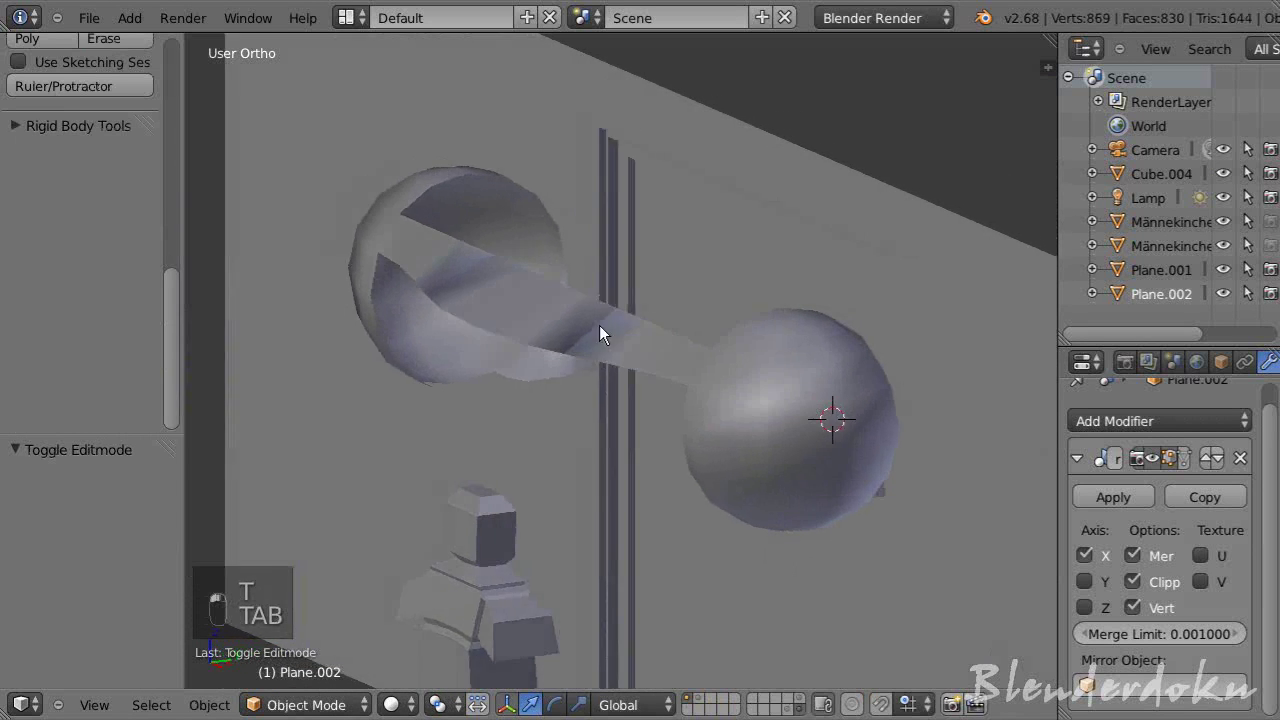
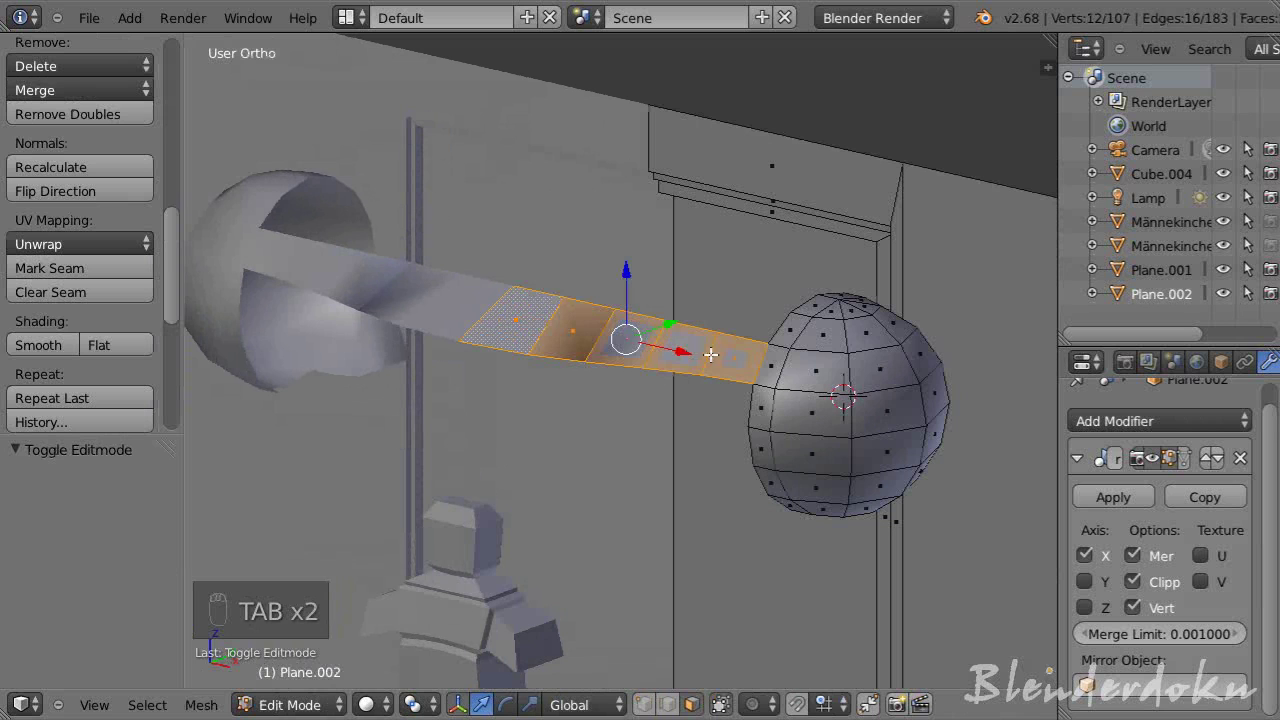
- Recalculate the normals of those faces and inspect the band from all sides
left_click_drag(588, 339, 102, 176)
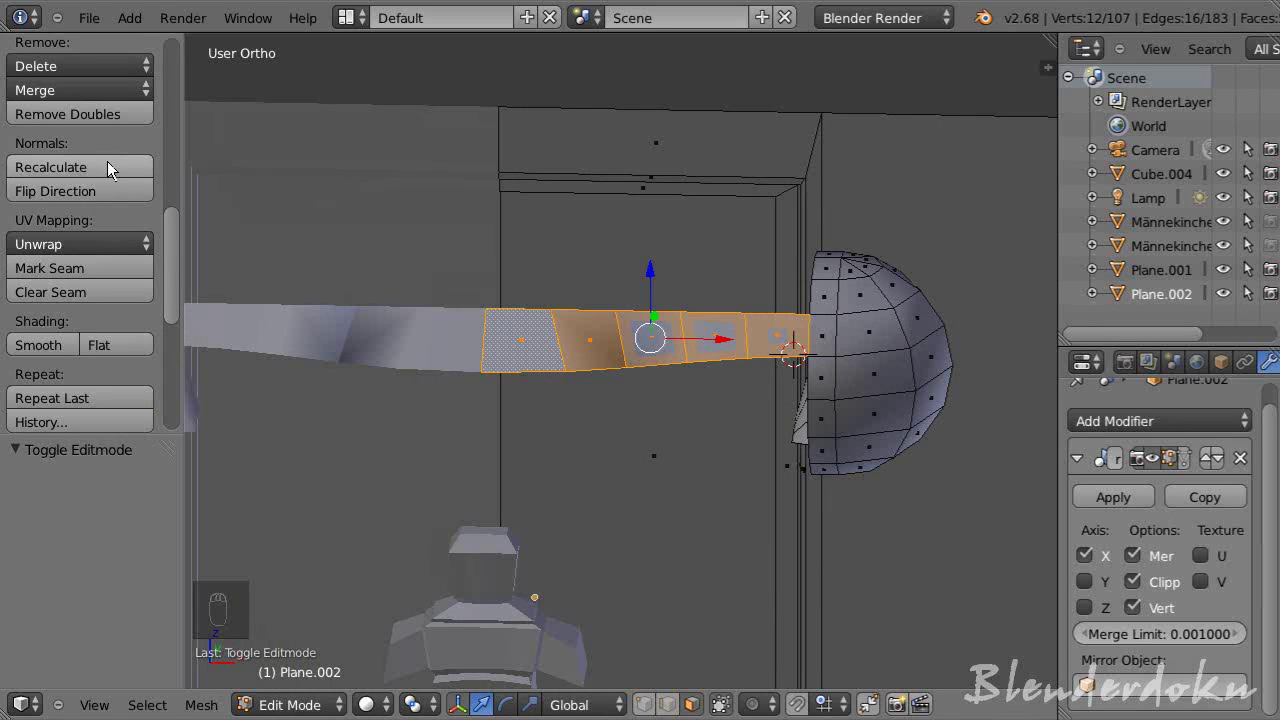
left_click(111, 168)
key("Tab")
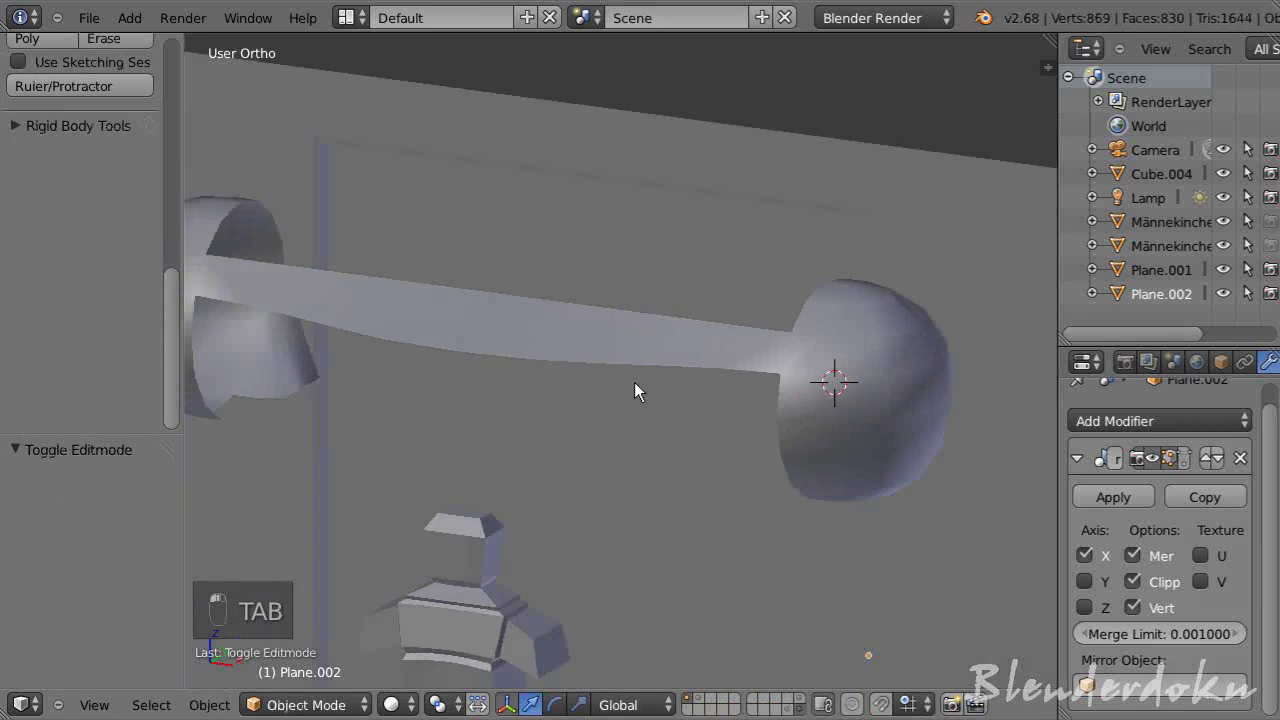
middle_click(570, 374)
left_click_drag(554, 368, 571, 346)
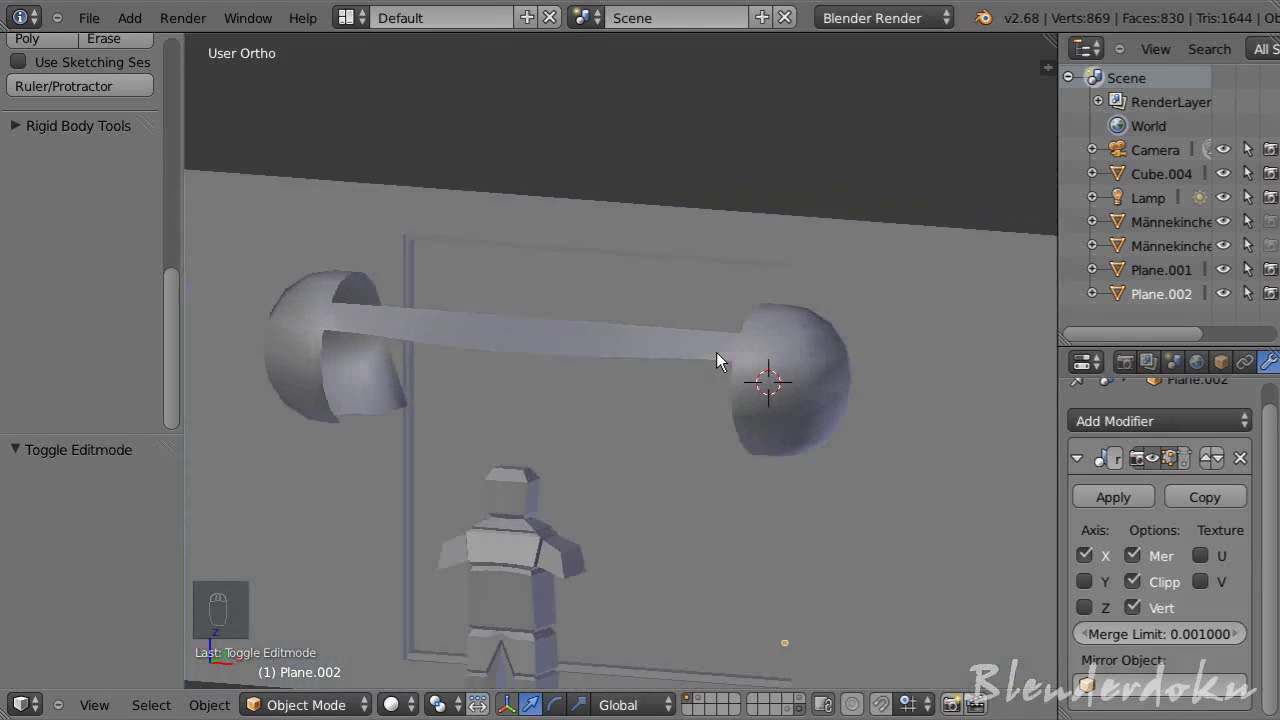
left_click_drag(551, 504, 684, 464)
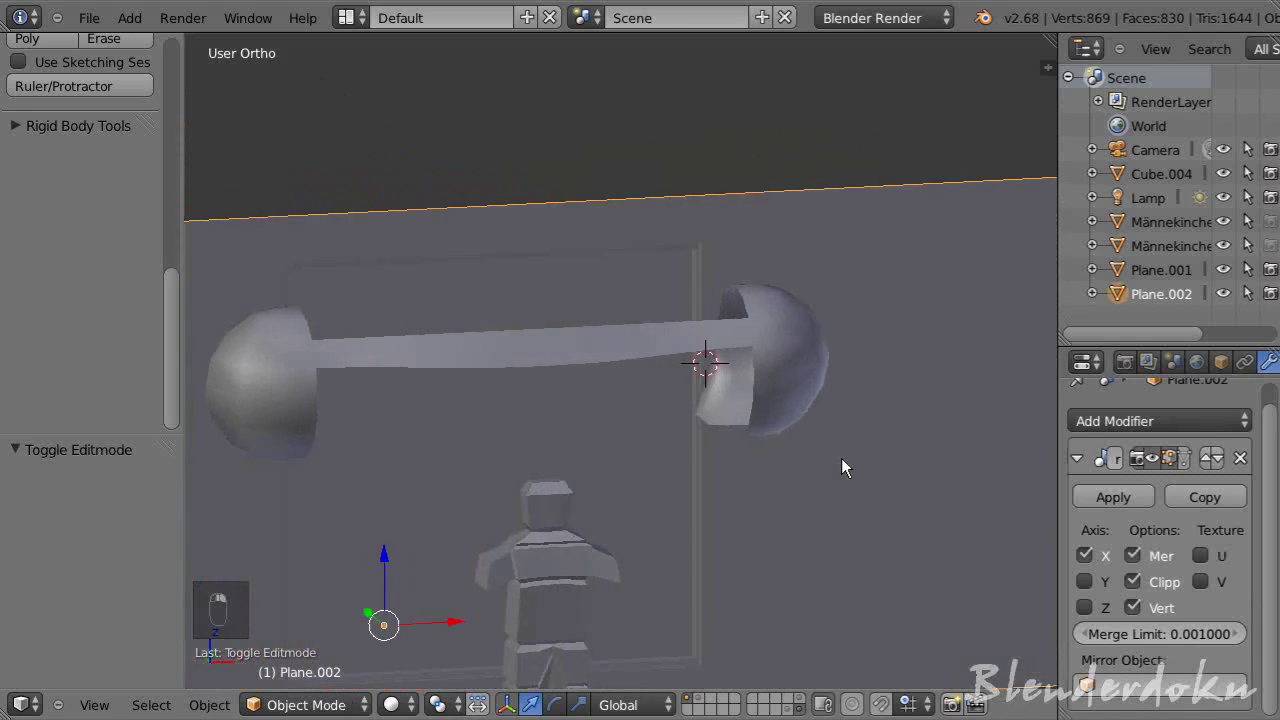
left_click_drag(888, 462, 772, 414)
- Re-enter Edit Mode, clear the selection and bring the band joint into view
key("Tab")
key("a")
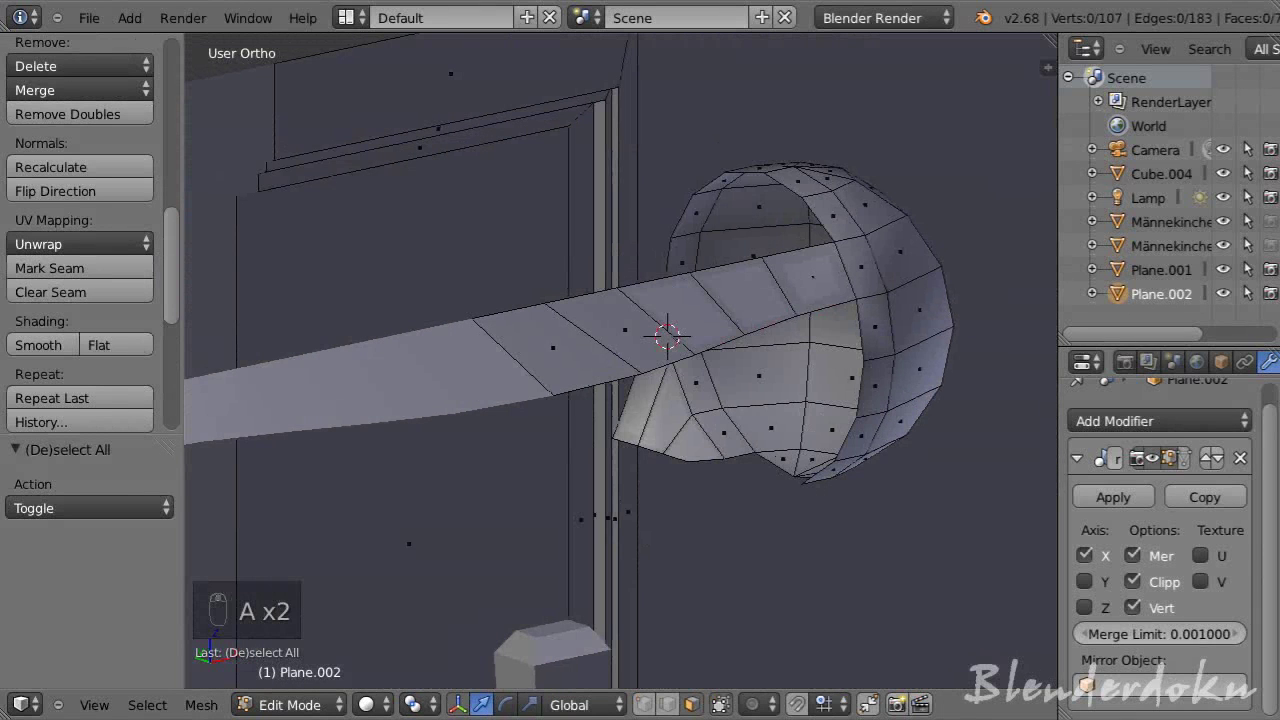
left_click_drag(915, 552, 726, 454)
left_click_drag(726, 454, 644, 495)
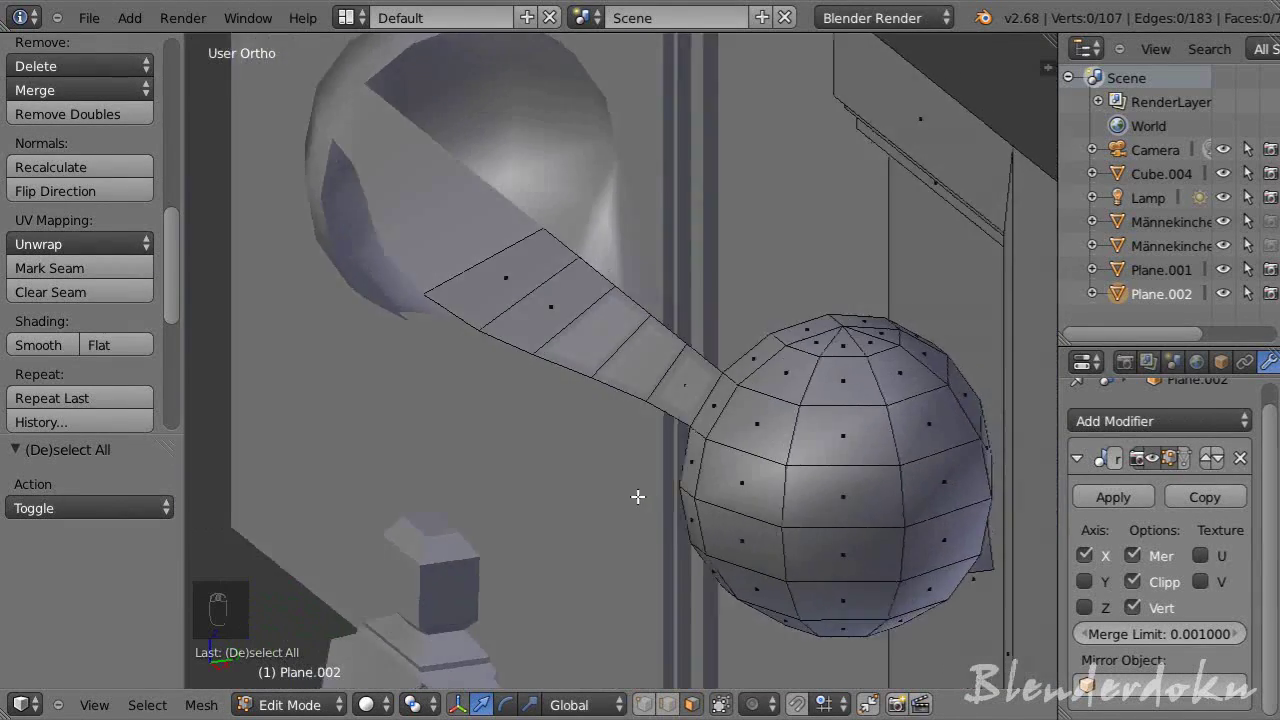
left_click_drag(650, 435, 731, 394)
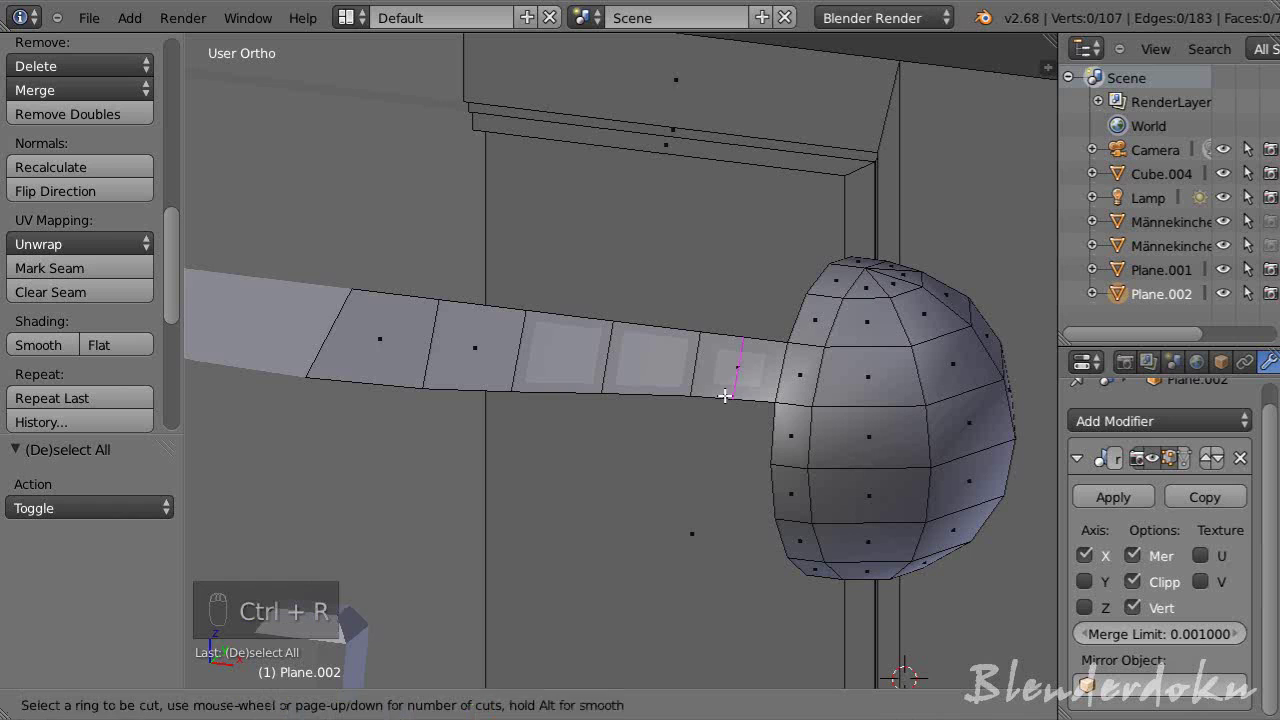
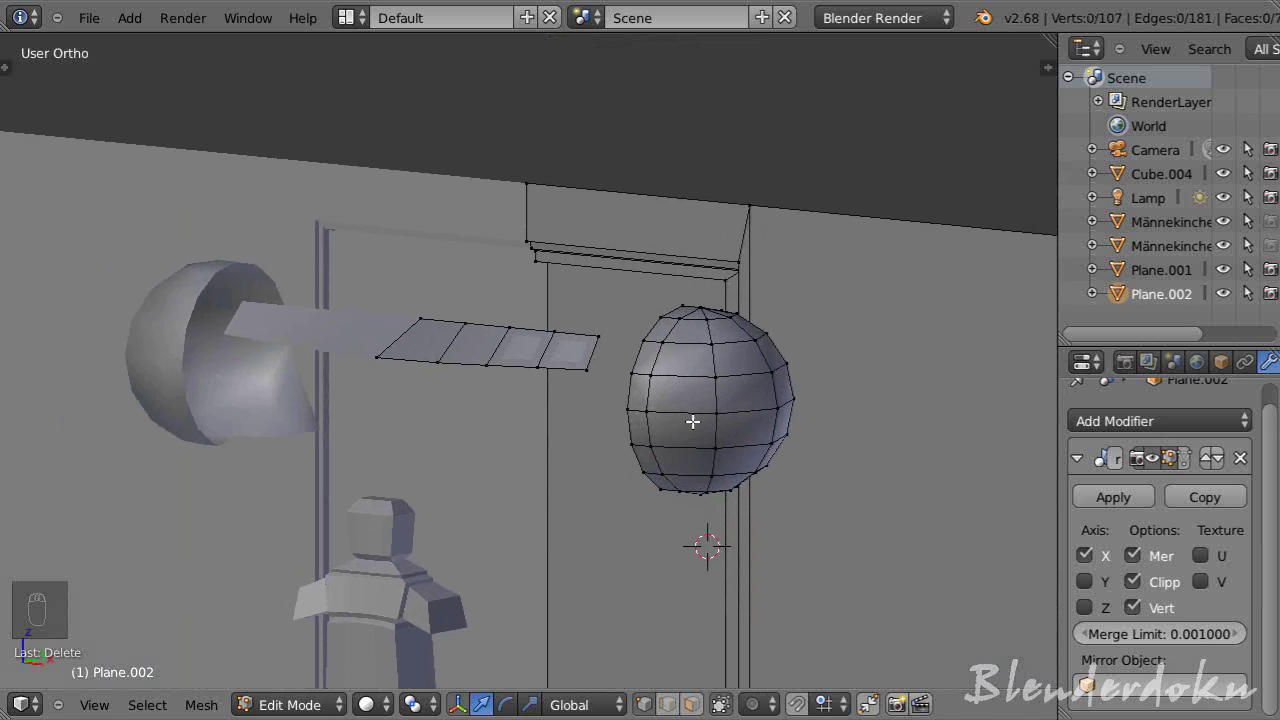
- In Right Ortho, extrude a vertex from the band corner and drop it onto the ear cup rim
key("KP_3")
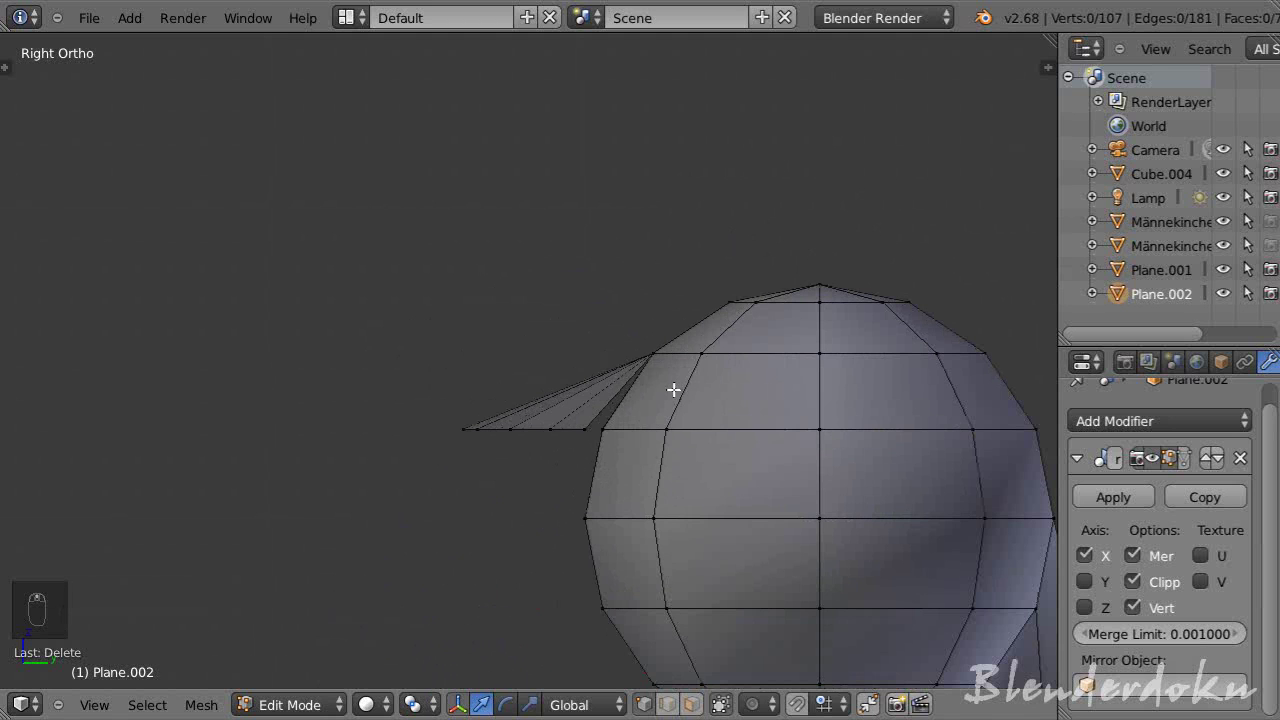
middle_click(683, 373)
key("KP_1")
key("KP_3")
key("e")
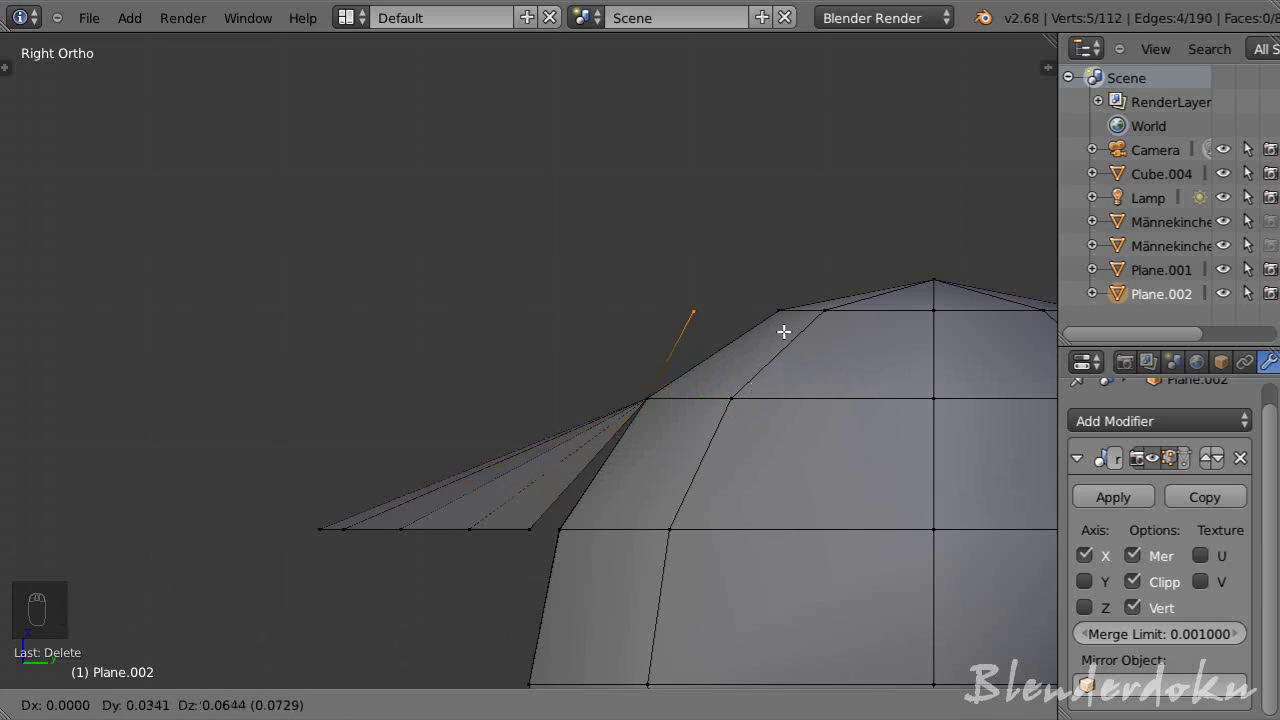
left_click(788, 330)
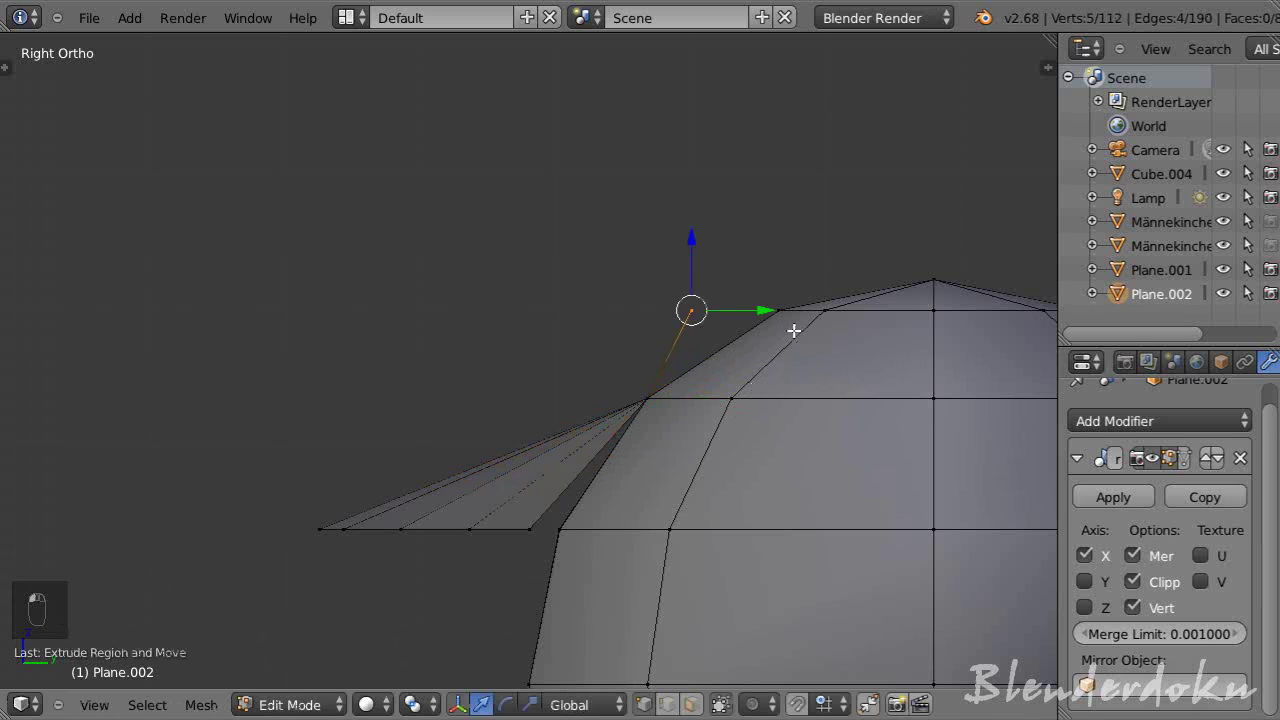
left_click_drag(721, 345, 601, 380)
- Add a loop cut around the ear cup near its top
key("ctrl+r")
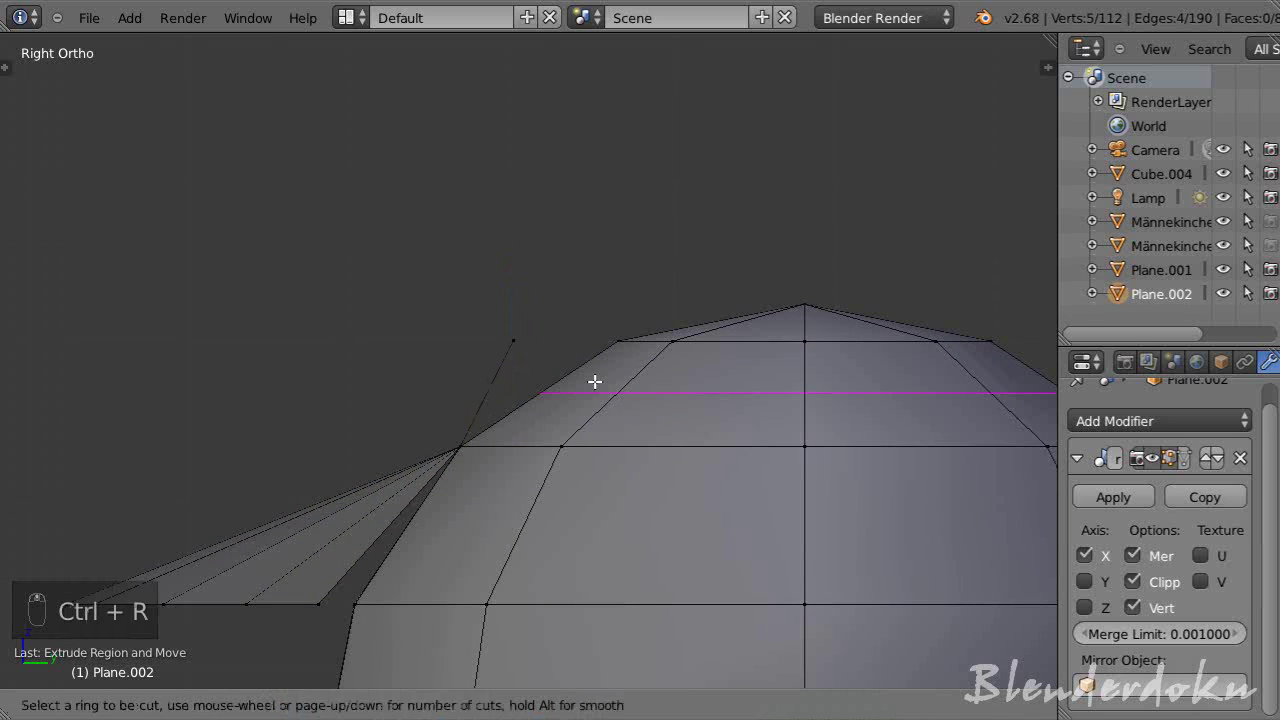
left_click_drag(601, 380, 527, 332)
key("z")
key("c")
- Extrude two new rim edges above the band and slide the end vertex along one axis
key("e")
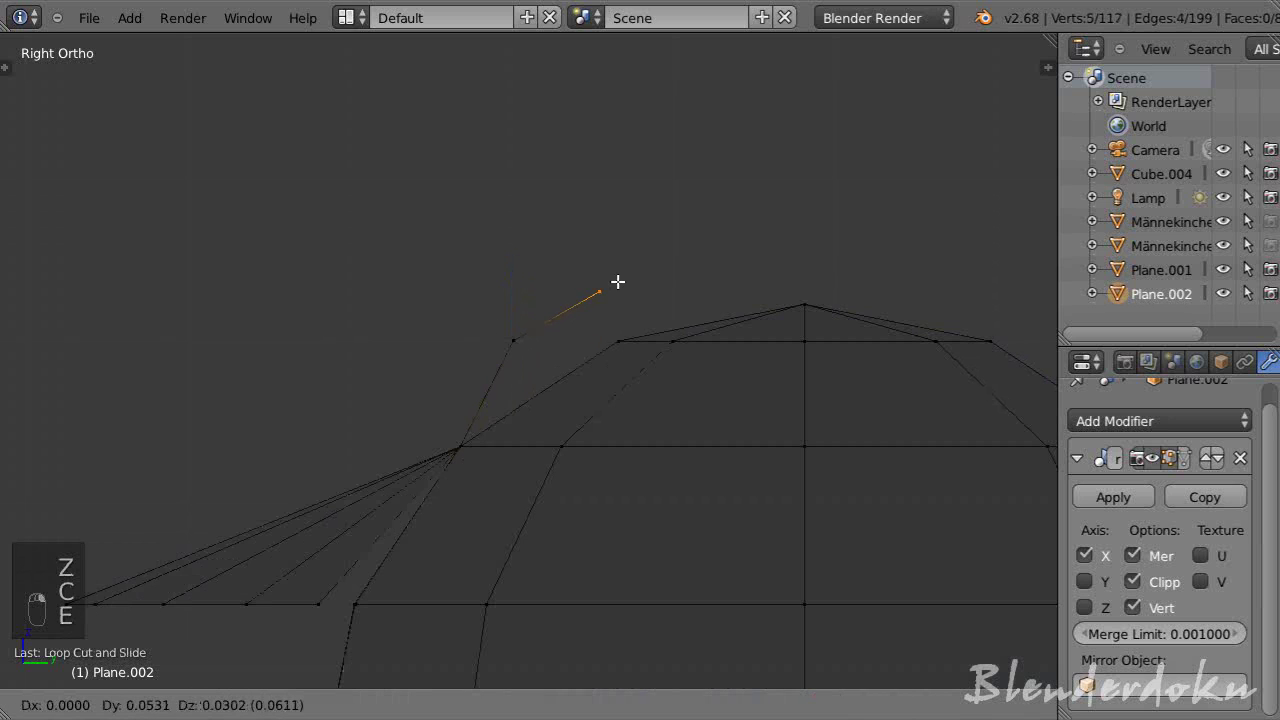
left_click_drag(611, 292, 813, 240)
key("e")
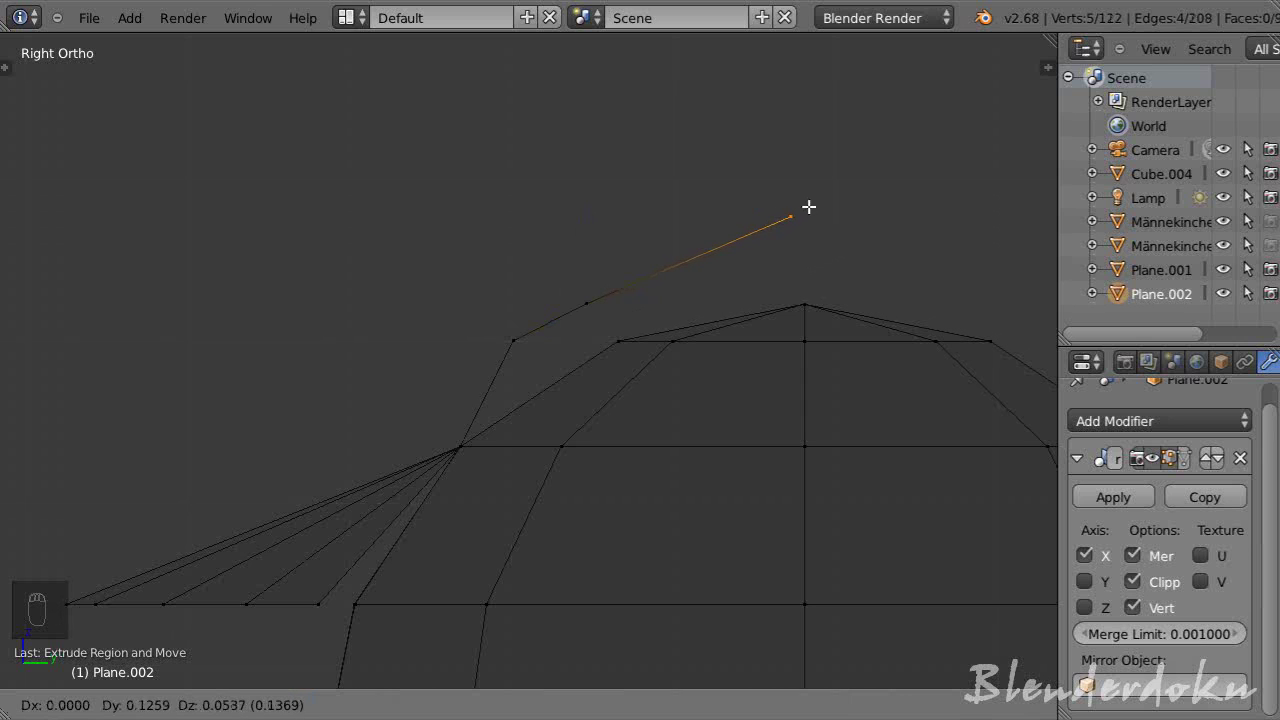
left_click_drag(806, 205, 835, 212)
key("e")
left_click_drag(837, 218, 627, 301)
left_click_drag(627, 301, 600, 274)
left_click(525, 225)
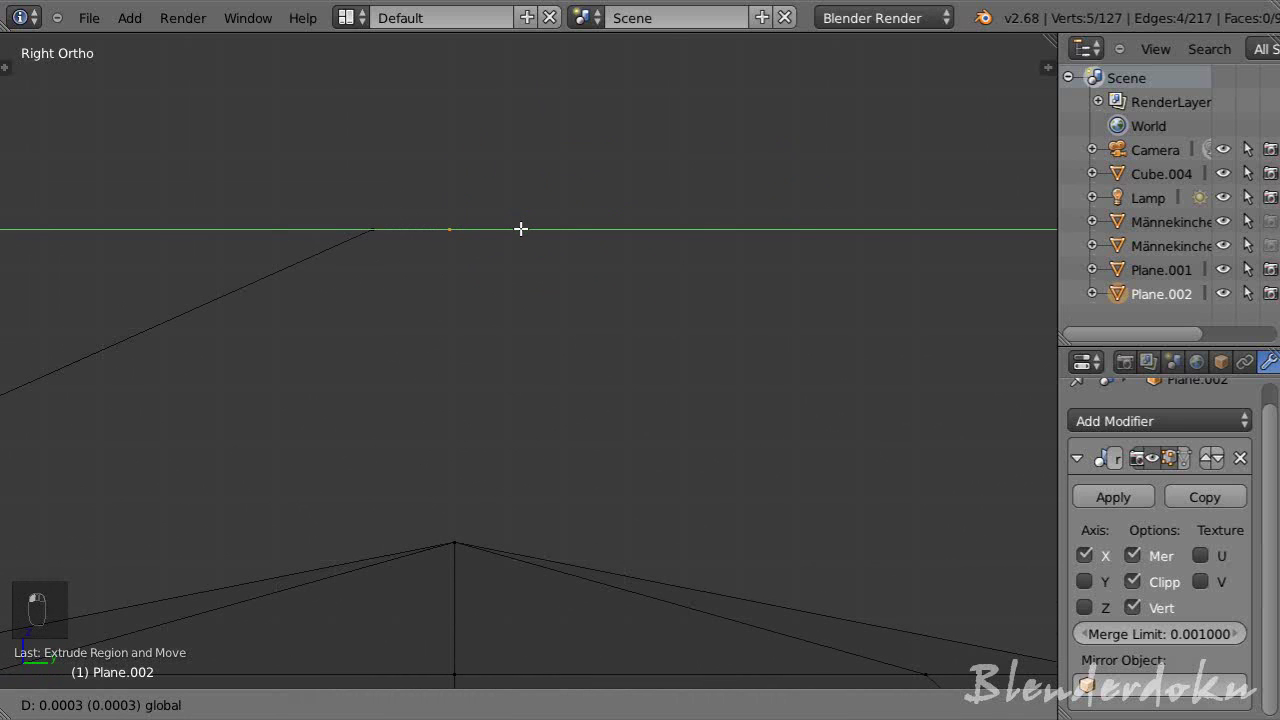
- Start lowering the end vertex vertically with proportional-edit falloff
left_click_drag(551, 317, 301, 371)
key("alt+o")
key("g")
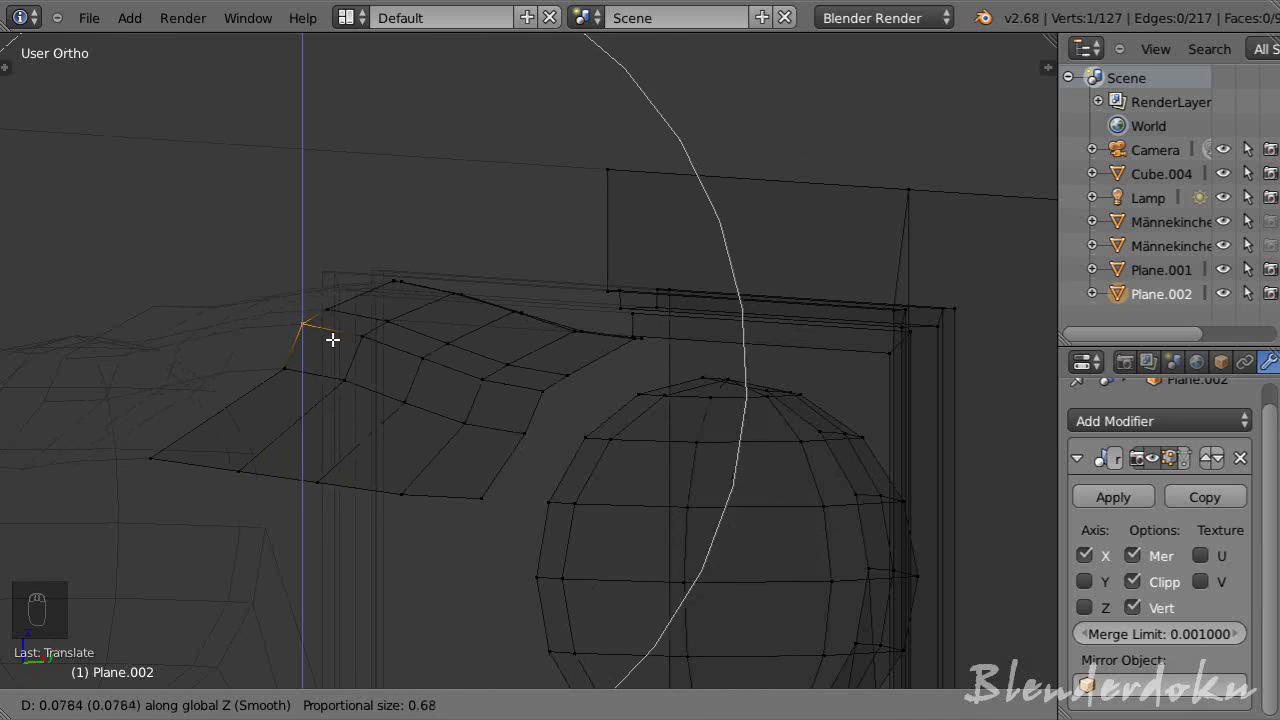
- Finish the proportional move, review the model in Object Mode and return to editing
left_click_drag(339, 338, 616, 471)
key("a")
key("Tab")
left_click_drag(616, 471, 631, 480)
middle_click(633, 438)
key("z")
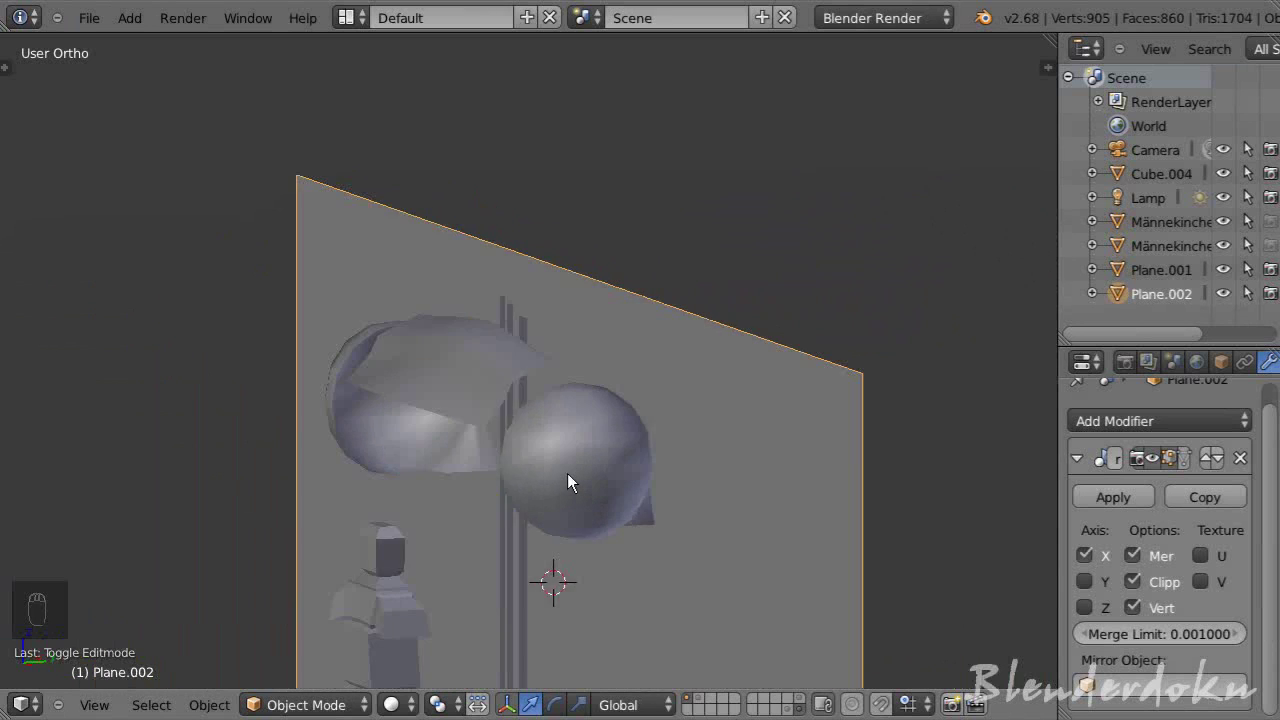
left_click_drag(526, 479, 641, 510)
left_click_drag(652, 528, 699, 561)
- Select the edge loop at the band's end in side view and extrude/scale it outward
key("Tab")
left_click_drag(553, 400, 548, 362)
key("KP_1")
key("KP_3")
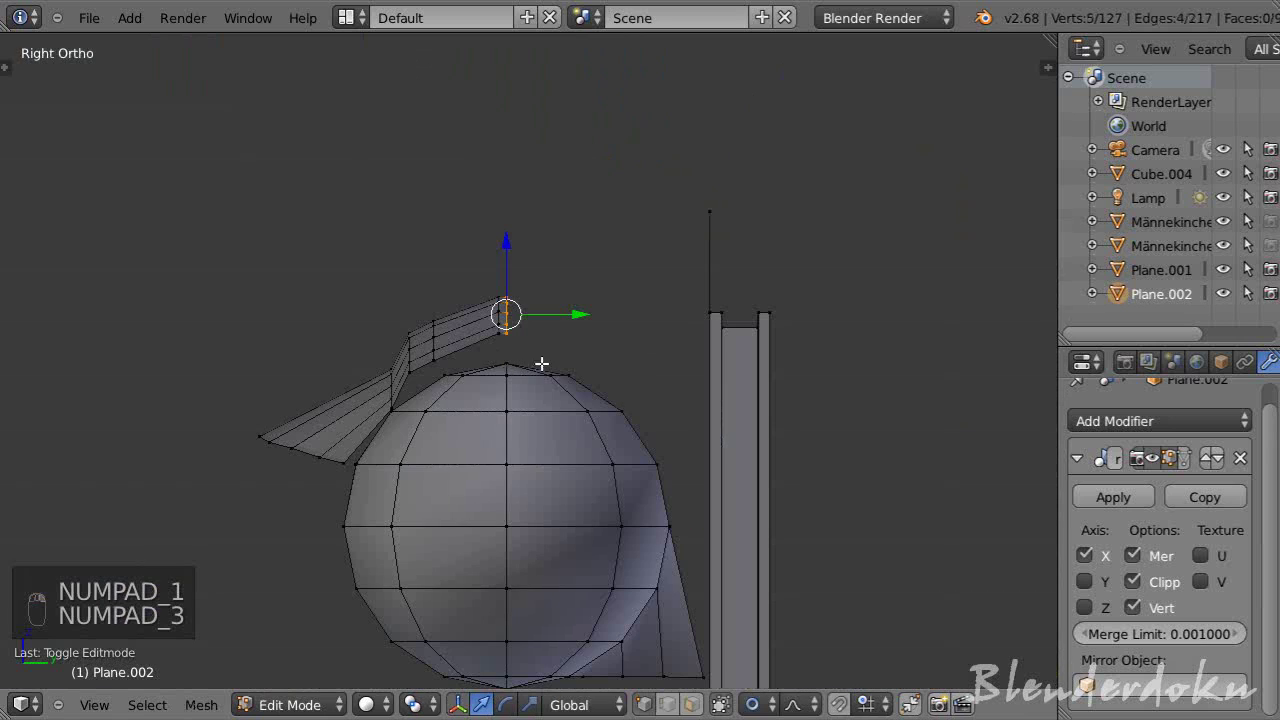
middle_click(587, 338)
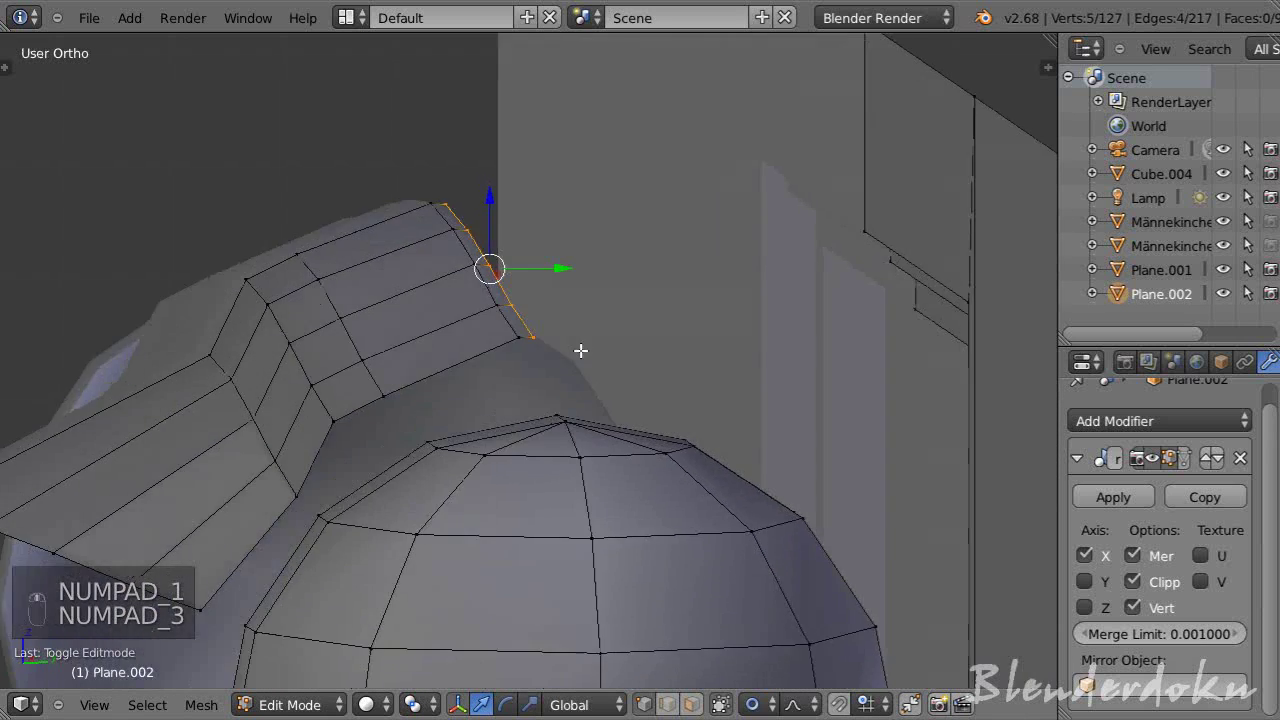
key("s")
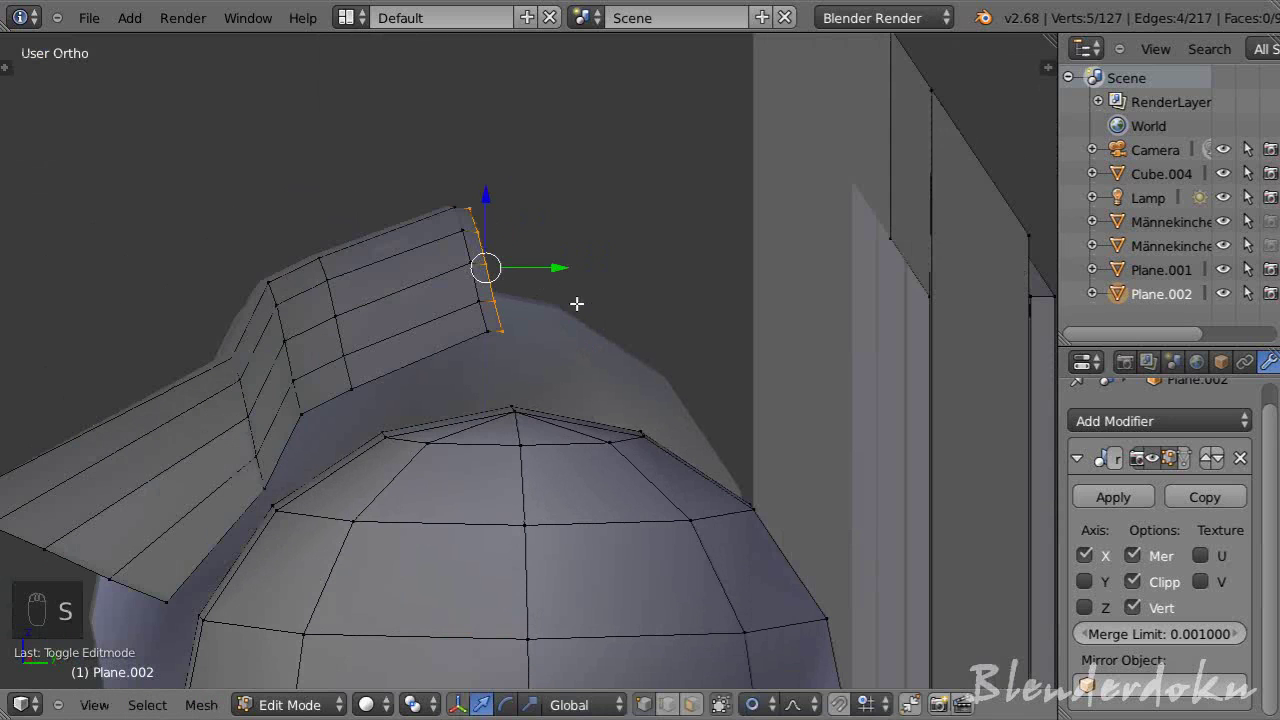
key("alt+o")
key("s")
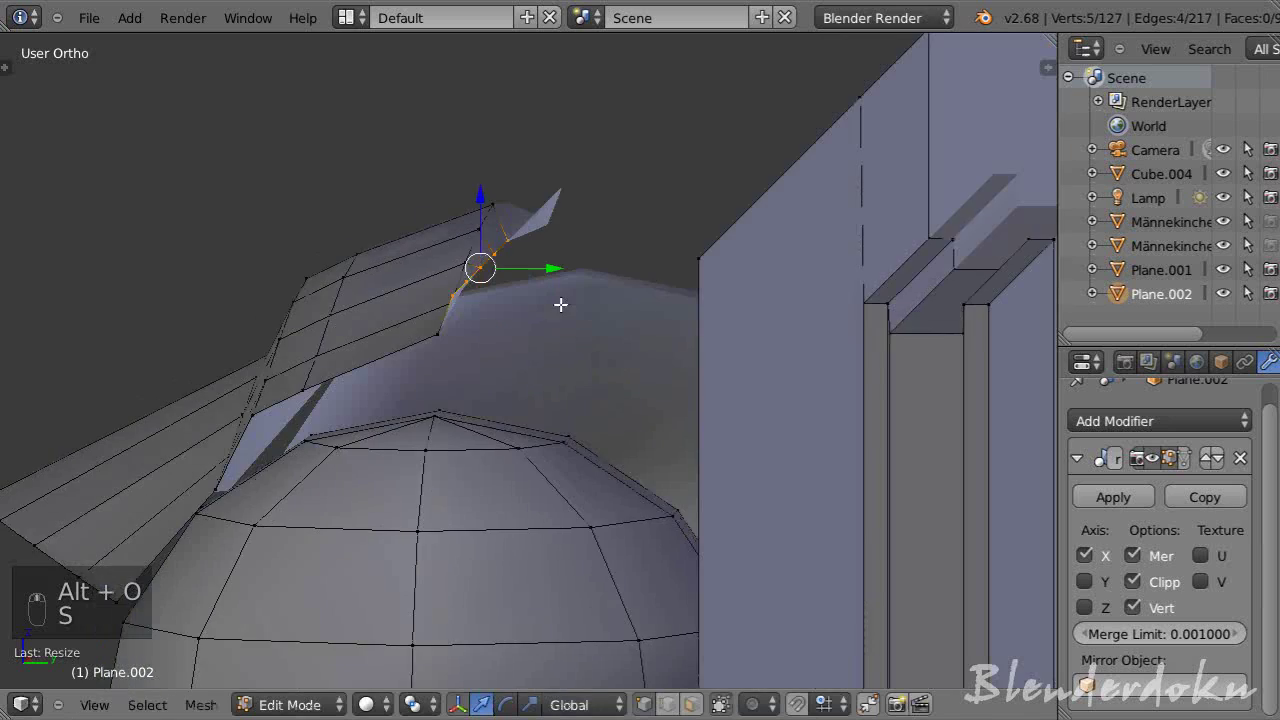
- From side and underside views, grab the band's corner vertex and reposition it
key("KP_1")
key("KP_3")
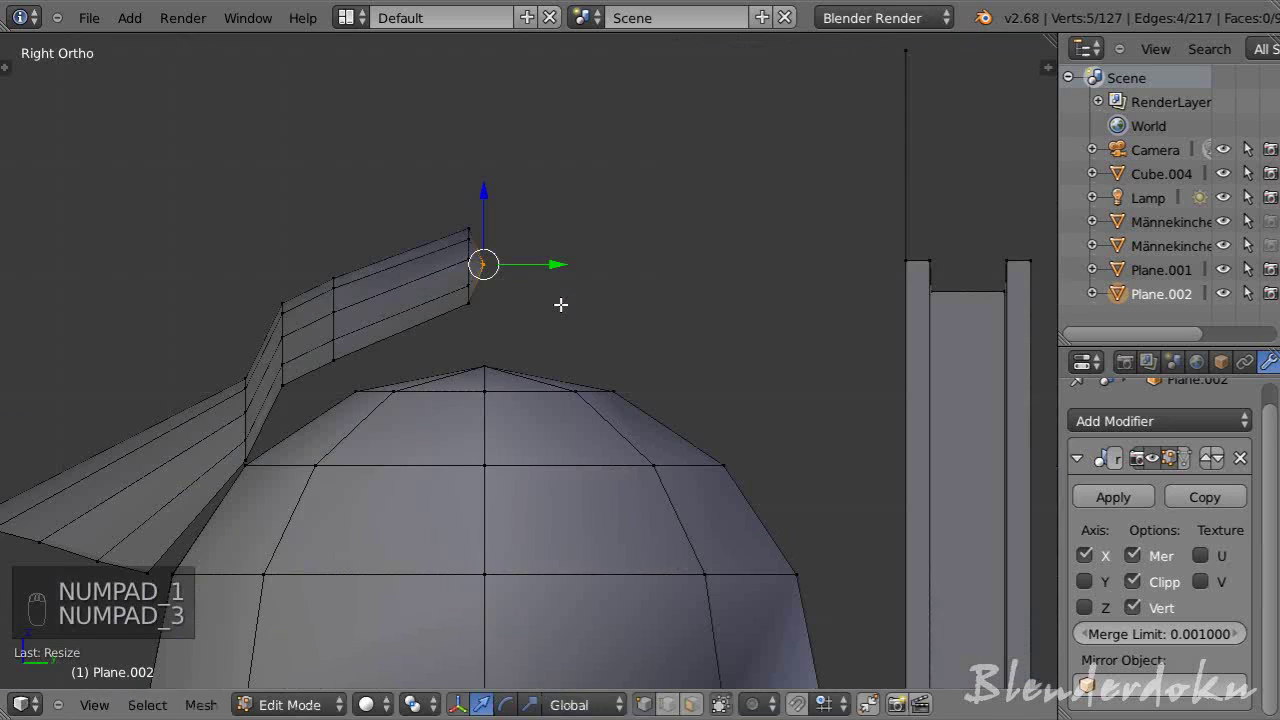
middle_click(647, 377)
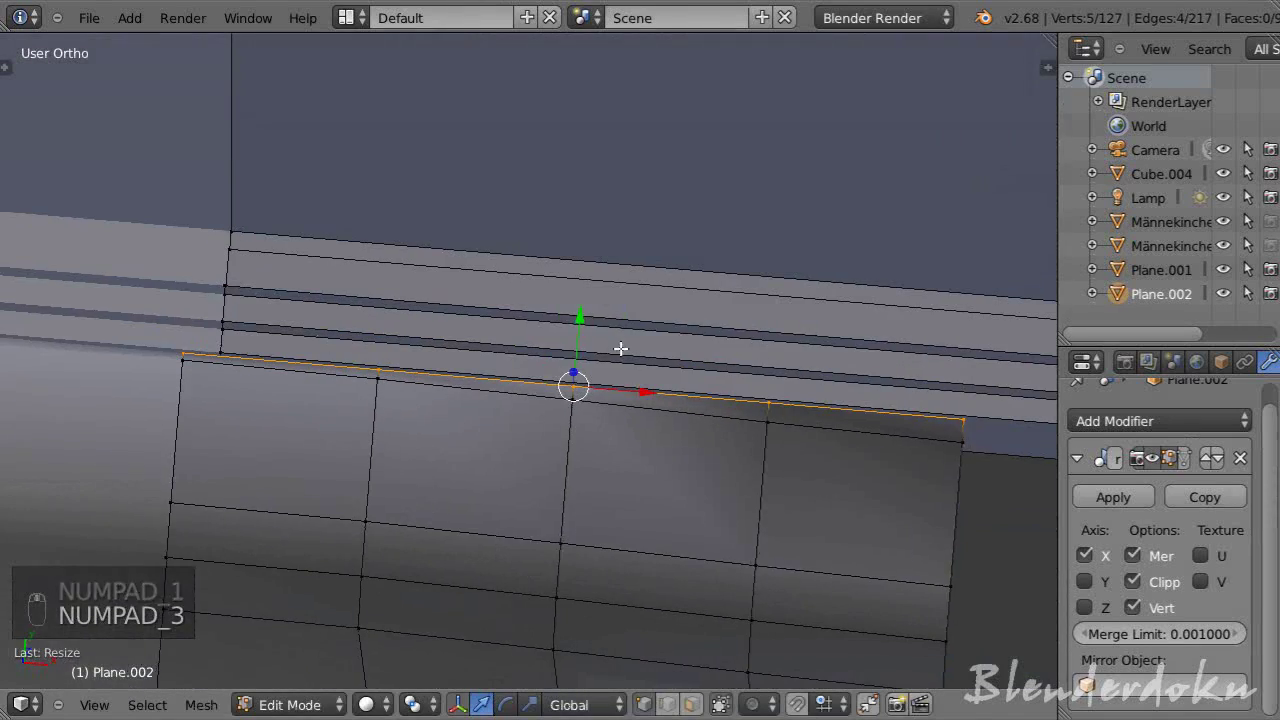
left_click_drag(585, 323, 584, 290)
key("KP_3")
left_click_drag(584, 290, 518, 201)
left_click_drag(518, 201, 503, 289)
middle_click(503, 289)
left_click(512, 294)
left_click_drag(539, 296, 611, 296)
left_click_drag(808, 240, 851, 351)
- Level the corner vertex with the rim in Front Ortho, then review in Object Mode
key("KP_1")
left_click_drag(867, 284, 882, 296)
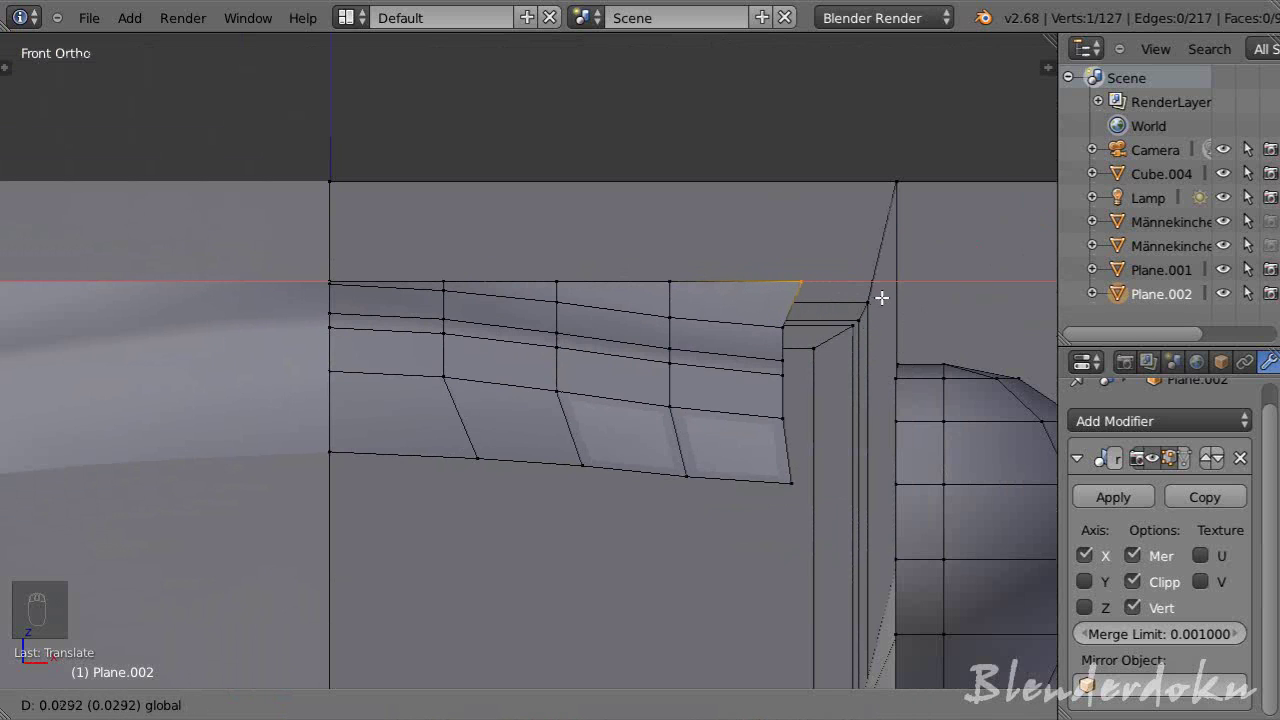
left_click_drag(485, 276, 635, 349)
left_click_drag(567, 218, 674, 387)
key("a")
key("Tab")
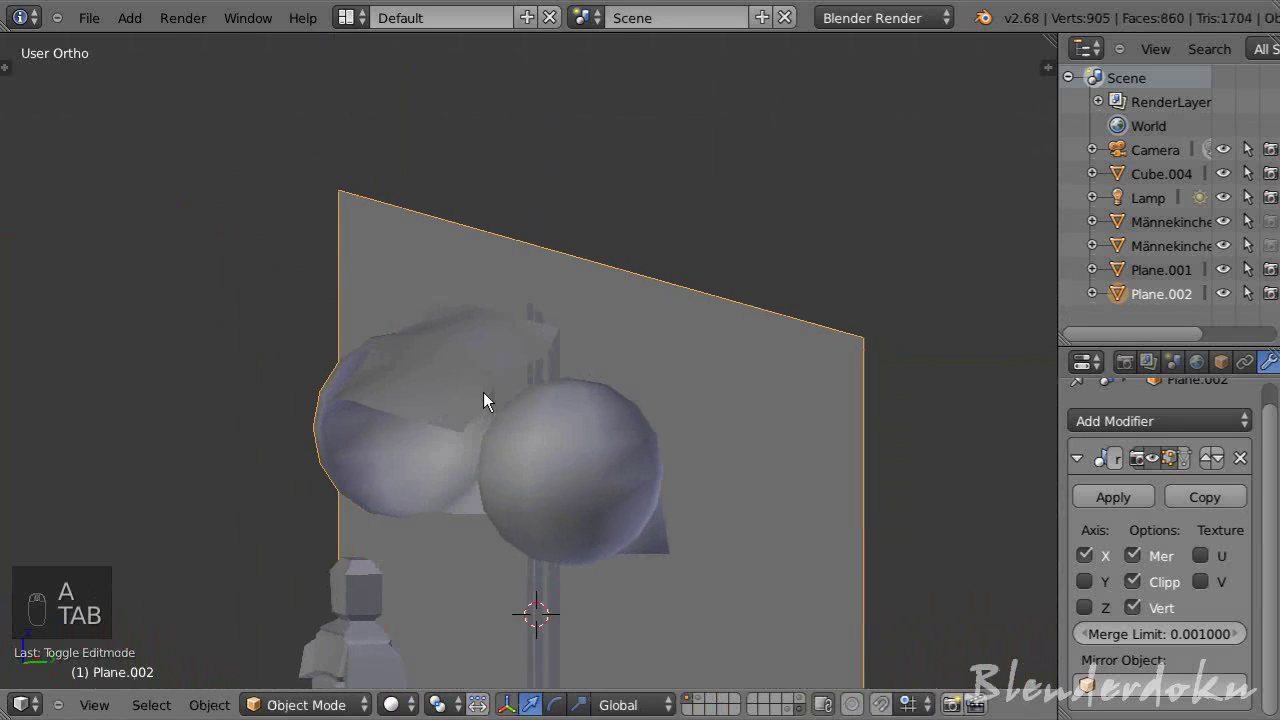
middle_click(576, 396)
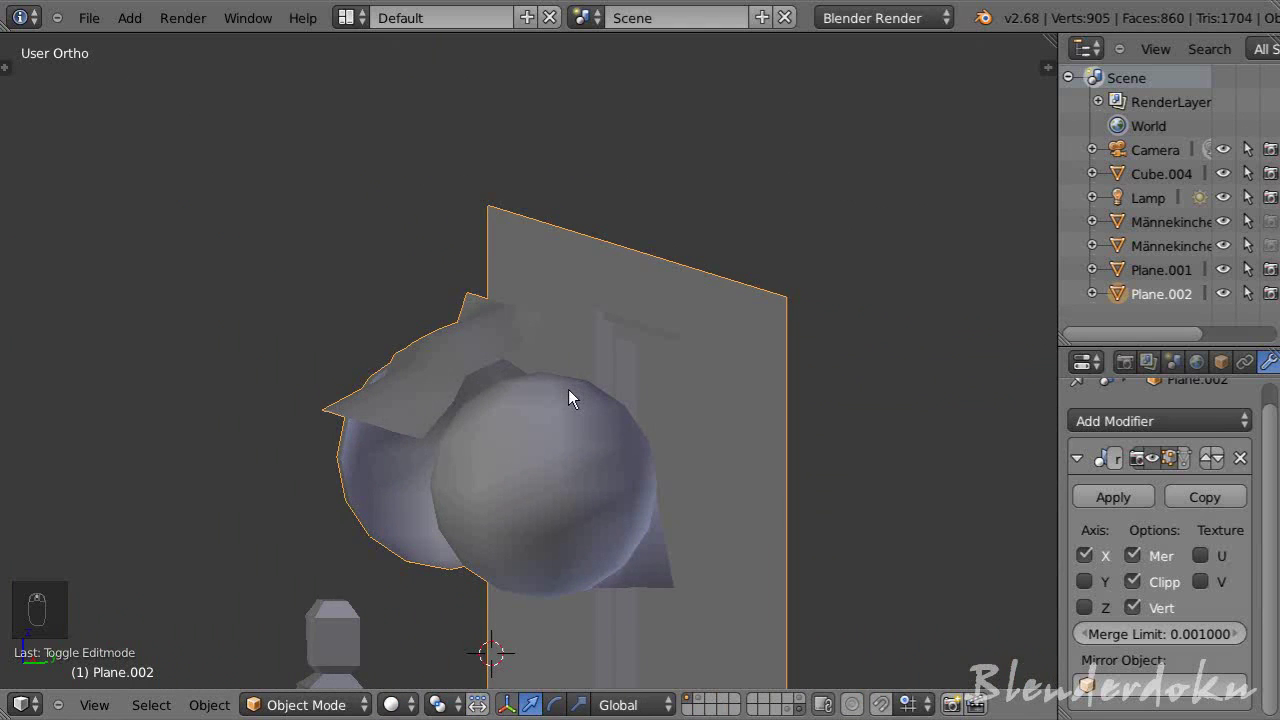
- Pinch the band rim's end vertices into a single point and lift that point outward along one axis
key("KP_3")
key("Tab")
key("z")
key("b")
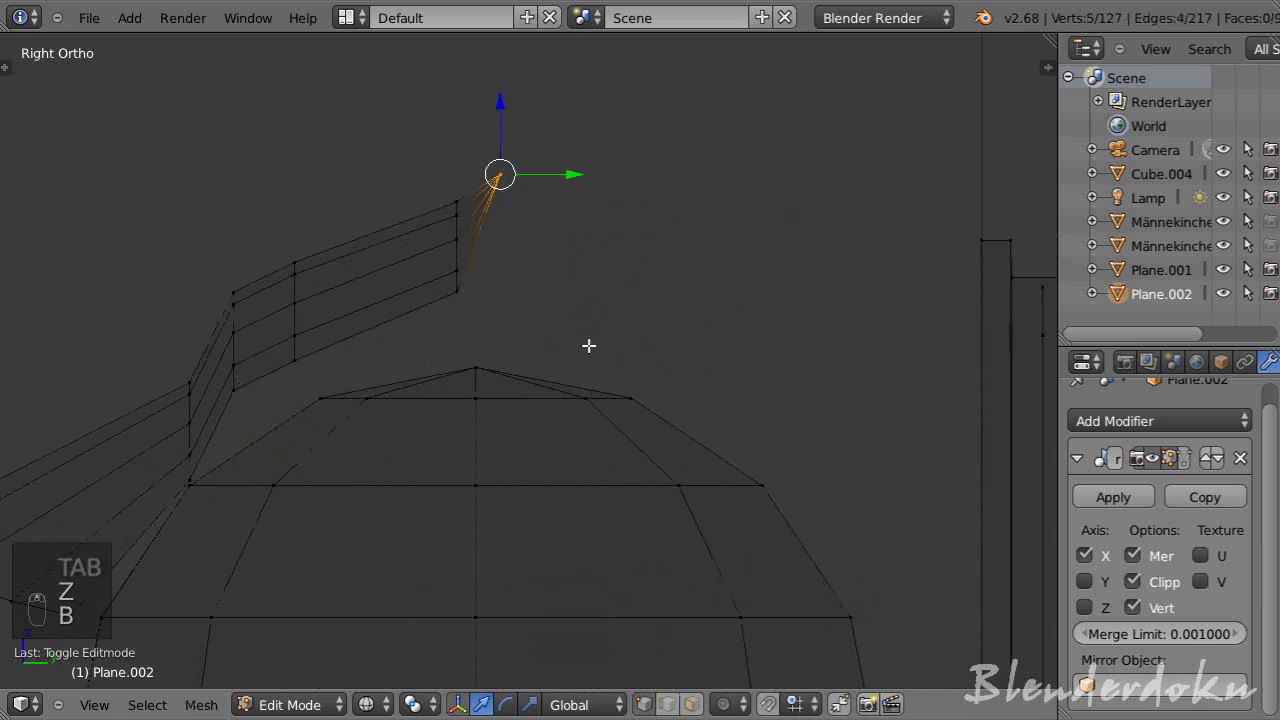
key("g")
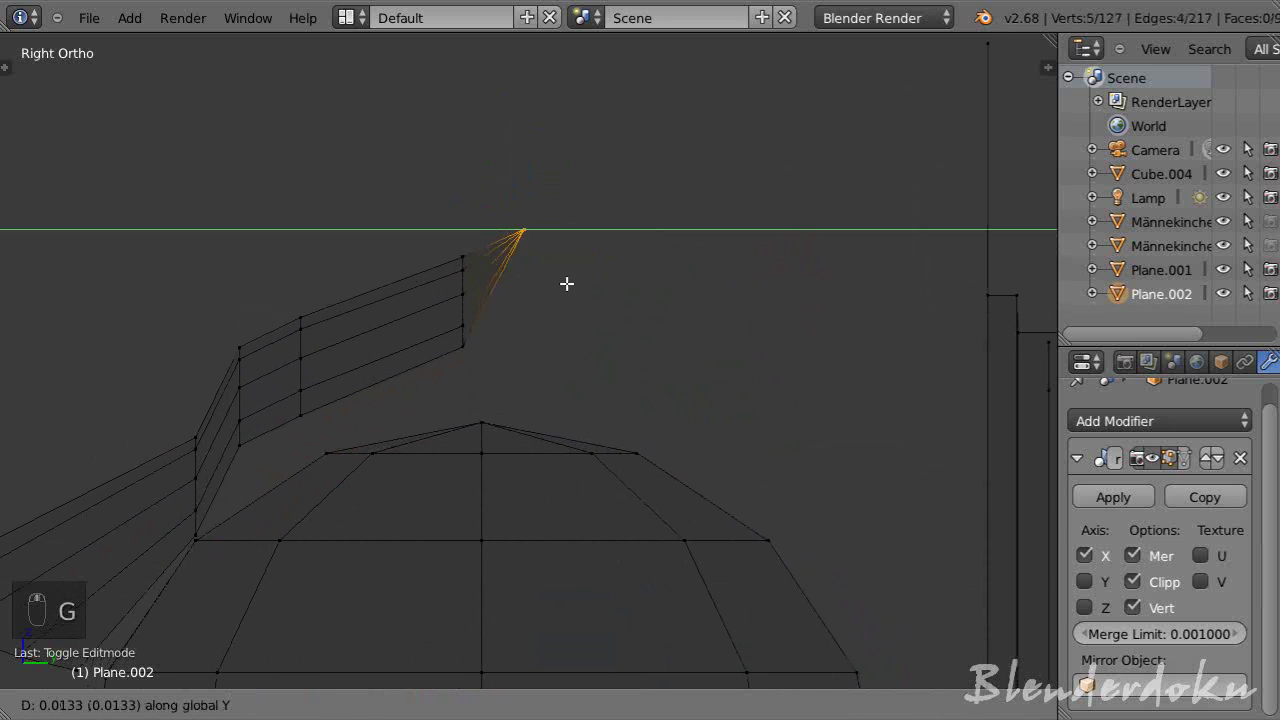
left_click_drag(616, 283, 566, 248)
- From the side view, lower a rim vertex vertically toward the ear cup with smooth proportional falloff
left_click_drag(566, 248, 583, 261)
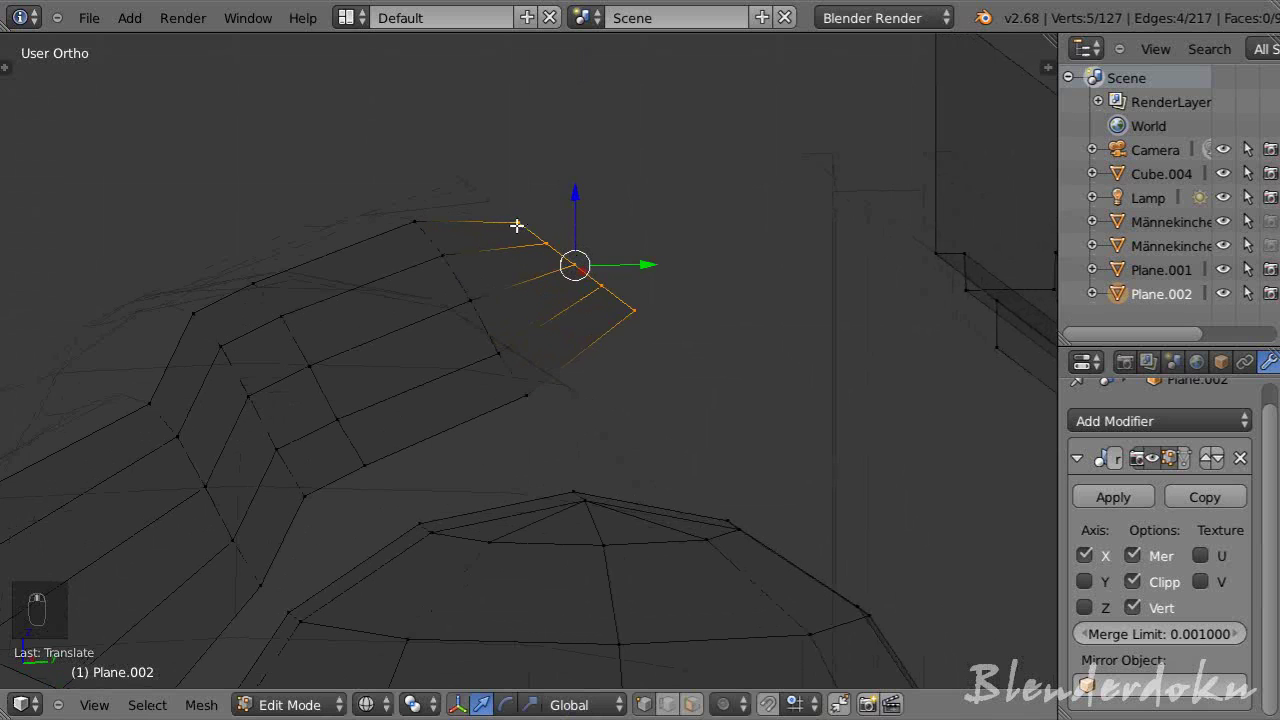
left_click_drag(525, 222, 560, 260)
left_click_drag(575, 195, 560, 260)
key("a")
left_click_drag(560, 260, 761, 266)
left_click_drag(761, 266, 923, 270)
left_click_drag(923, 270, 711, 204)
key("KP_3")
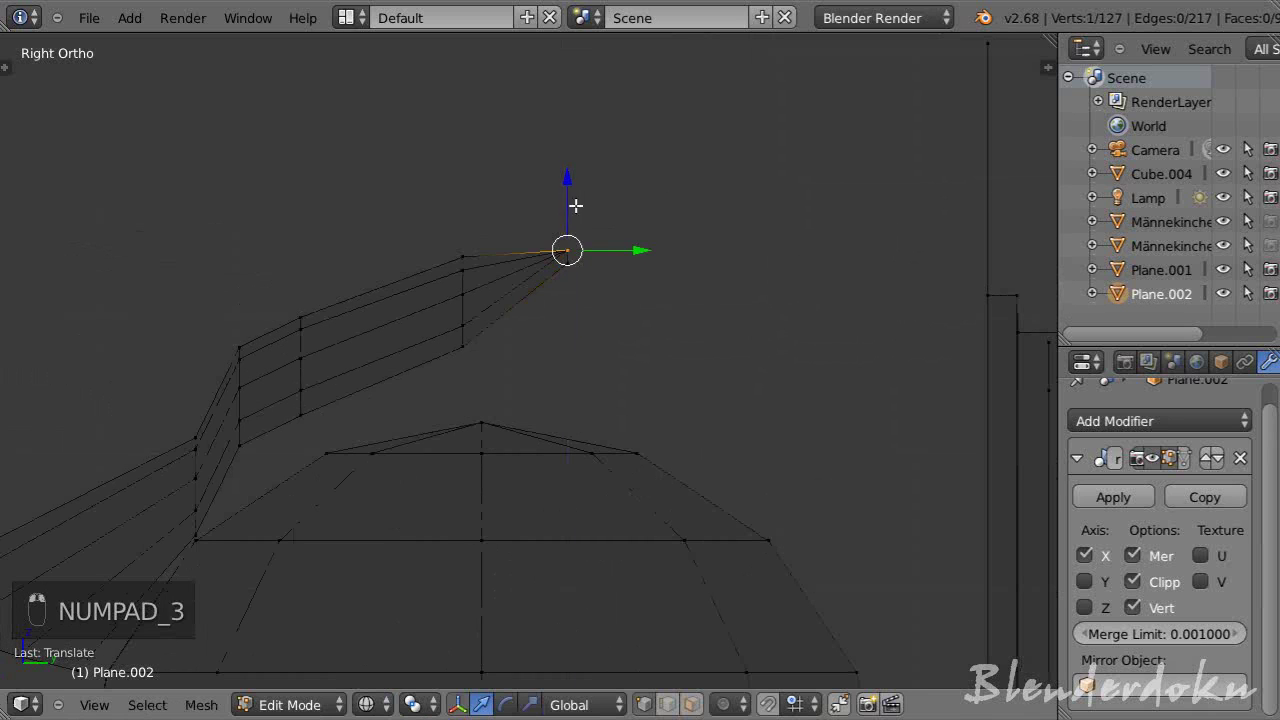
left_click_drag(683, 339, 703, 376)
key("alt+o")
key("g")
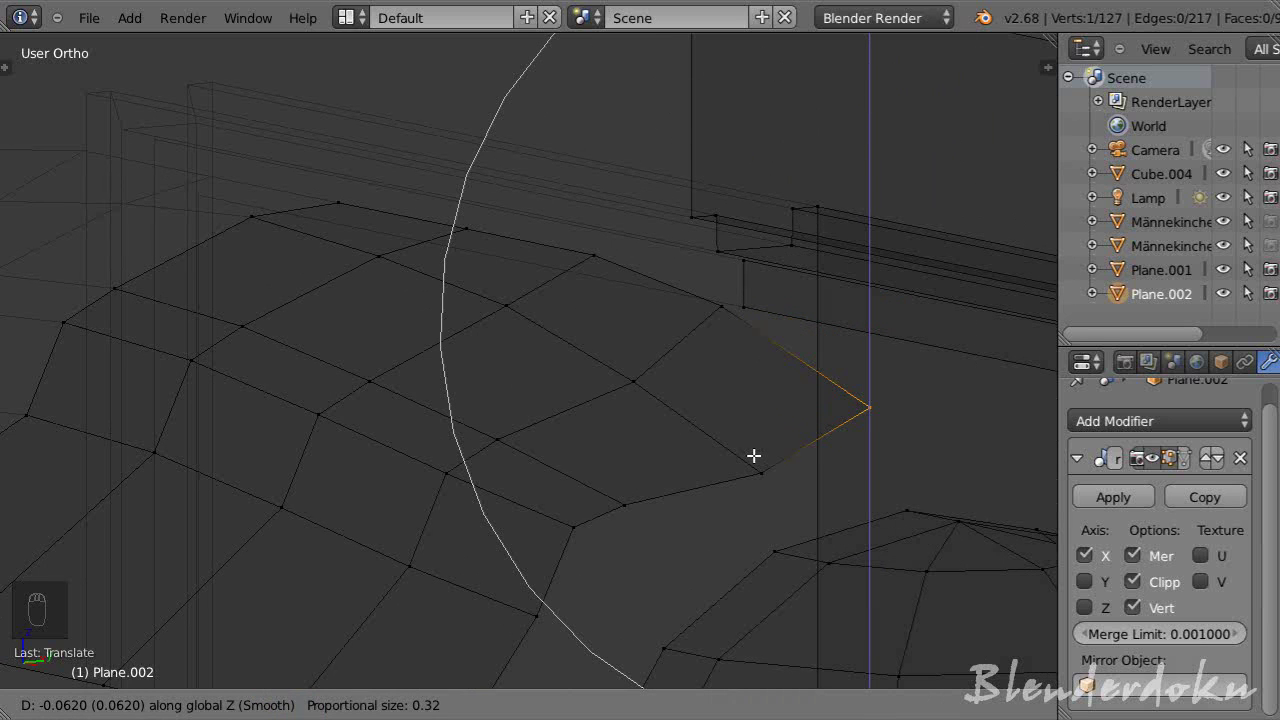
left_click_drag(760, 454, 584, 393)
key("a")
key("Tab")
- Lower two neighbouring rim vertices with smooth falloff to taper the band end, then leave Edit Mode
middle_click(584, 393)
key("Tab")
key("g")
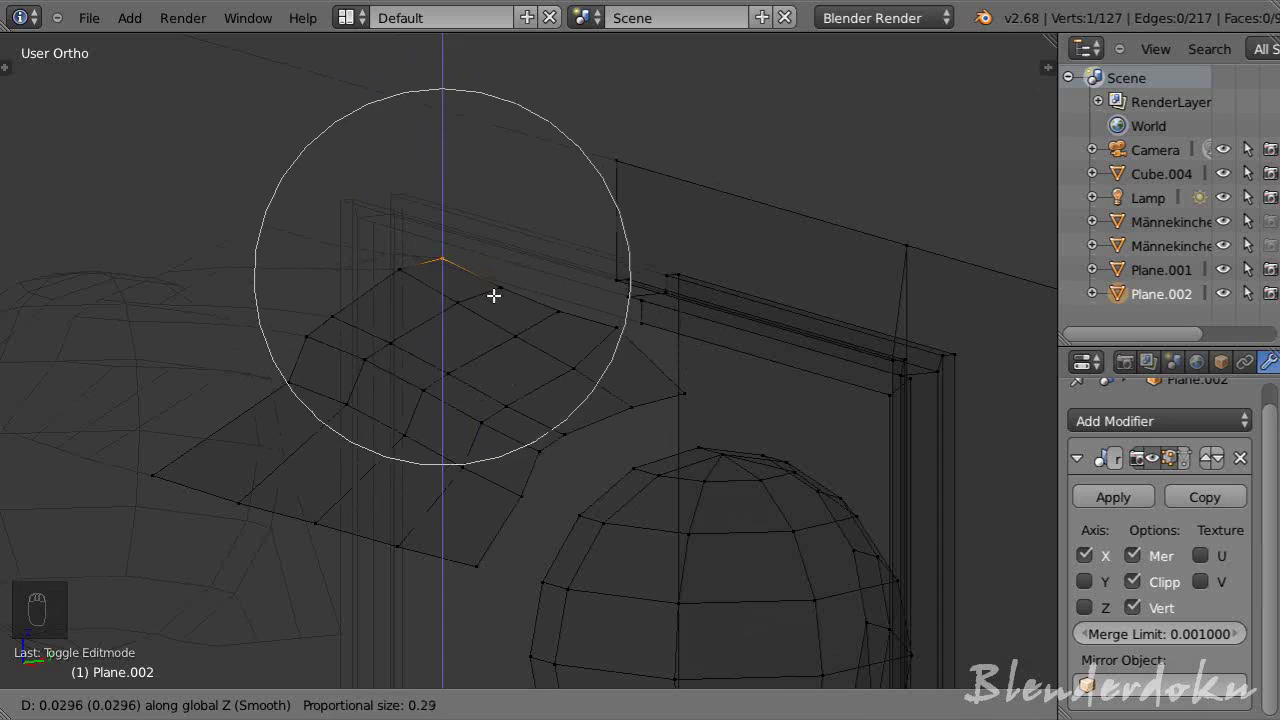
left_click(500, 294)
left_click_drag(503, 291, 515, 292)
key("g")
left_click(515, 292)
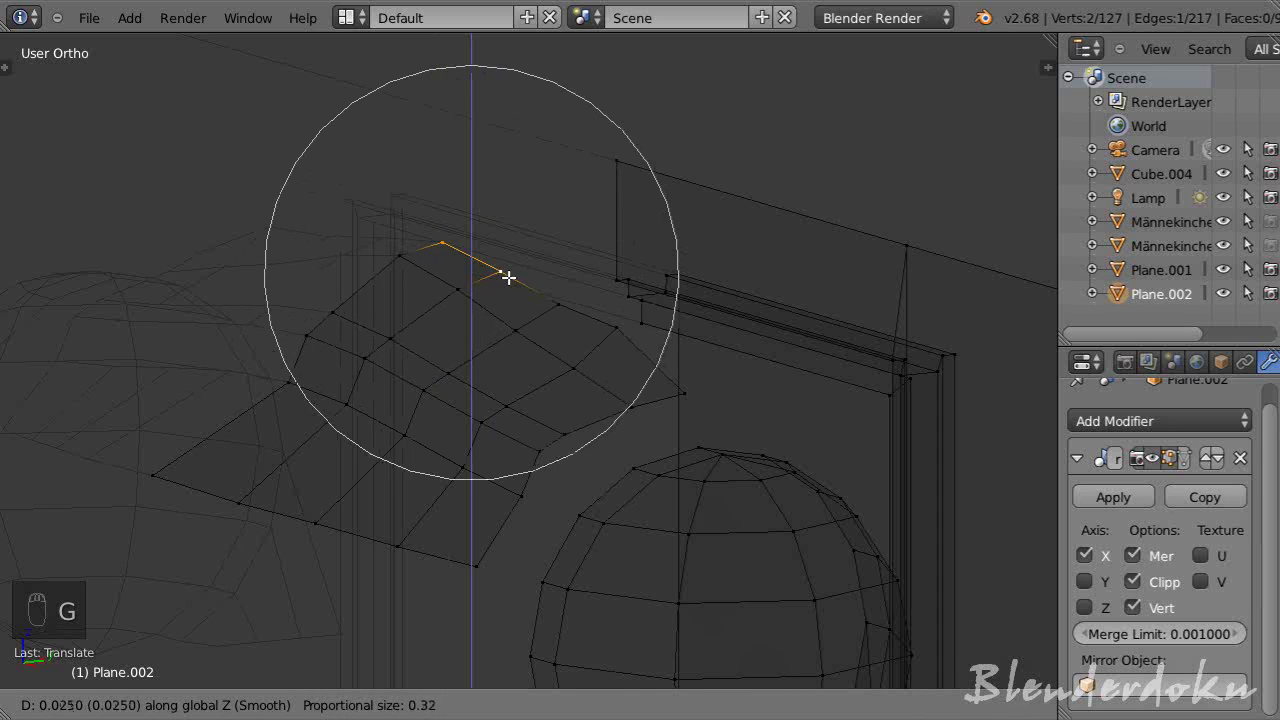
left_click_drag(515, 276, 519, 301)
key("g")
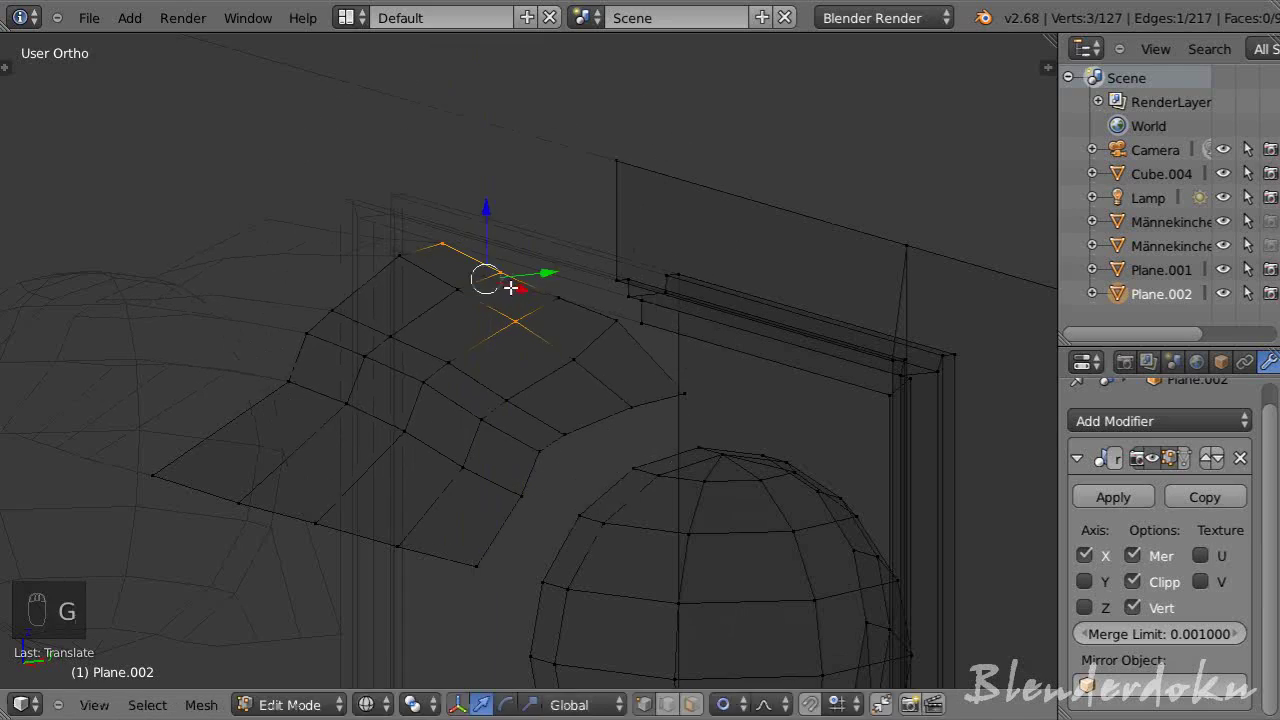
key("a")
key("Tab")
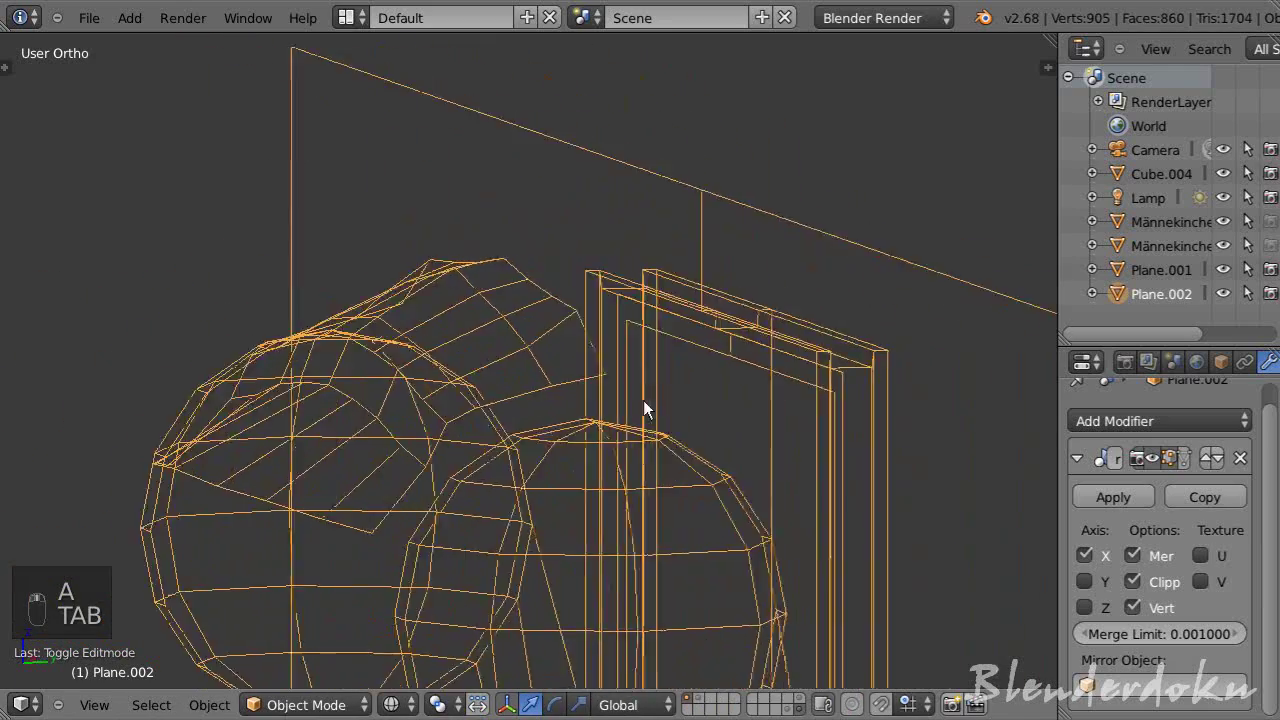
- Select the vertex where the band meets the ear-cup frame and move it into place with proportional editing
left_click_drag(691, 408, 645, 314)
key("Tab")
key("ctrl+Tab")
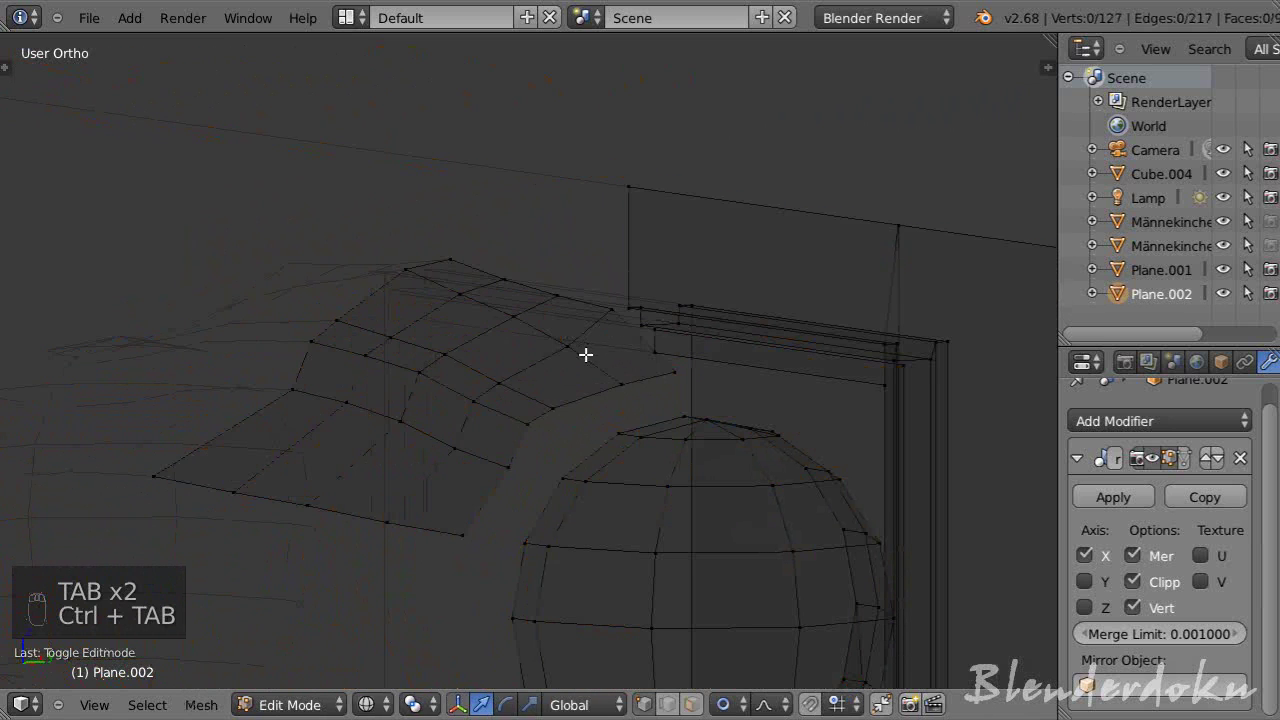
key("alt+o")
left_click_drag(625, 299, 684, 357)
left_click_drag(625, 239, 684, 357)
left_click_drag(684, 357, 742, 697)
left_click_drag(742, 697, 775, 621)
left_click_drag(775, 621, 682, 454)
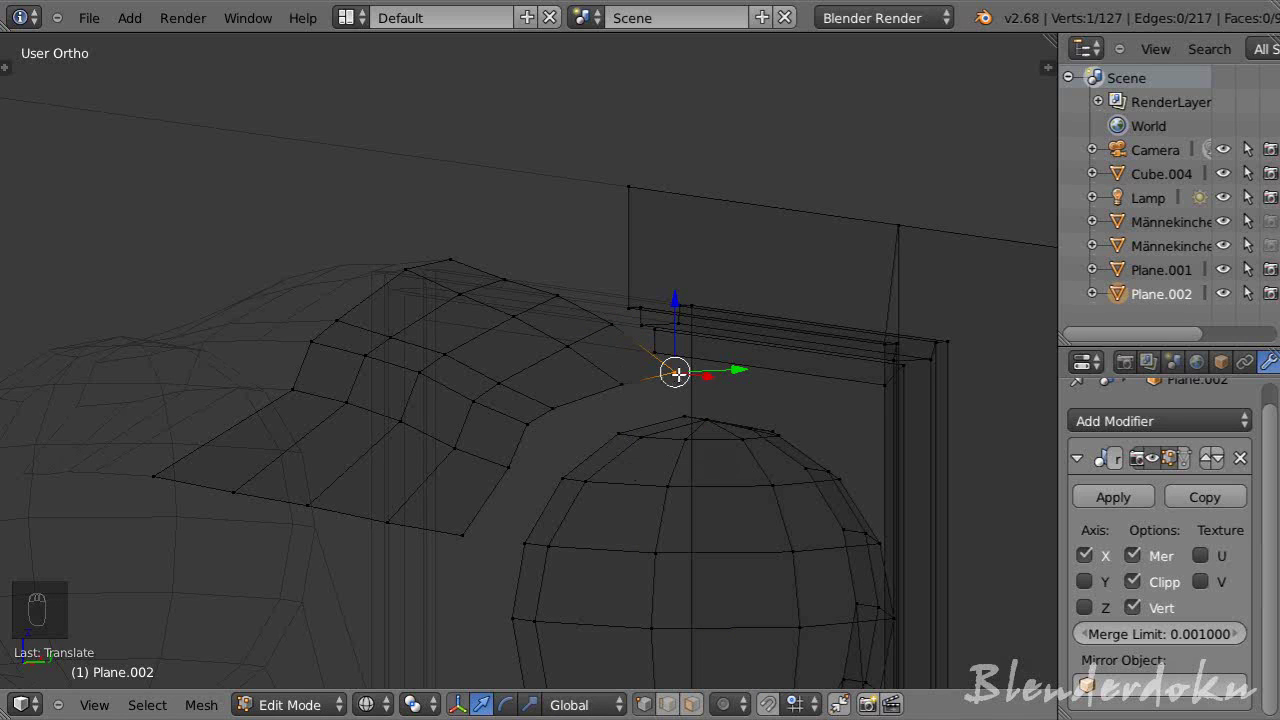
- Deselect everything, return to Object Mode and review the joined band in solid shading
key("alt+o")
key("g")
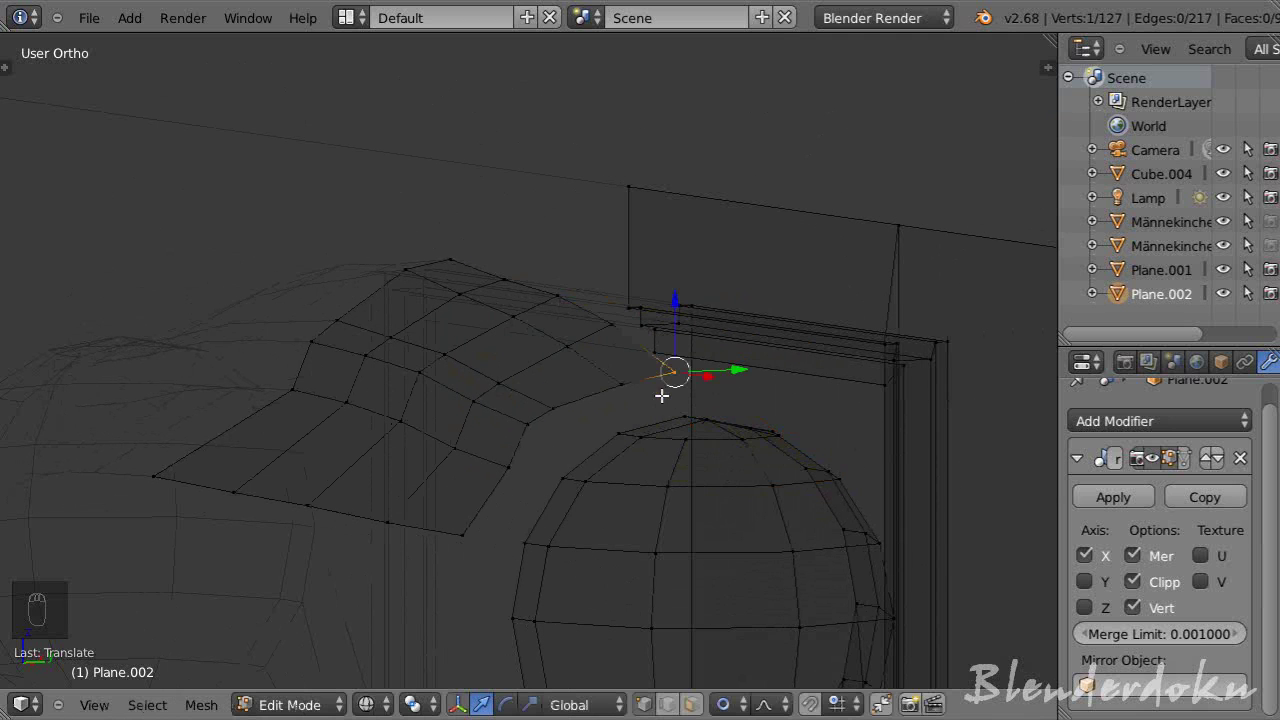
left_click_drag(627, 425, 734, 476)
key("a")
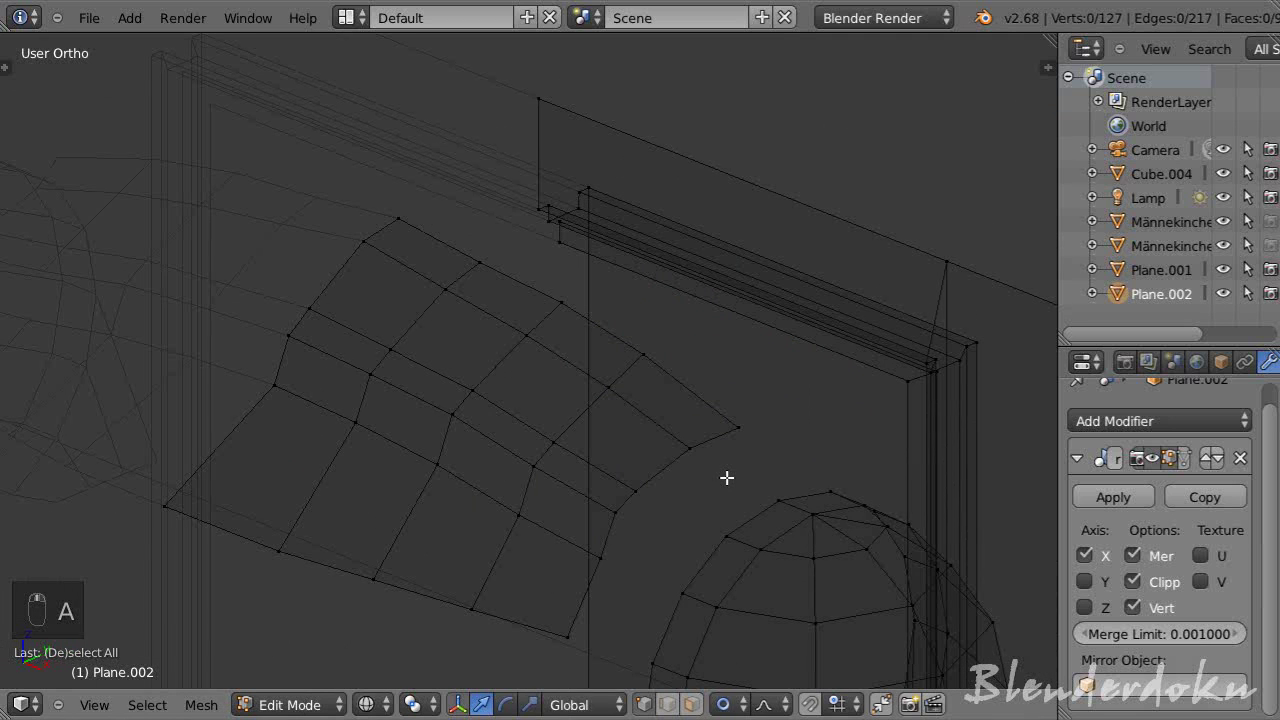
key("alt+o")
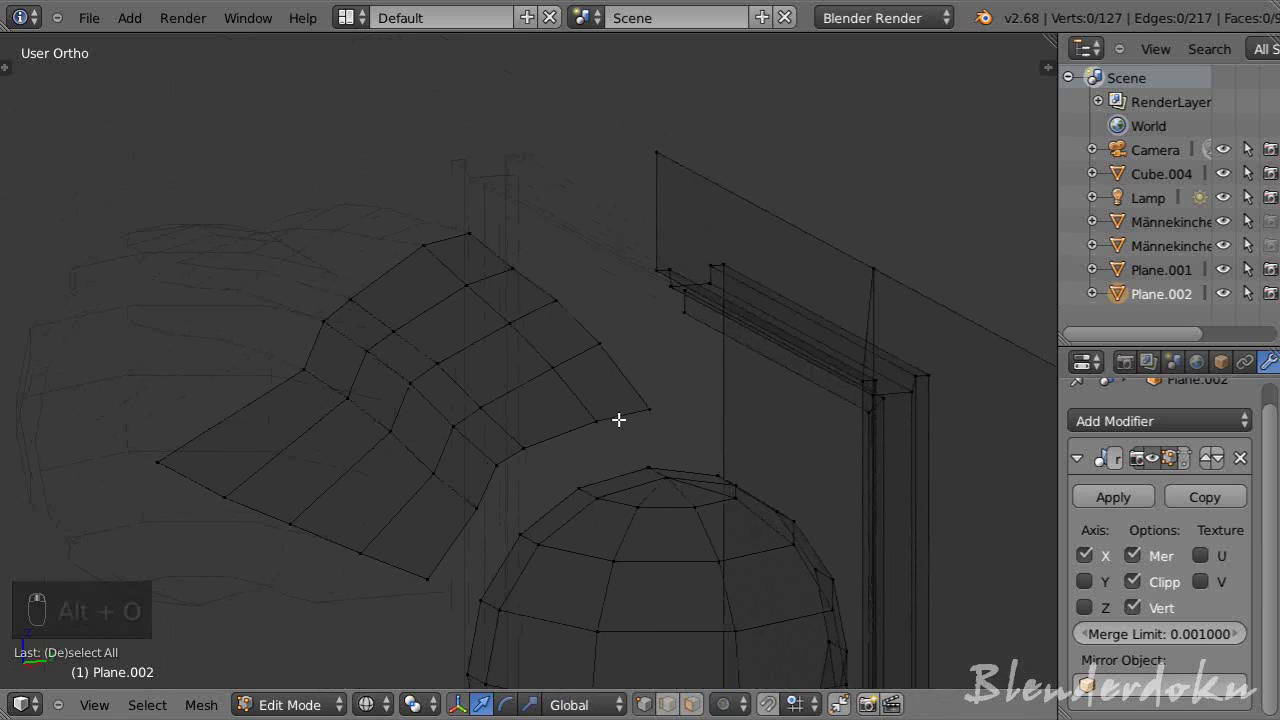
key("z")
key("a")
key("Tab")
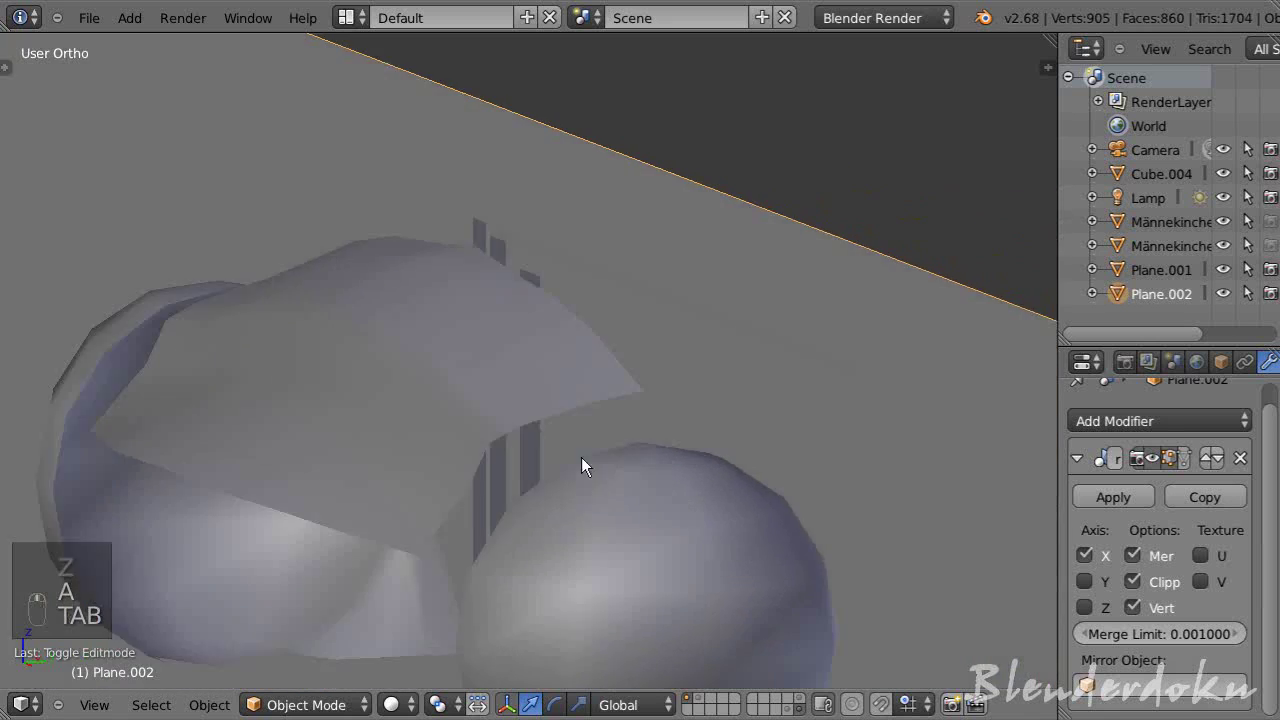
- Return to editing the band mesh with nothing selected and view the ear cup from above
key("Tab")
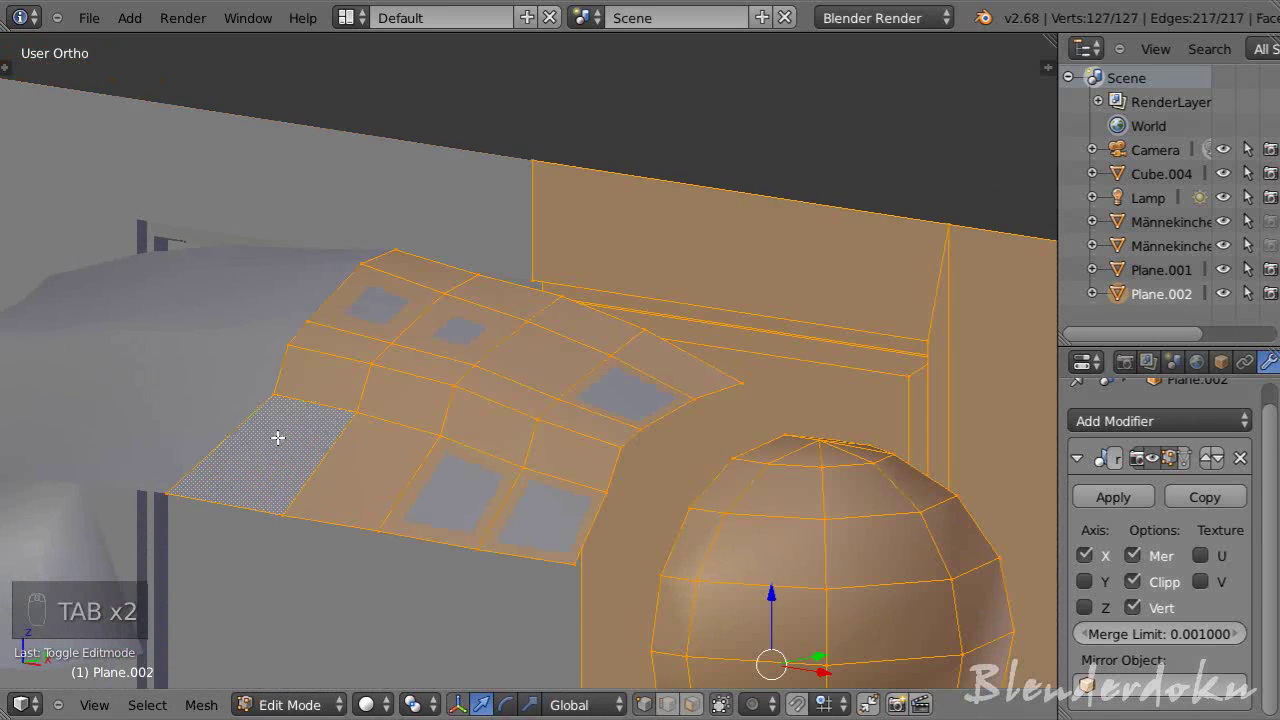
key("ctrl+Tab")
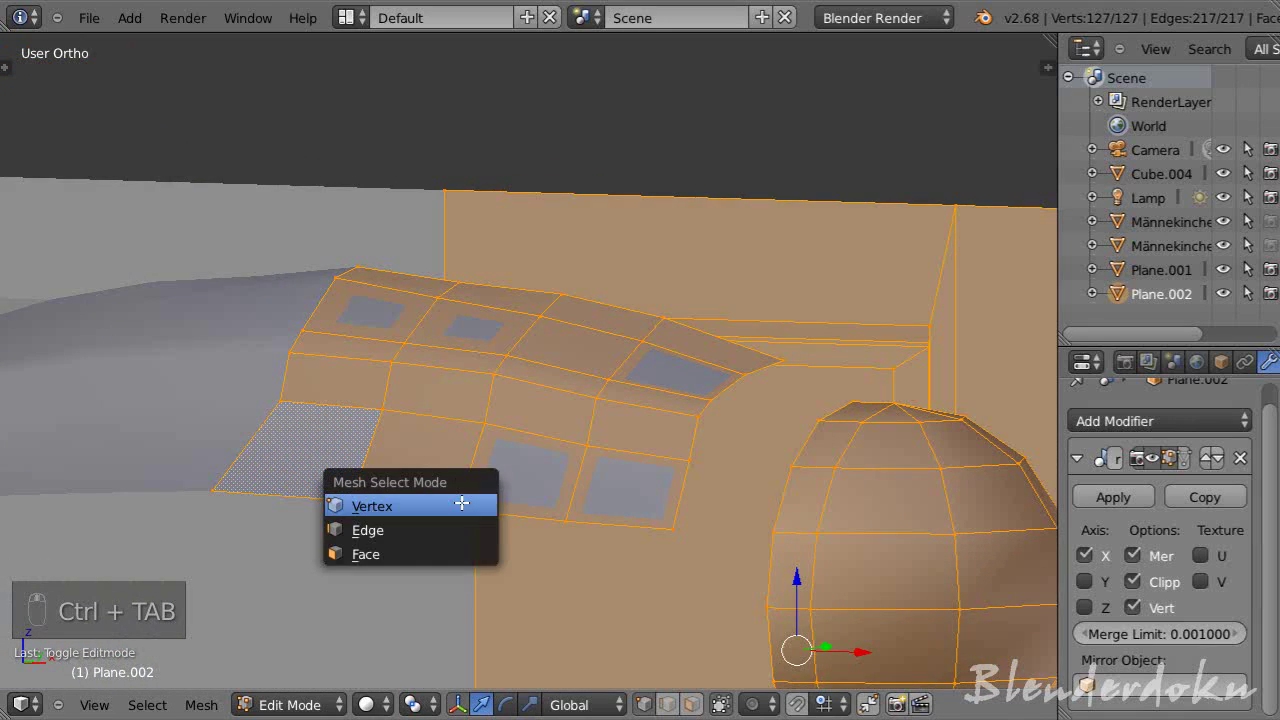
key("a")
left_click_drag(661, 281, 771, 424)
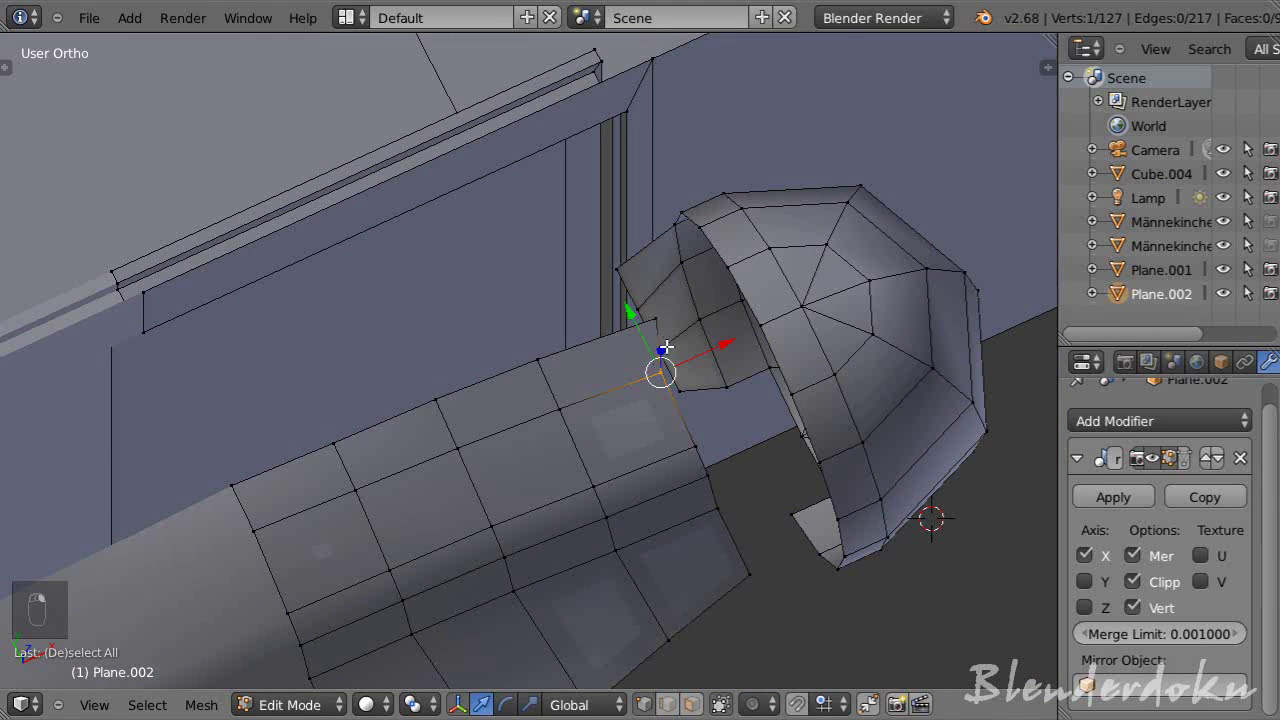
key("f")
key("a")
- Pick the band vertices near the top of the ear cup one by one and work on their connections
left_click(760, 420)
middle_click(753, 415)
left_click_drag(732, 402, 585, 339)
middle_click(585, 339)
left_click(572, 332)
middle_click(554, 321)
left_click(553, 320)
left_click_drag(497, 298, 522, 340)
left_click_drag(522, 340, 421, 402)
key("f")
key("f")
key("f")
left_click_drag(468, 450, 449, 449)
key("f")
key("a")
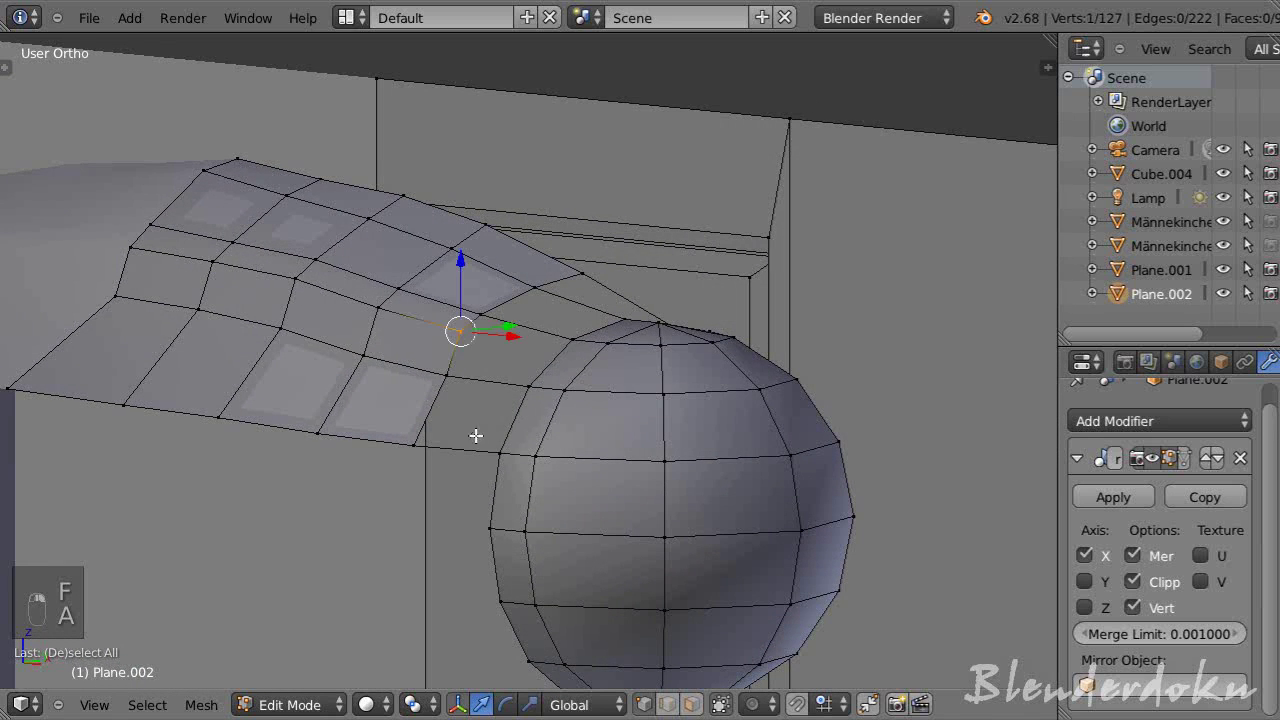
- Select the vertices where the band meets the ear cup and preview the subdivided result before editing again
left_click_drag(484, 446, 492, 457)
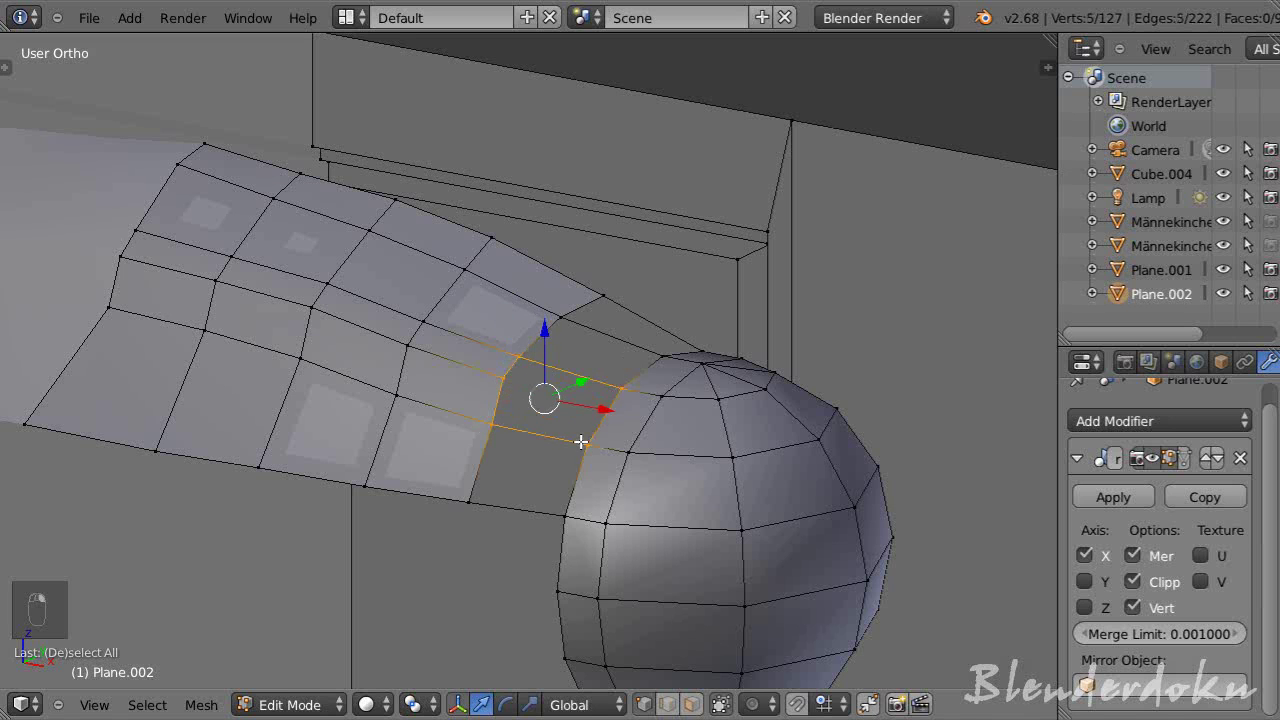
key("f")
key("a")
key("Tab")
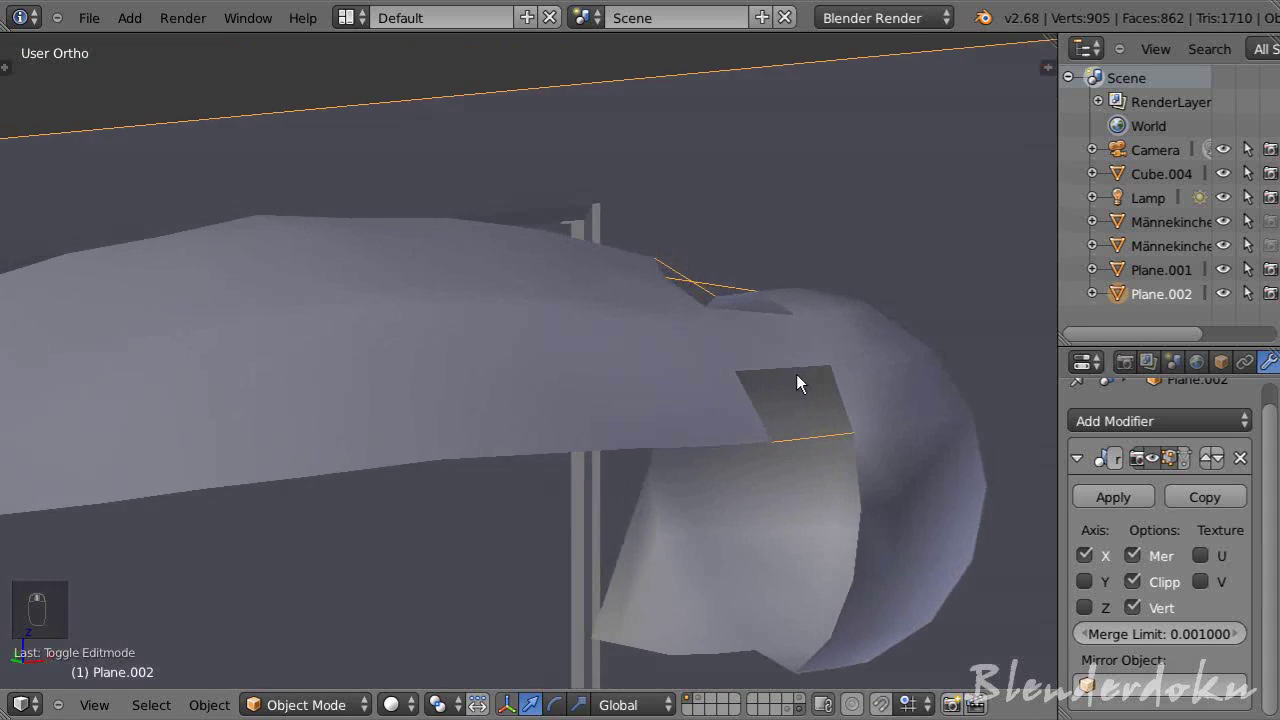
key("Tab")
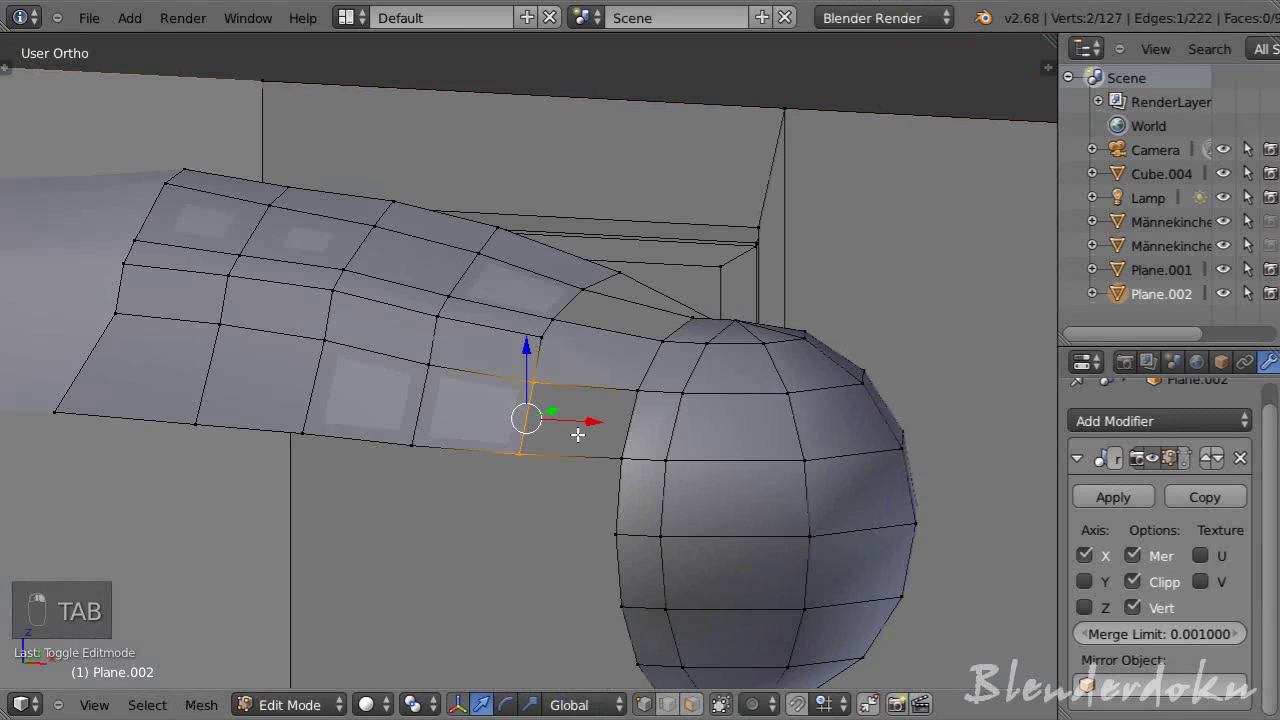
- Continue adjusting the junction vertices, checking the join from the other side and back from above
key("f")
key("a")
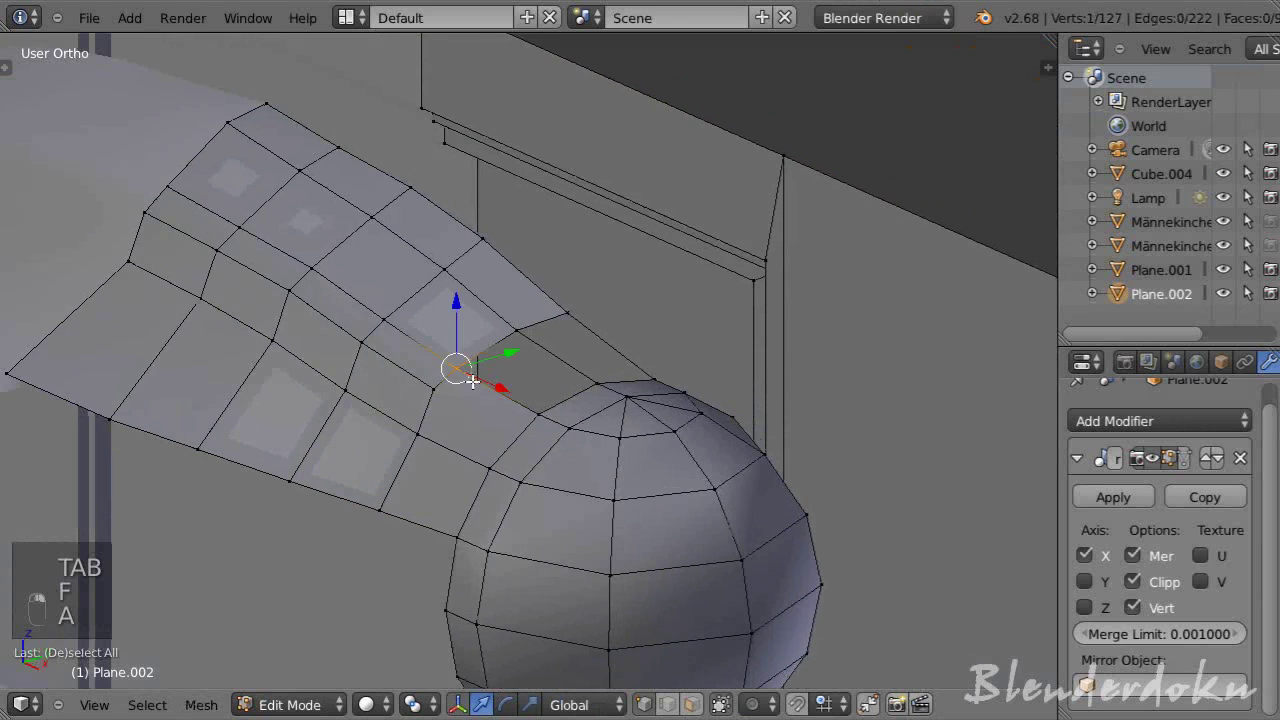
key("f")
key("a")
key("f")
left_click_drag(481, 428, 478, 449)
key("a")
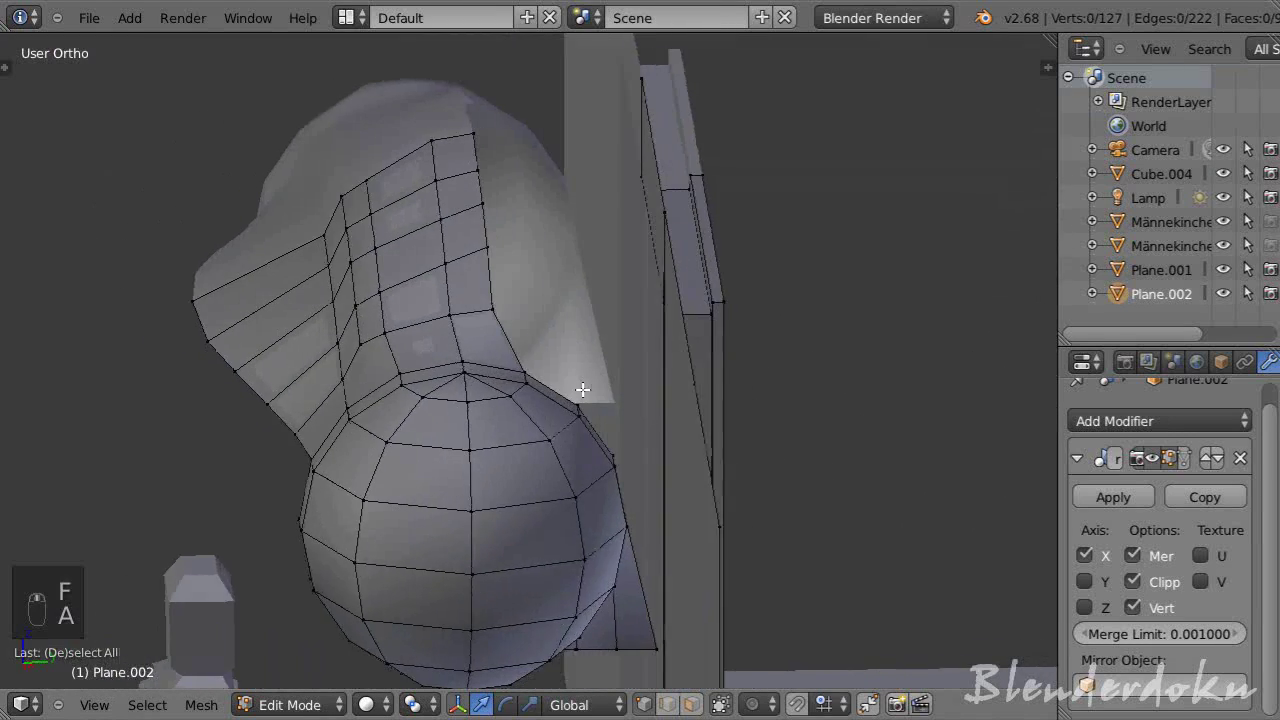
left_click_drag(597, 428, 669, 350)
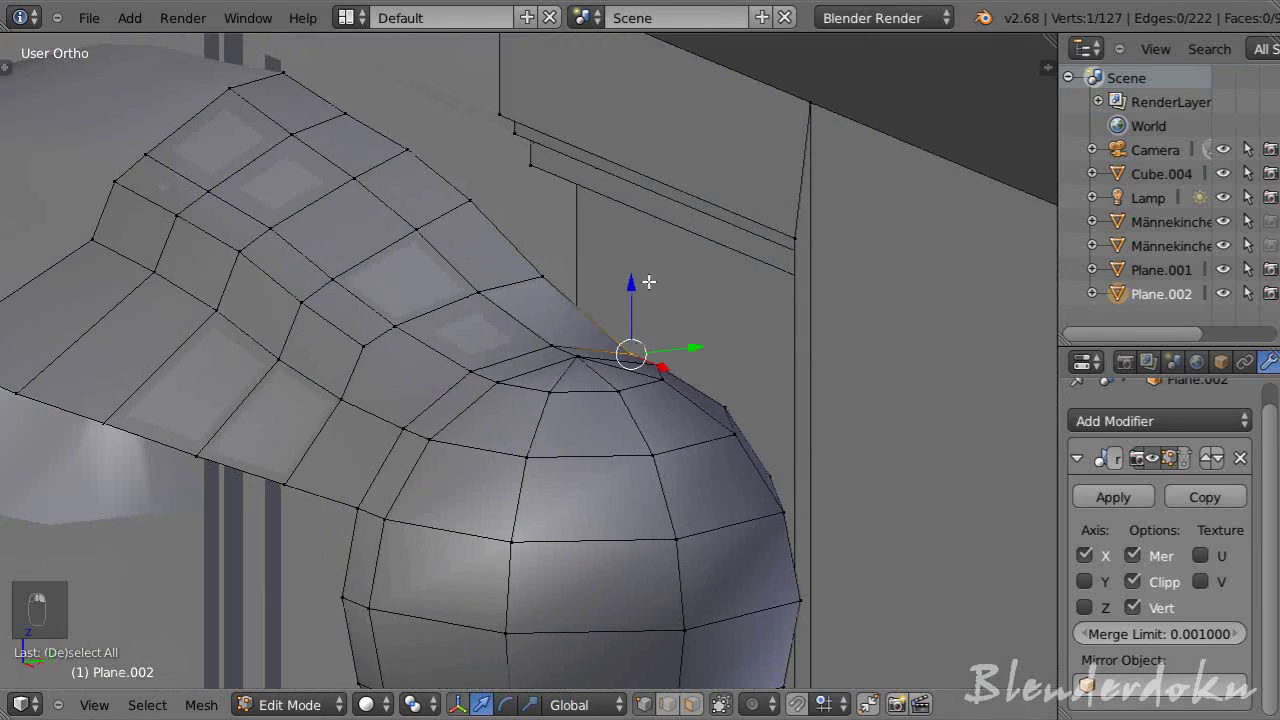
- Reposition two junction vertices on the rim so the band edge lines up with the ear cup
left_click_drag(638, 280, 643, 269)
left_click_drag(529, 295, 599, 412)
key("a")
left_click_drag(599, 412, 575, 433)
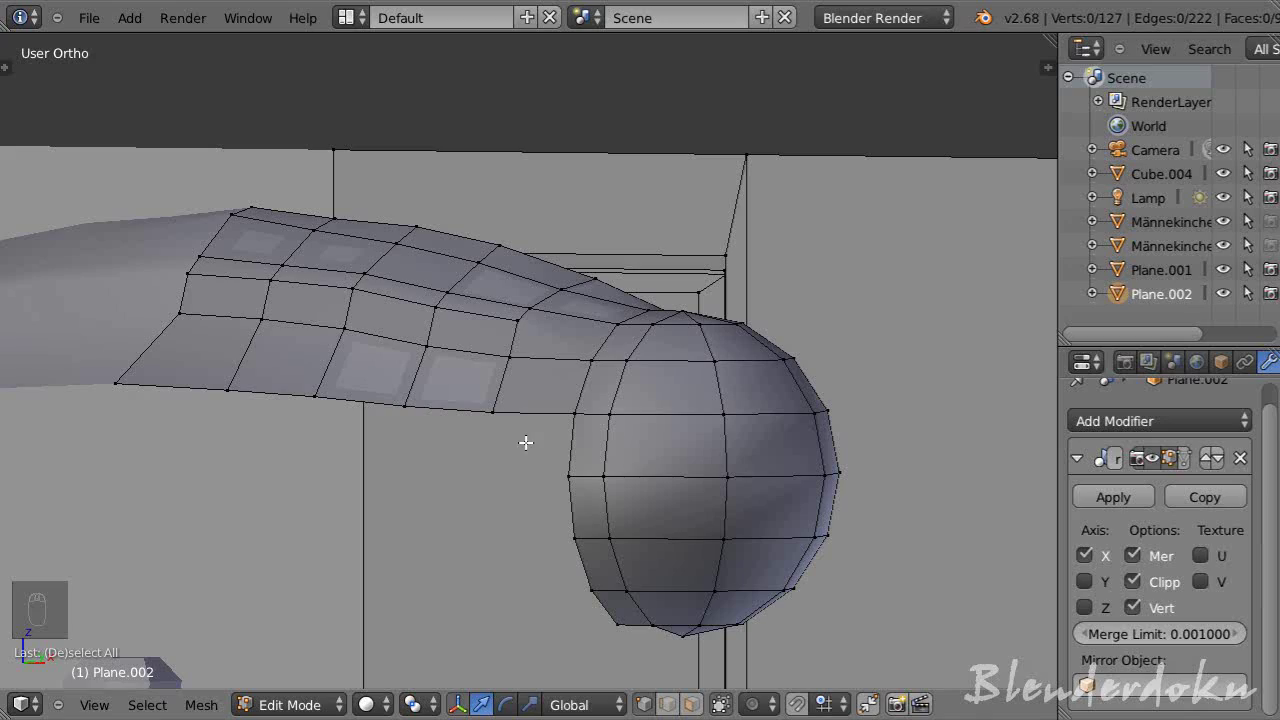
- Select vertices under the junction and inspect the underside where the band joins the cup
left_click(525, 337)
middle_click(522, 338)
double_click(496, 339)
middle_click(487, 339)
left_click_drag(498, 339, 559, 367)
left_click(559, 367)
middle_click(538, 375)
left_click(507, 384)
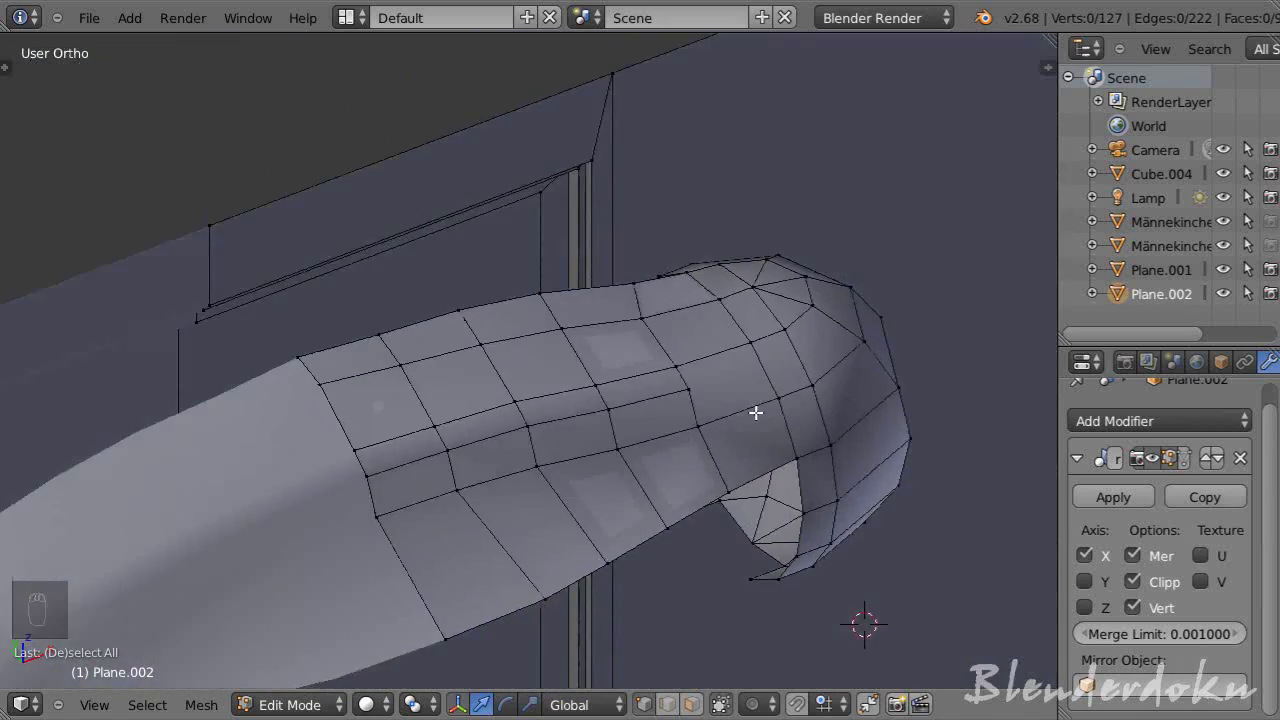
left_click_drag(729, 401, 580, 334)
left_click_drag(580, 334, 768, 518)
- From the top view, select and reposition the row of headband vertices just above the ear cup
key("KP_7")
middle_click(768, 518)
left_click_drag(733, 468, 710, 445)
left_click(673, 421)
left_click_drag(659, 412, 646, 401)
middle_click(540, 359)
key("a")
left_click_drag(571, 429, 627, 366)
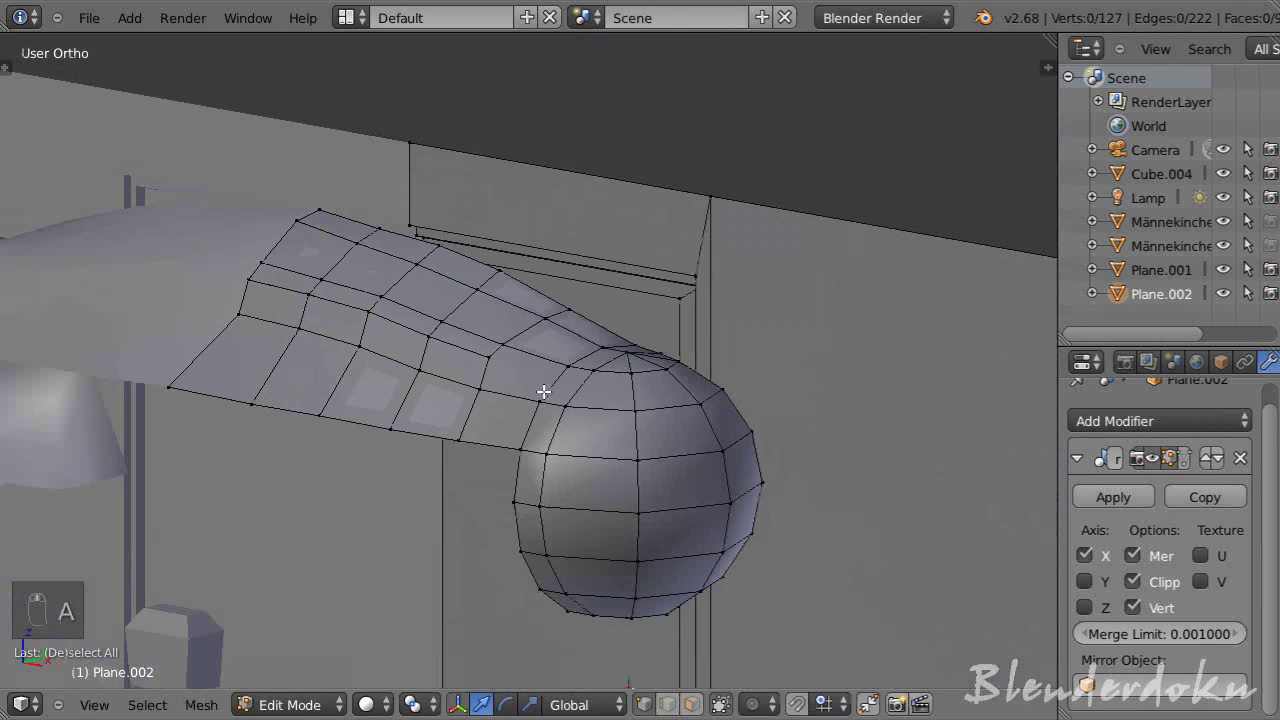
left_click_drag(476, 347, 482, 353)
- Edge-slide the band's rim loop along the band from side view and preview the smoothed result
key("KP_3")
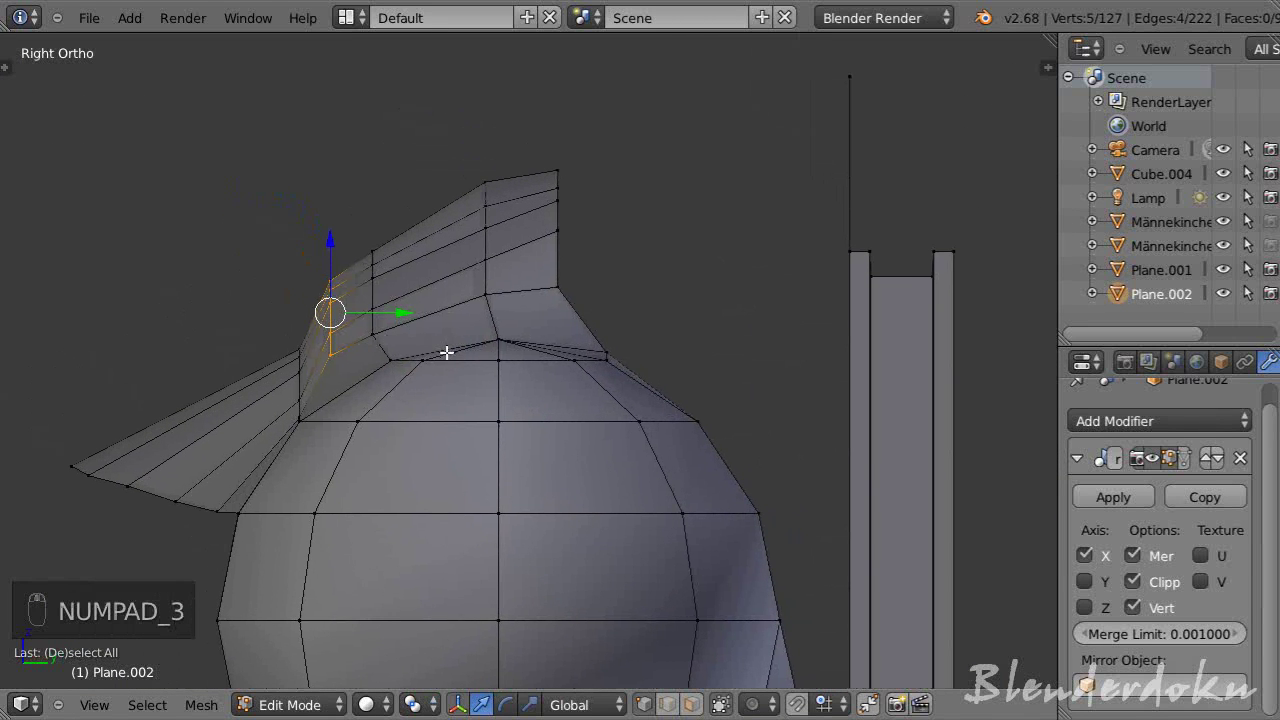
key("ctrl+e")
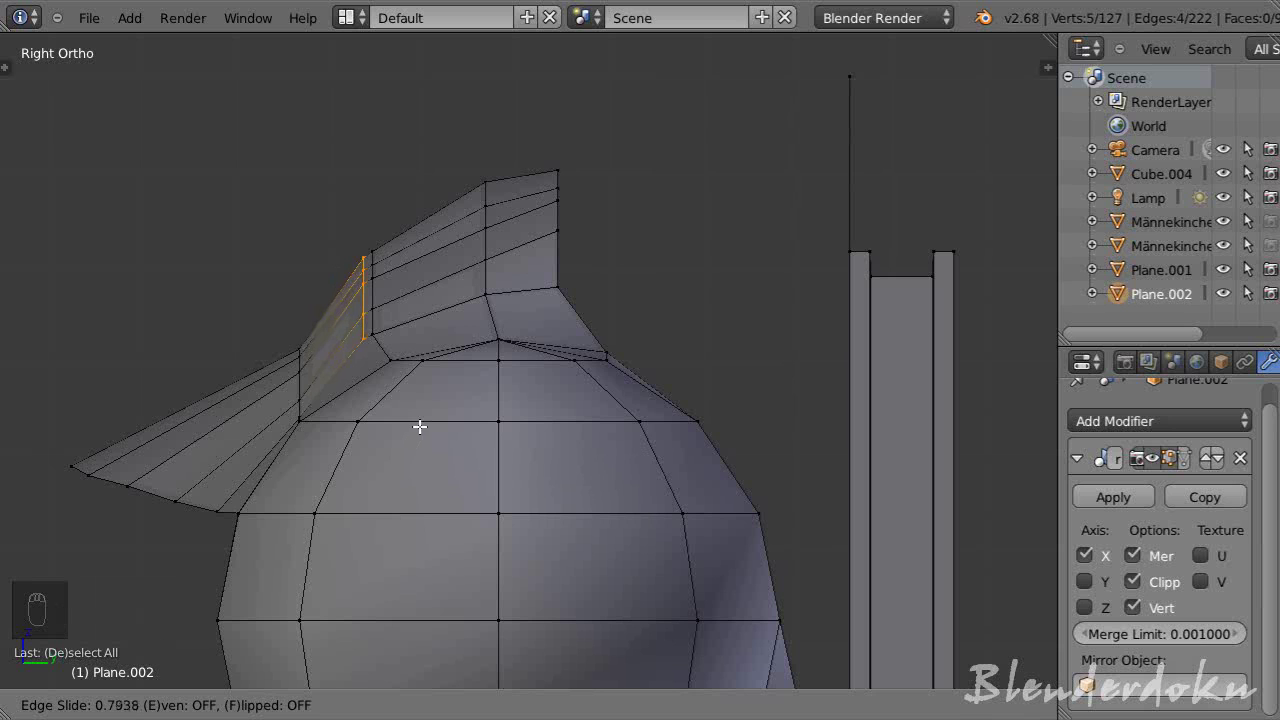
left_click_drag(426, 424, 368, 420)
key("a")
key("Tab")
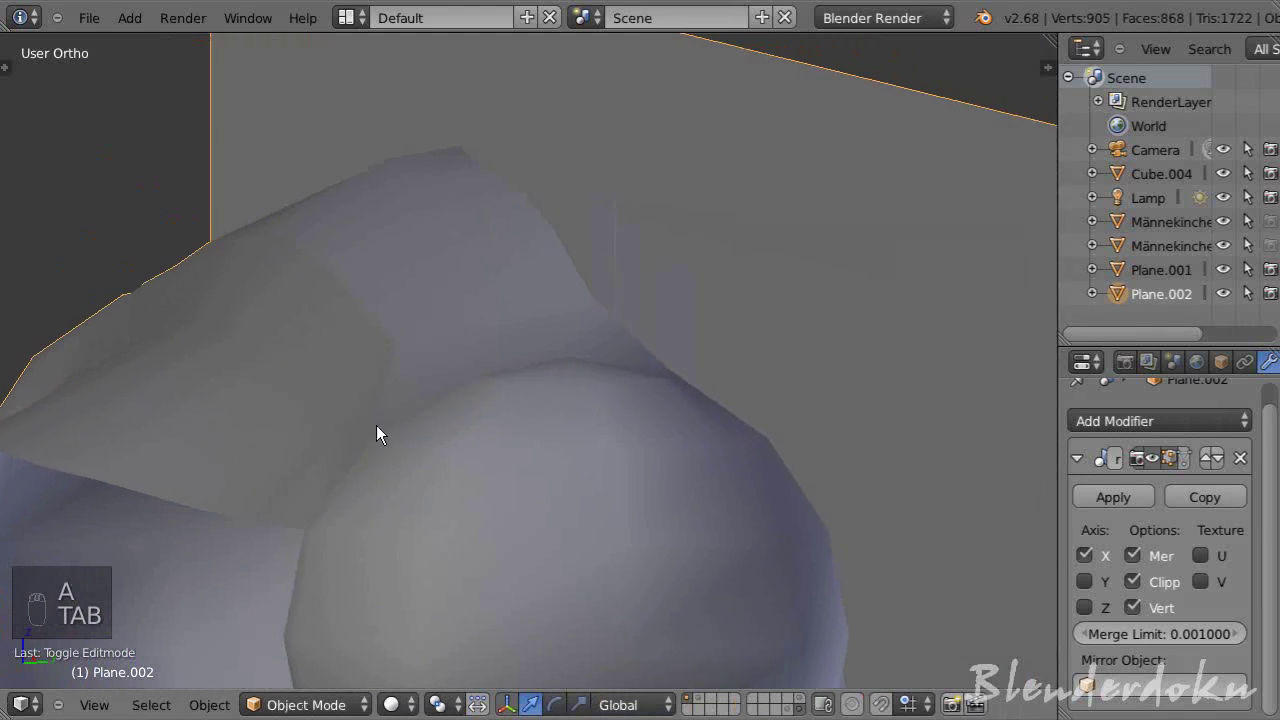
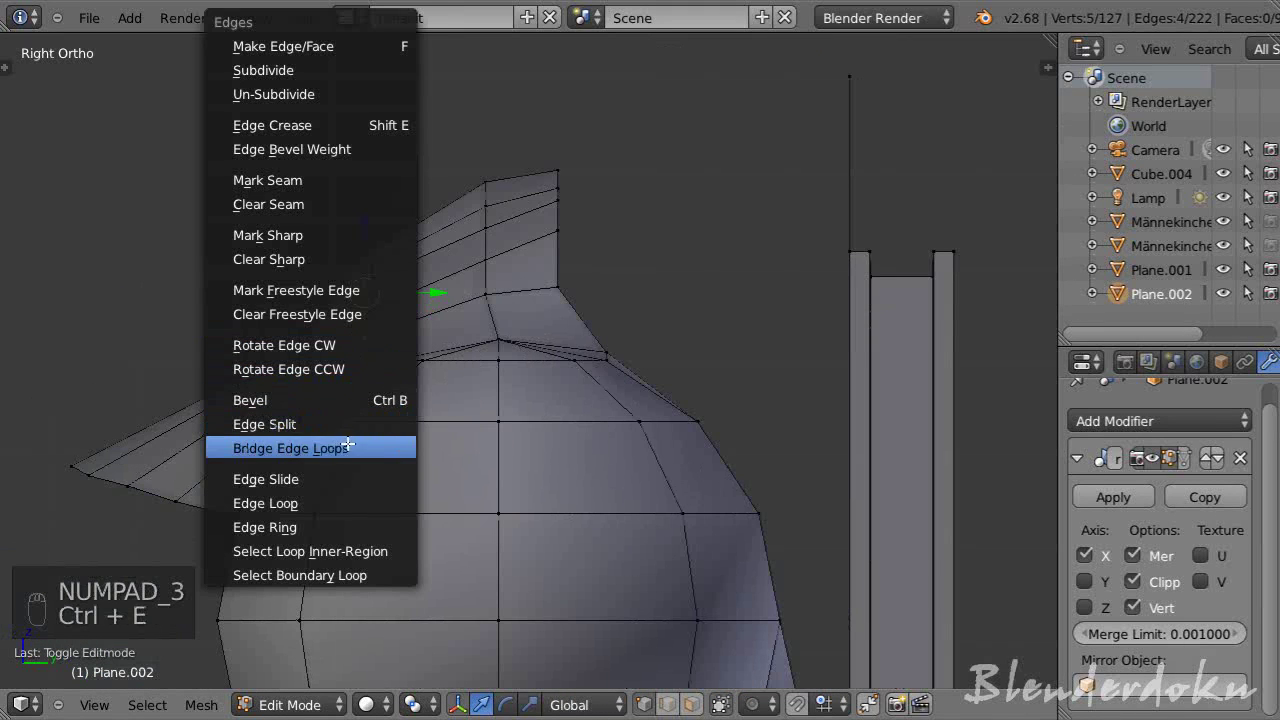
left_click_drag(372, 448, 382, 430)
left_click_drag(382, 430, 390, 415)
- Try extra loop cuts near the rim, placing them and checking from both sides of the band
key("ctrl+r")
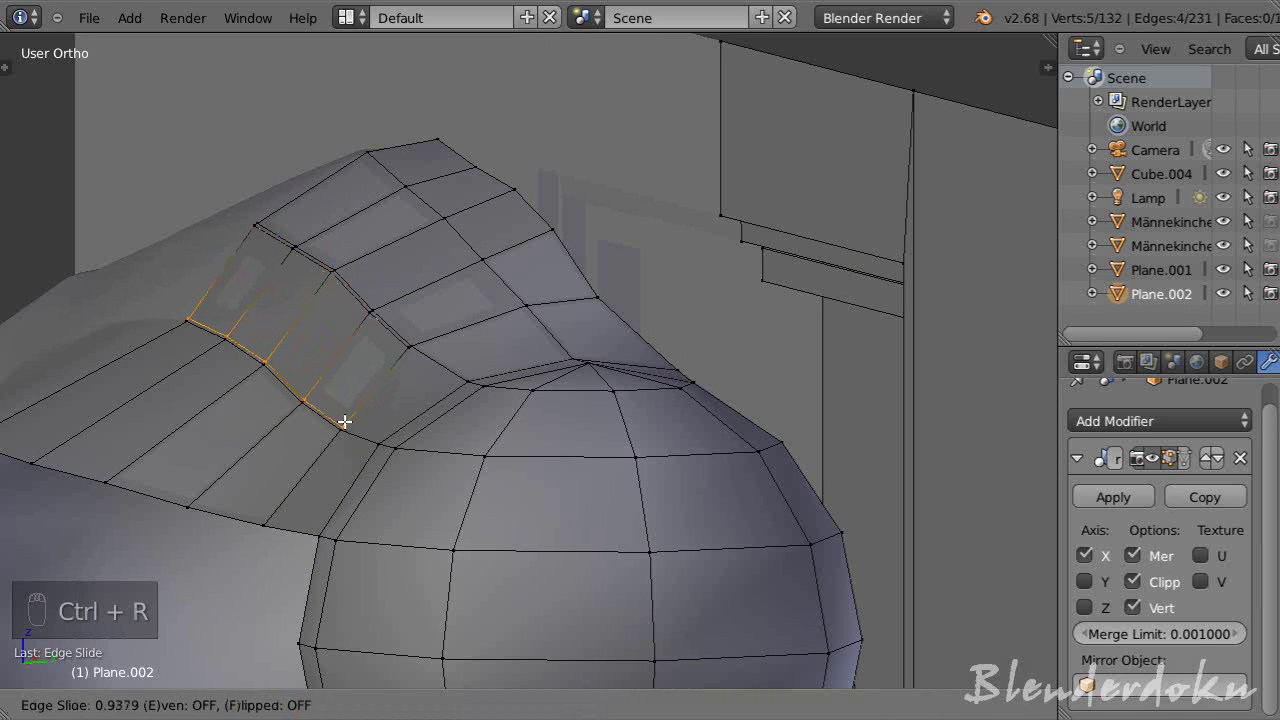
left_click_drag(349, 420, 417, 445)
left_click_drag(417, 445, 460, 449)
key("a")
middle_click(506, 487)
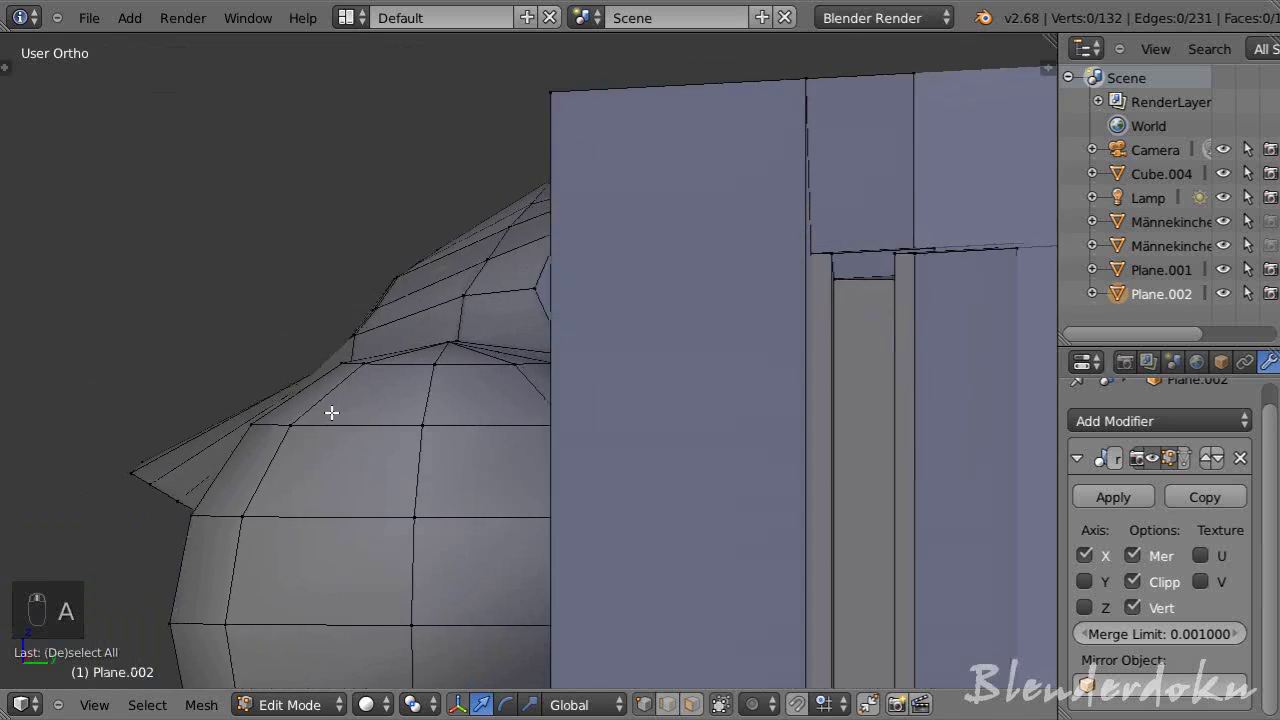
left_click_drag(350, 418, 450, 319)
middle_click(425, 315)
key("ctrl+r")
left_click_drag(484, 309, 536, 499)
key("Tab")
left_click_drag(568, 493, 561, 453)
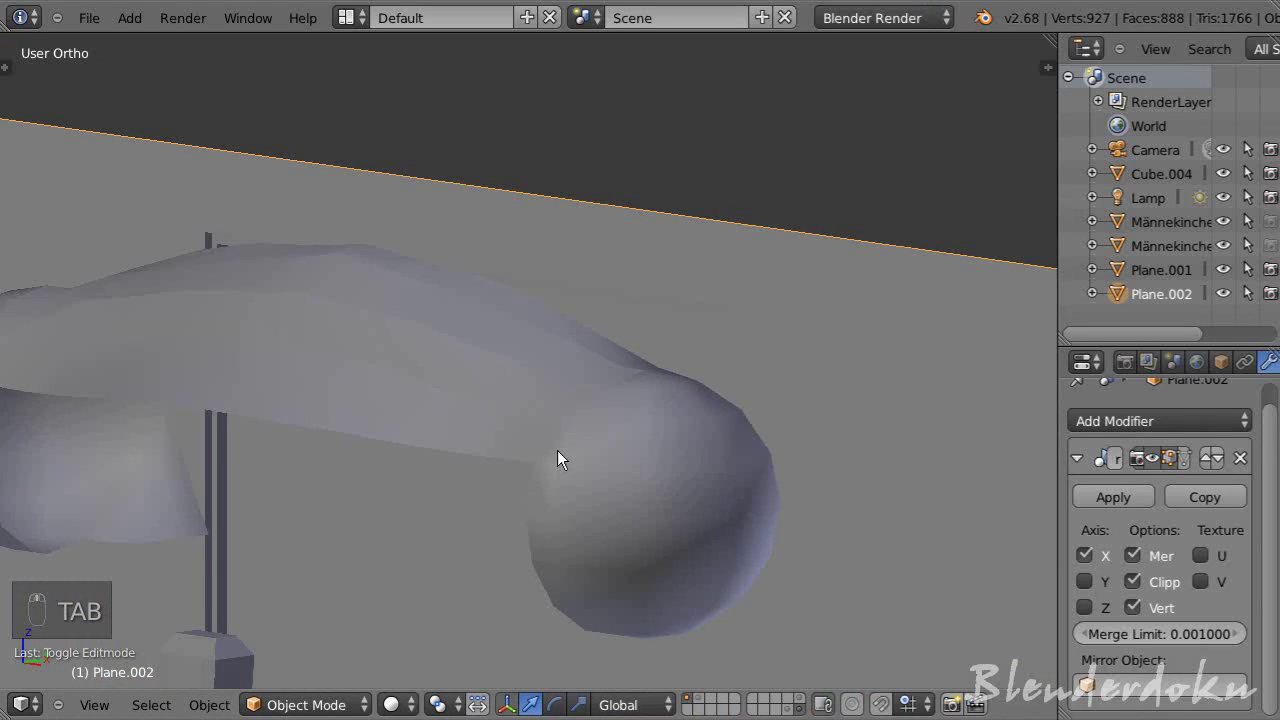
key("Tab")
- Undo the trial loop cuts and orbit around the rim to review the original topology
key("ctrl+z")
key("ctrl+z")
key("ctrl+z")
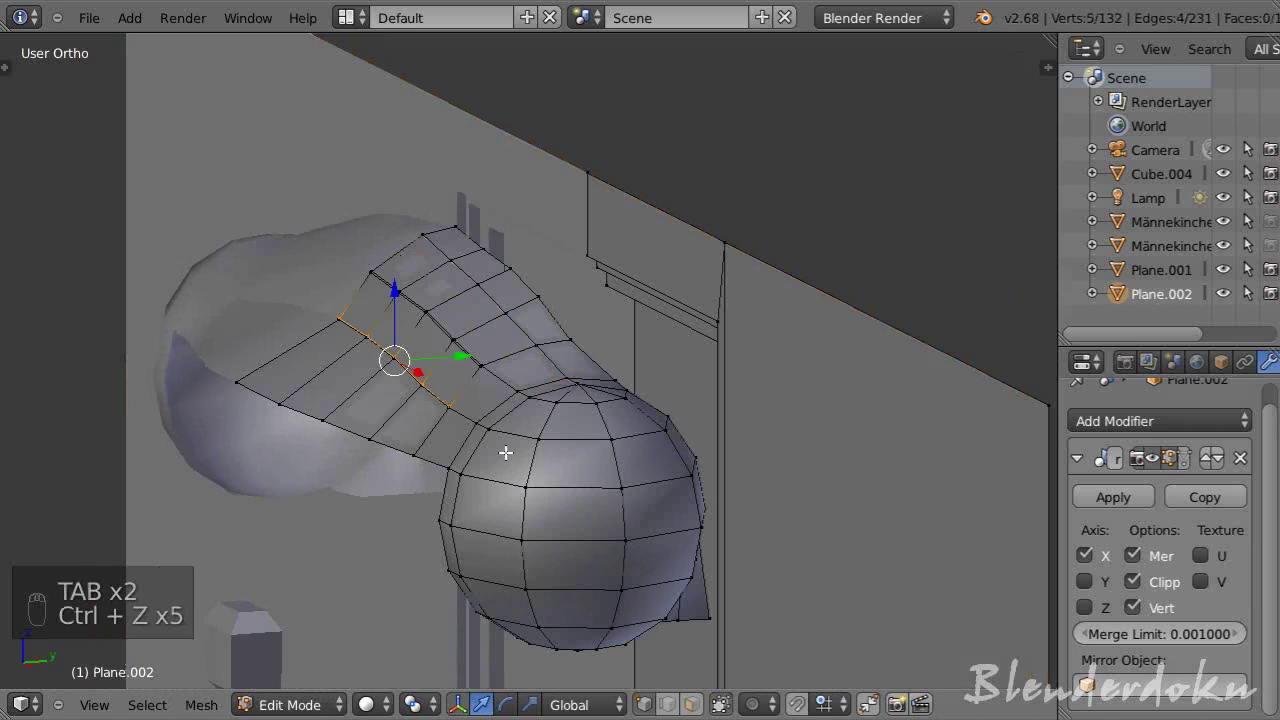
key("ctrl+z")
key("a")
key("Tab")
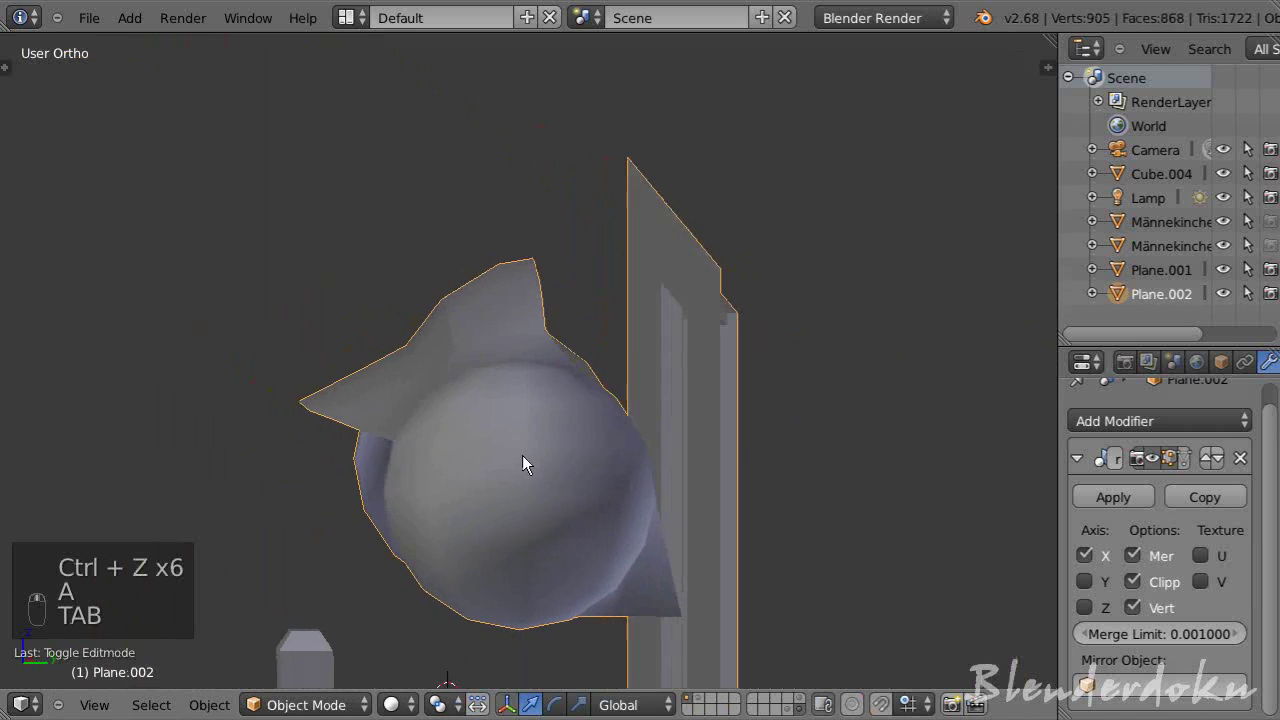
key("Tab")
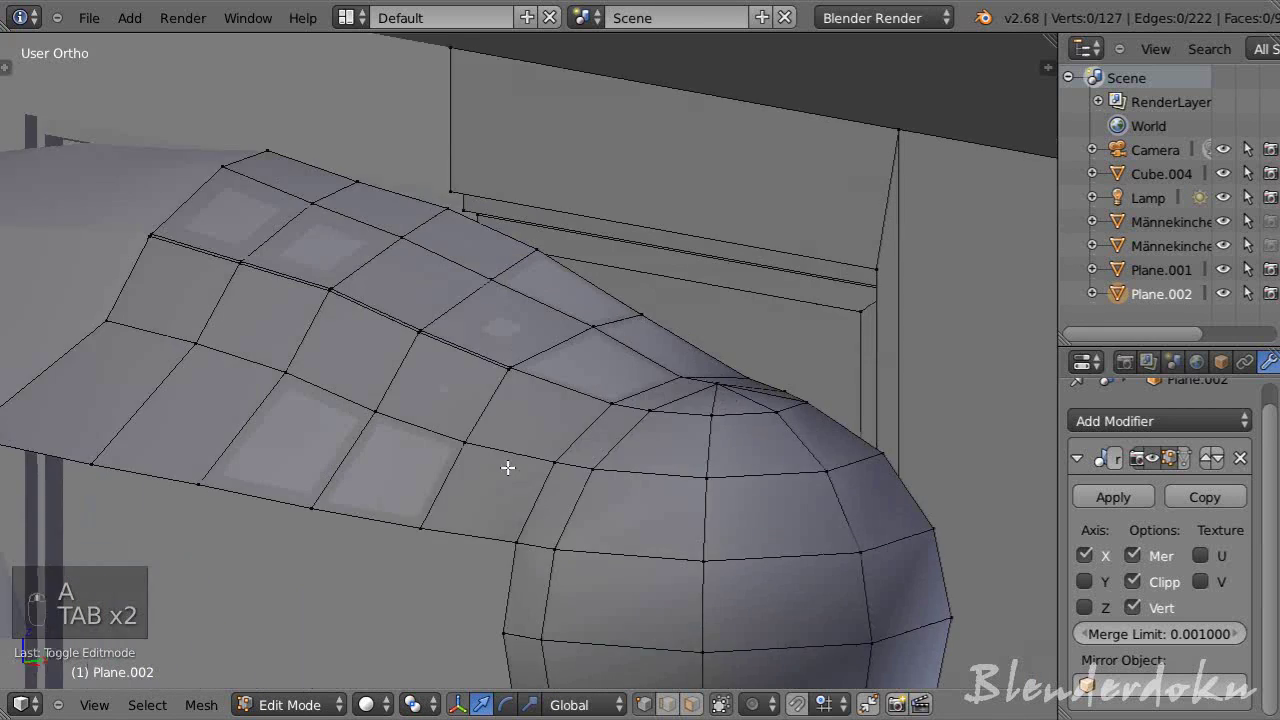
left_click_drag(503, 455, 555, 476)
key("a")
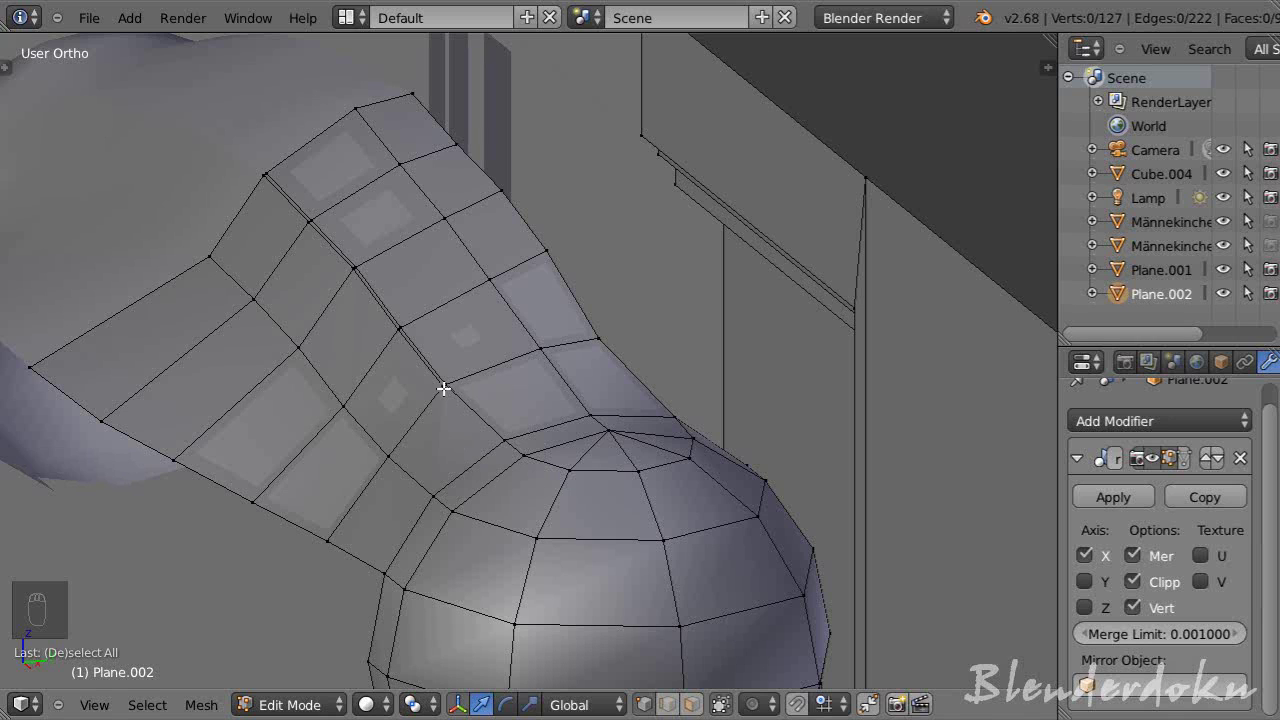
left_click_drag(438, 382, 427, 340)
- Slide the rim loop closer to the outer border and show the N-panel properties for the selected edges
key("KP_3")
key("ctrl+e")
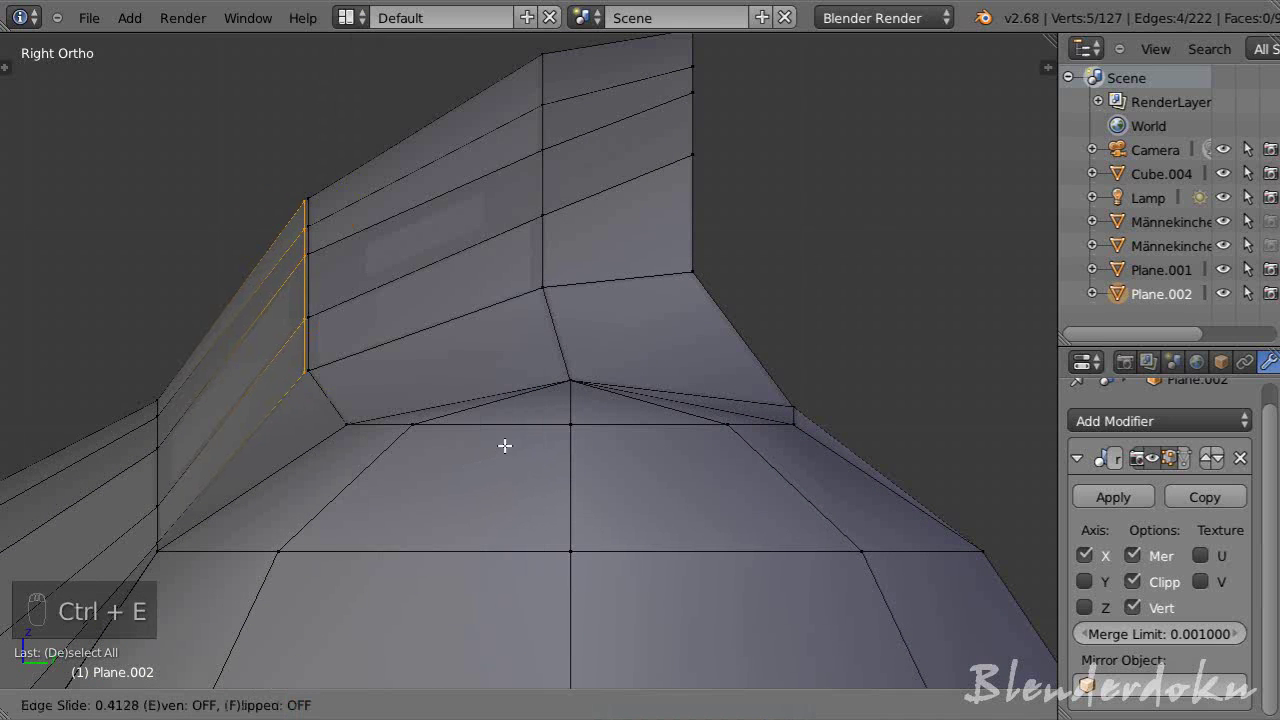
left_click(511, 443)
left_click_drag(317, 342, 535, 380)
key("a")
left_click_drag(535, 380, 1051, 171)
key("n")
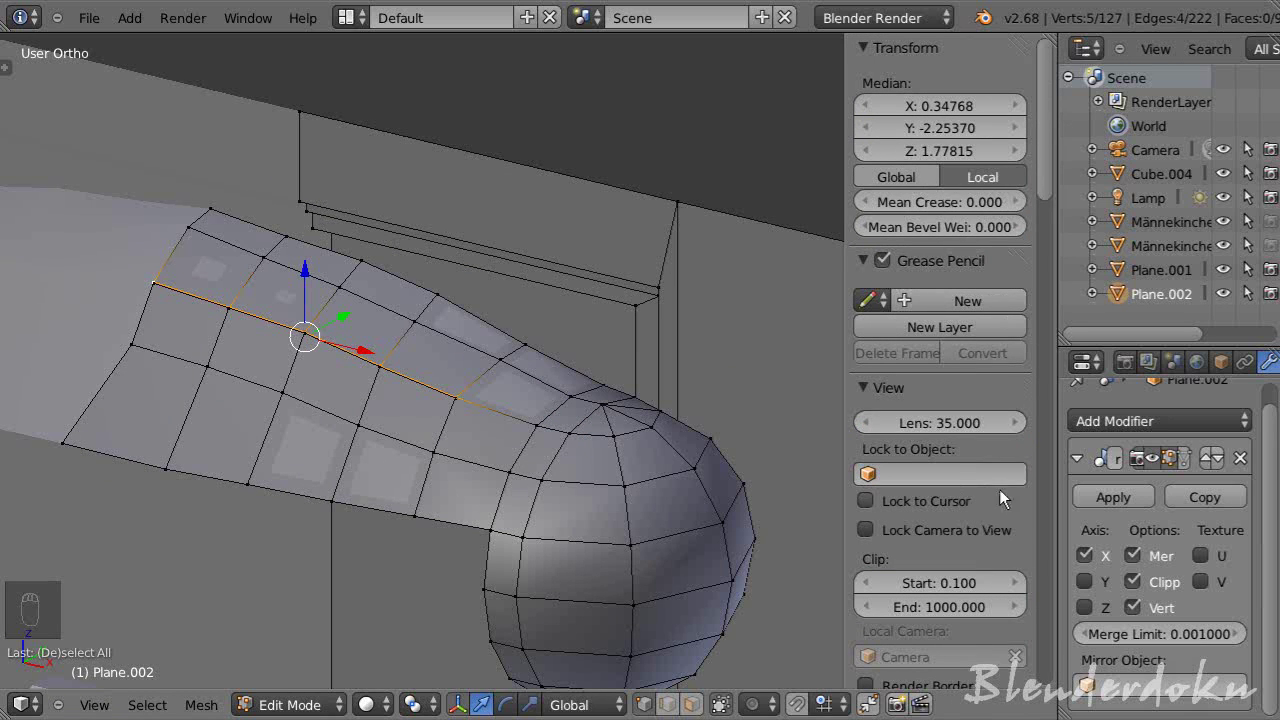
- Crease the band's rim edge loop and toggle smoothing to confirm it stays sharp
left_click_drag(975, 213, 602, 408)
key("a")
key("Tab")
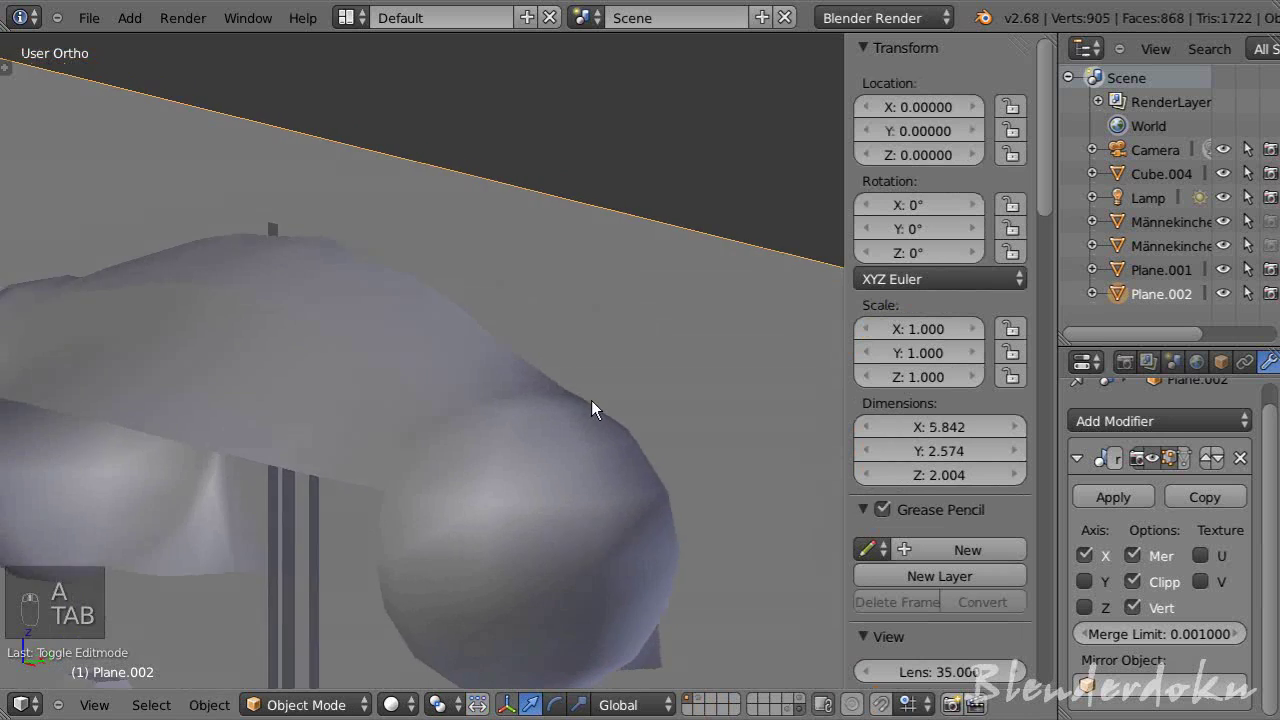
key("Tab")
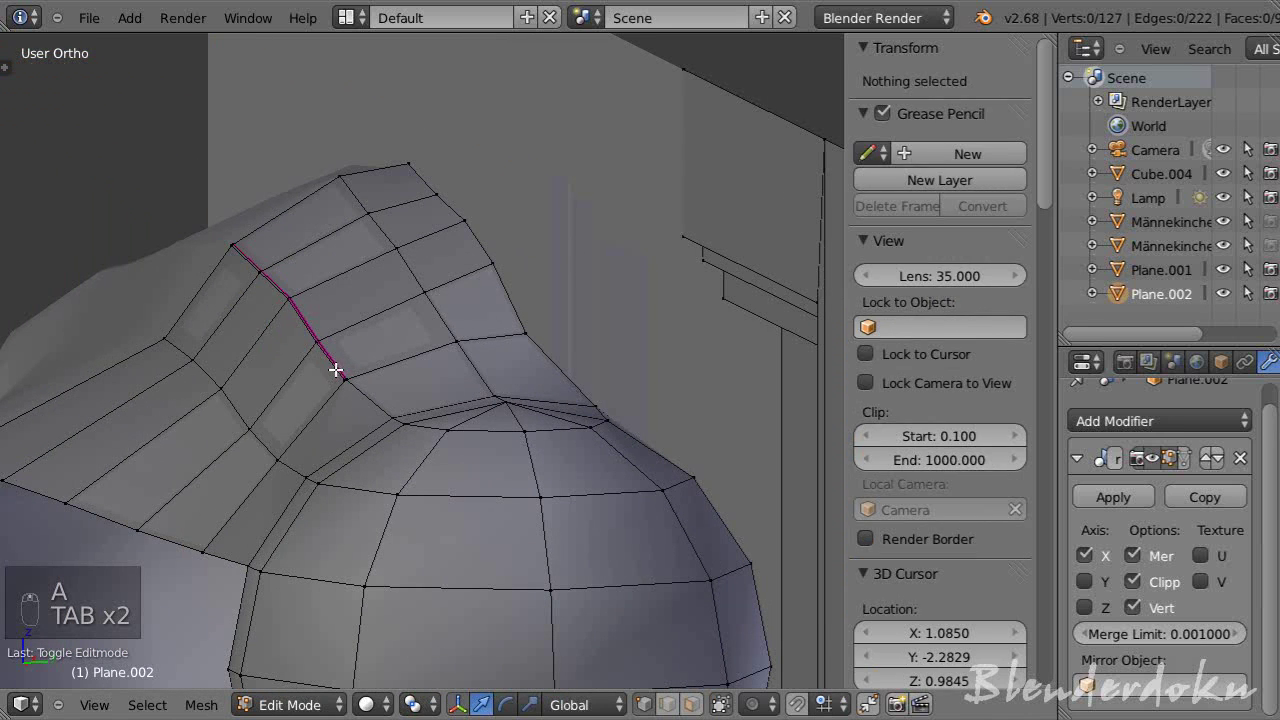
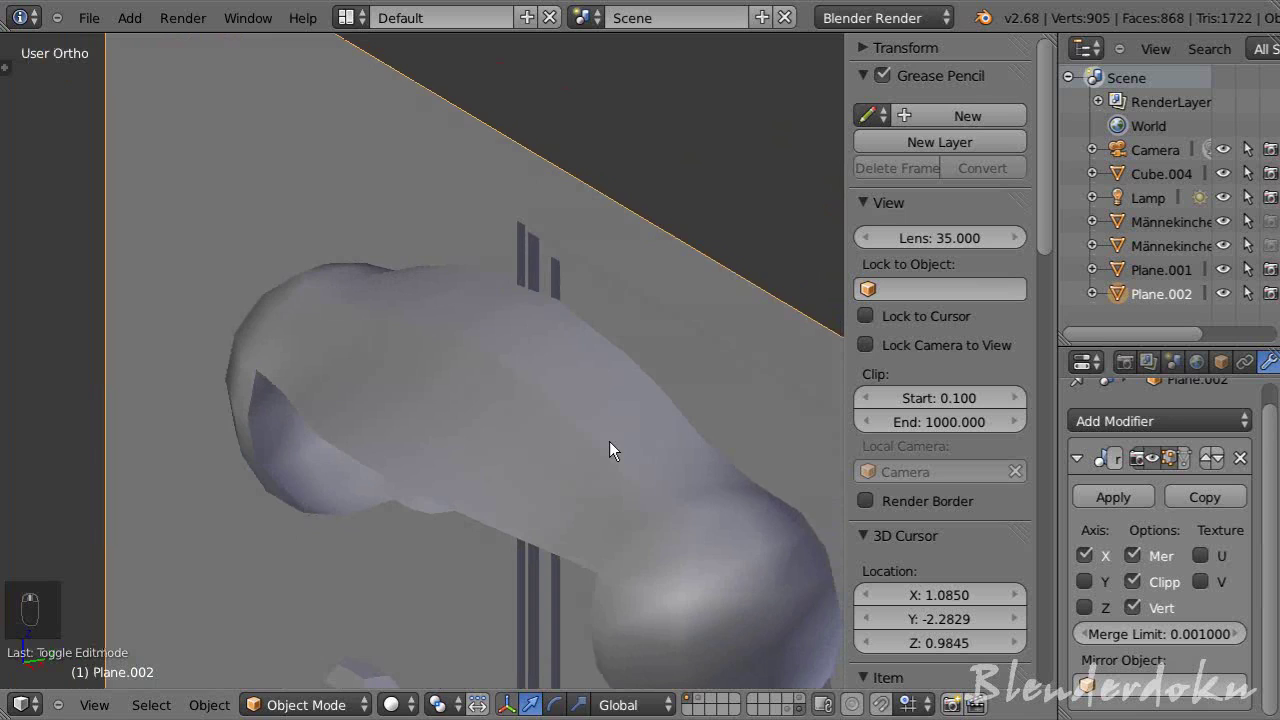
key("Tab")
key("a")
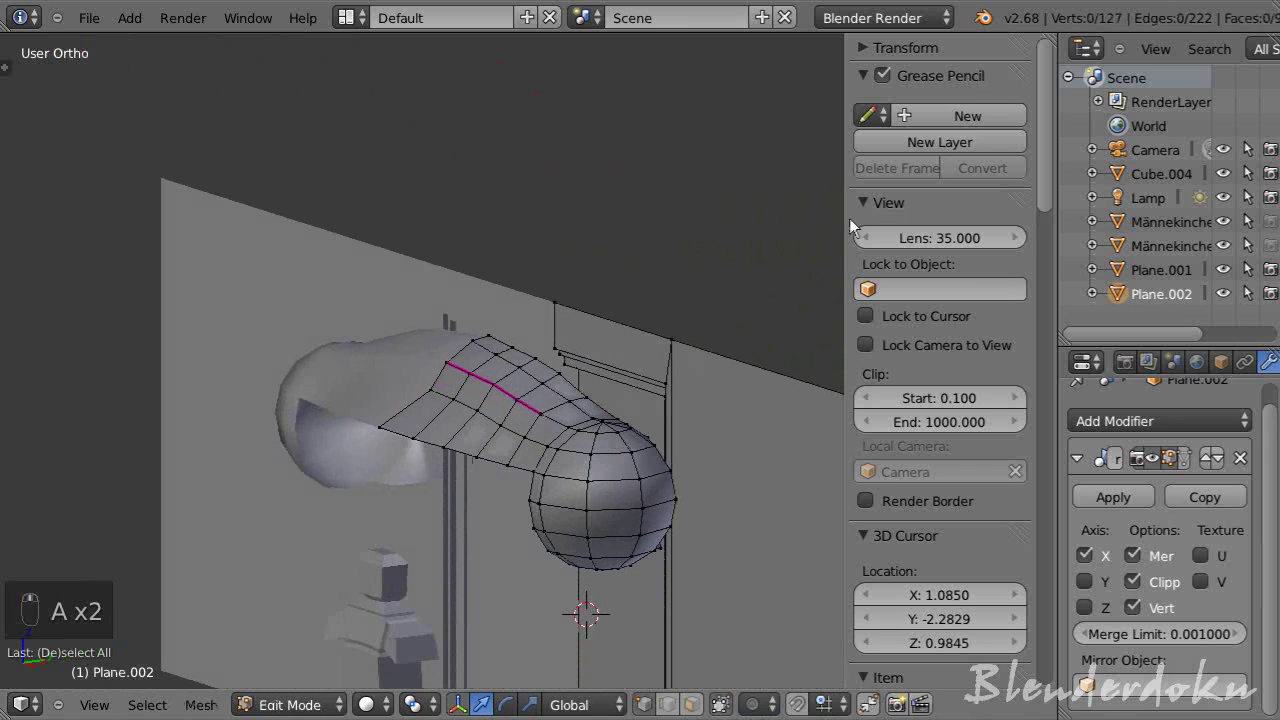
left_click_drag(536, 404, 649, 330)
left_click_drag(649, 330, 662, 393)
key("Tab")
key("Tab")
middle_click(612, 441)
- Nudge the rim edge at the band's end from side view and re-check the smoothed band from several views
key("KP_3")
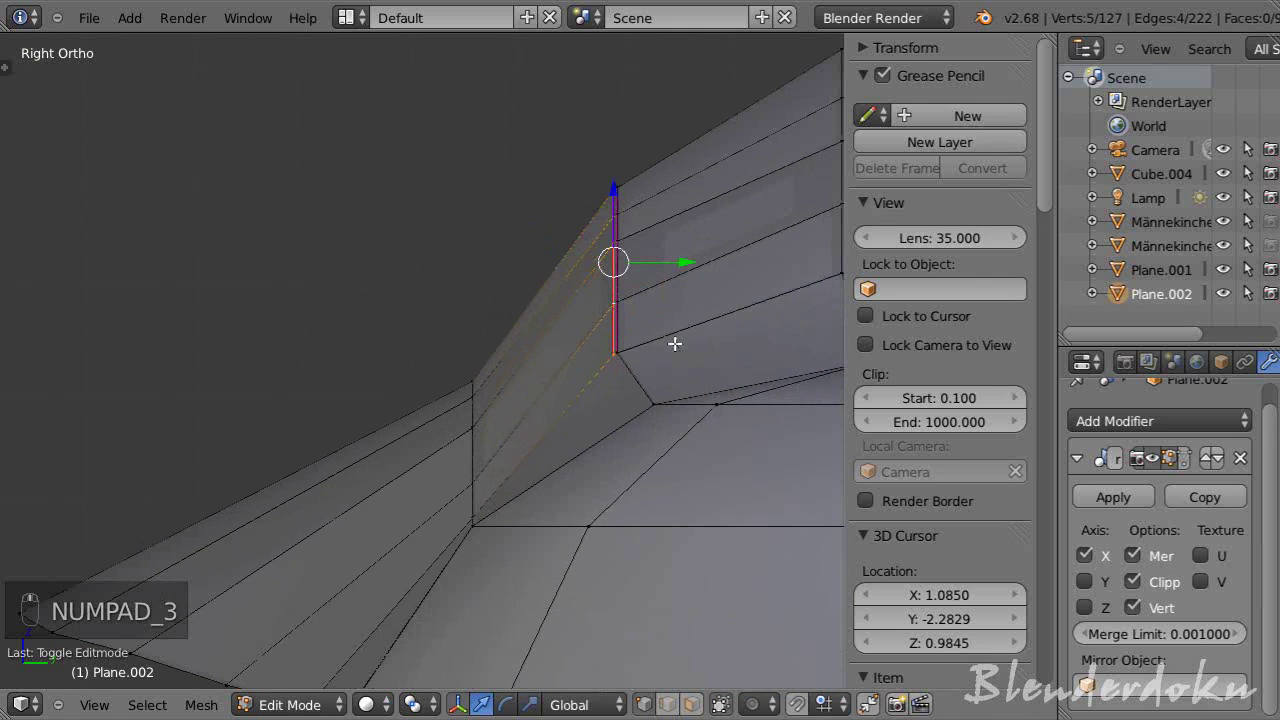
key("g")
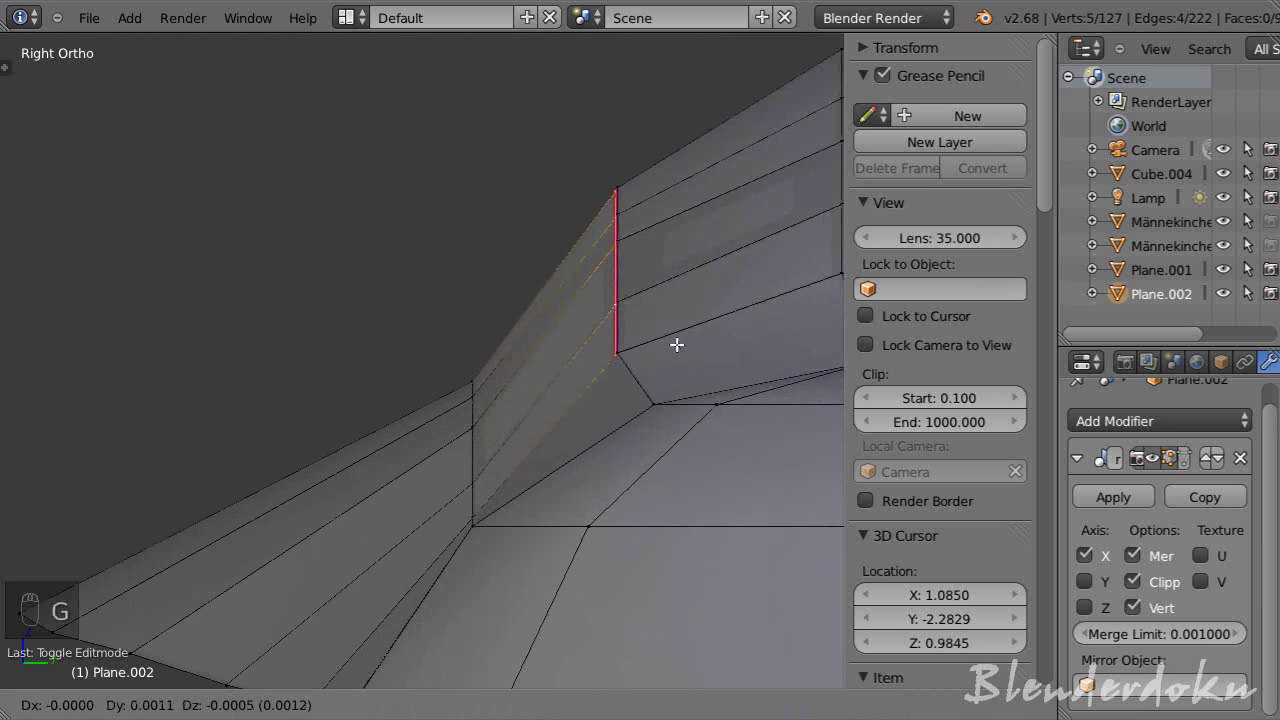
left_click_drag(682, 354, 653, 377)
key("a")
key("Tab")
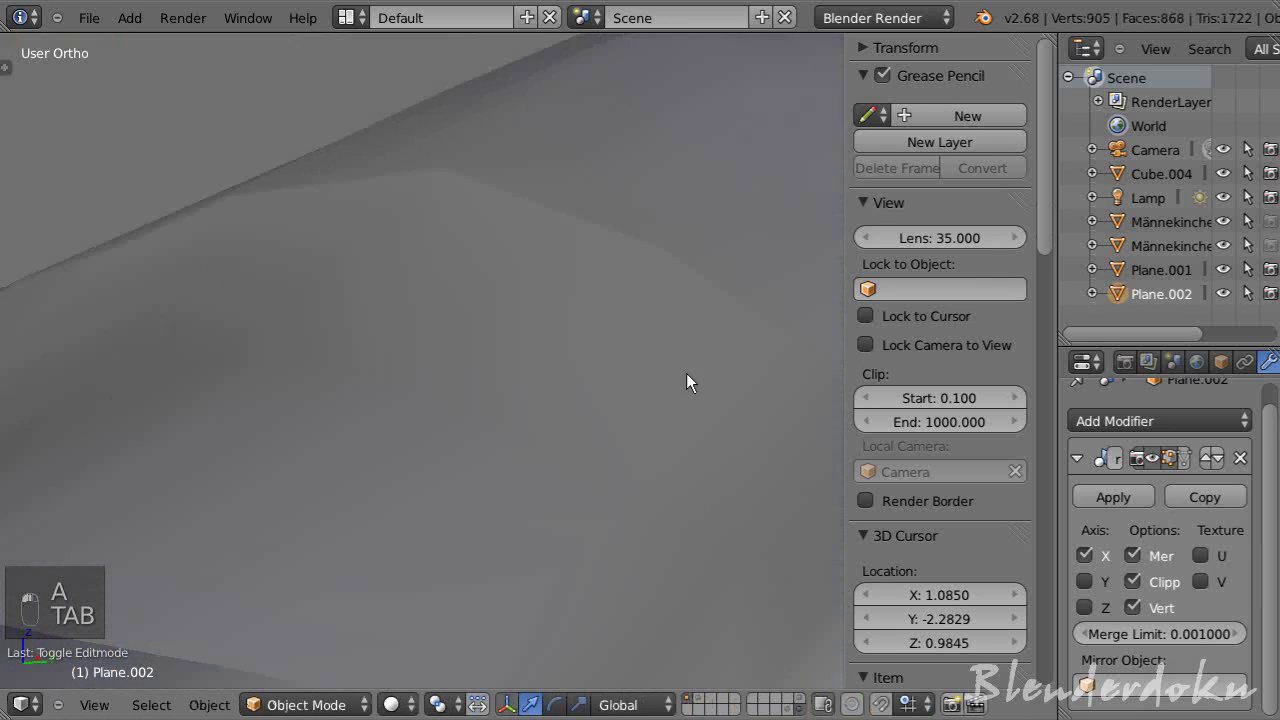
key("Tab")
key("Tab")
key("Tab")
left_click_drag(506, 451, 511, 449)
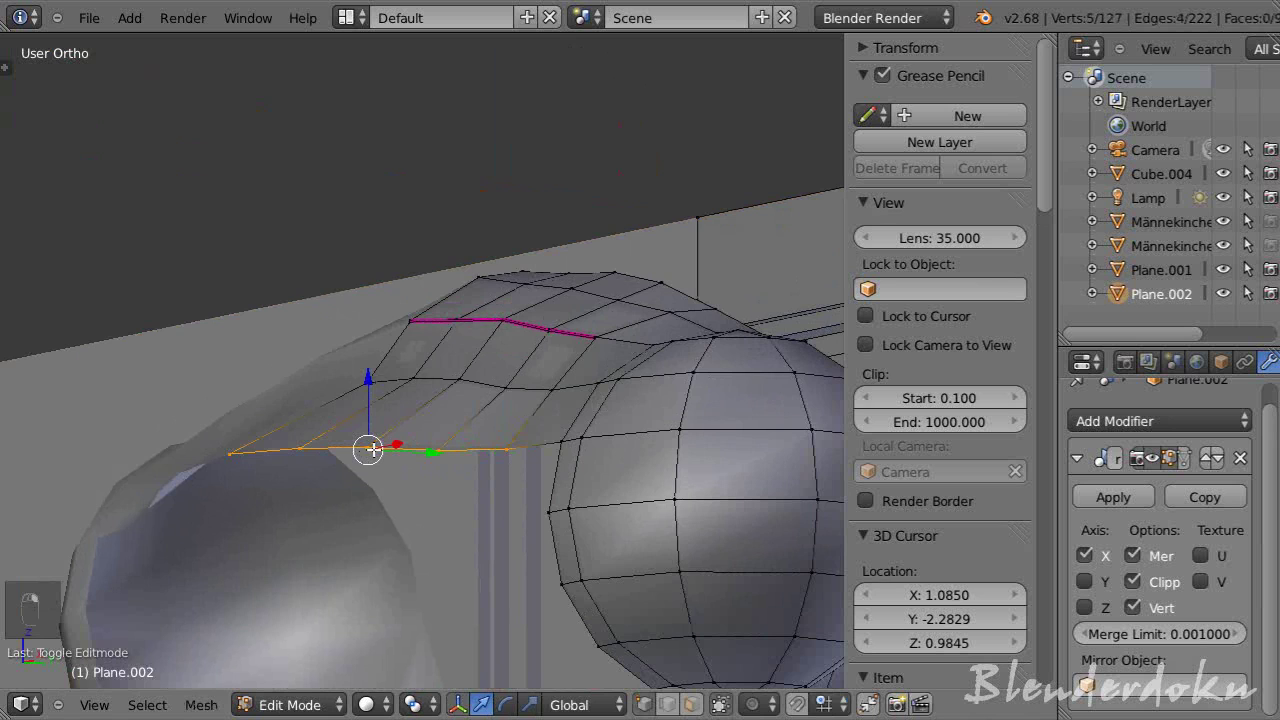
key("KP_7")
key("KP_1")
- Extrude a new row of vertices off the band's rim end, positioning it from top and side views
key("KP_7")
key("e")
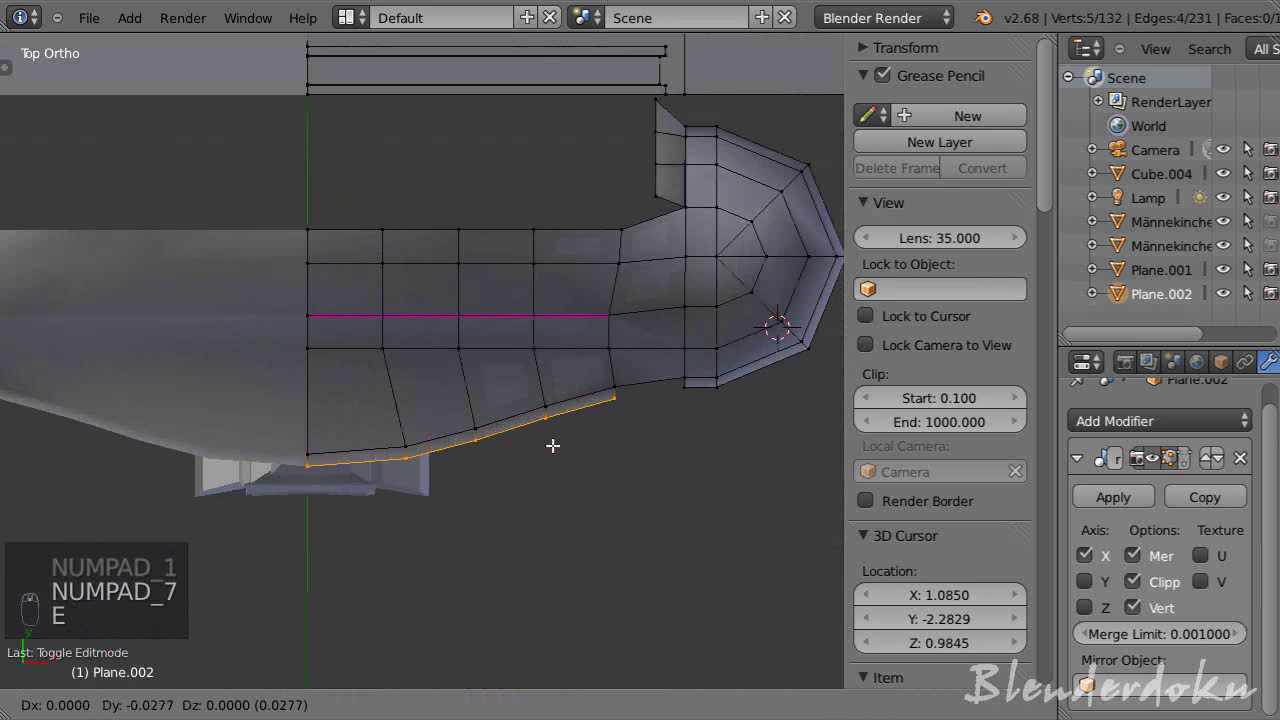
left_click_drag(560, 436, 616, 456)
key("KP_3")
left_click(616, 456)
left_click_drag(386, 236, 388, 269)
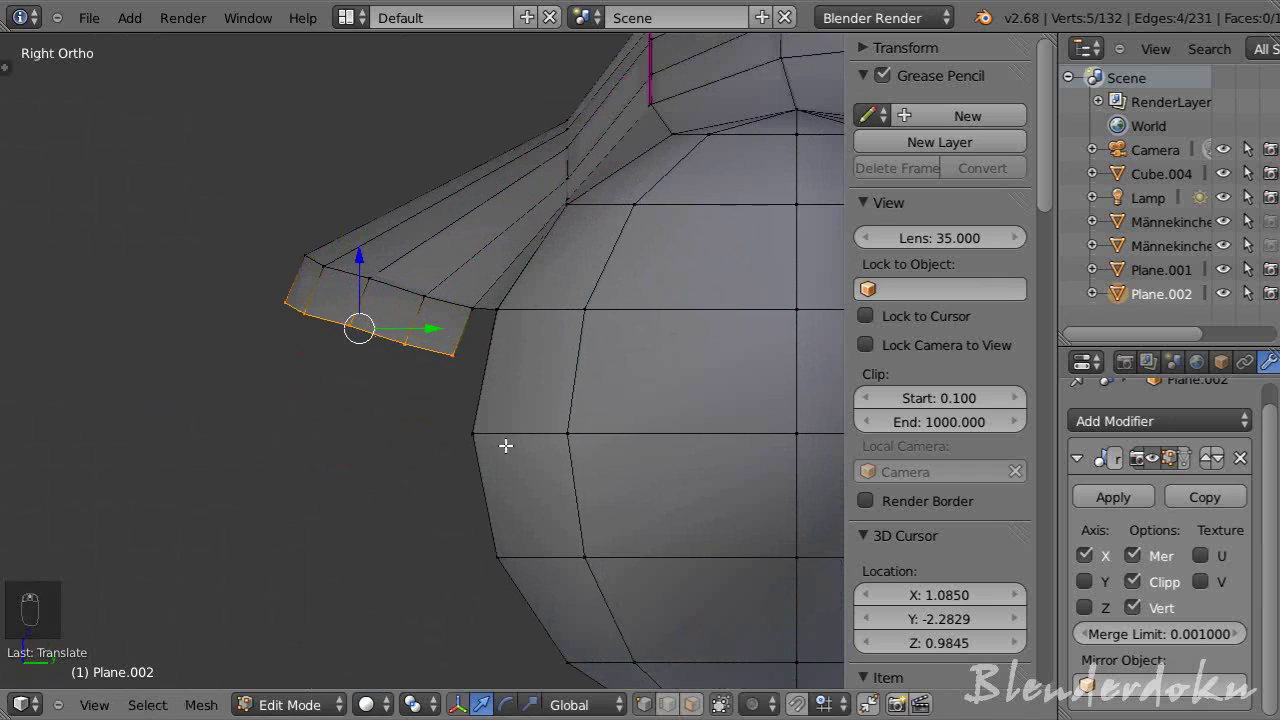
- Extrude and scale a second strip along the rim to form a thicker lip near the ear cup
key("e")
left_click_drag(512, 445, 522, 453)
key("s")
left_click_drag(568, 453, 487, 453)
left_click_drag(487, 453, 506, 412)
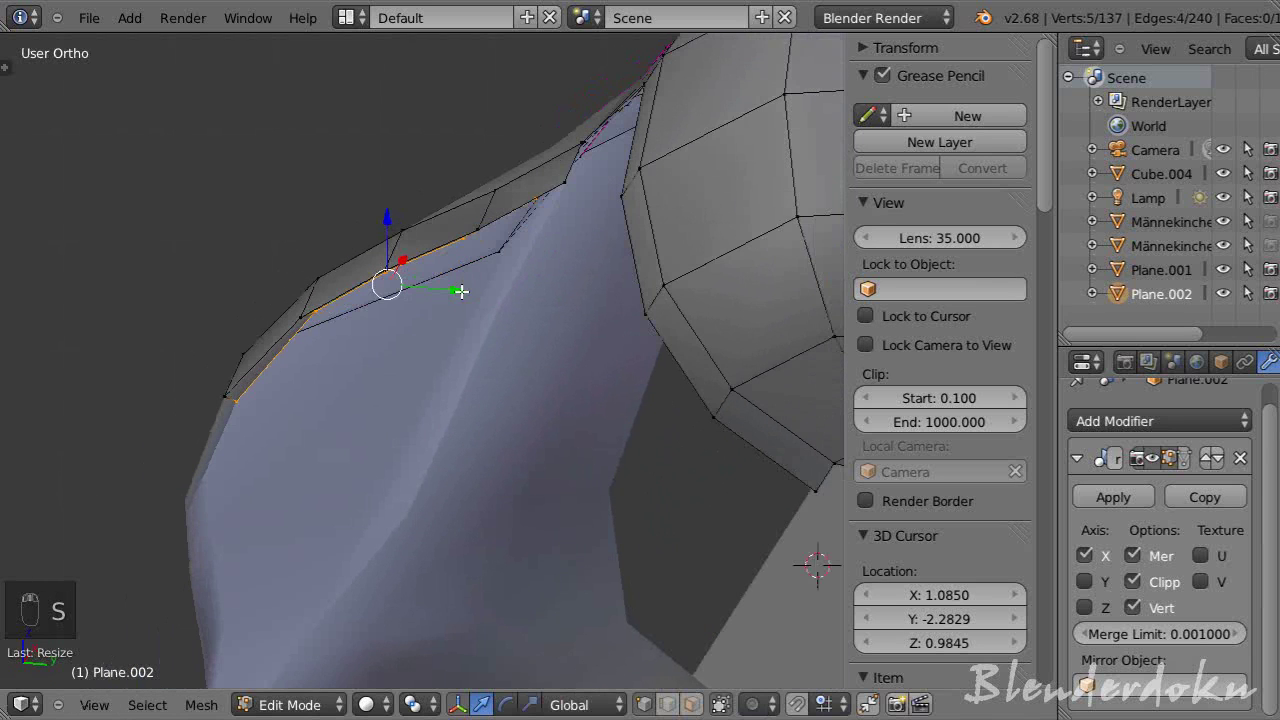
middle_click(498, 301)
key("e")
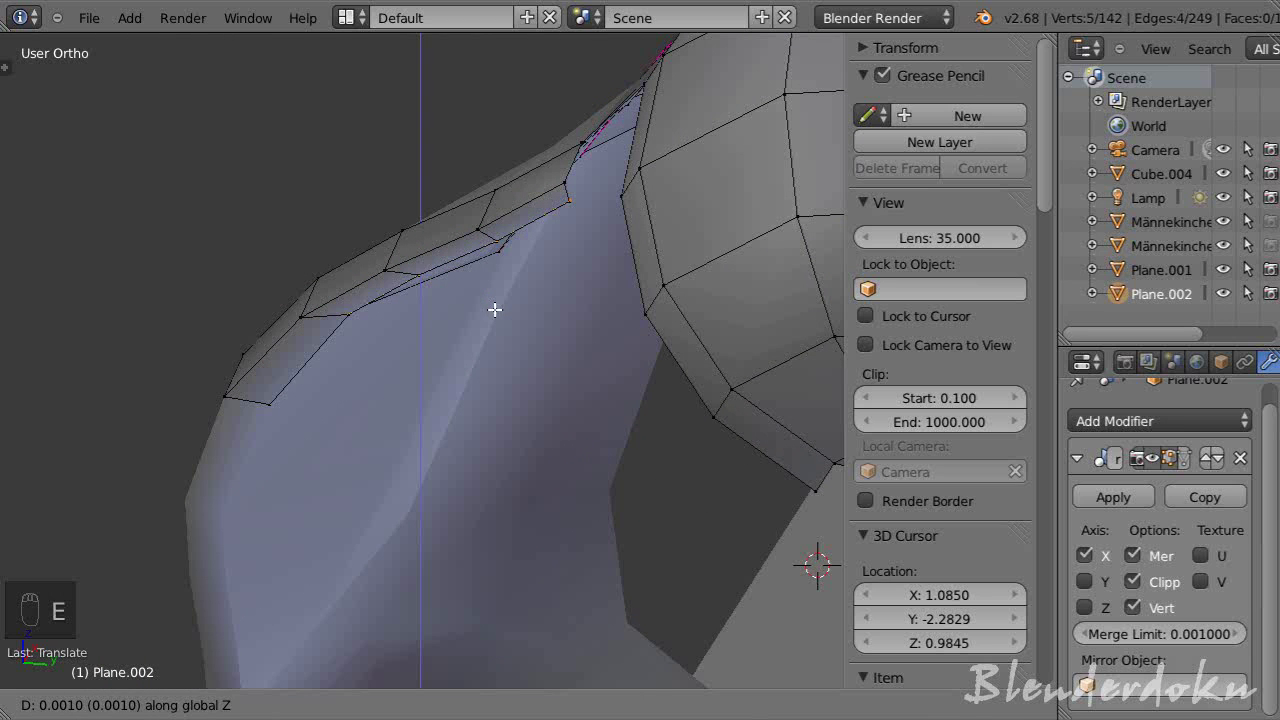
left_click_drag(505, 295, 504, 337)
key("a")
left_click_drag(530, 369, 497, 365)
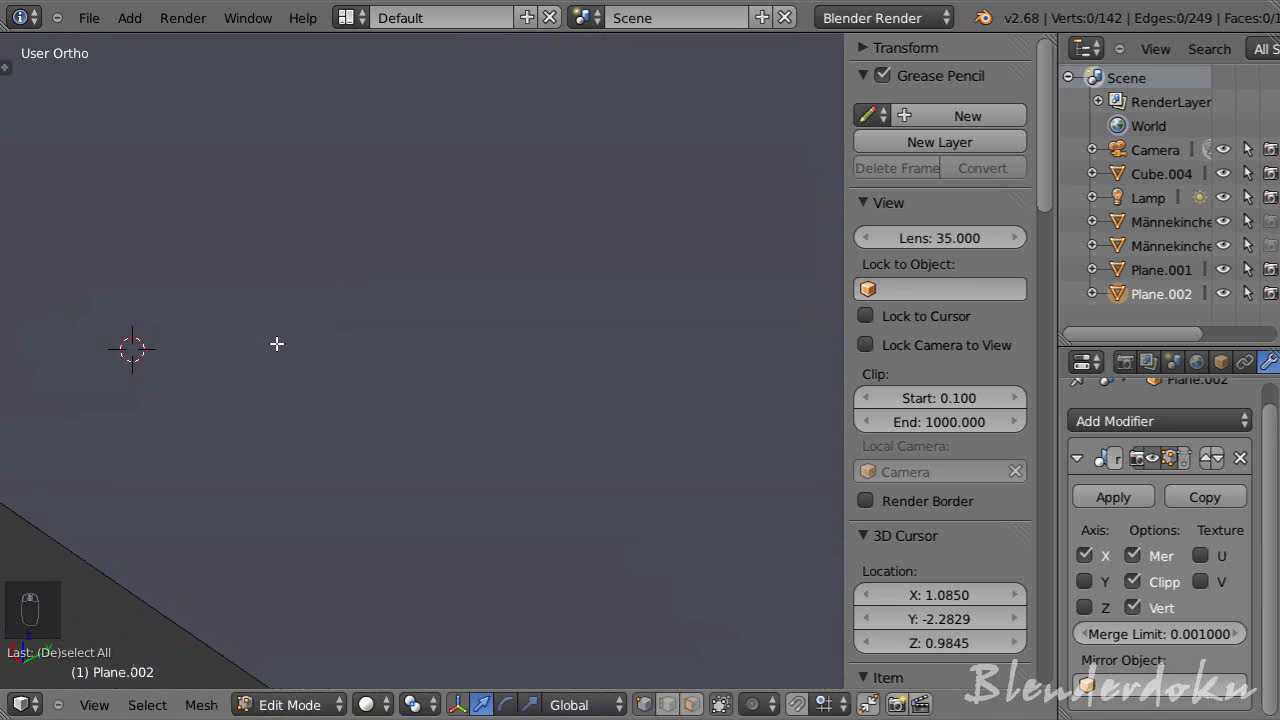
- In wireframe, select vertices on the band's lower rim and move them to reshape the loop
key("z")
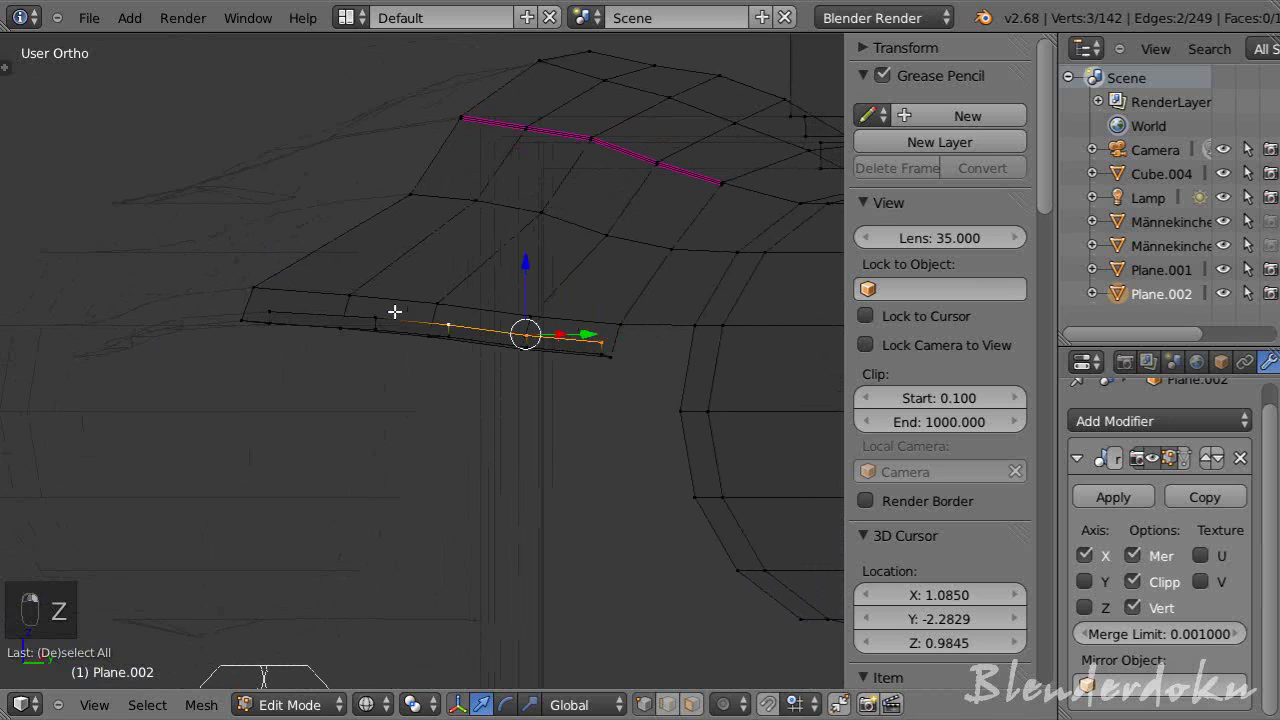
right_click(455, 266)
left_click(451, 258)
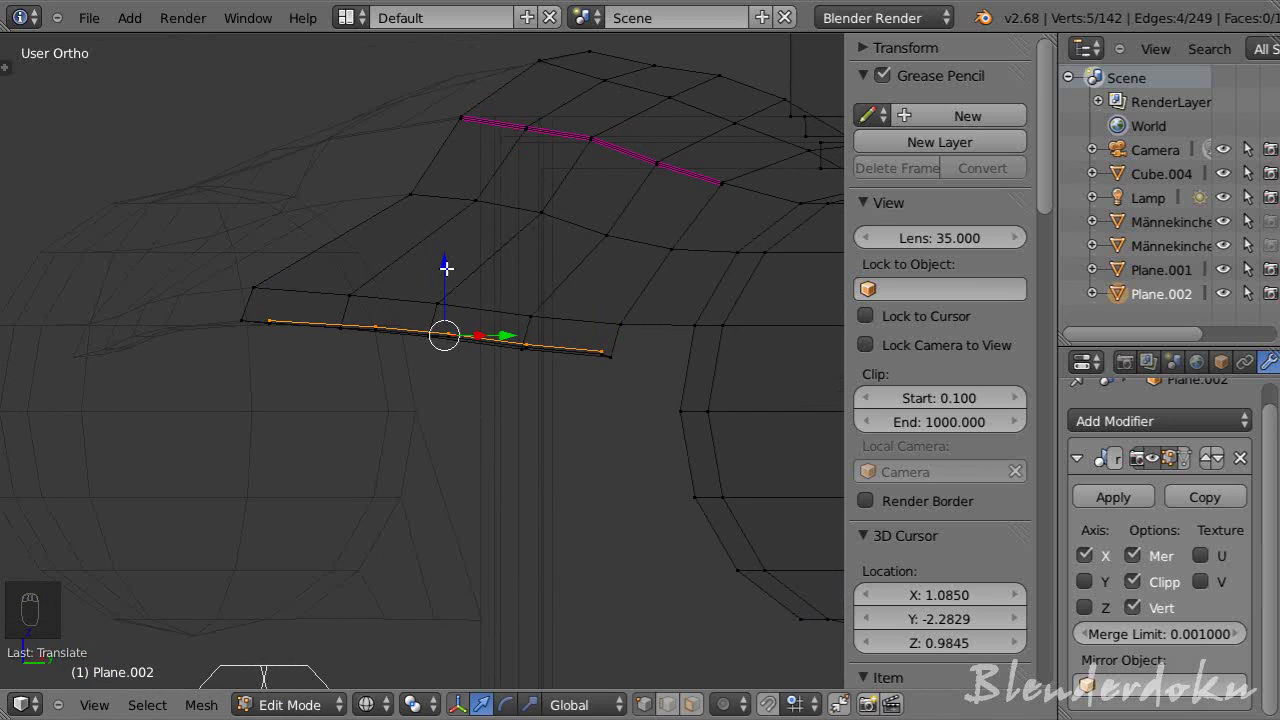
left_click_drag(453, 267, 575, 399)
left_click_drag(575, 399, 534, 400)
left_click_drag(415, 389, 416, 382)
left_click_drag(416, 382, 522, 422)
key("z")
- Inspect the reshaped rim as a smoothed object, then return to editing the ear-cup junction
left_click_drag(440, 213, 424, 243)
key("a")
left_click_drag(435, 259, 525, 304)
key("Tab")
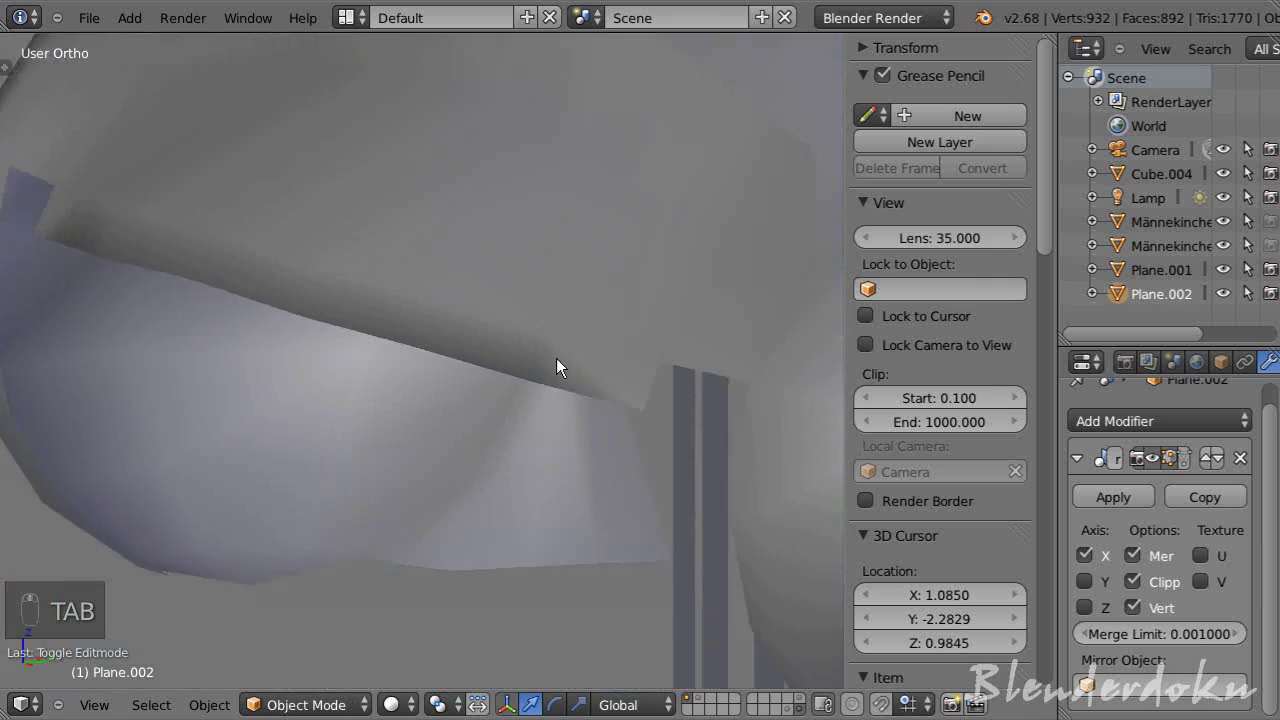
key("Tab")
middle_click(658, 383)
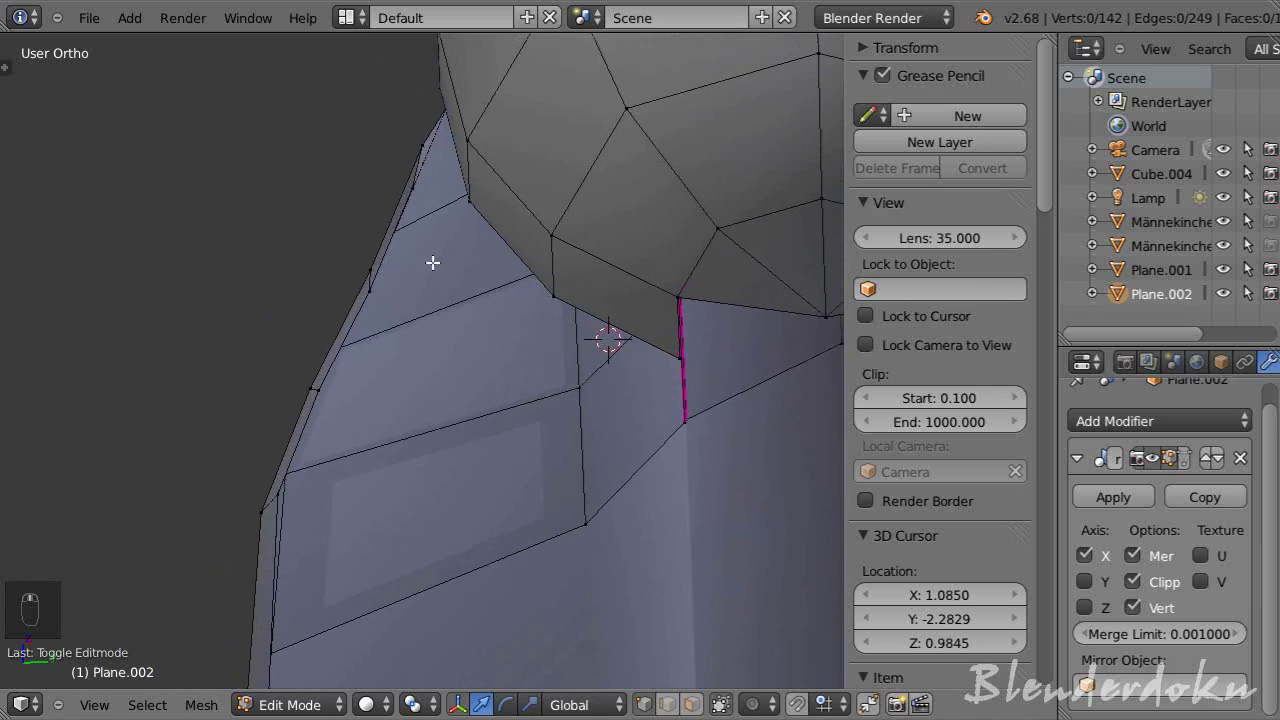
- Orbit around the headband to review the rim and ear-cup junction before editing
left_click_drag(434, 196, 266, 161)
left_click_drag(266, 161, 318, 141)
left_click_drag(318, 141, 275, 120)
left_click_drag(275, 120, 246, 259)
key("a")
middle_click(405, 337)
key("a")
middle_click(486, 333)
middle_click(526, 364)
key("Tab")
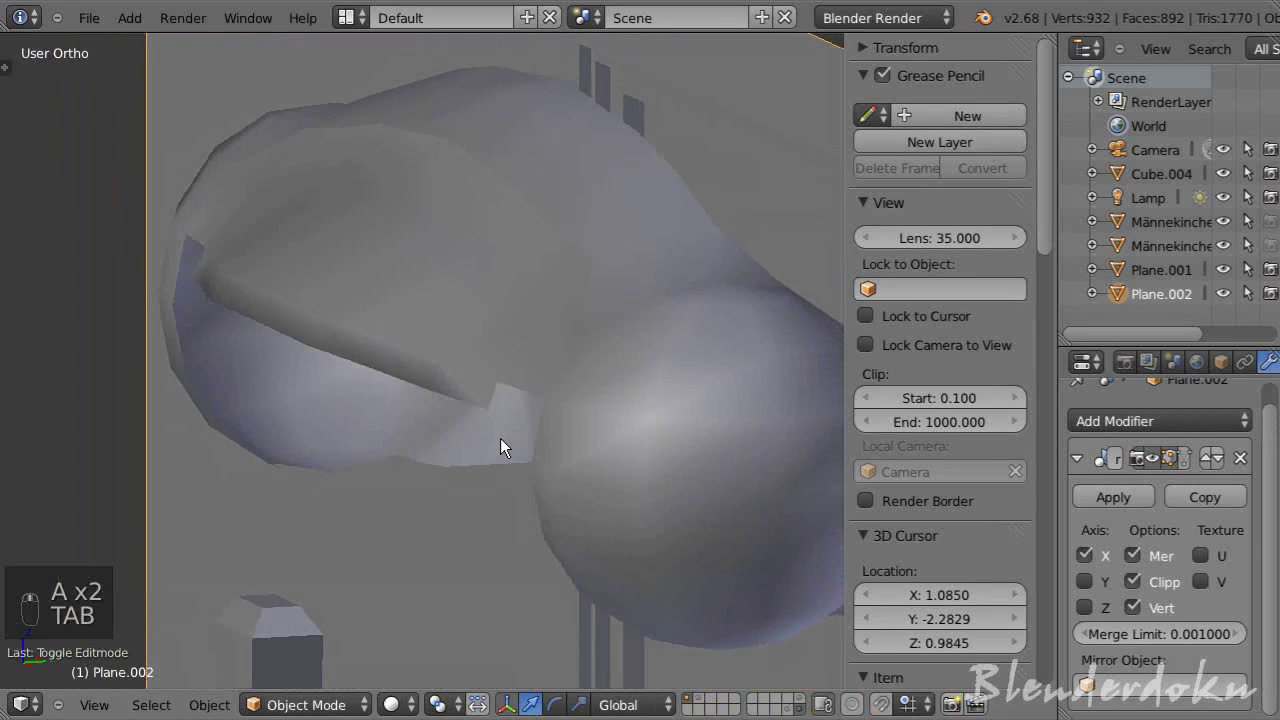
key("Tab")
- Add a loop cut just inside the rim, slide it toward the edge and check the smoothed band
key("ctrl+r")
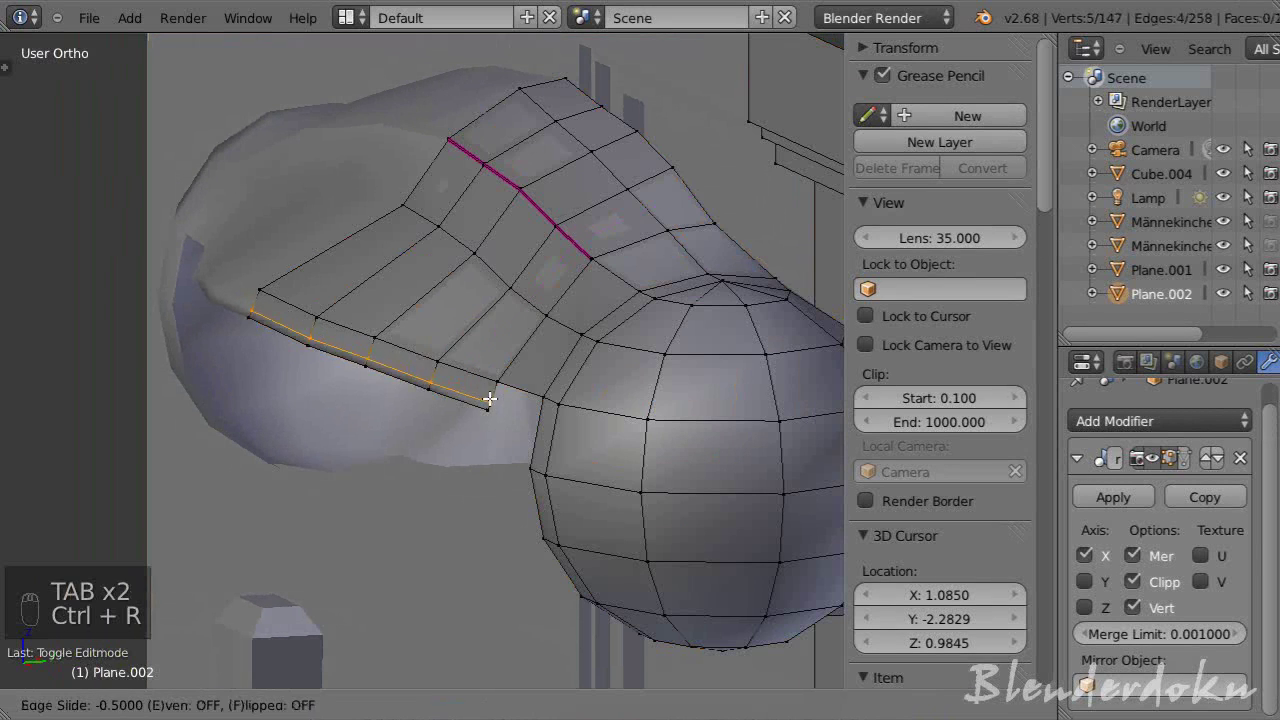
left_click_drag(494, 403, 522, 466)
key("a")
key("Tab")
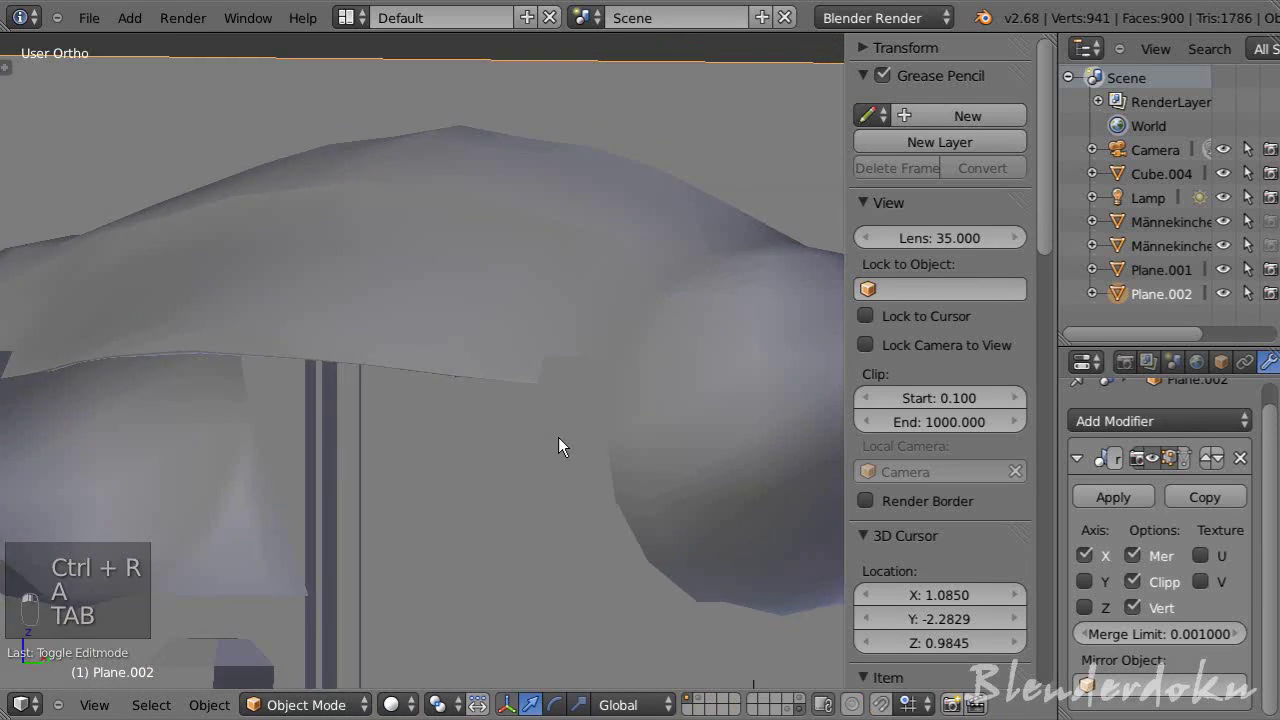
left_click_drag(573, 429, 563, 402)
middle_click(551, 395)
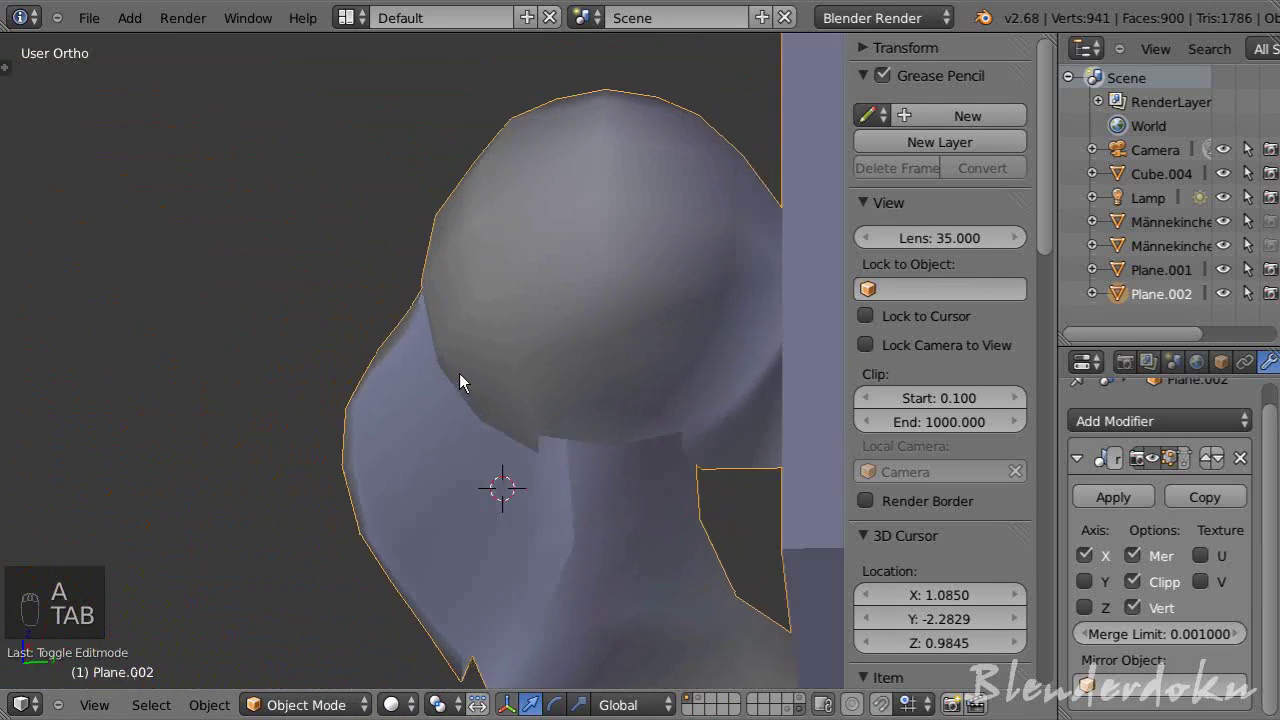
key("Tab")
- Add a second loop cut close to the rim and review the whole smoothed band from further back
key("ctrl+r")
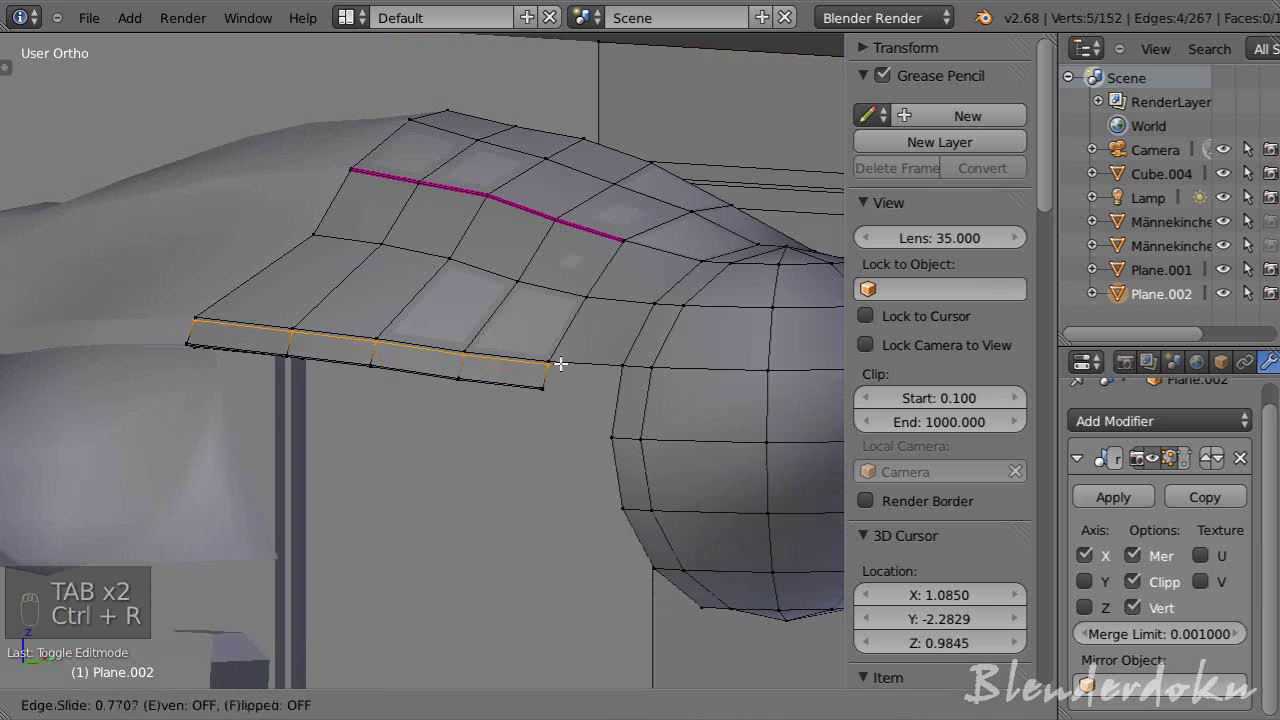
left_click_drag(564, 375, 476, 435)
key("Tab")
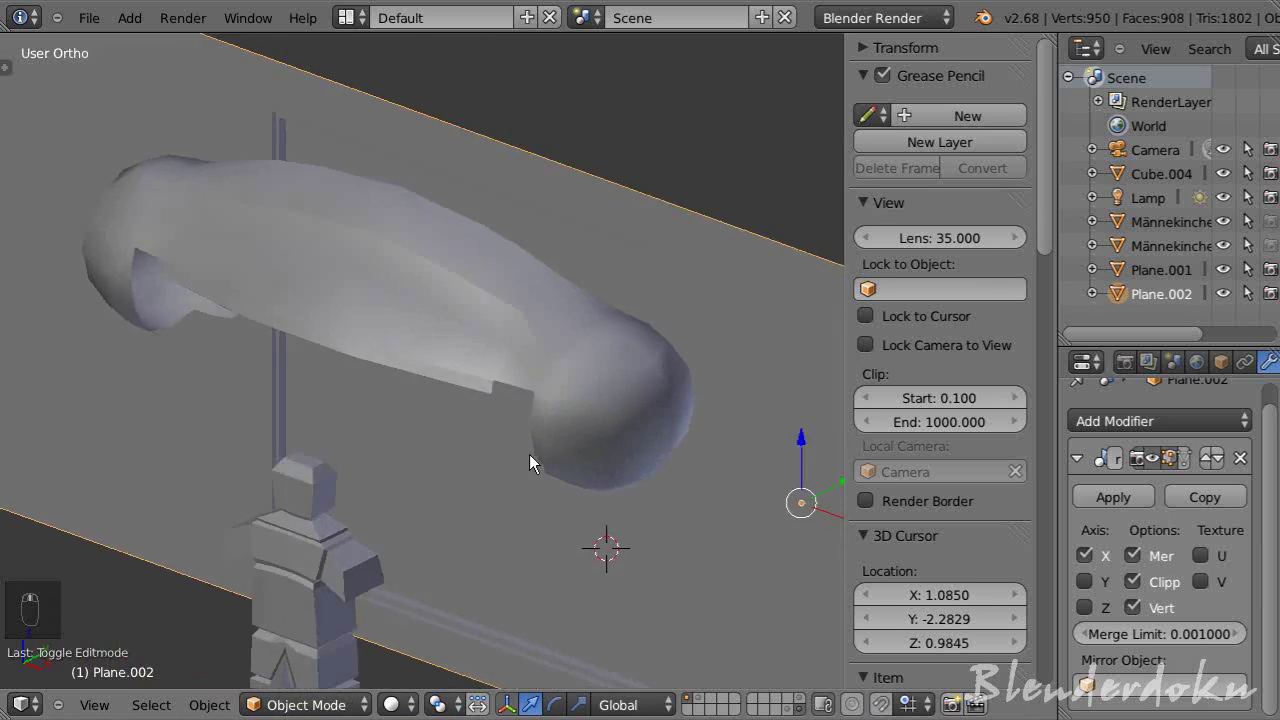
left_click_drag(586, 461, 663, 454)
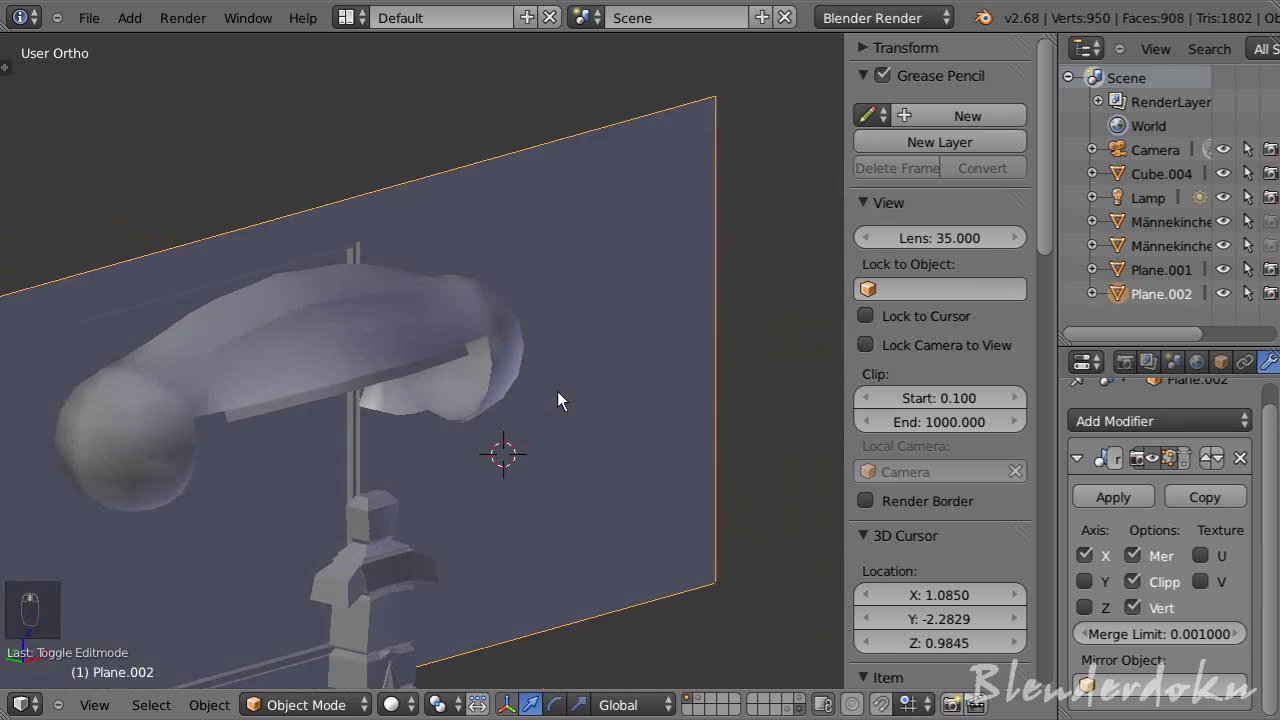
key("Tab")
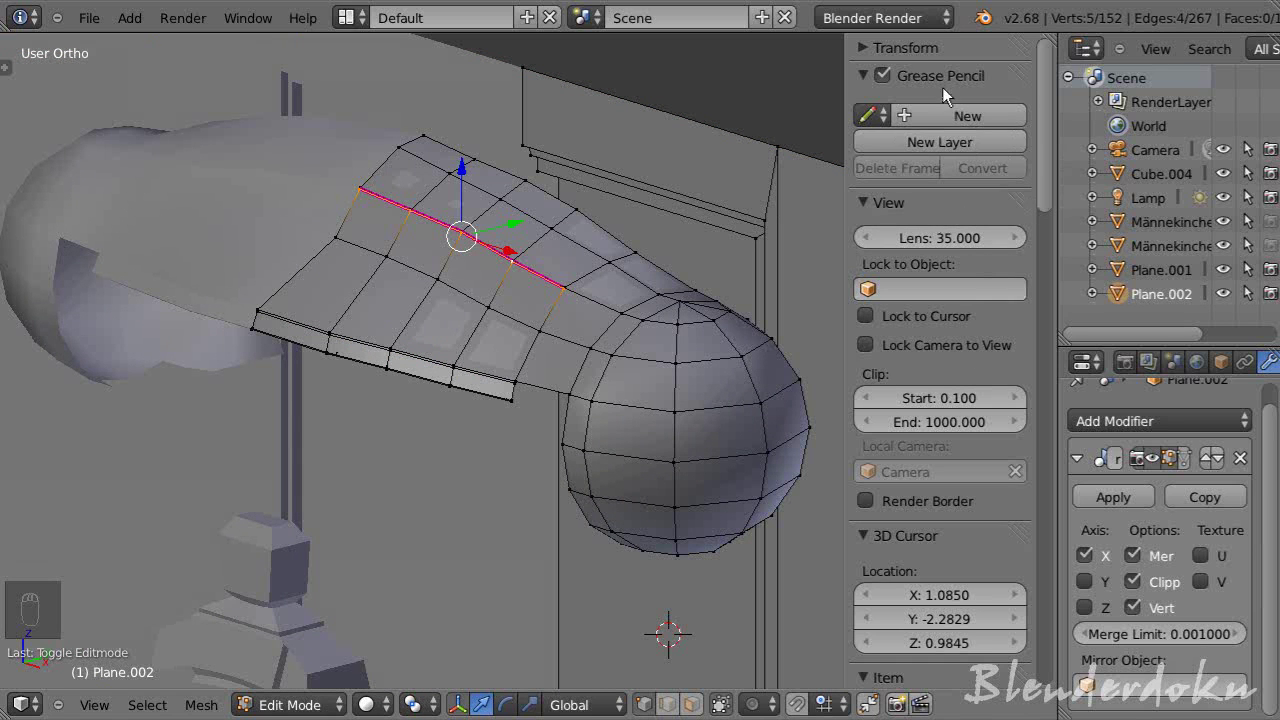
- Select the extra loop across the band and set its Mean Crease to 0 in the N panel
left_click_drag(906, 55, 679, 171)
left_click_drag(679, 171, 960, 204)
left_click(964, 205)
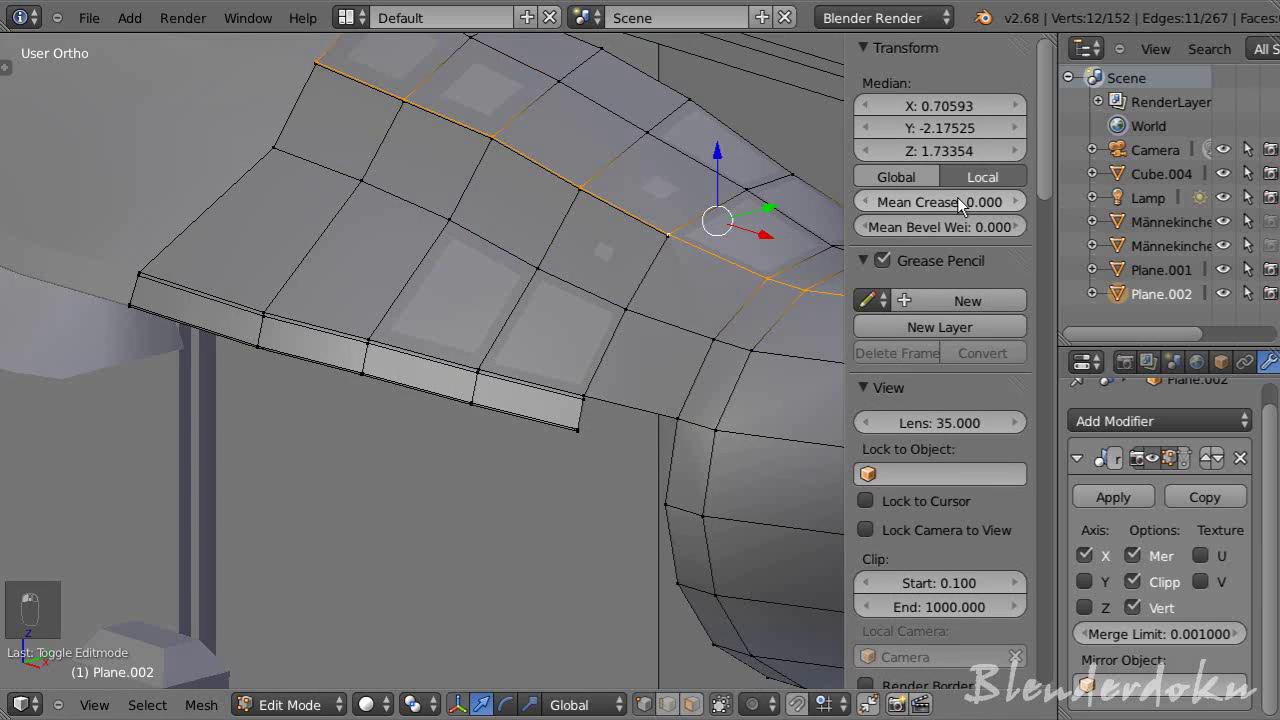
key("a")
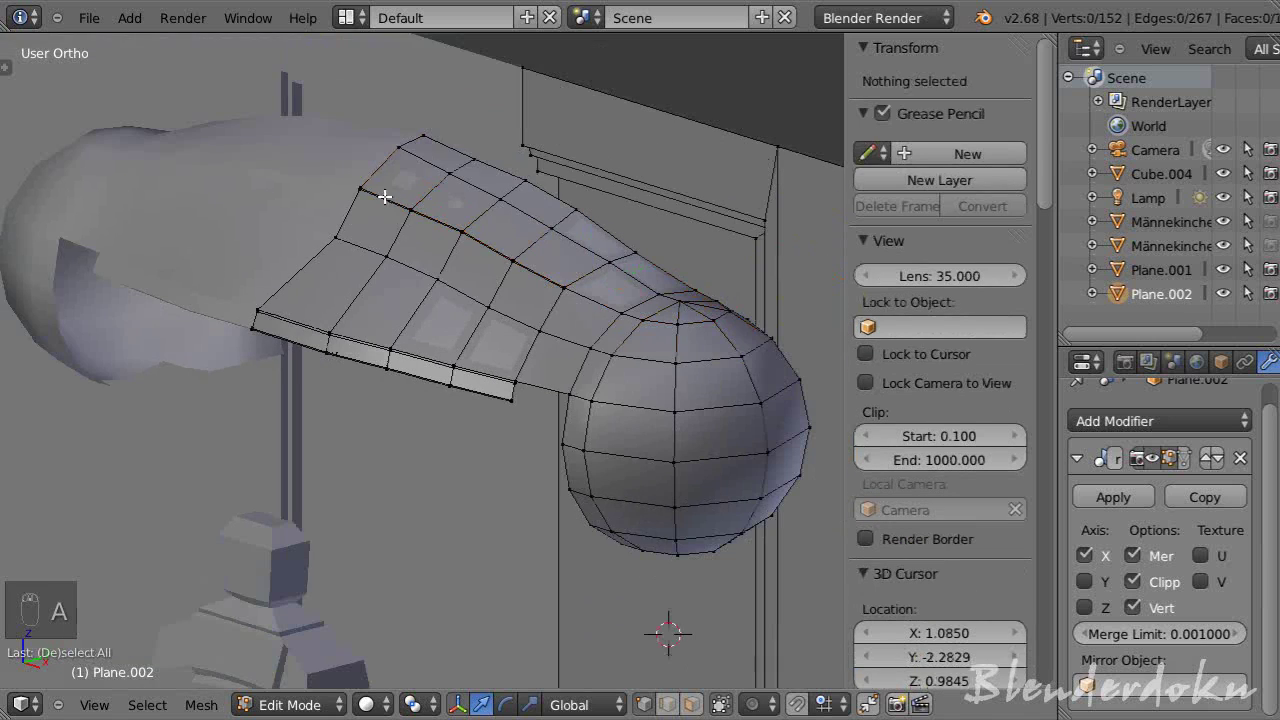
key("c")
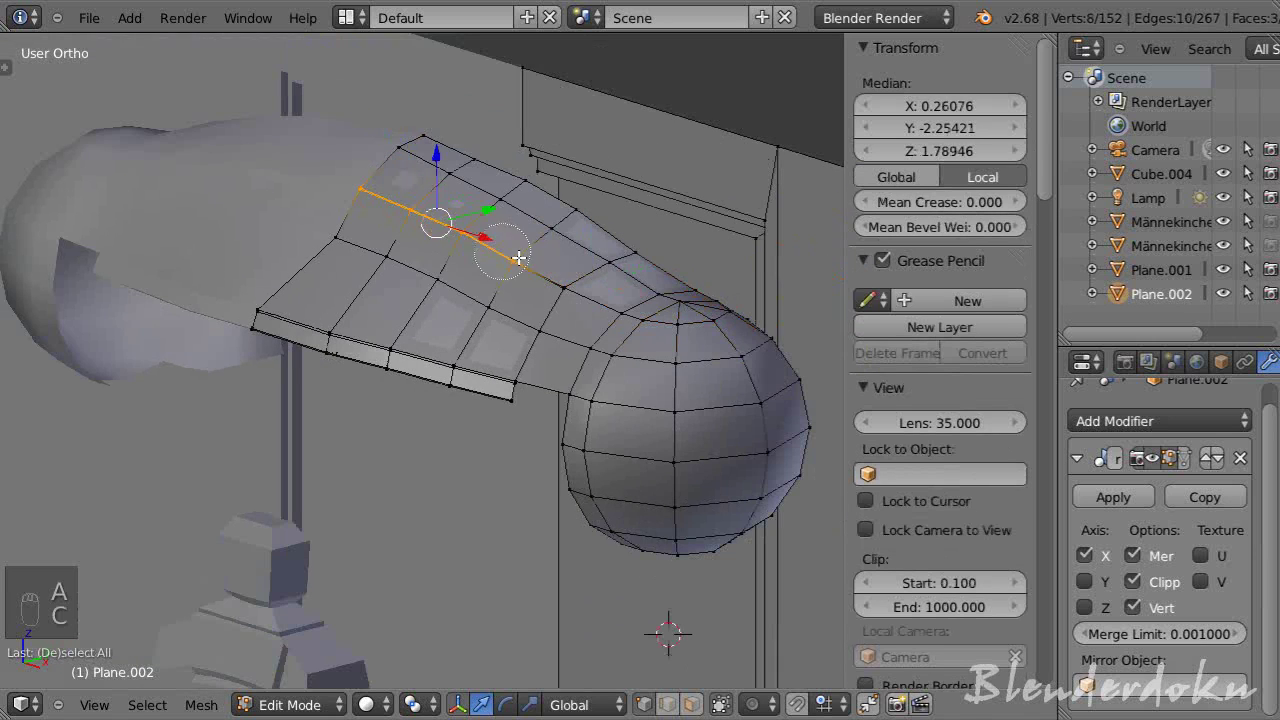
left_click_drag(562, 274, 941, 208)
middle_click(941, 208)
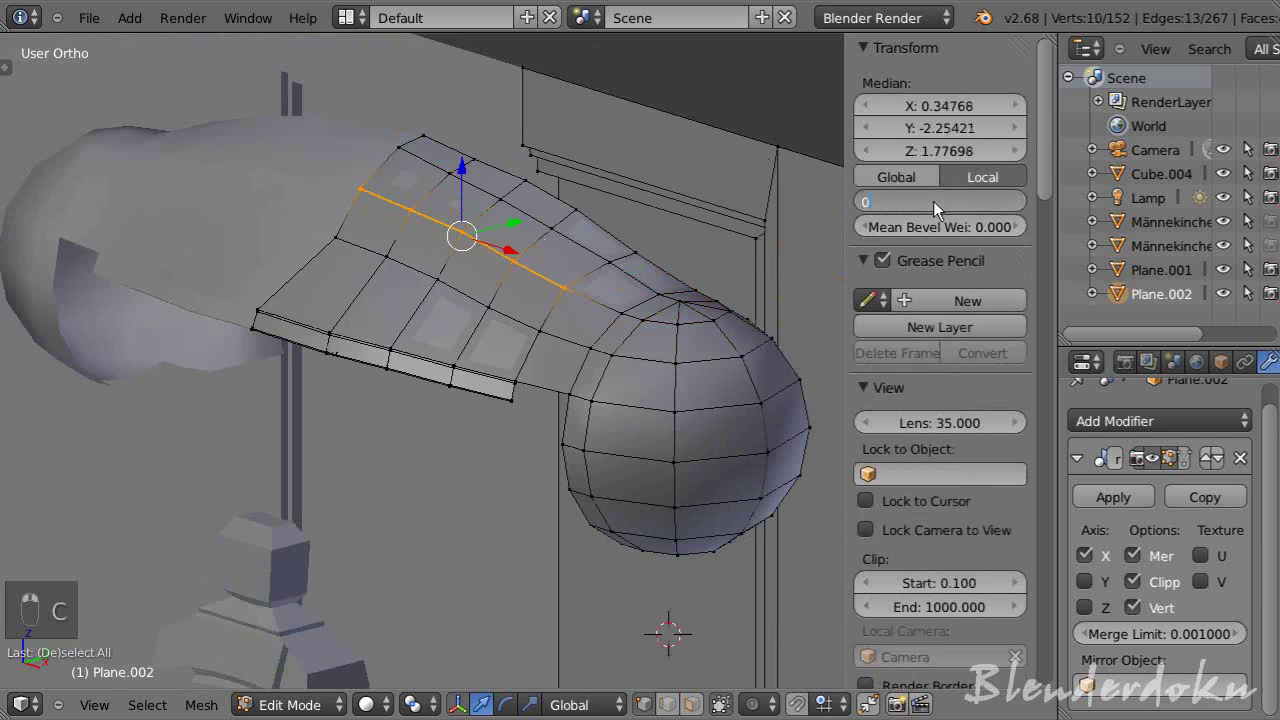
key("Tab")
key("a")
key("Tab")
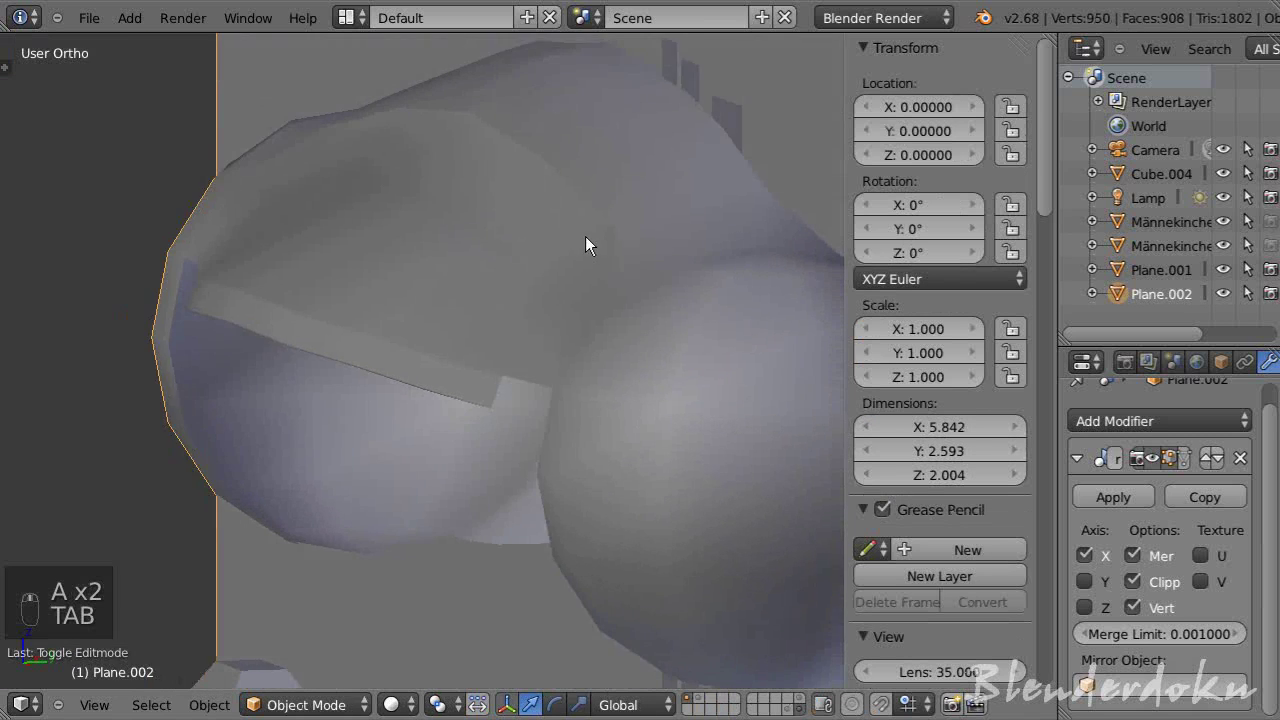
- Dissolve the selected extra edge loop from the band mesh
key("Tab")
key("x")
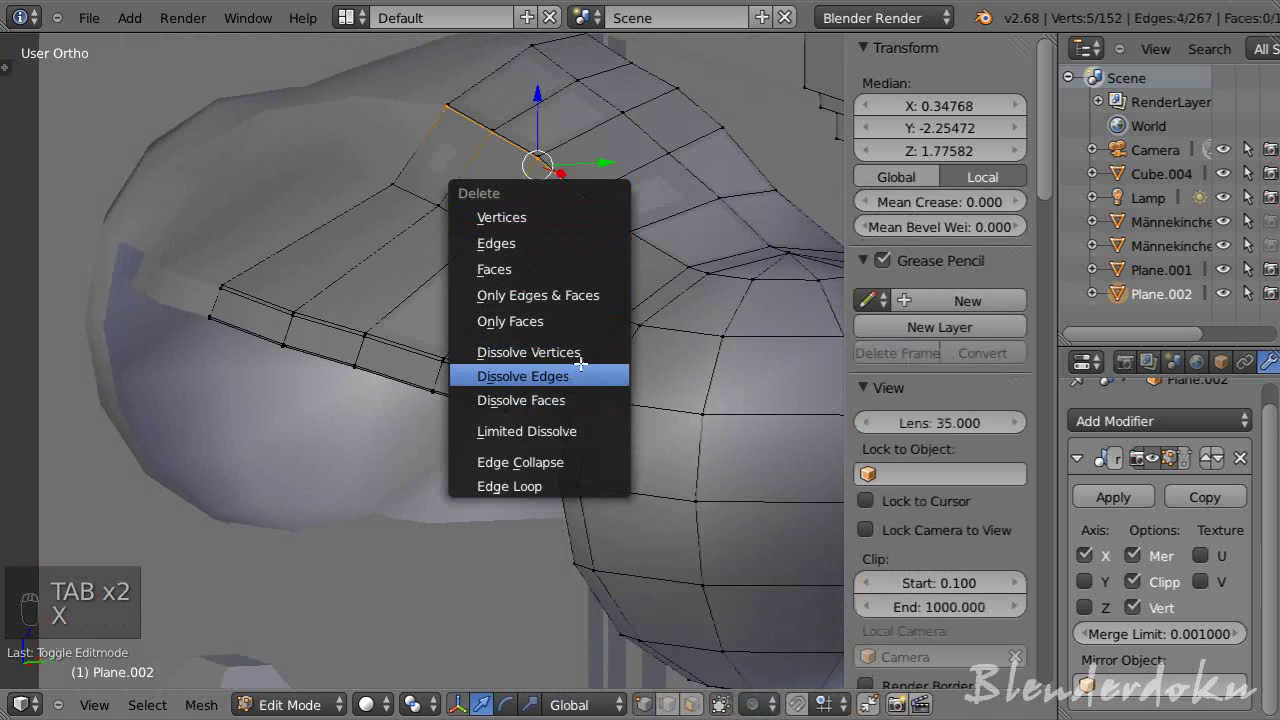
key("Tab")
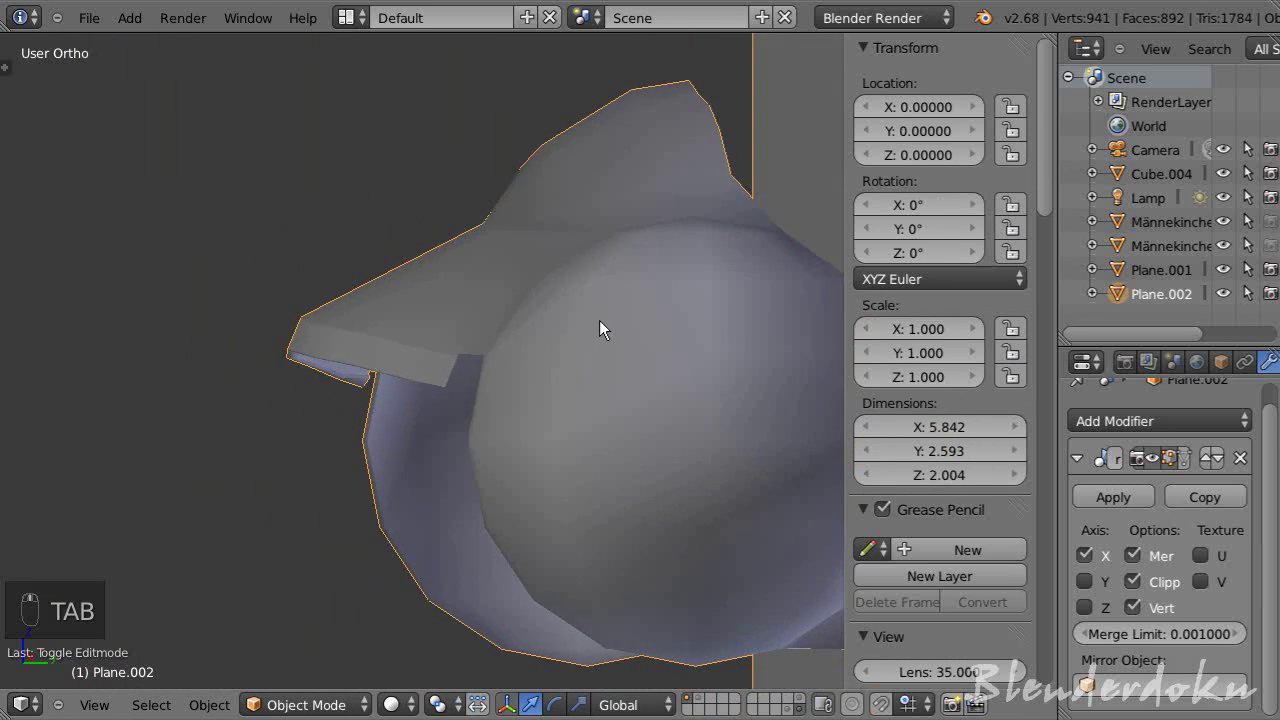
key("Tab")
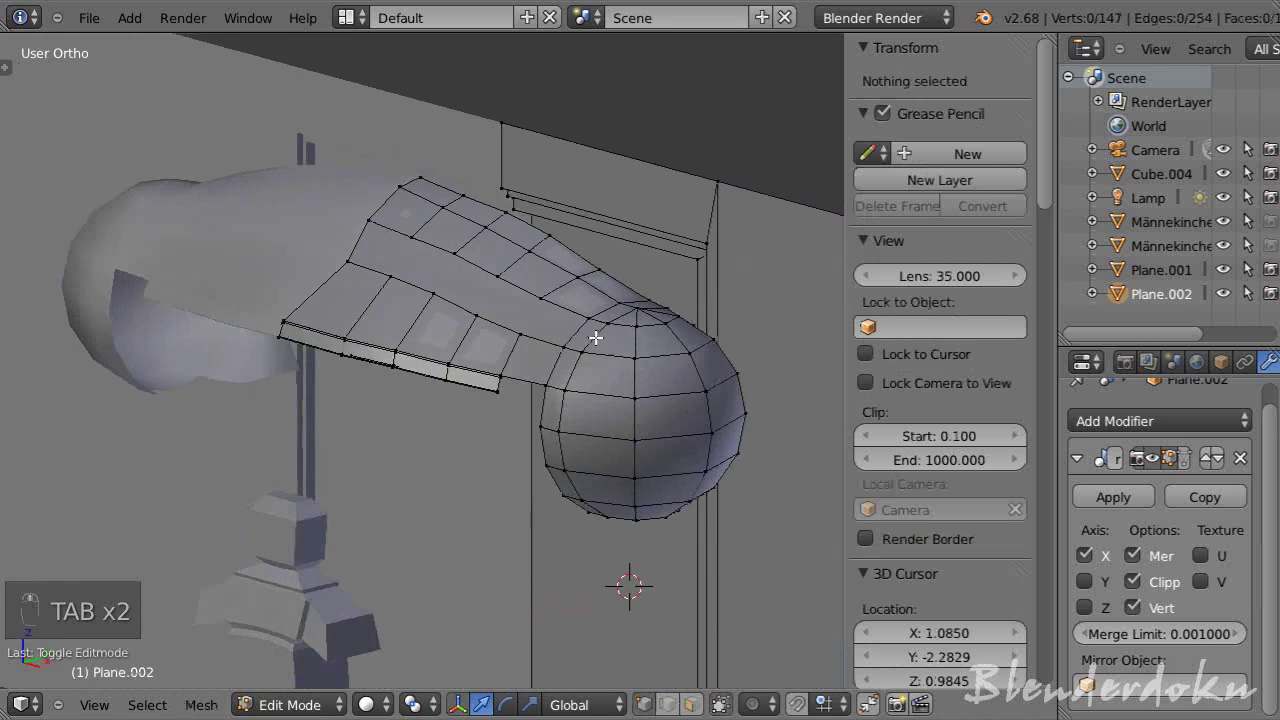
key("Tab")
key("Tab")
key("ctrl+Tab")
- Move the vertices left where the loop was removed to even out the band surface
left_click_drag(507, 310, 464, 235)
key("x")
key("ctrl+Tab")
left_click_drag(394, 240, 492, 296)
key("f")
key("f")
key("f")
left_click(492, 305)
key("f")
key("f")
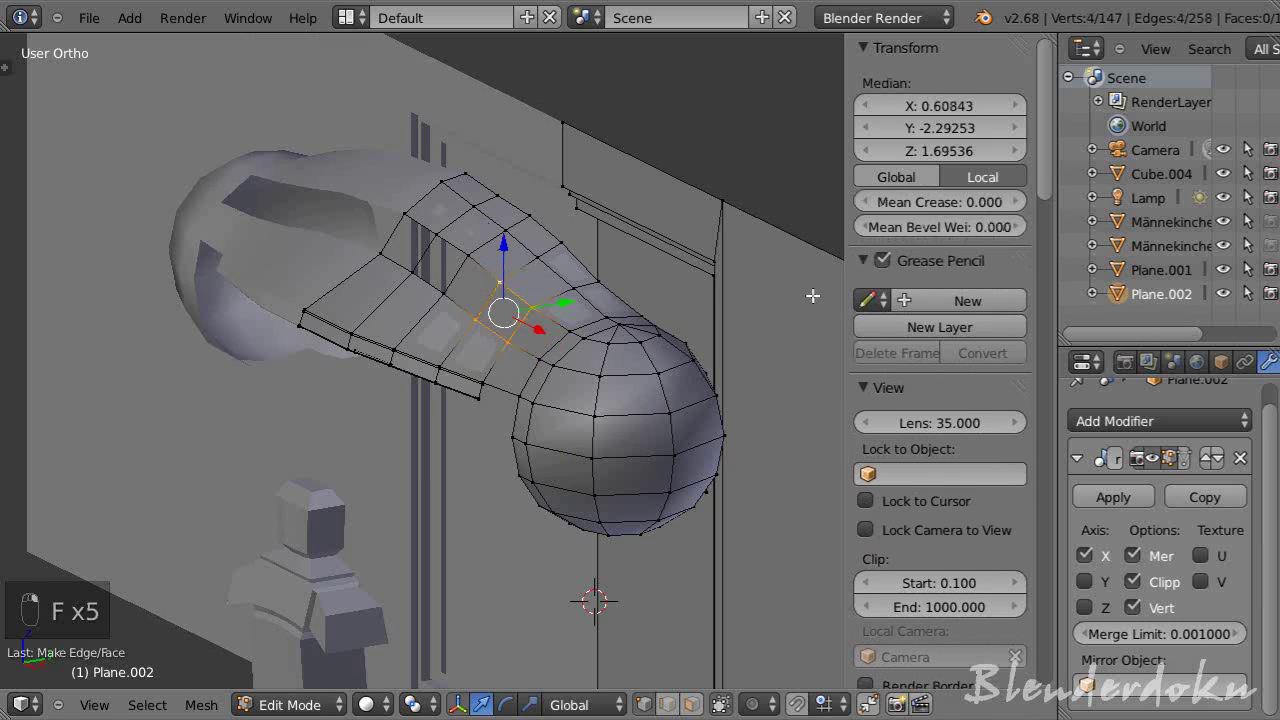
key("f")
- Adjust a vertex near the band's top, deselect and return to Object Mode to view the smoothed shape
left_click(472, 234)
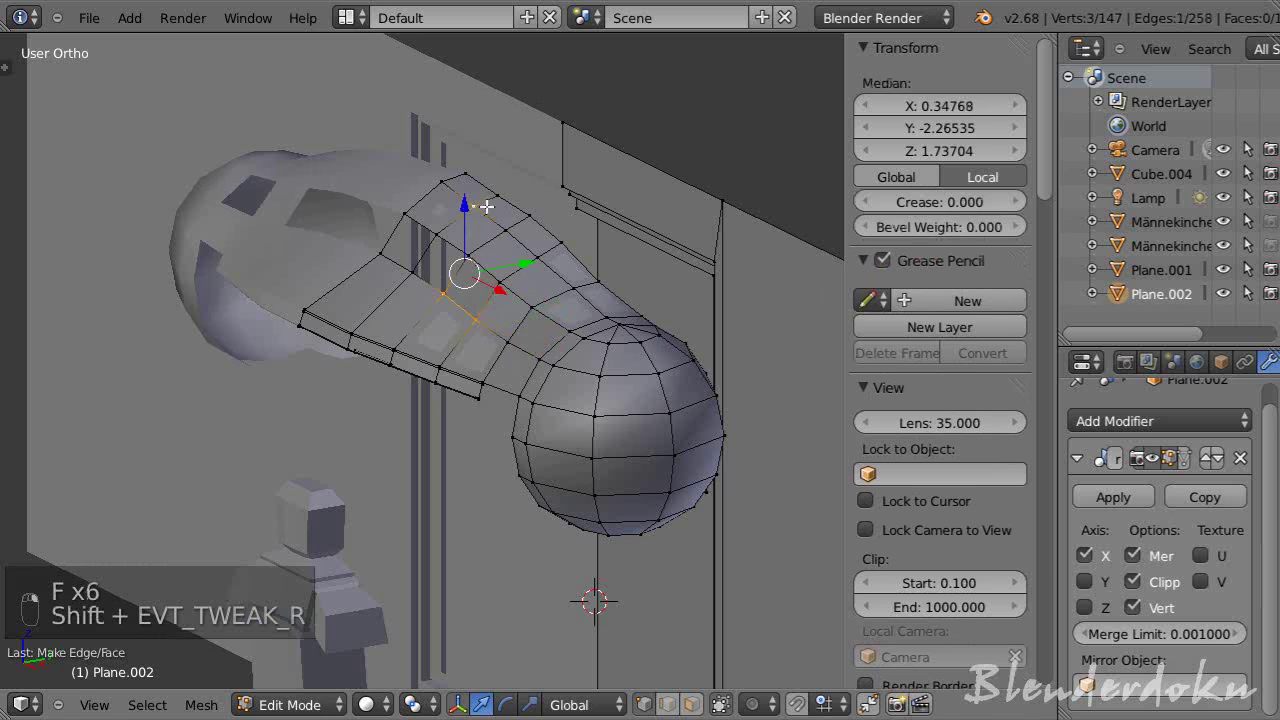
key("f")
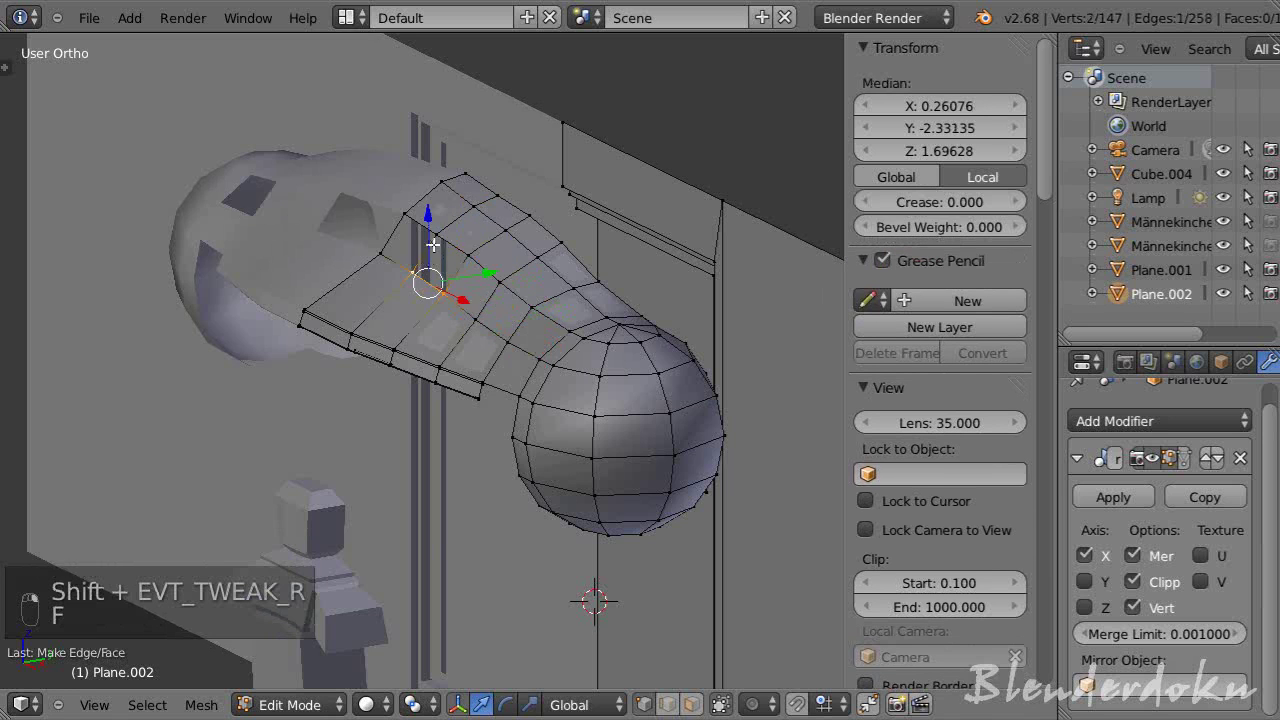
key("f")
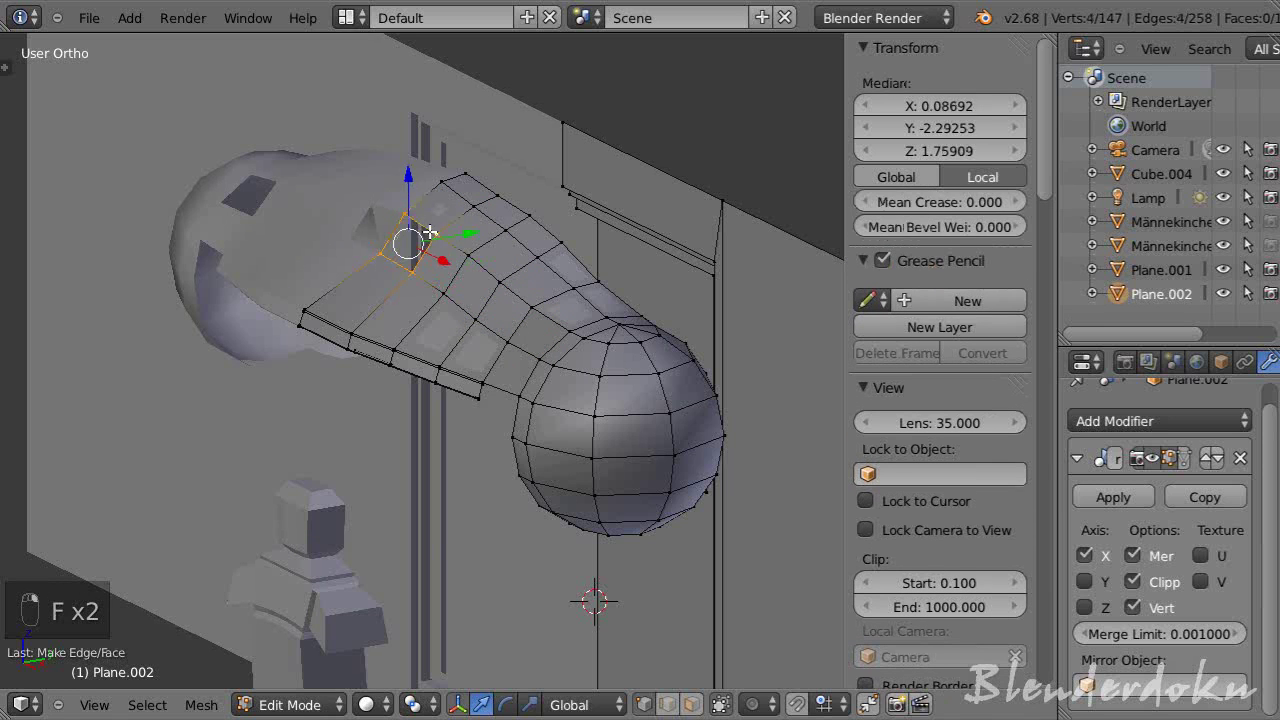
key("f")
key("f")
key("a")
key("Tab")
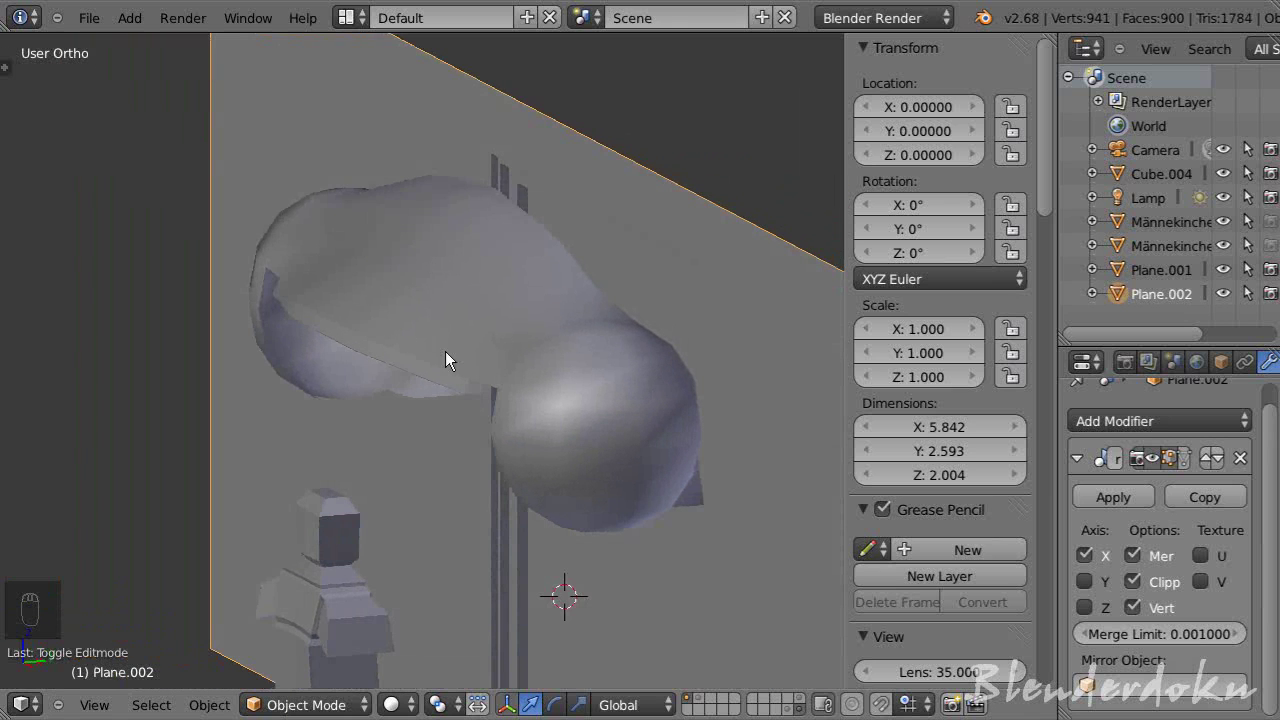
- Zoom out to view the whole headphone and save the scene as a Blender file
middle_click(716, 377)
left_click_drag(769, 355, 625, 343)
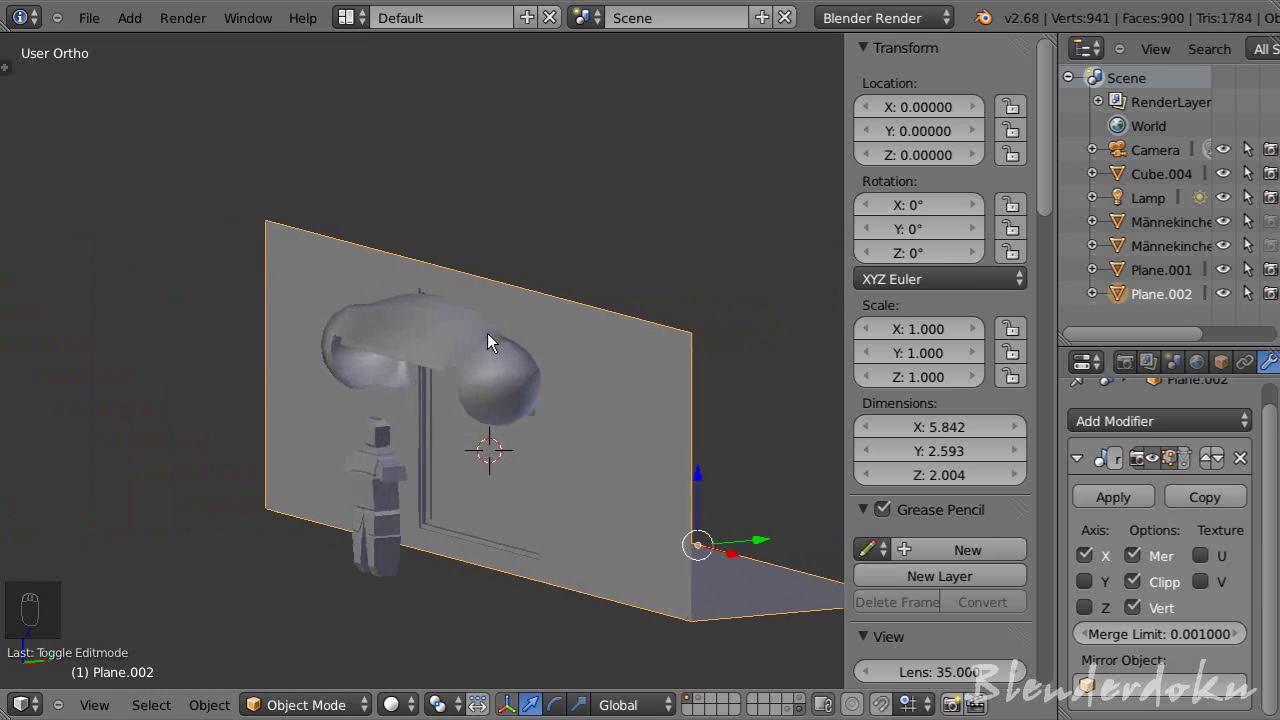
key("ctrl+s")
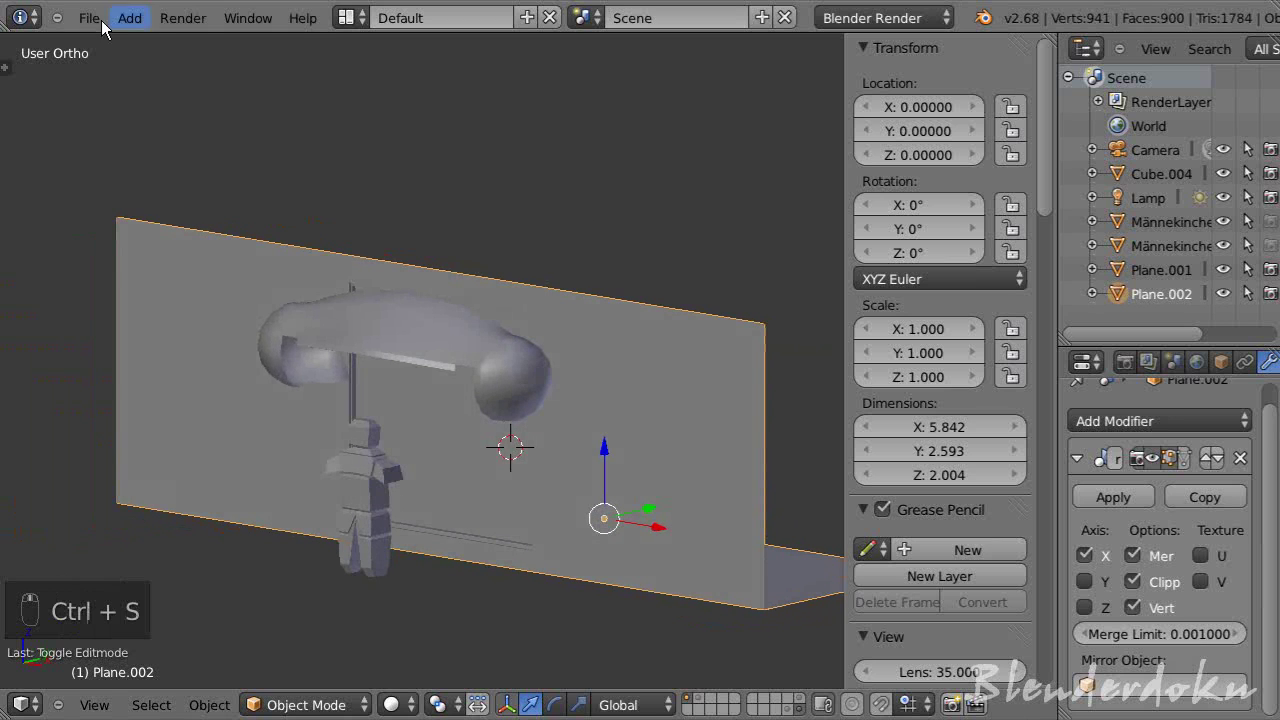
left_click_drag(141, 162, 162, 141)
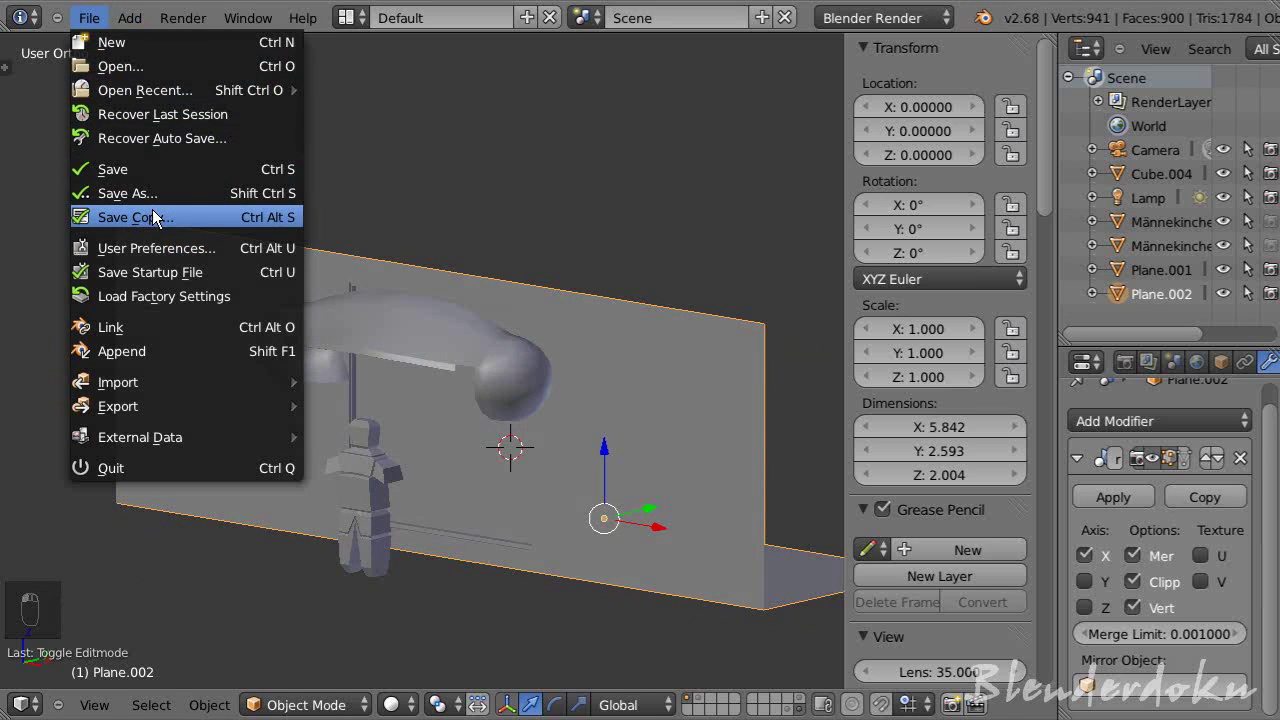
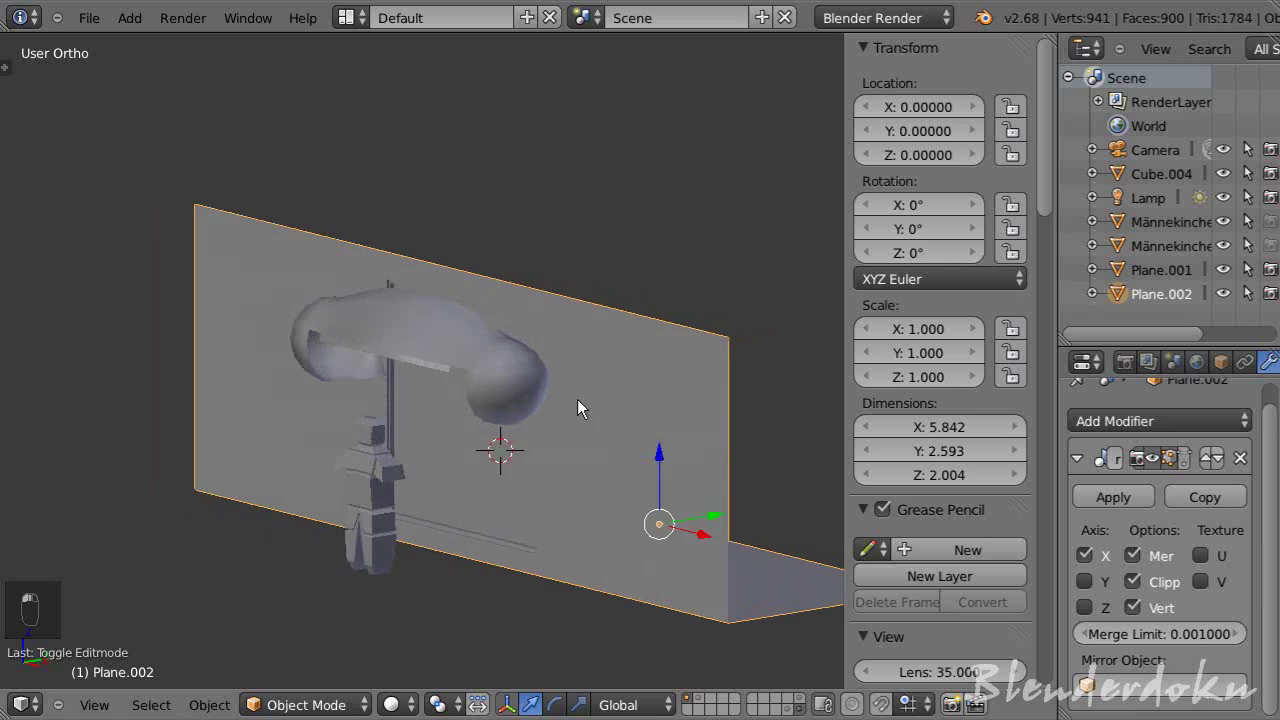
left_click_drag(470, 375, 488, 398)
- Enter Edit Mode and frame the rim-to-cup corner in front view (numpad 1)
key("Tab")
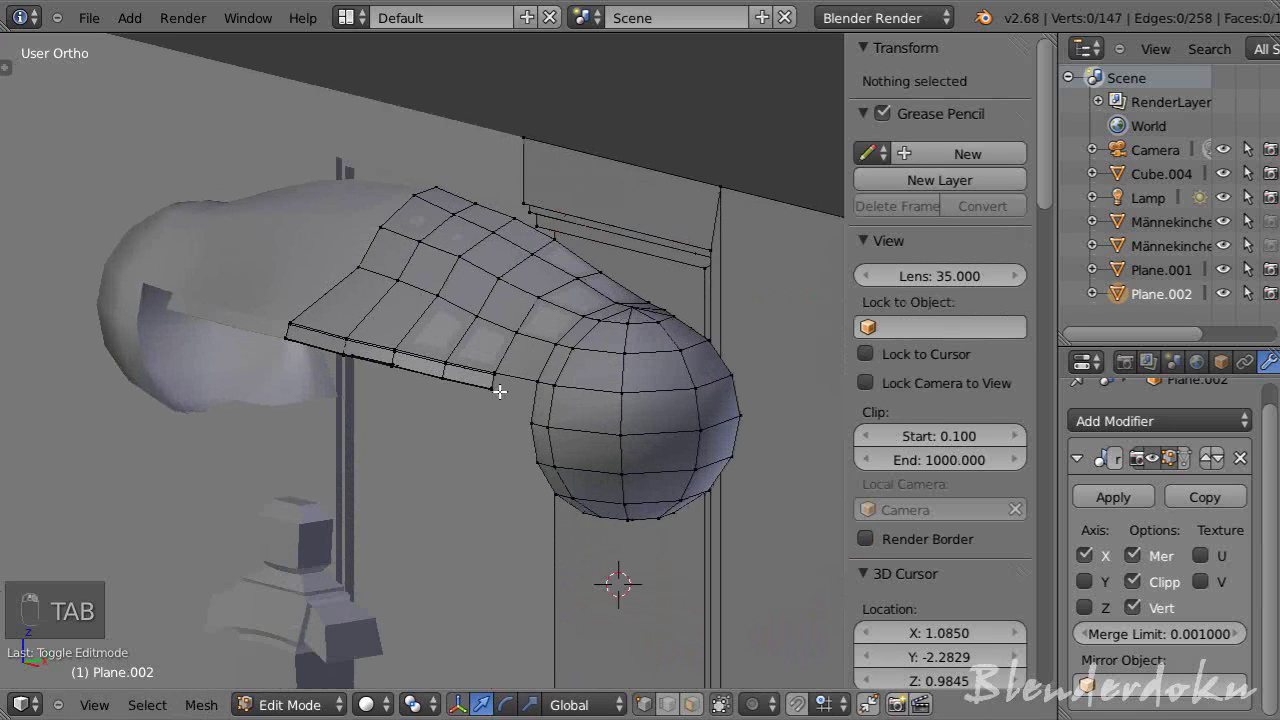
key("KP_Decimal")
left_click_drag(616, 429, 655, 374)
left_click_drag(617, 350, 585, 338)
middle_click(417, 360)
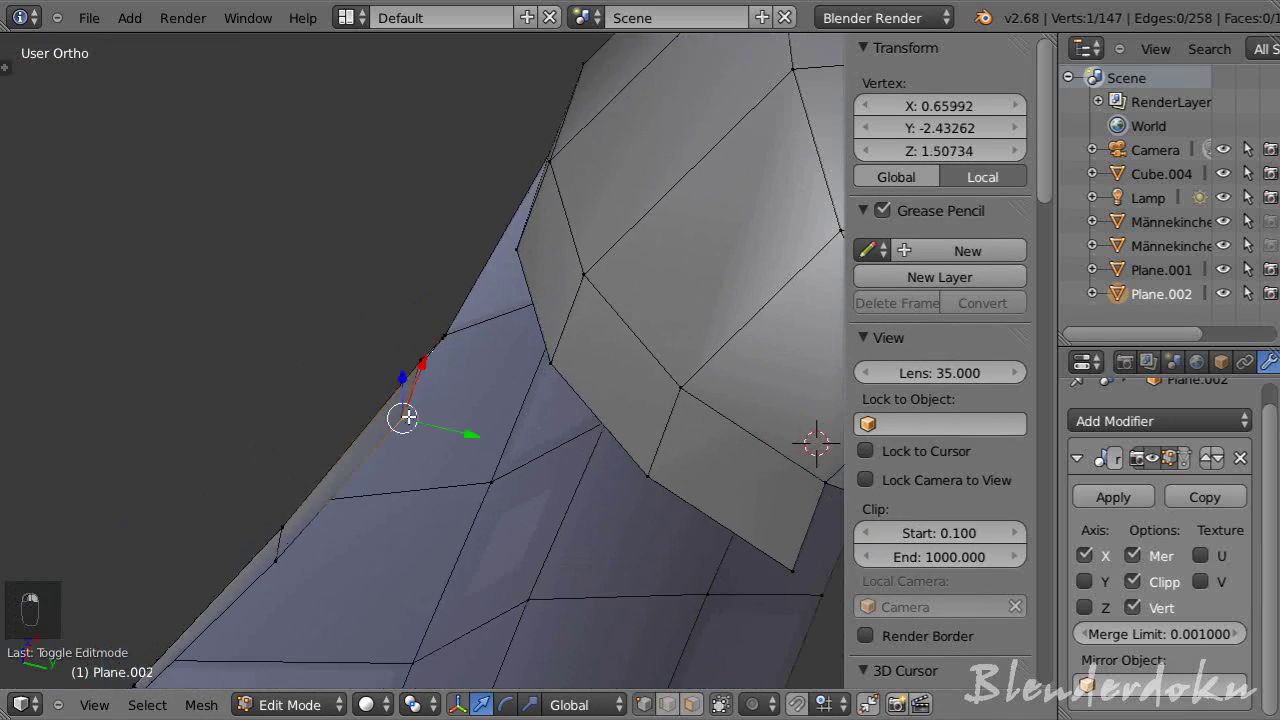
key("KP_1")
middle_click(415, 415)
key("z")
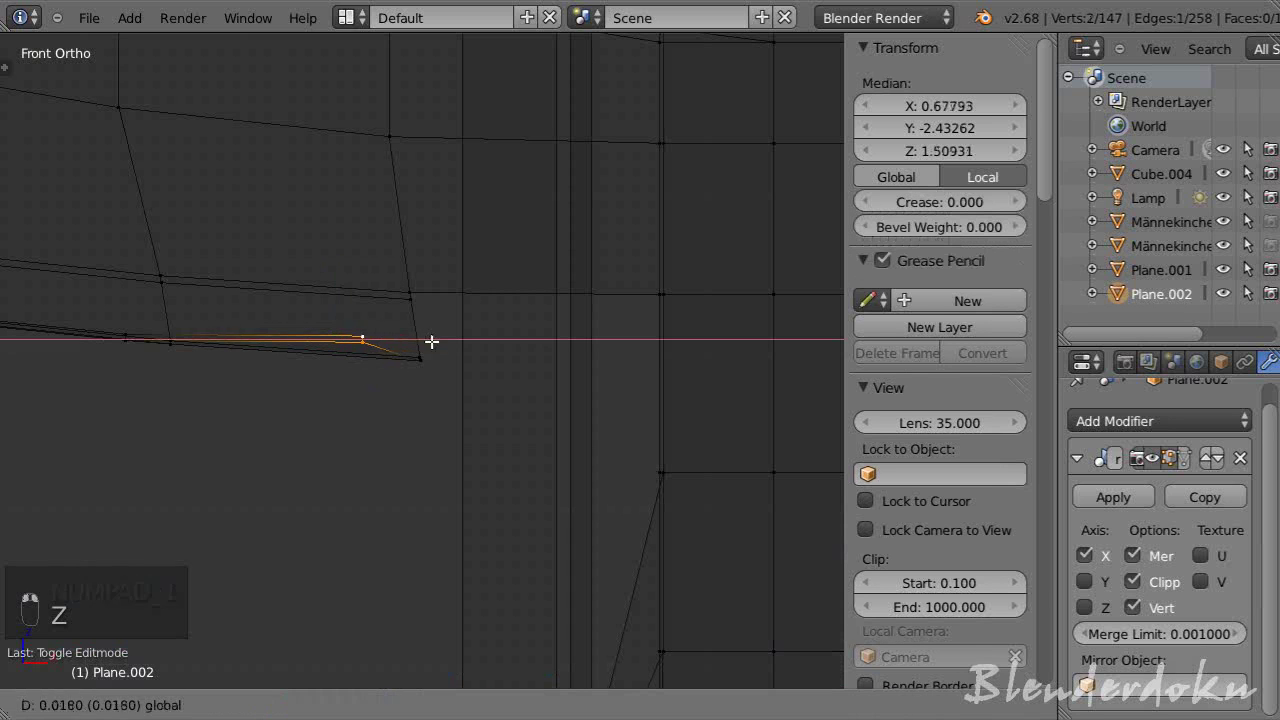
- Box-select the band rim's end vertices and scale them outward sideways toward the ear cup
left_click_drag(490, 337, 543, 374)
key("s")
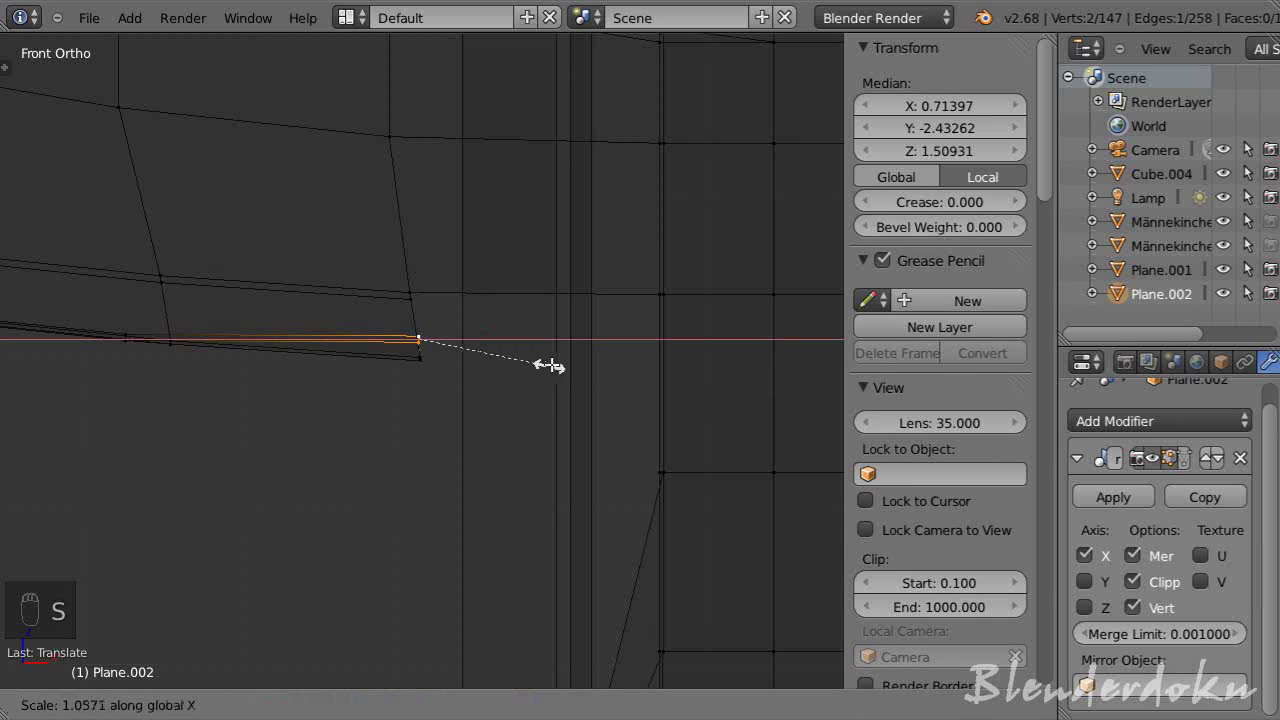
left_click_drag(550, 292, 605, 272)
key("s")
left_click_drag(605, 272, 499, 344)
left_click_drag(499, 344, 611, 452)
- Check the stretched rim end around the joint and clear the vertex selection
key("s")
key("a")
key("Tab")
middle_click(541, 383)
left_click(527, 370)
left_click_drag(520, 364, 530, 374)
key("z")
key("Tab")
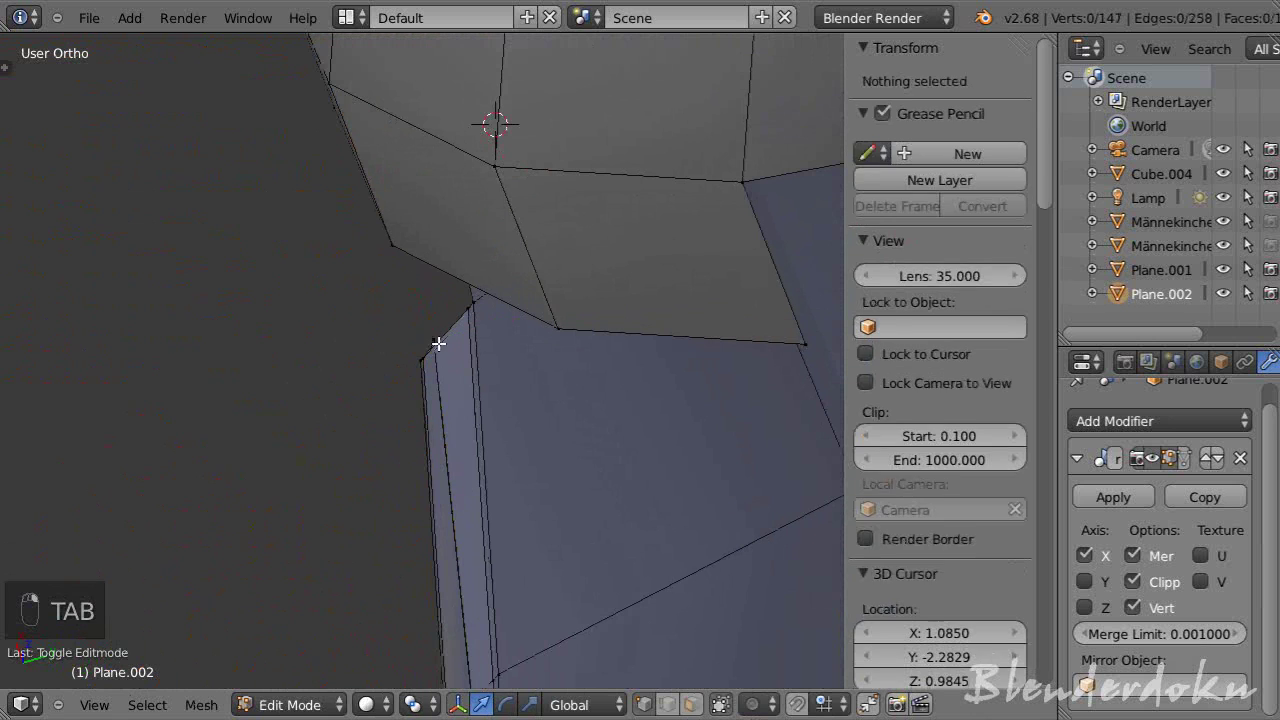
- Reselect the two rim-end vertices, reposition them, then pick a single rim corner vertex
key("c")
key("c")
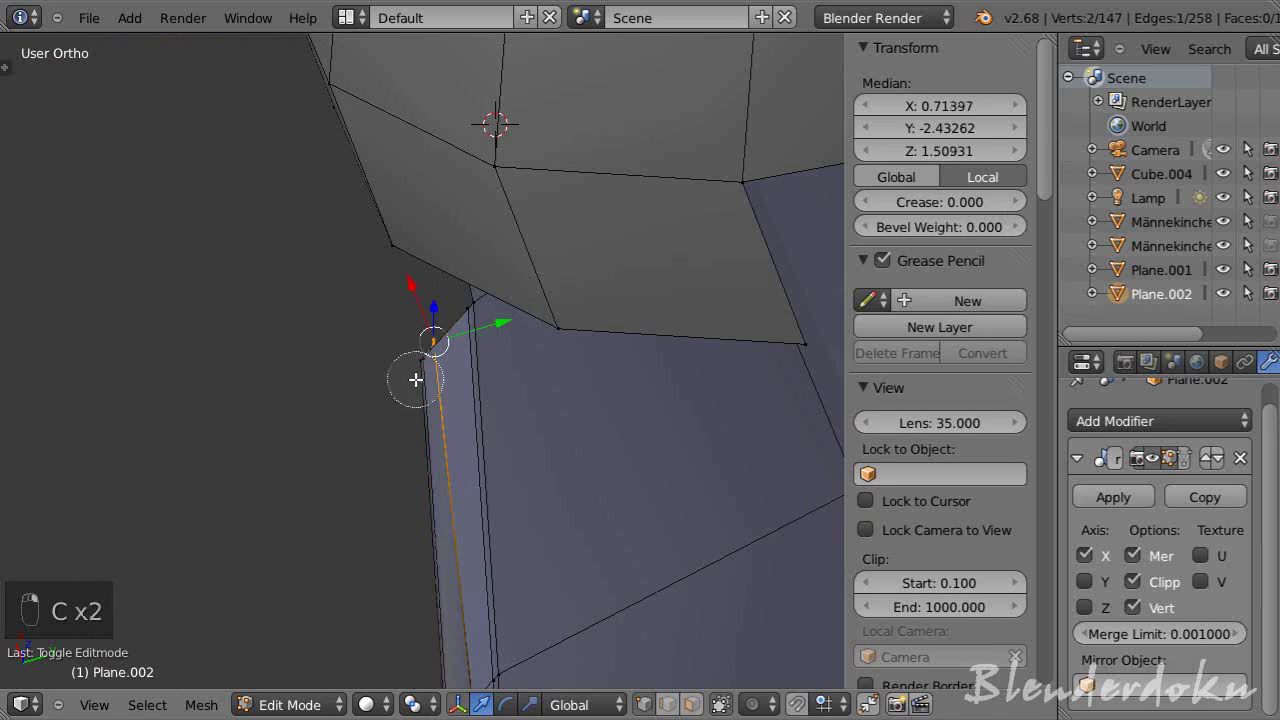
left_click_drag(444, 400, 530, 513)
left_click_drag(424, 356, 410, 409)
left_click_drag(451, 345, 410, 409)
left_click_drag(429, 424, 386, 380)
left_click(407, 405)
right_click(407, 405)
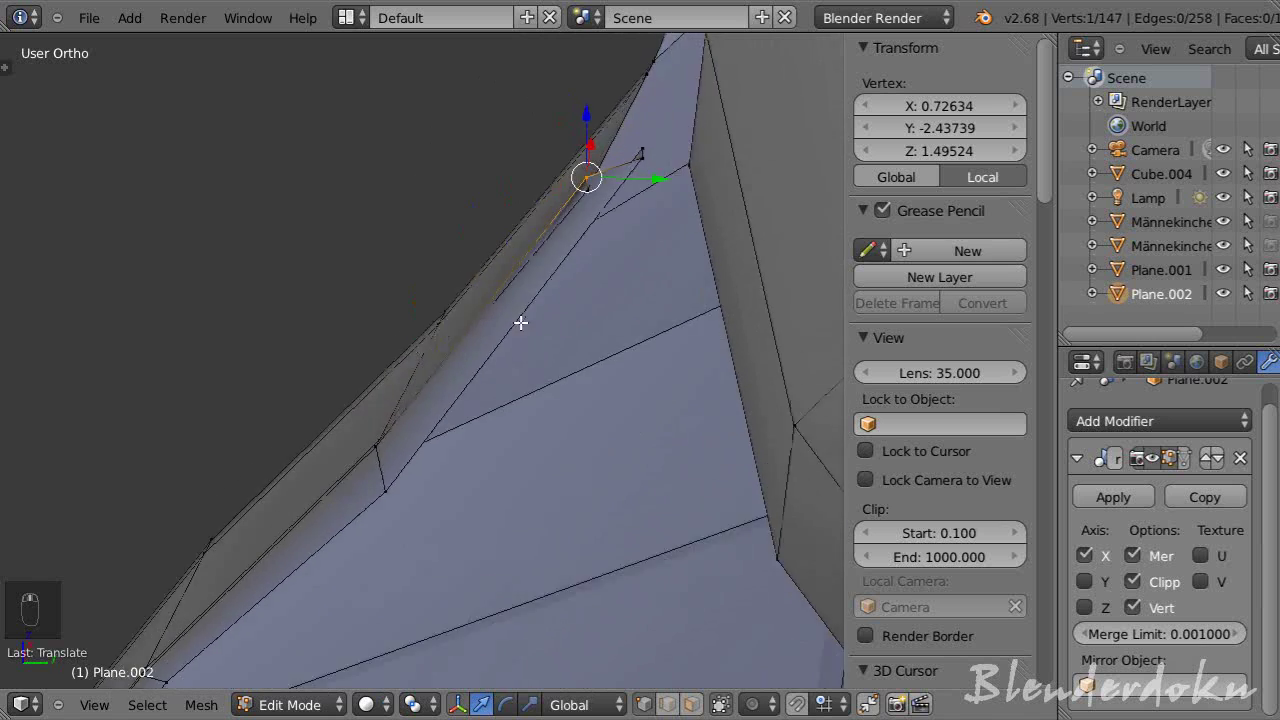
- Inspect the corner in perspective view and reposition the rim corner vertices under the band
middle_click(530, 335)
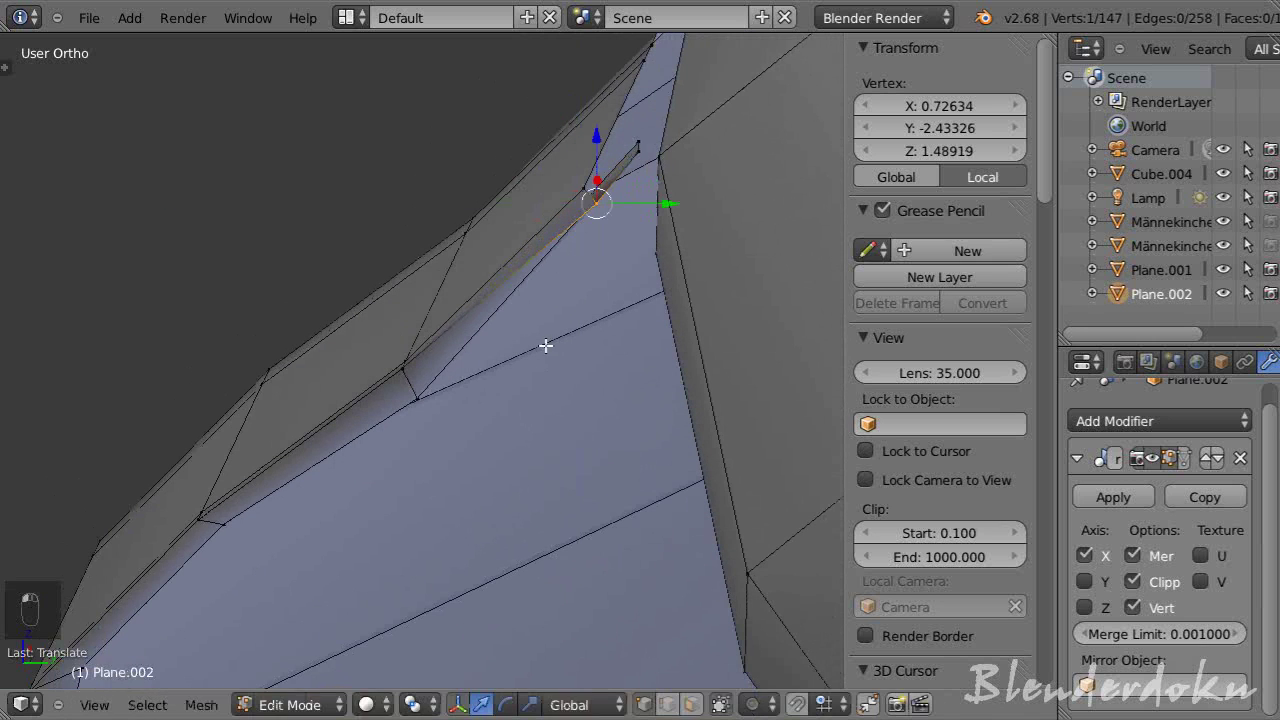
left_click_drag(478, 387, 508, 407)
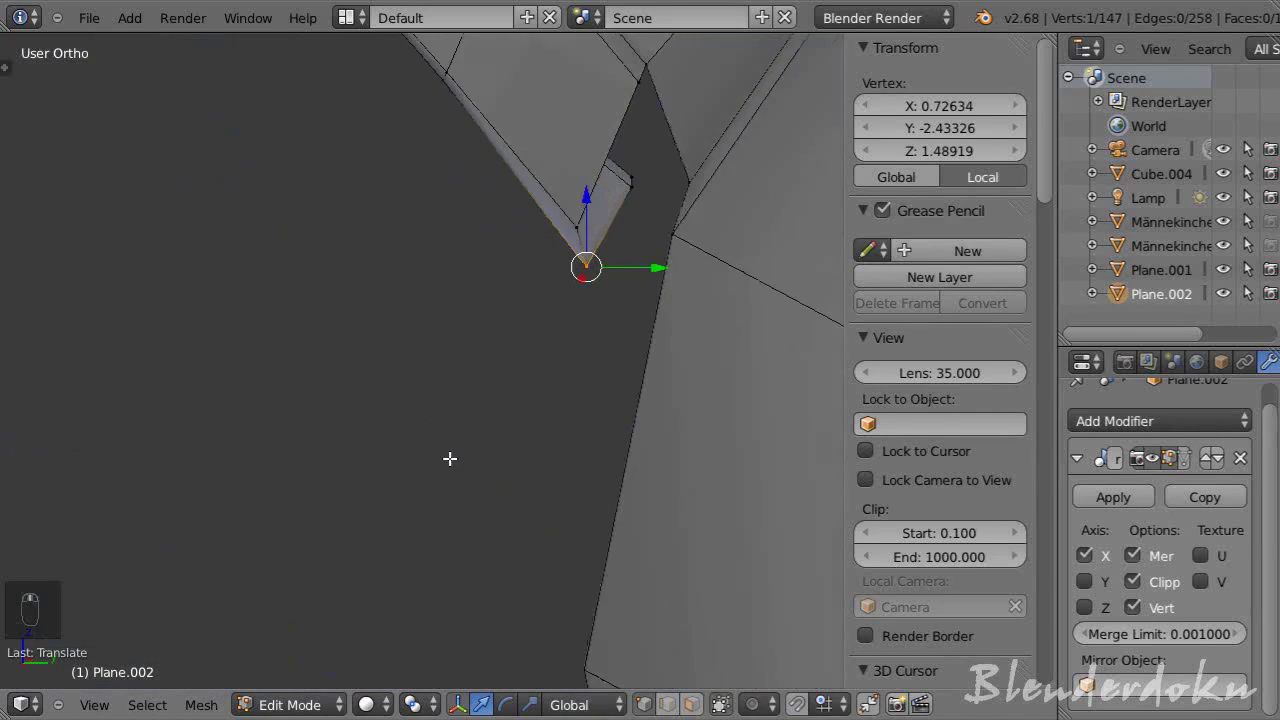
key("KP_5")
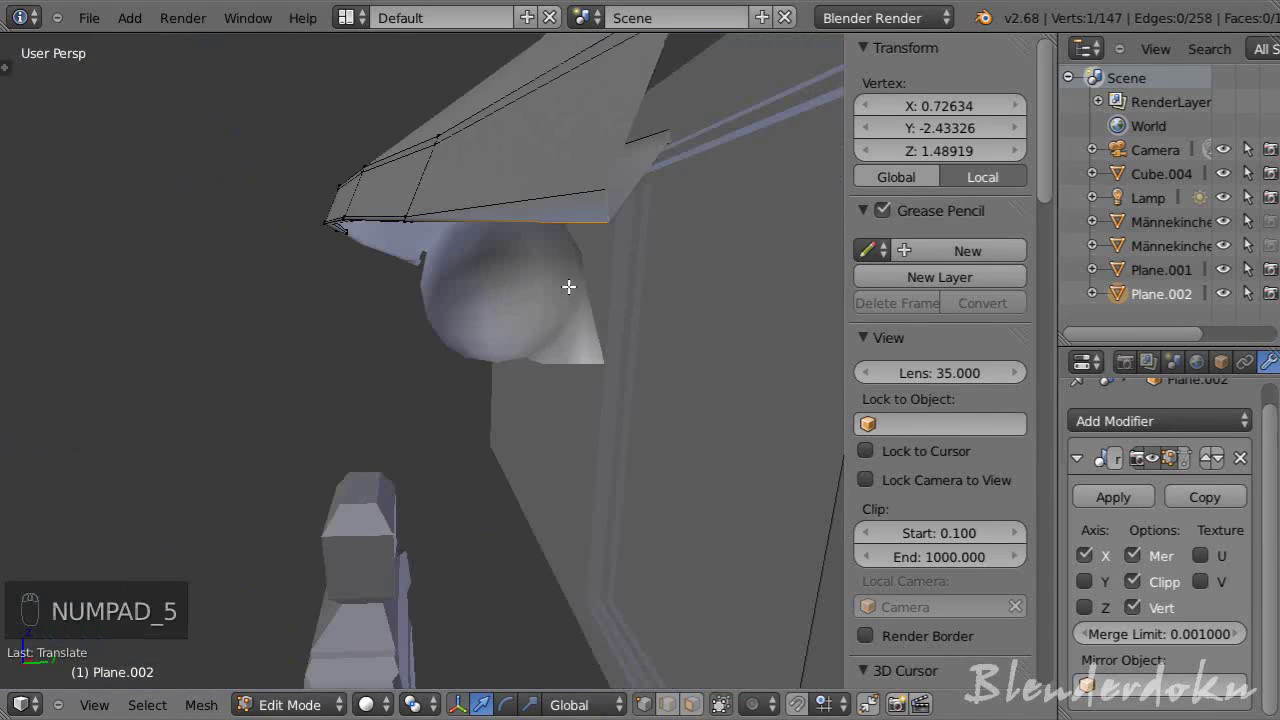
left_click_drag(595, 269, 600, 196)
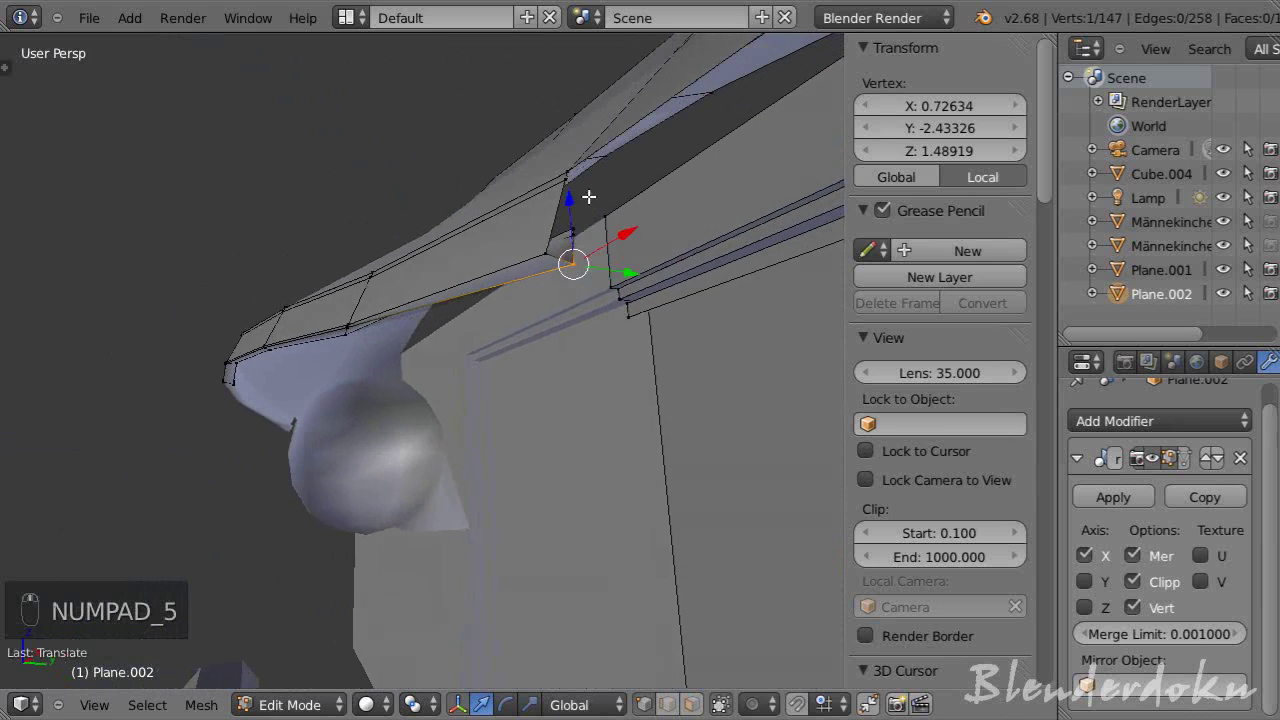
left_click_drag(625, 271, 464, 338)
key("a")
left_click_drag(464, 338, 461, 286)
left_click_drag(566, 250, 553, 217)
left_click_drag(607, 352, 473, 394)
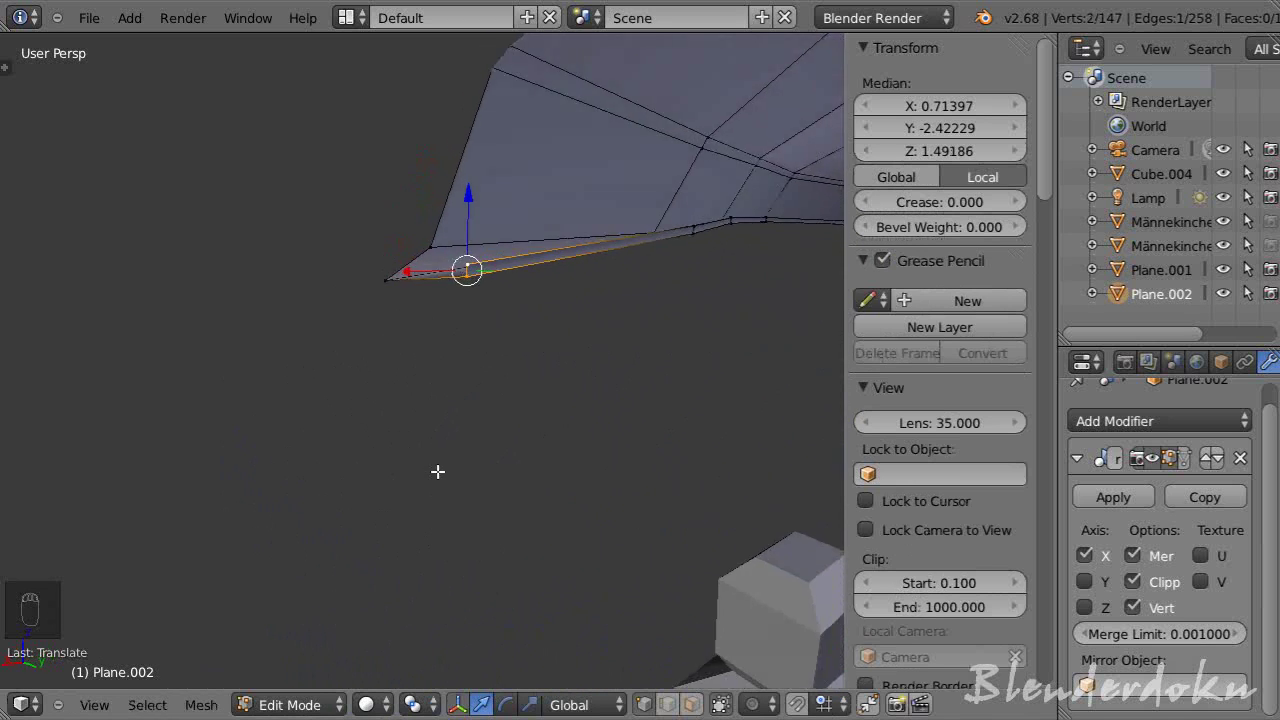
- Orbit around the rim corner and move the corner vertex into place against the ear cup
left_click_drag(626, 195, 593, 383)
left_click_drag(593, 383, 559, 356)
left_click_drag(559, 356, 539, 280)
left_click_drag(539, 280, 648, 125)
key("a")
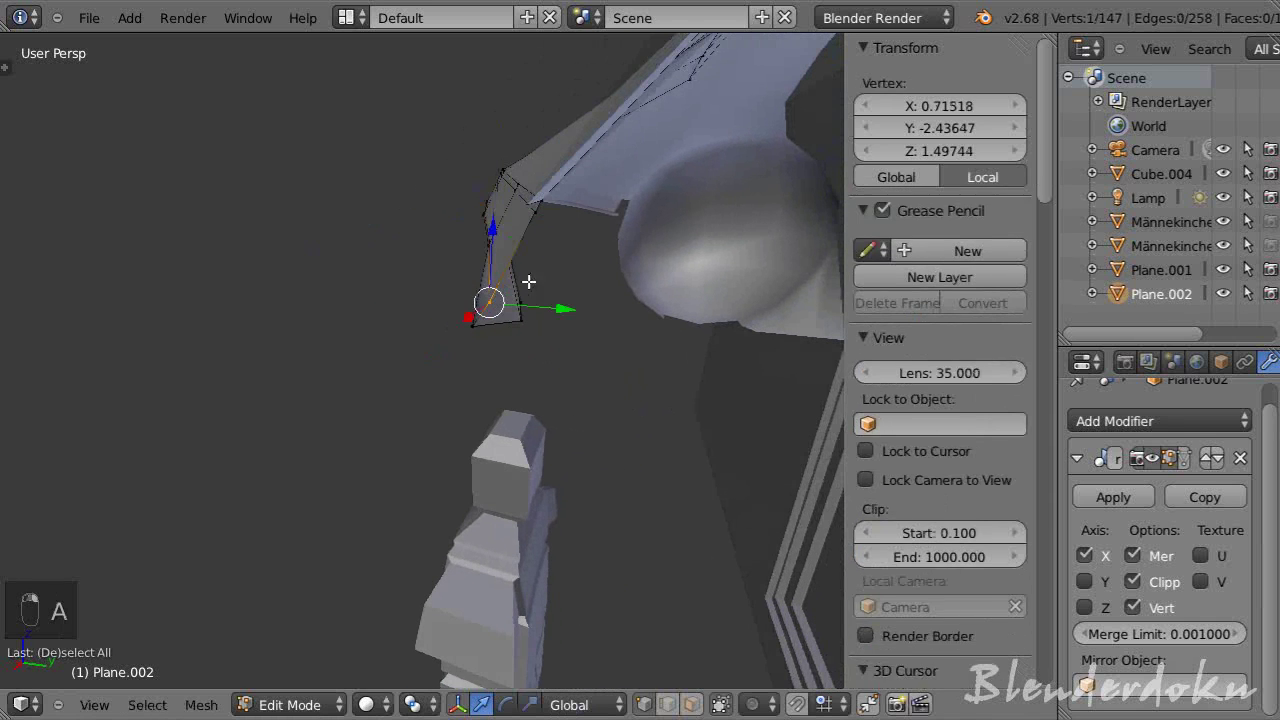
left_click_drag(487, 311, 433, 197)
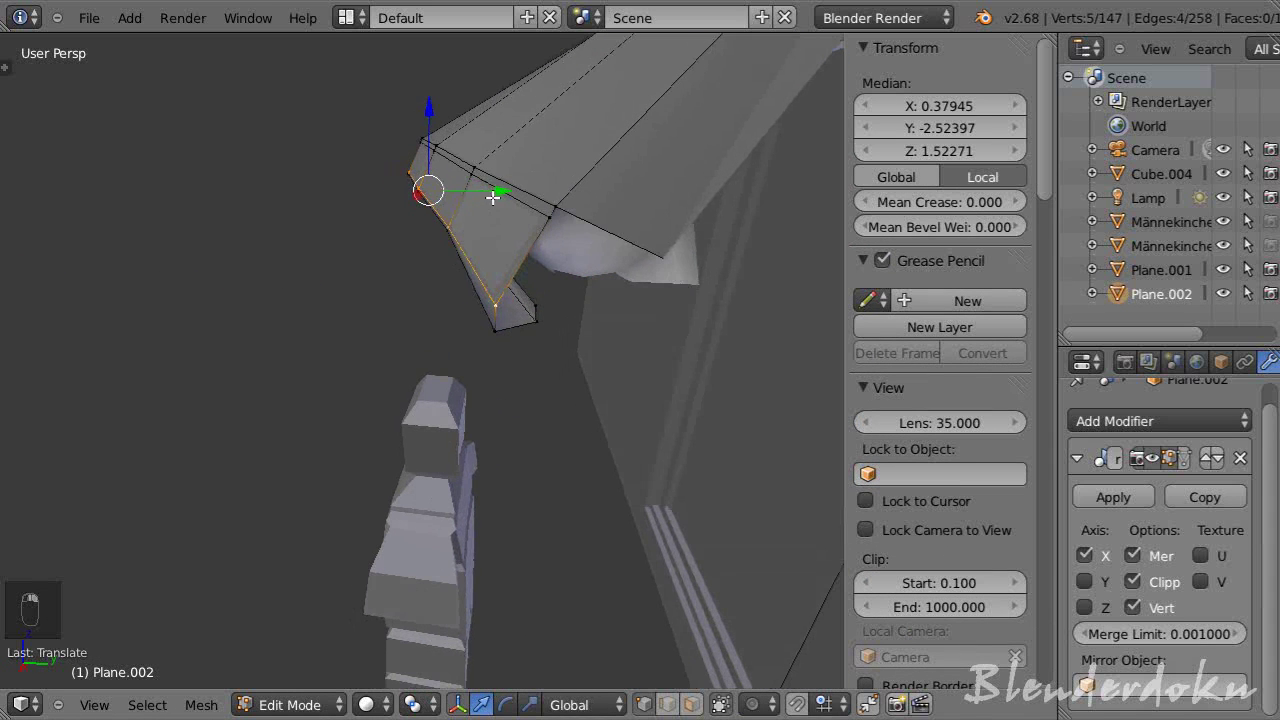
- Select the vertices around the rim corner, nudge them, and clear the selection
left_click_drag(506, 192, 525, 282)
key("a")
key("Tab")
left_click_drag(615, 332, 666, 302)
key("Tab")
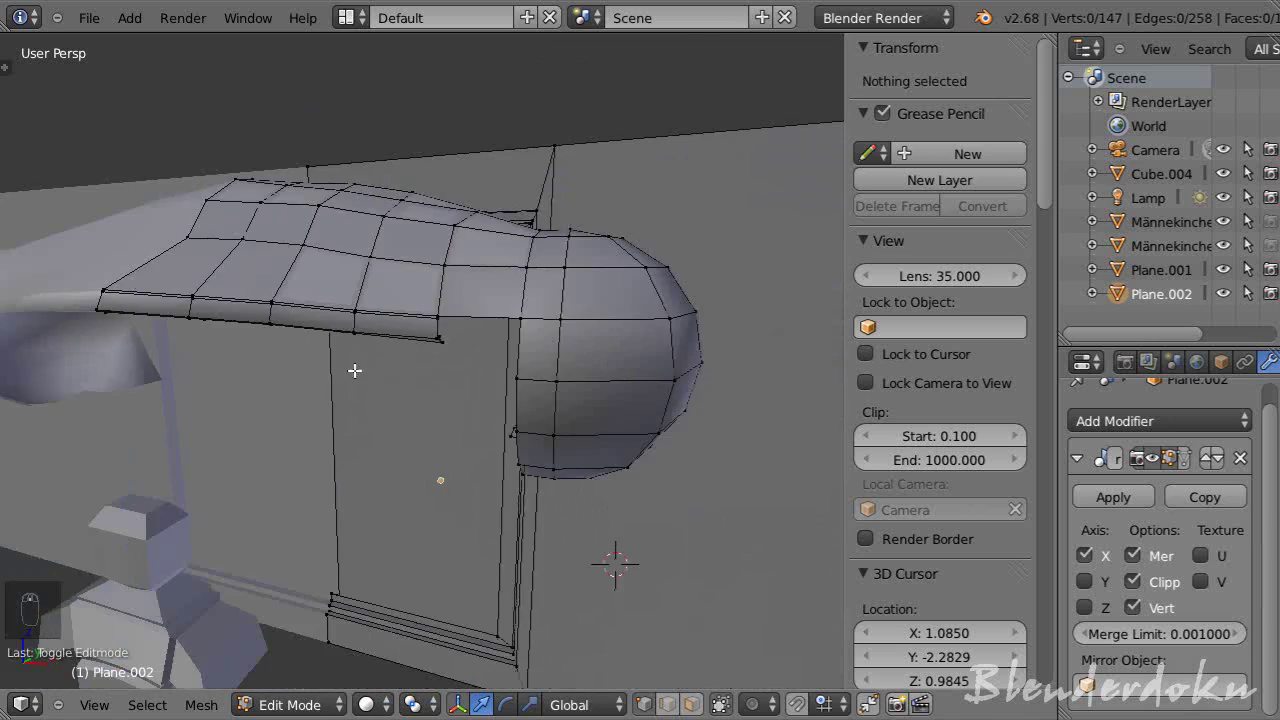
- Frame the rim's end and connect a rim vertex to the cup with an edge (F), undoing one misfire
middle_click(392, 377)
left_click_drag(433, 384, 342, 360)
left_click_drag(337, 358, 412, 383)
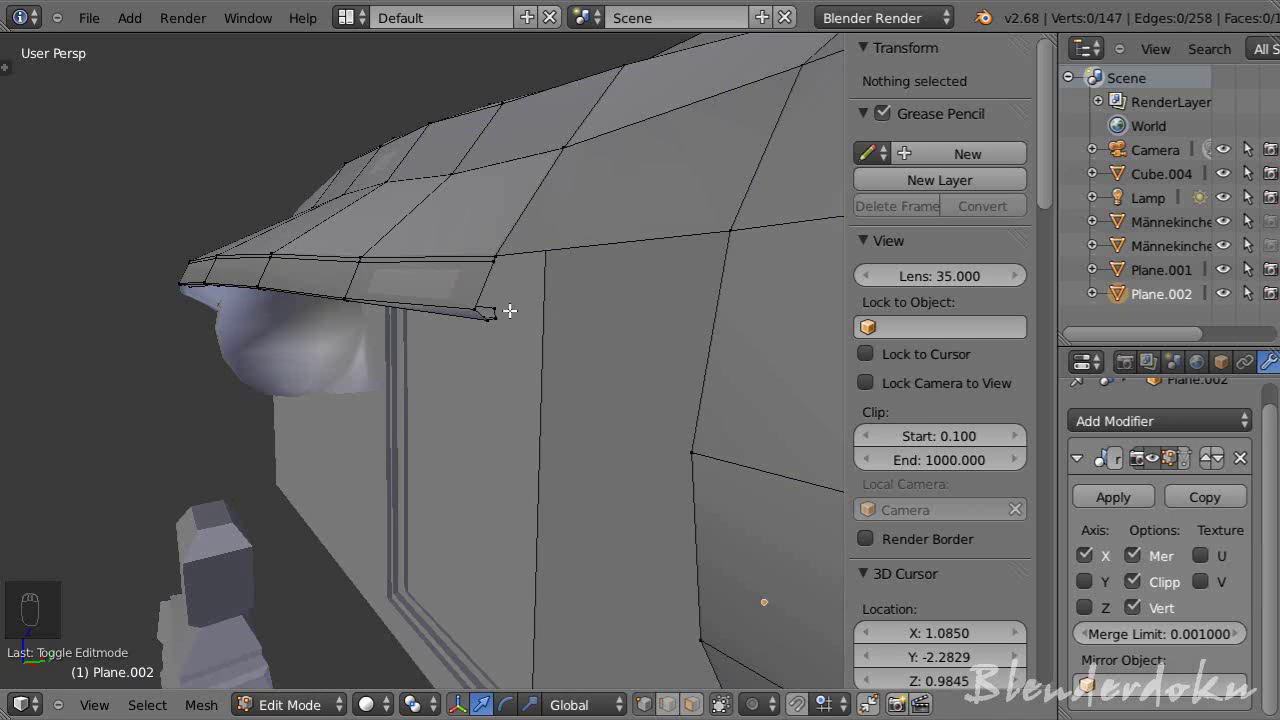
left_click_drag(481, 317, 563, 395)
middle_click(563, 395)
key("f")
left_click_drag(542, 390, 531, 409)
middle_click(487, 422)
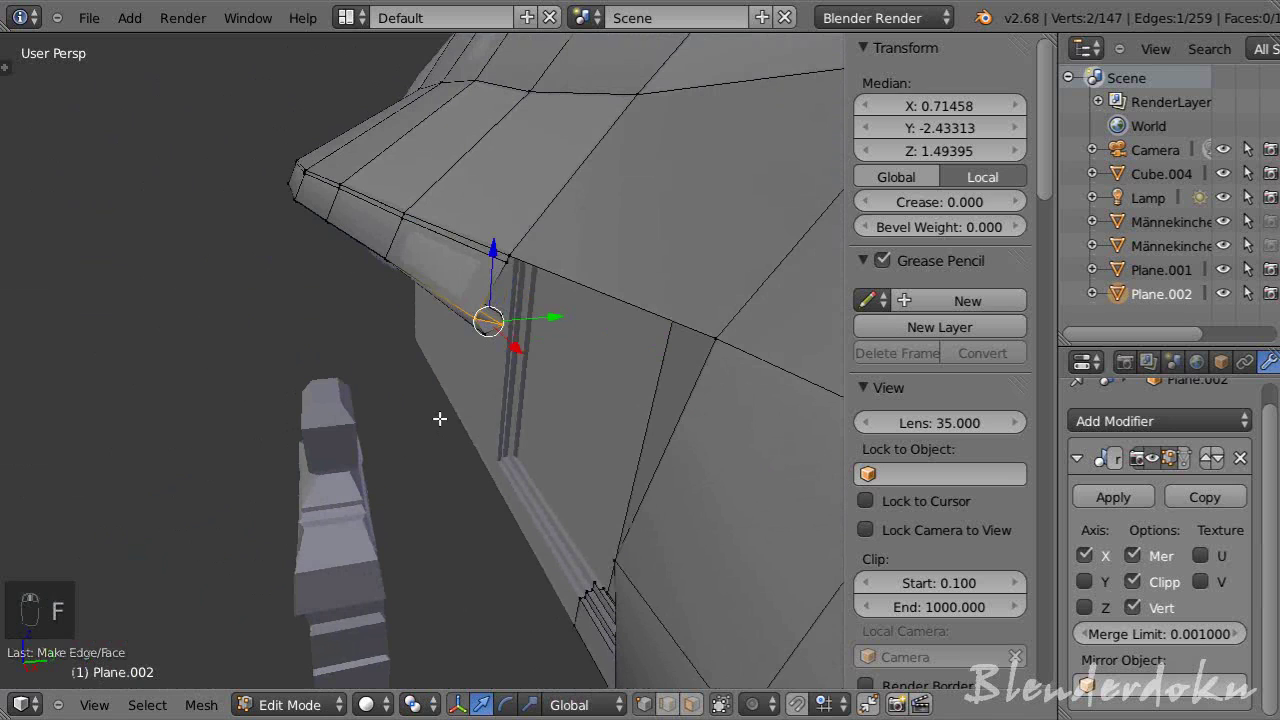
key("ctrl+z")
- Add cup vertices to the selection and fill the gap between rim and cup with a face
left_click(639, 374)
key("f")
key("a")
left_click_drag(632, 383, 565, 371)
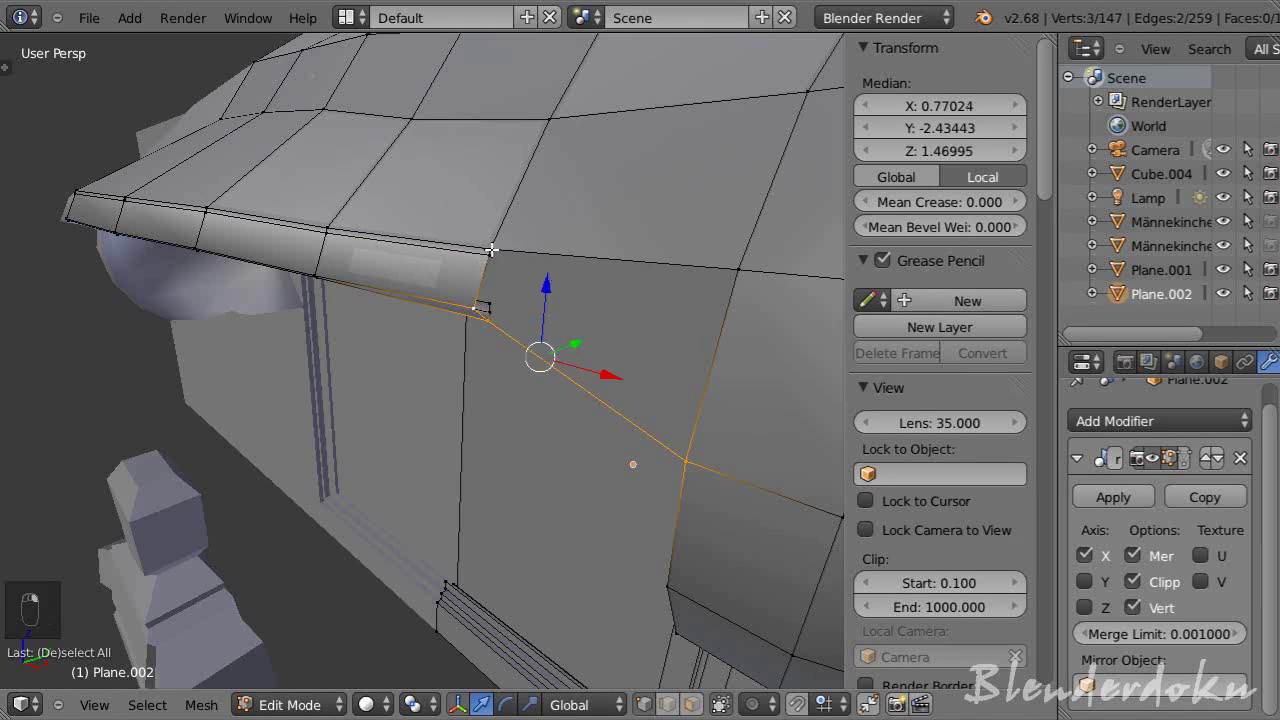
key("f")
- Check the join in Object Mode from all sides, then re-enter Edit Mode zoomed on the joint
key("a")
key("Tab")
left_click_drag(644, 438, 717, 417)
left_click_drag(714, 406, 688, 406)
middle_click(641, 402)
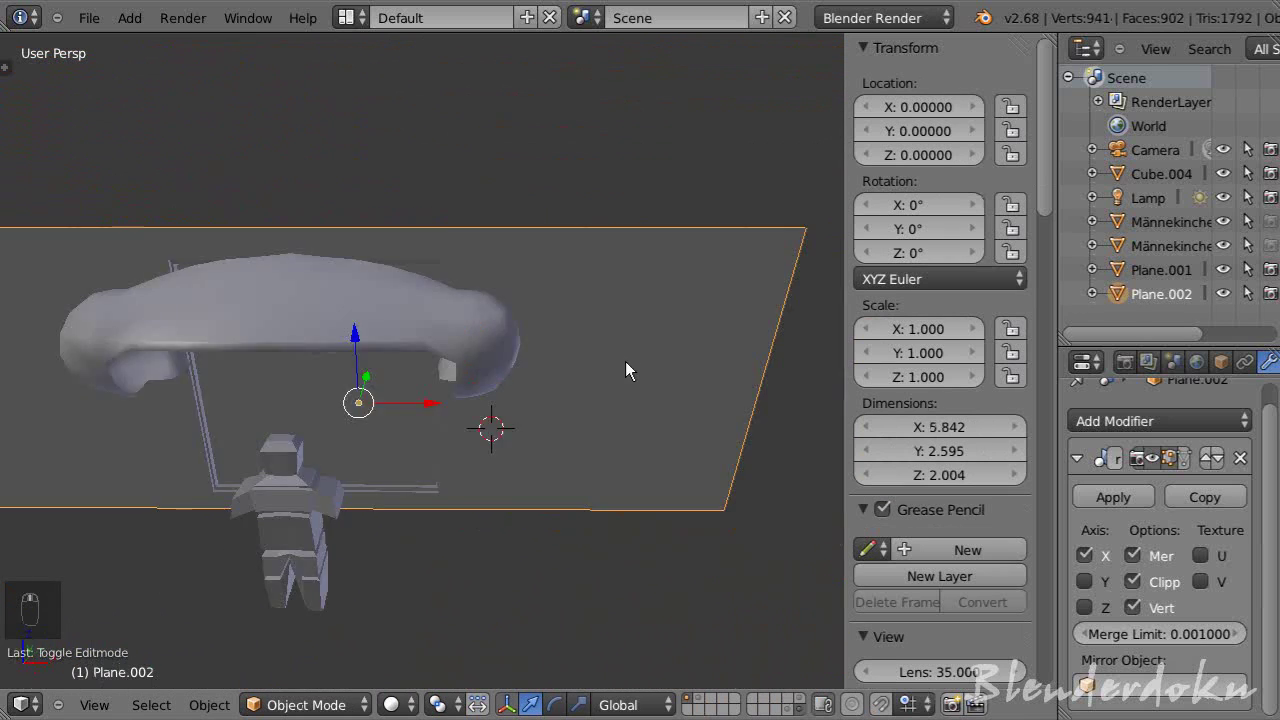
left_click_drag(678, 356, 496, 368)
key("Tab")
left_click_drag(494, 402, 517, 365)
left_click_drag(517, 365, 632, 375)
left_click_drag(597, 400, 616, 367)
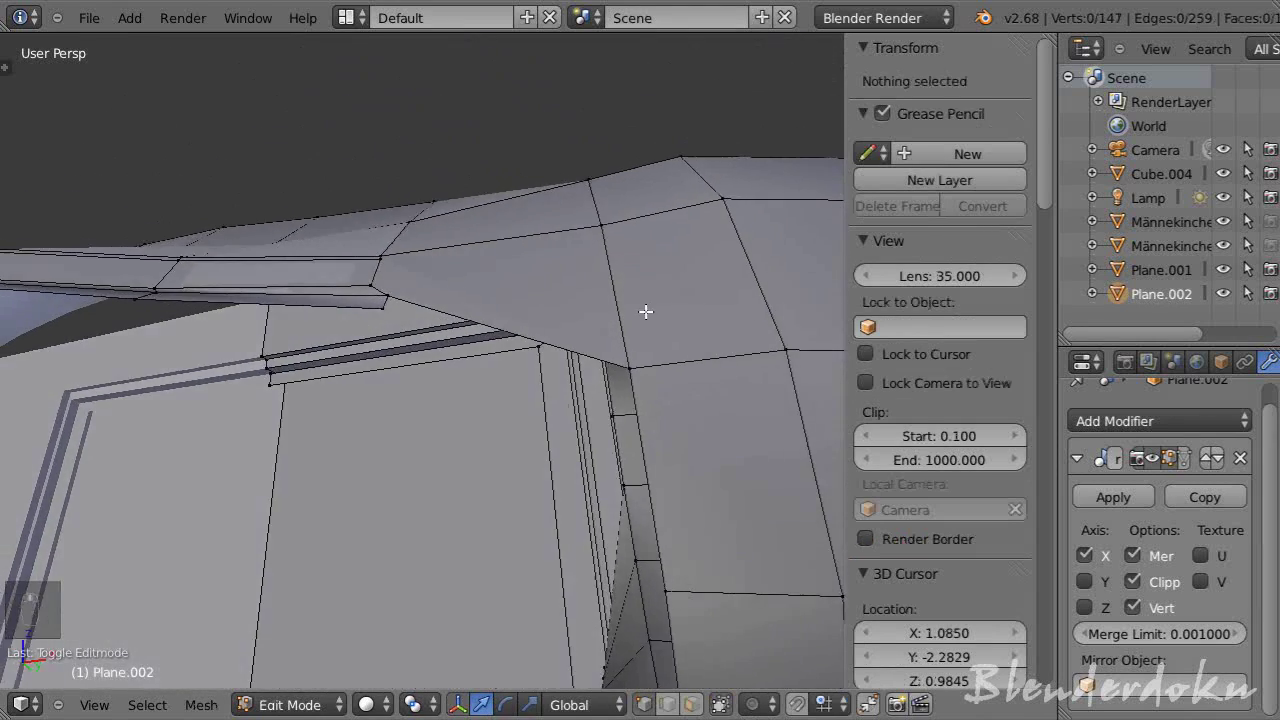
- Undo back to the joining face's vertex selection and orbit to see the face
key("ctrl+z")
key("ctrl+z")
key("ctrl+z")
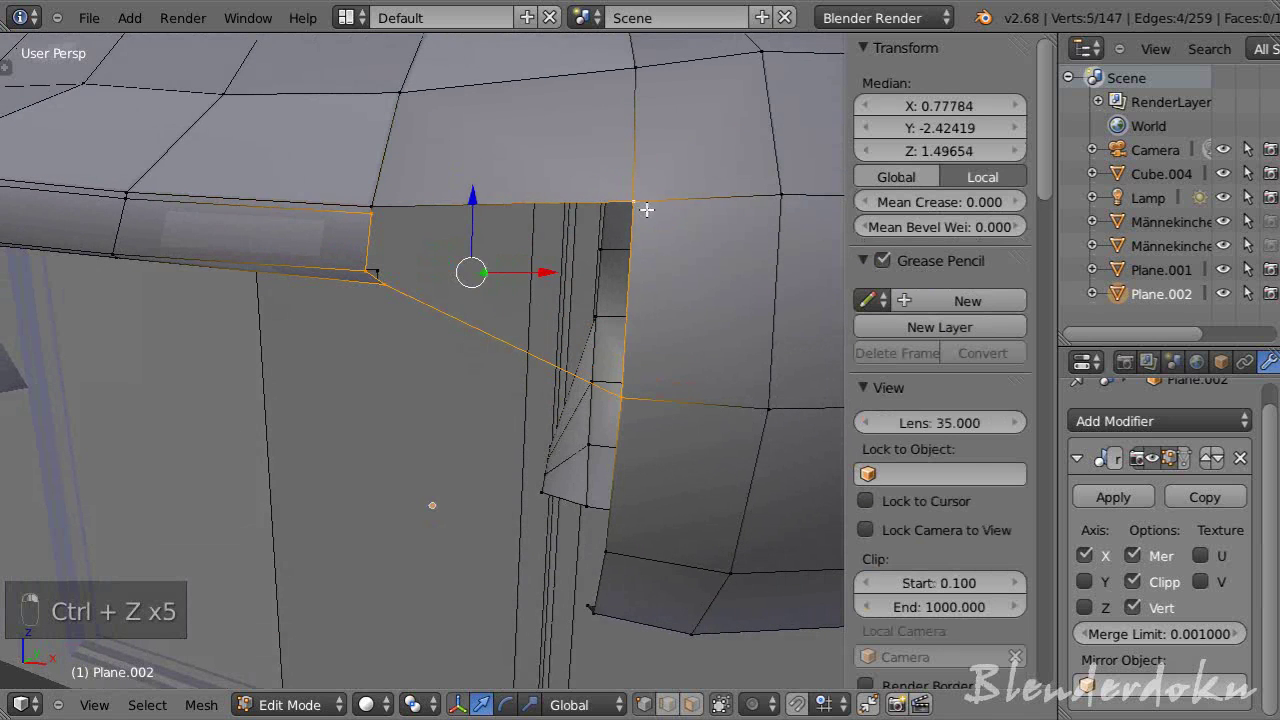
left_click_drag(614, 347, 516, 358)
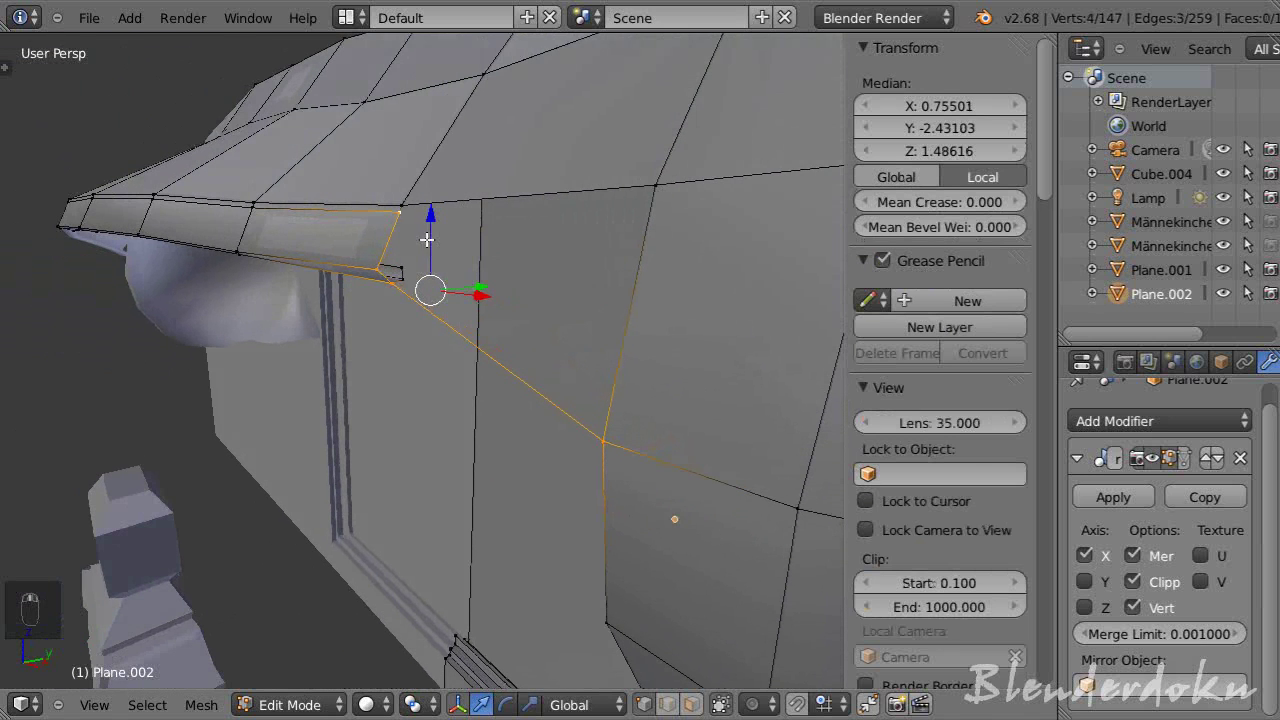
left_click_drag(420, 259, 406, 199)
left_click_drag(406, 199, 646, 342)
- Subdivide a cup edge at the band joint (W) and adjust the new vertex in right side view
key("w")
left_click_drag(646, 342, 647, 334)
key("KP_3")
left_click(647, 334)
key("KP_5")
- Raise the new joint vertex vertically up to the ear cup's seam, checked in front and side views
key("a")
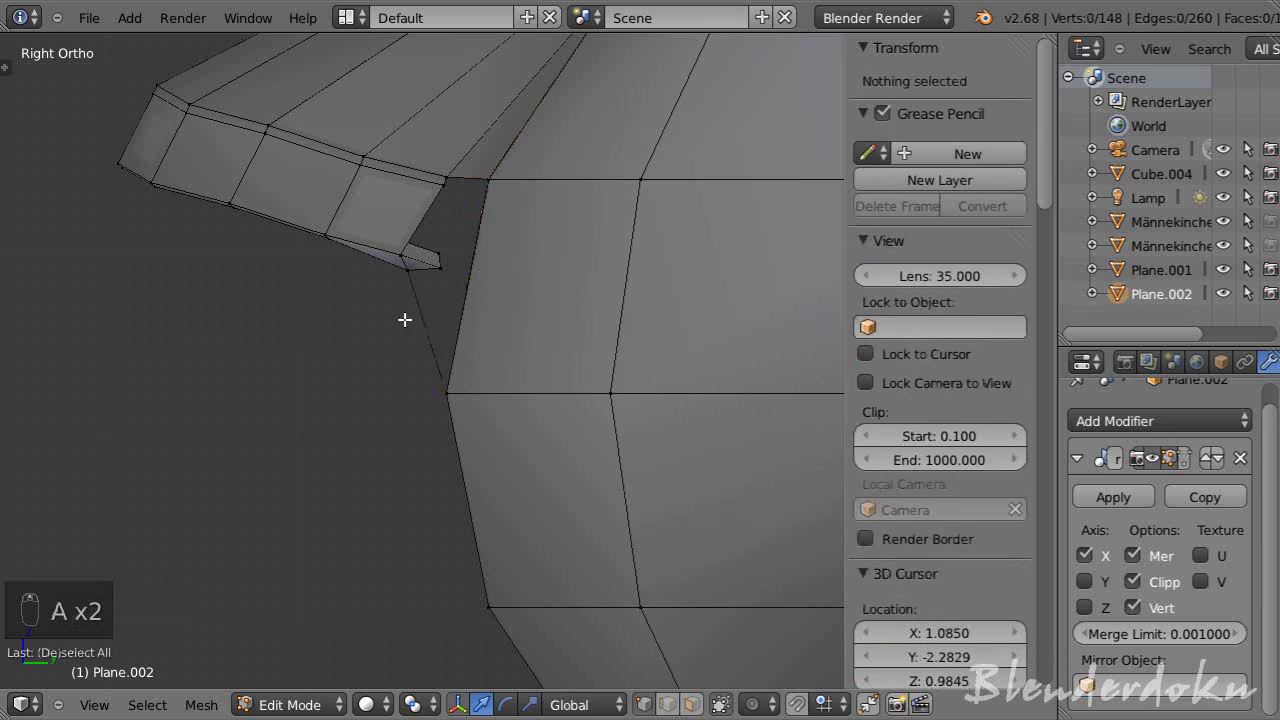
middle_click(545, 301)
key("KP_1")
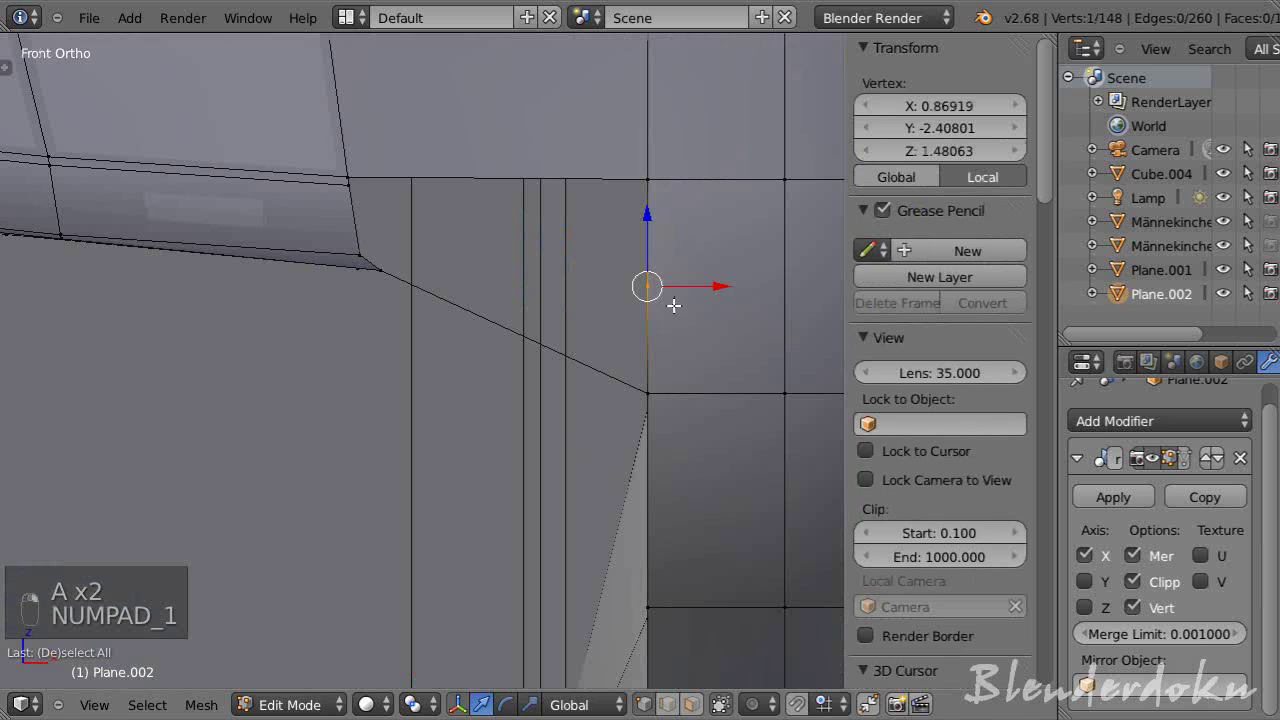
key("KP_3")
key("z")
key("g")
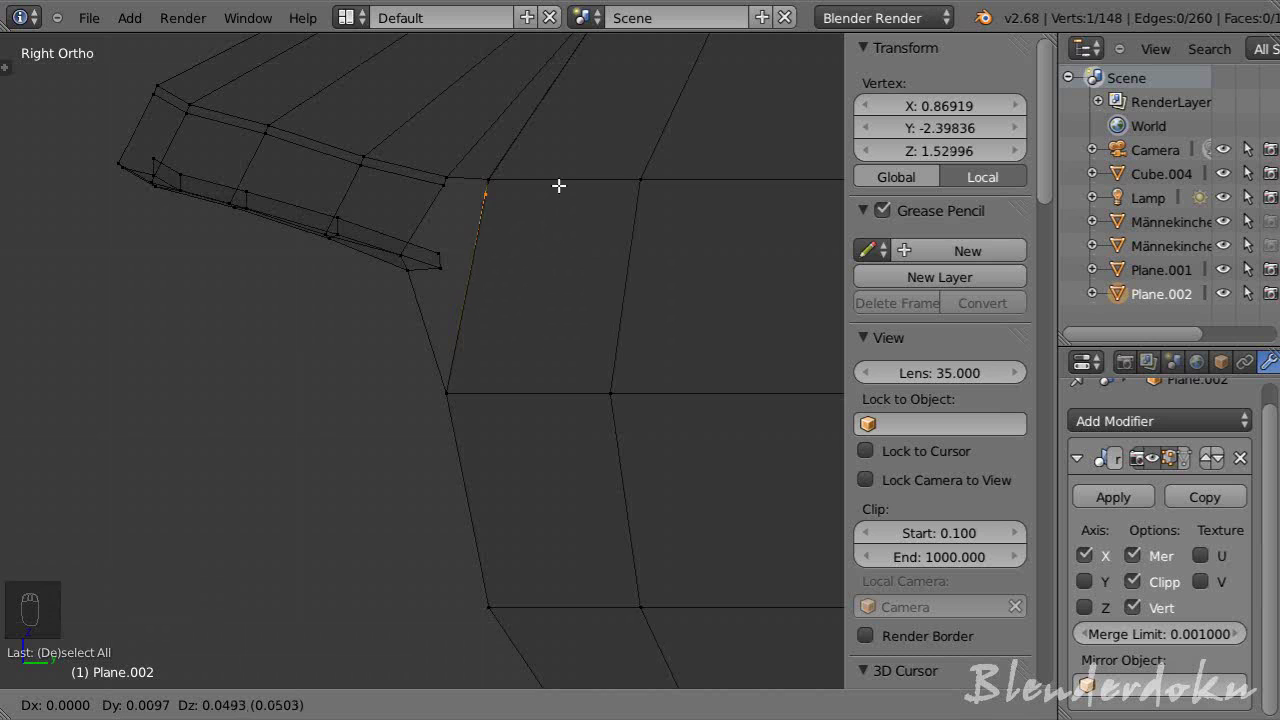
left_click_drag(567, 185, 496, 259)
key("g")
- Inspect the joint from several angles, toggling in and out of mesh editing
left_click_drag(496, 259, 644, 298)
key("a")
key("z")
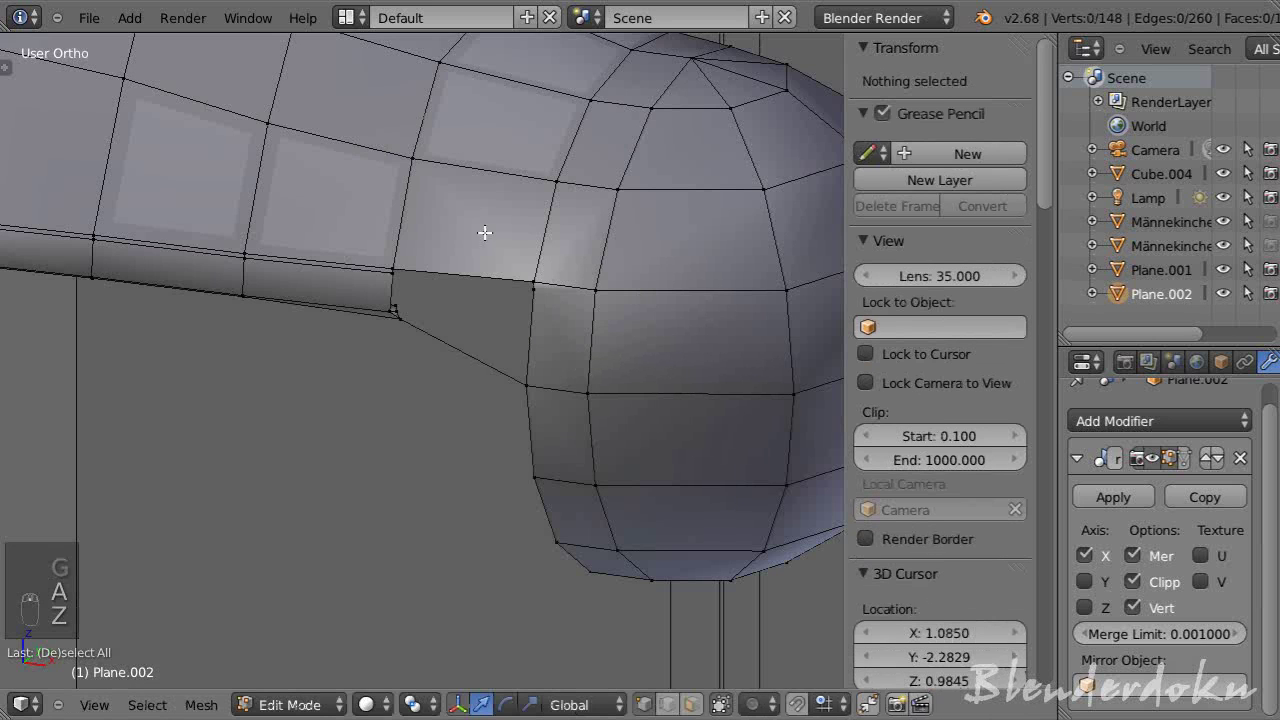
left_click_drag(542, 287, 682, 336)
key("Tab")
key("Tab")
key("w")
key("w")
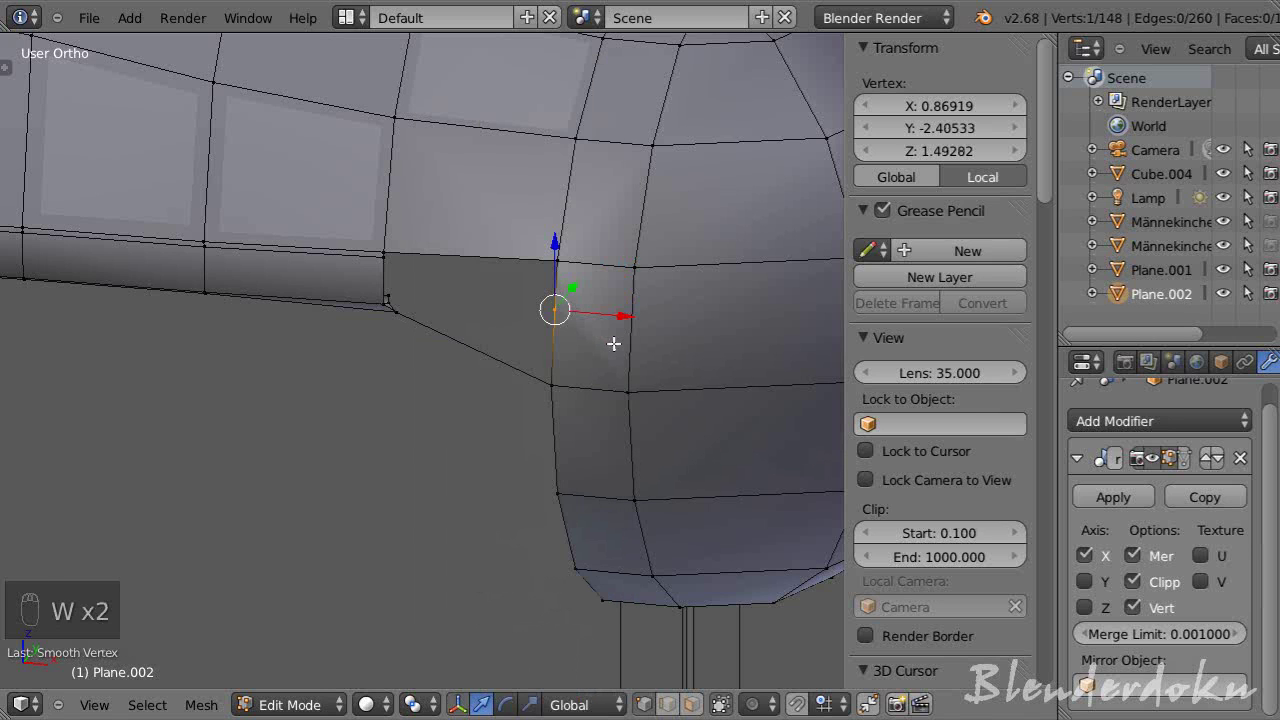
- Undo the stray edits, slide the vertex onto the band edge and connect it with a new edge
key("ctrl+z")
key("ctrl+z")
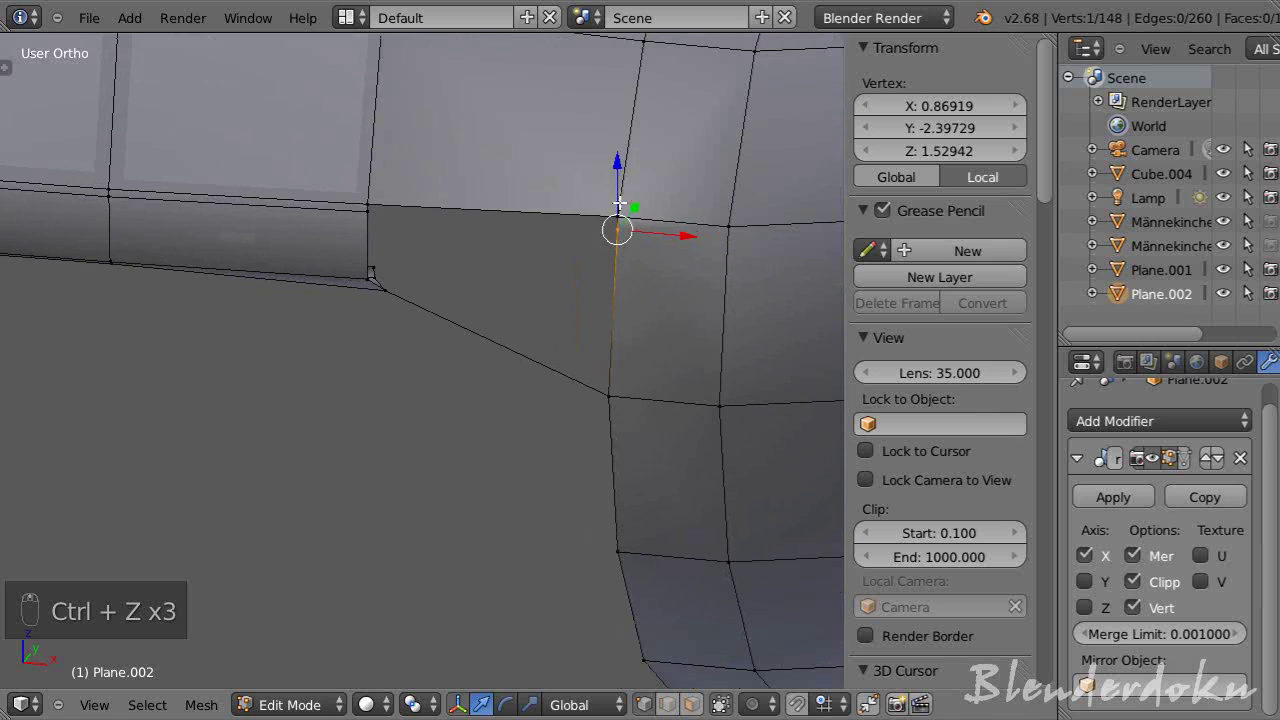
left_click_drag(625, 188, 490, 211)
left_click_drag(378, 213, 582, 307)
key("f")
- Check the smooth rim-to-cup join in Object Mode, then resume mesh editing
key("a")
key("Tab")
right_click(568, 303)
key("Tab")
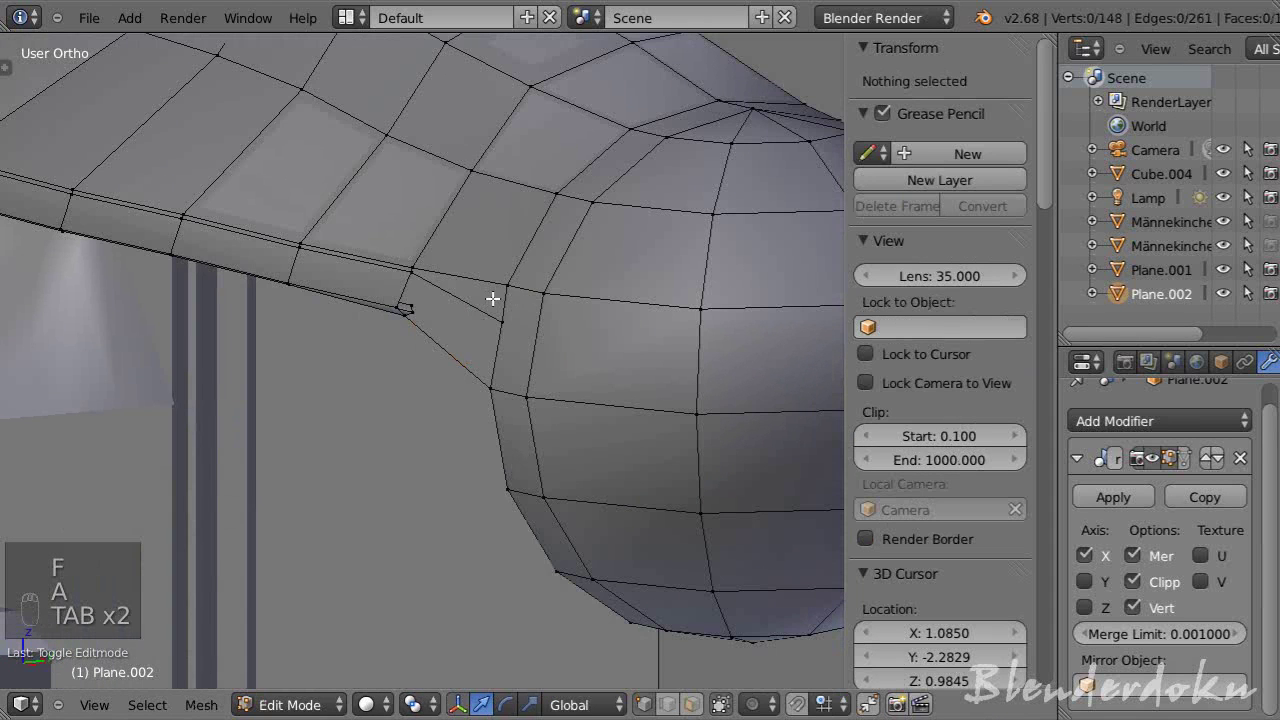